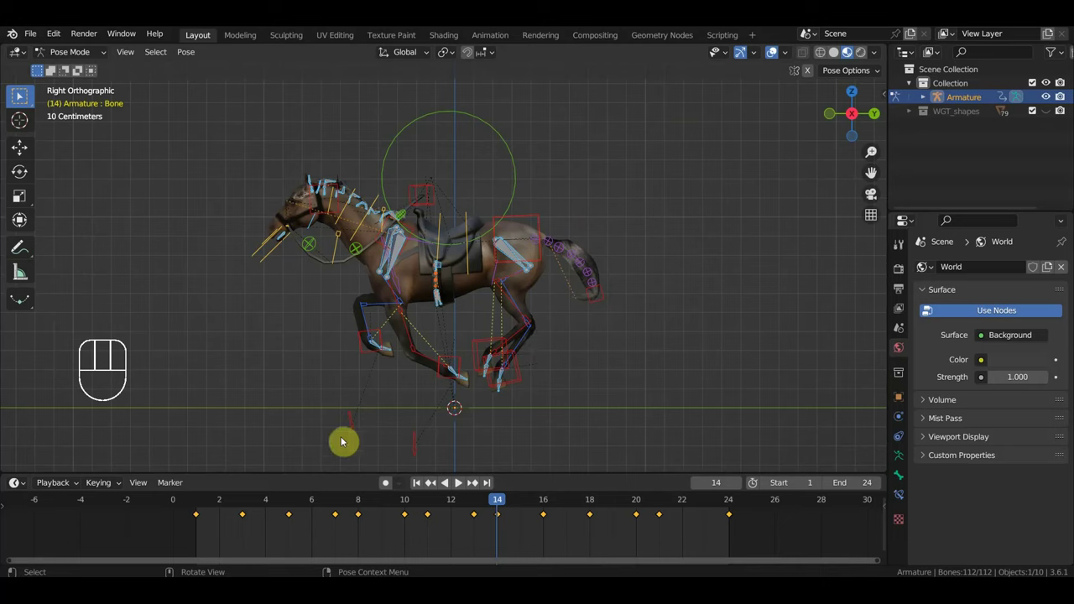
Step: Select all 112 horse bones and copy their 24-frame gallop keyframes in the Dope Sheet
click(364, 545)
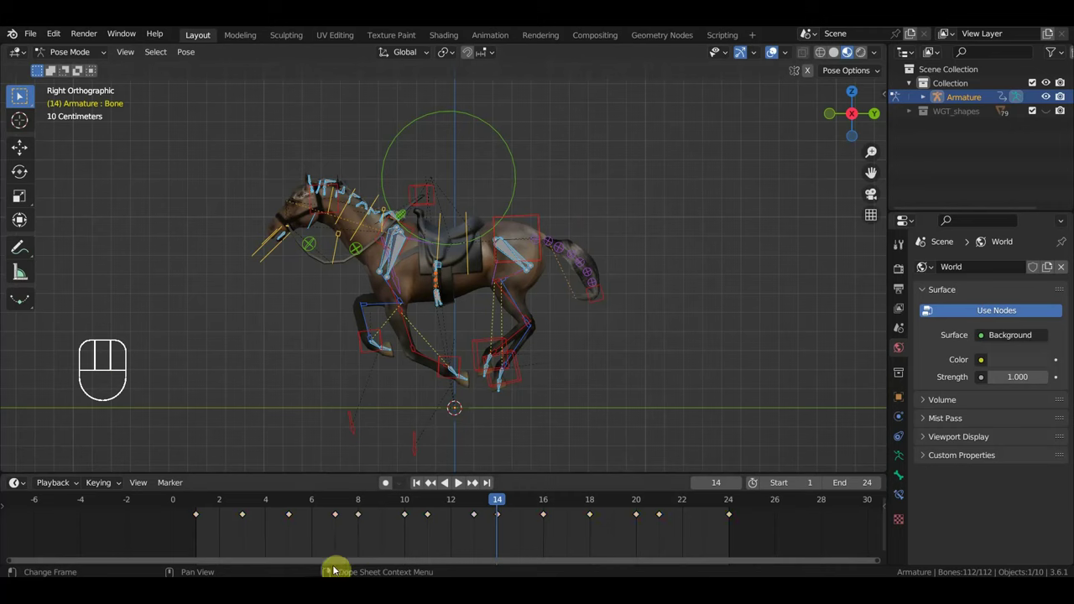
key(a)
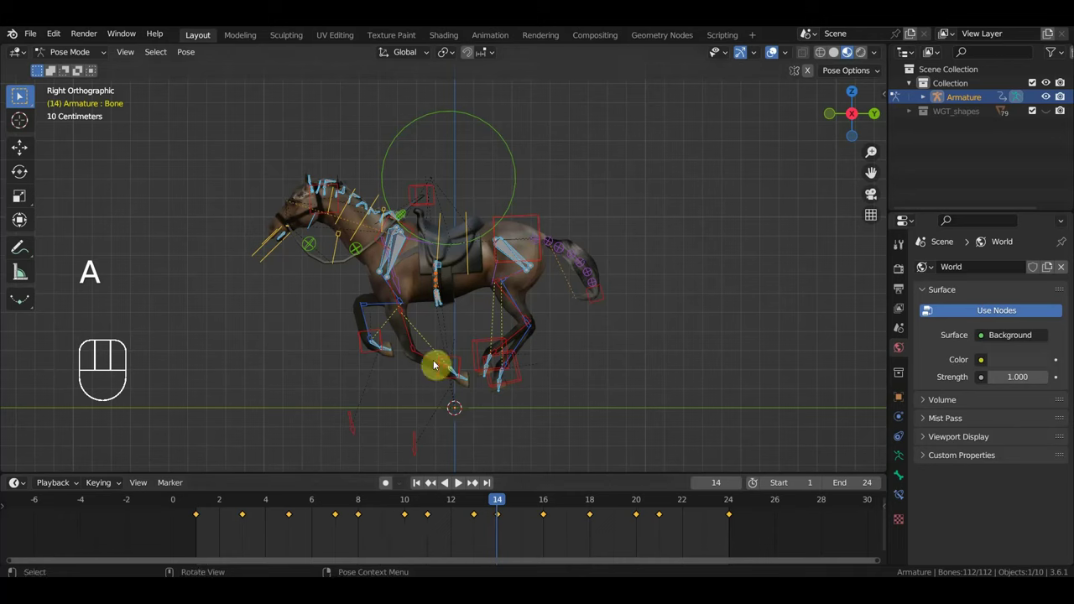
click(20, 94)
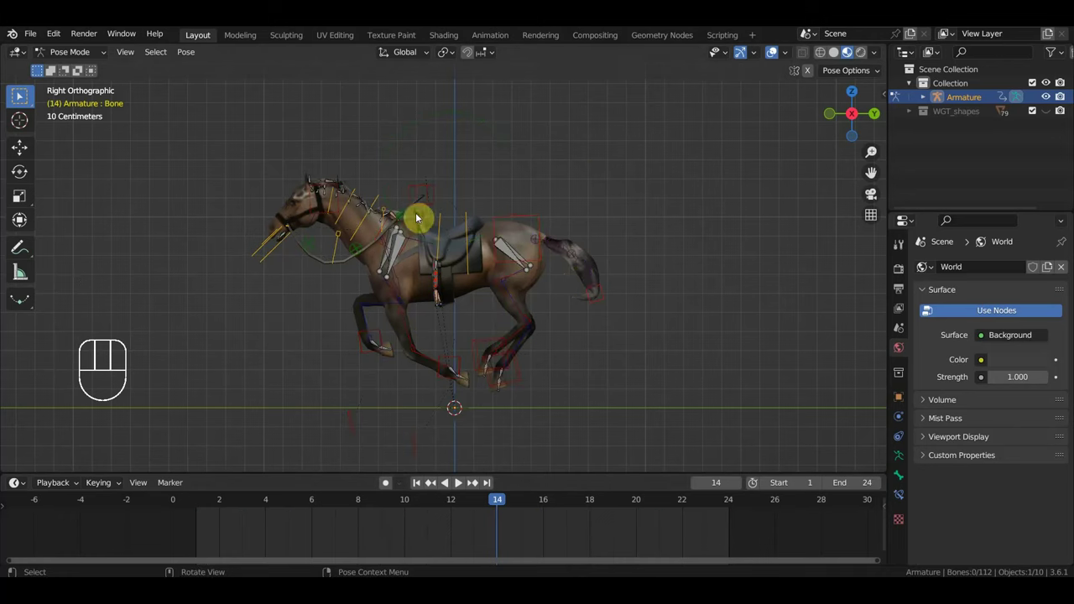
key(a)
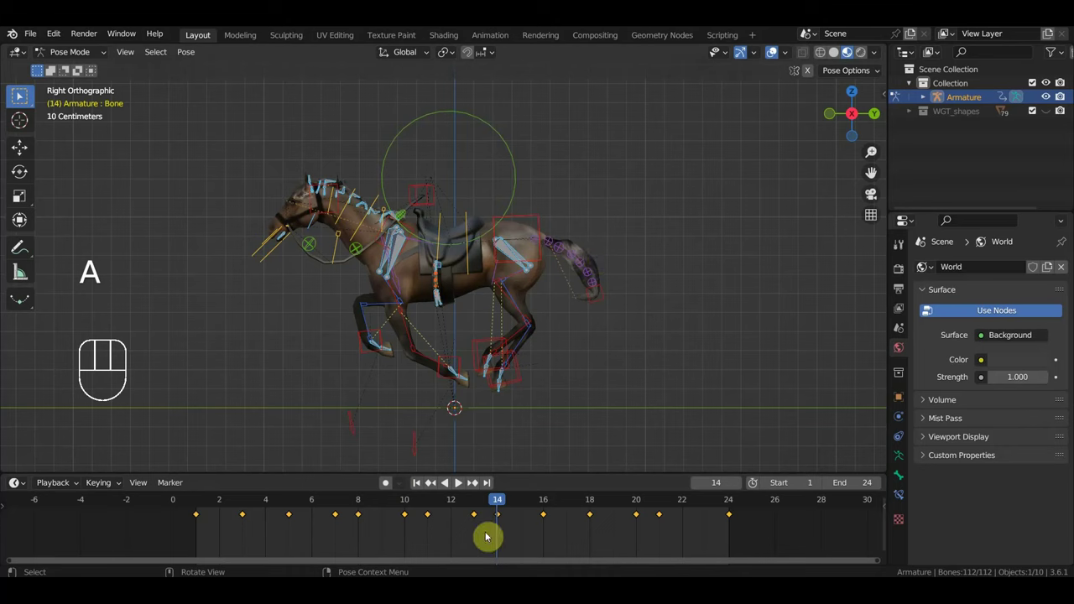
right_click(19, 94)
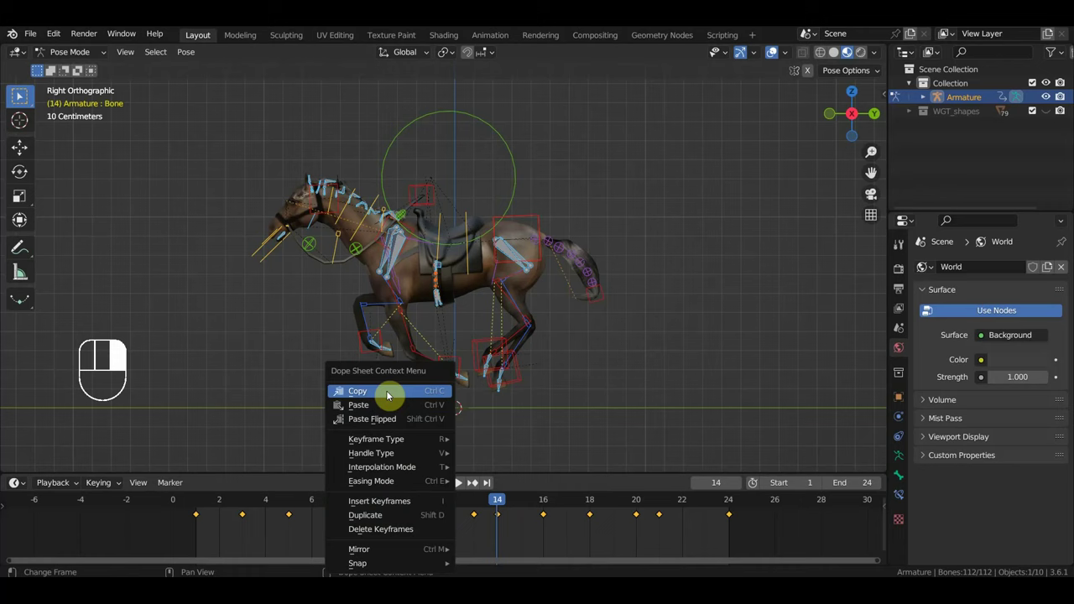
Step: Switch to the jump file and paste the gallop keyframes at frame 100
drag(28, 32, 575, 330)
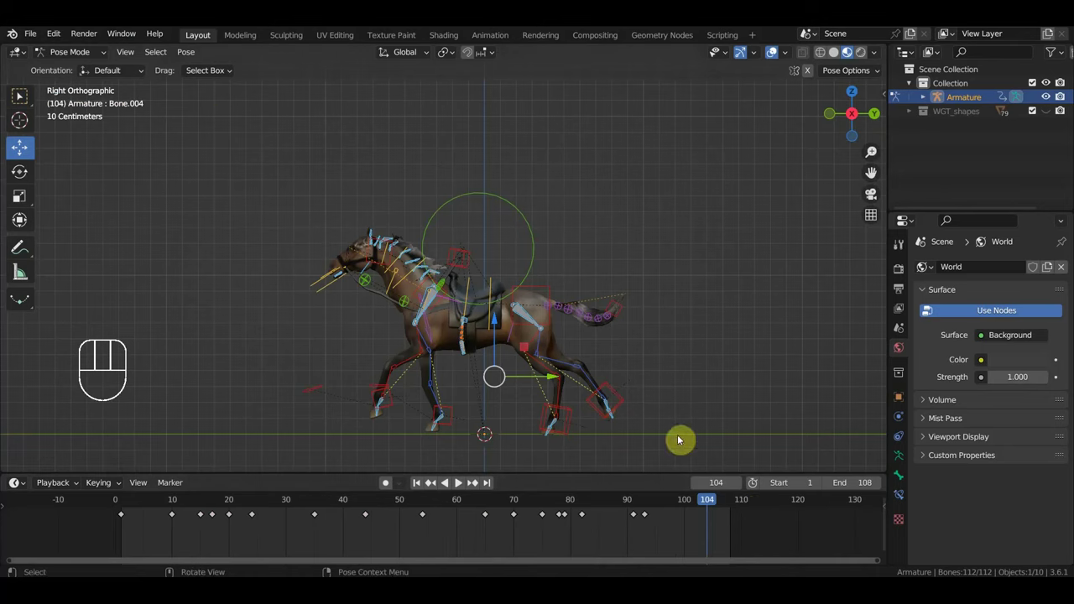
click(687, 505)
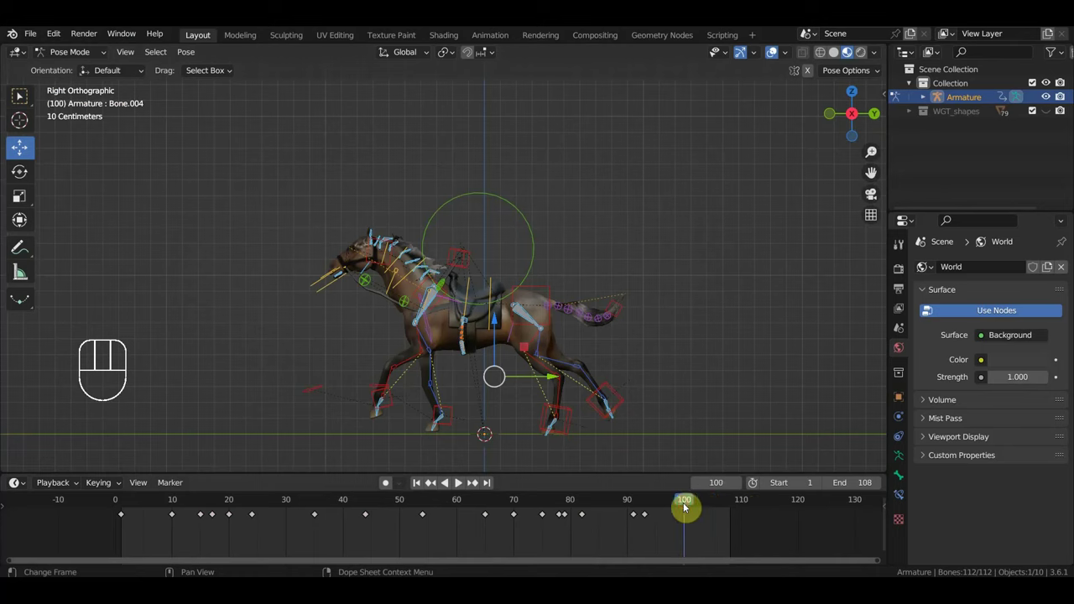
key(ctrl+v)
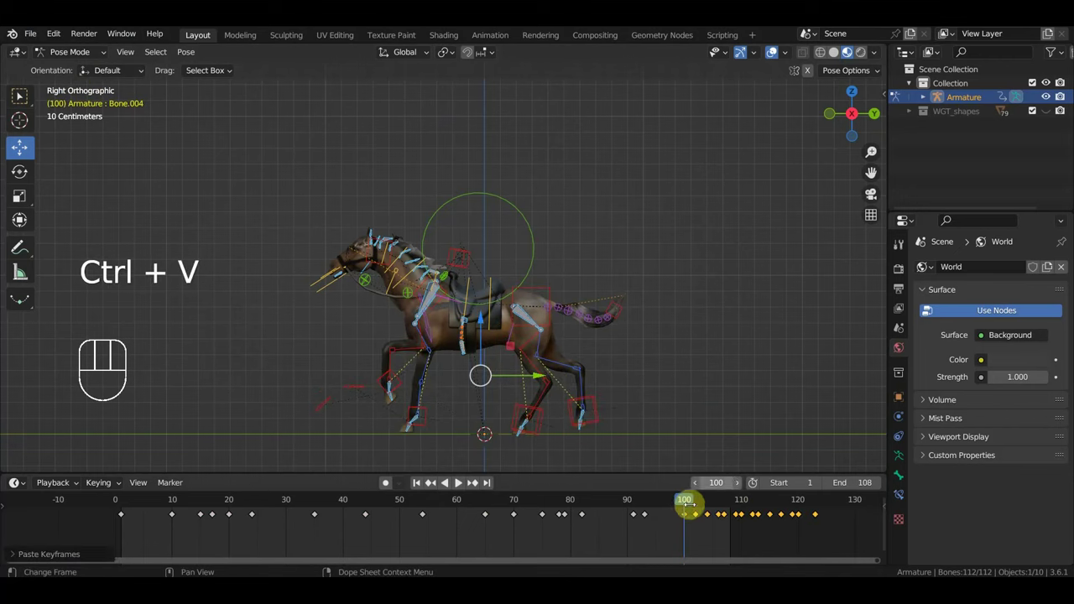
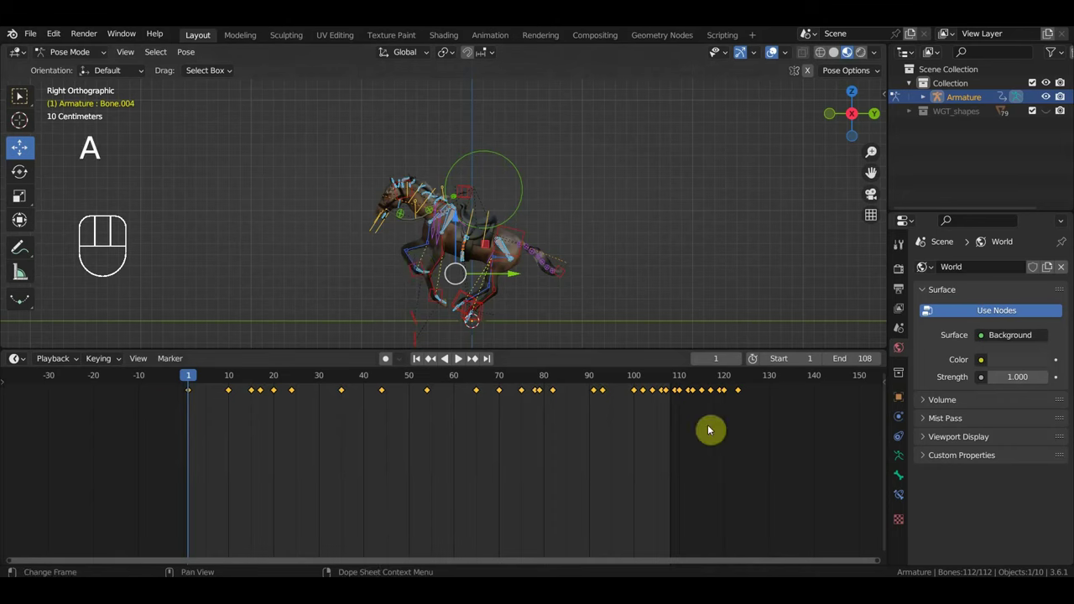
Step: Grab the pasted gallop keyframes and slide them so the jump ends near frame 122
key(g)
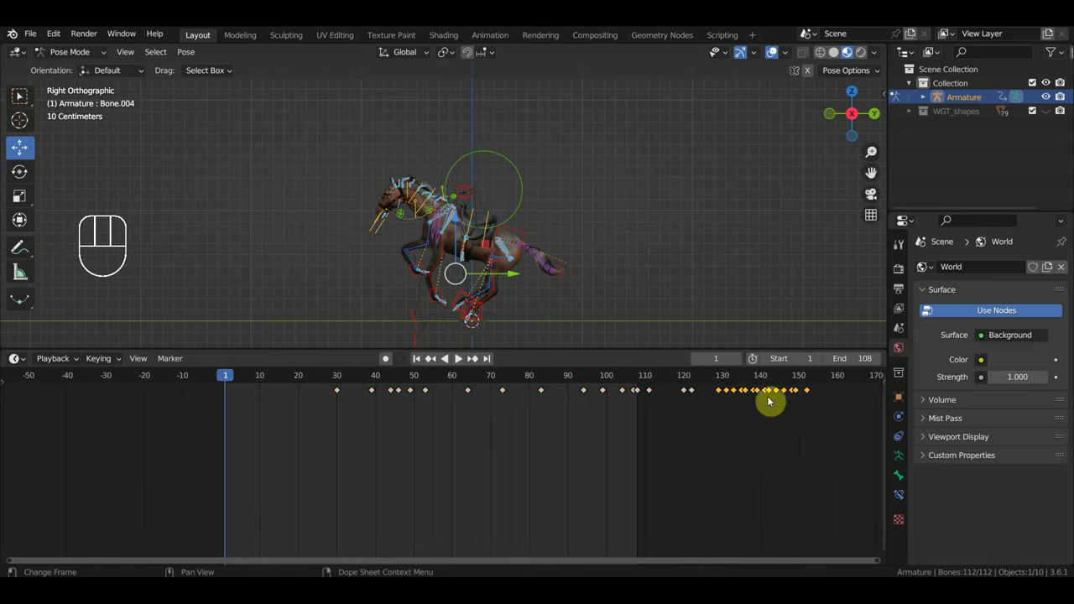
key(g)
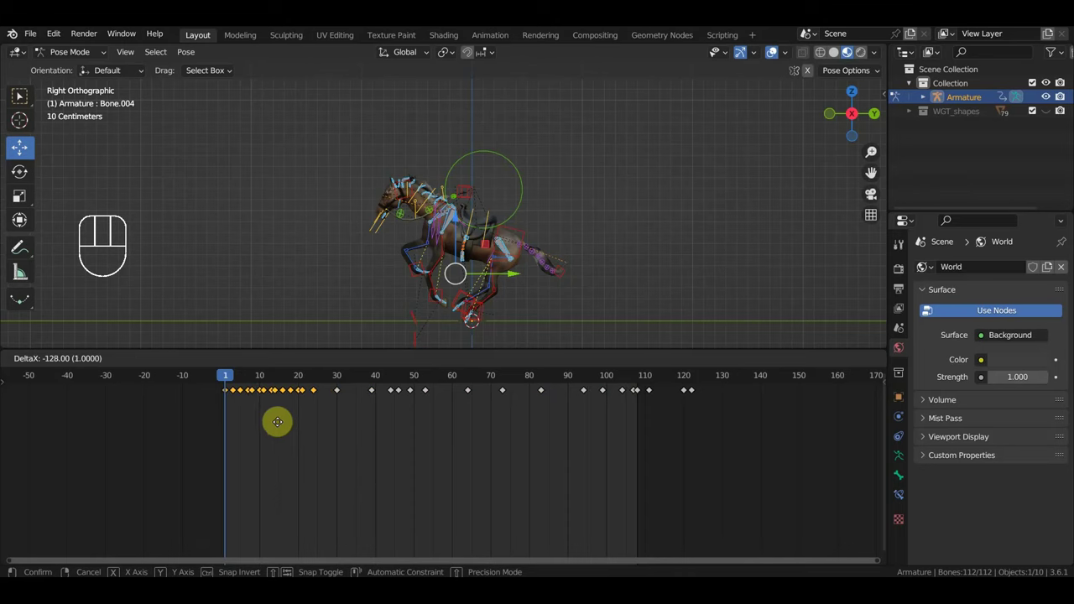
drag(236, 375, 461, 448)
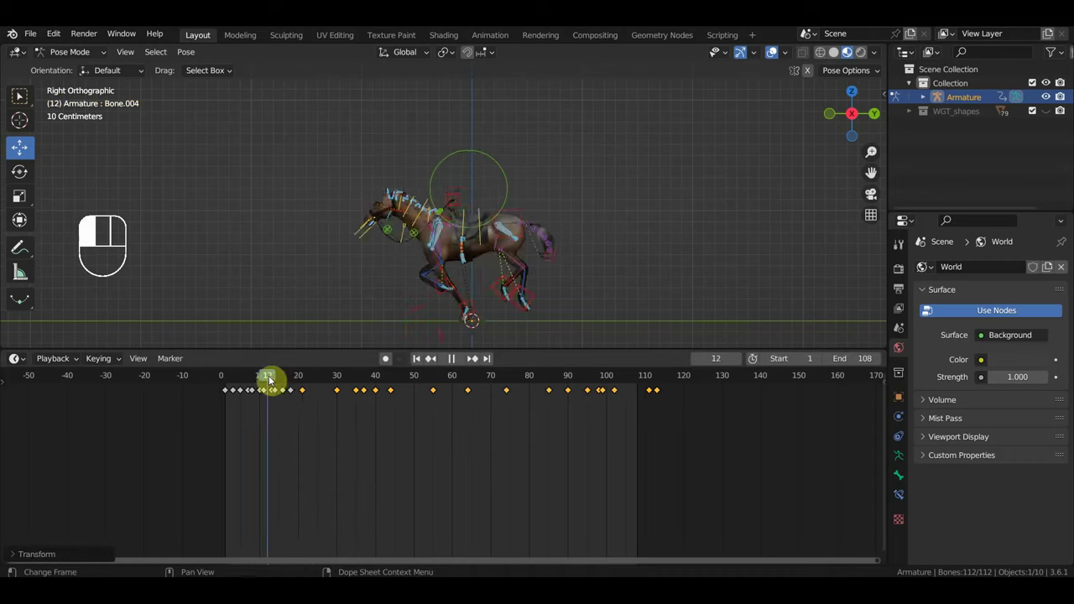
Step: Play the jump, then move the playhead to frame 120 for the next gallop paste
drag(310, 391, 226, 374)
key(space)
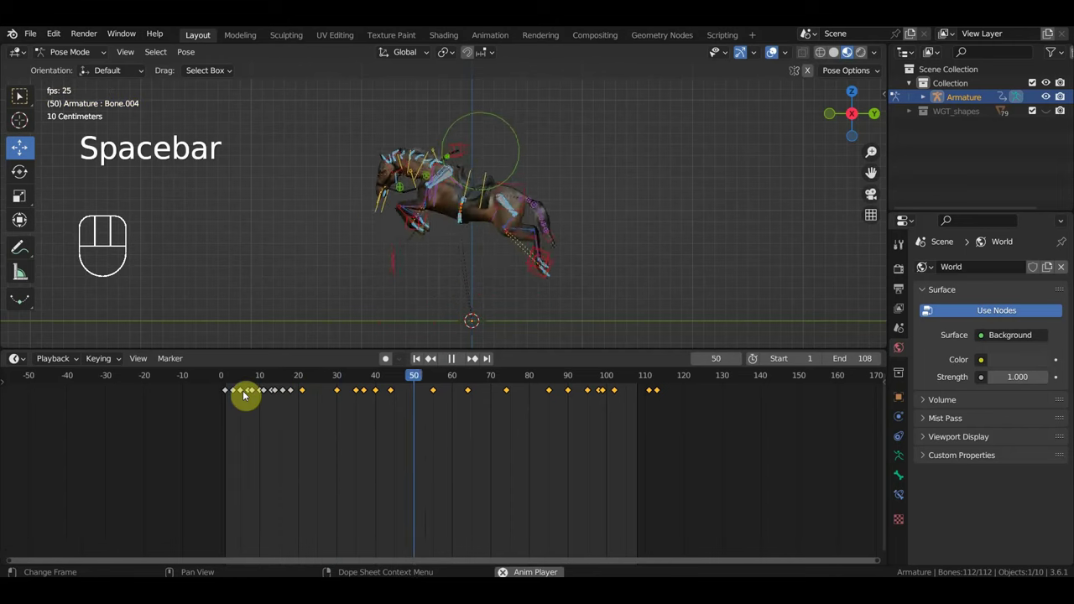
key(space)
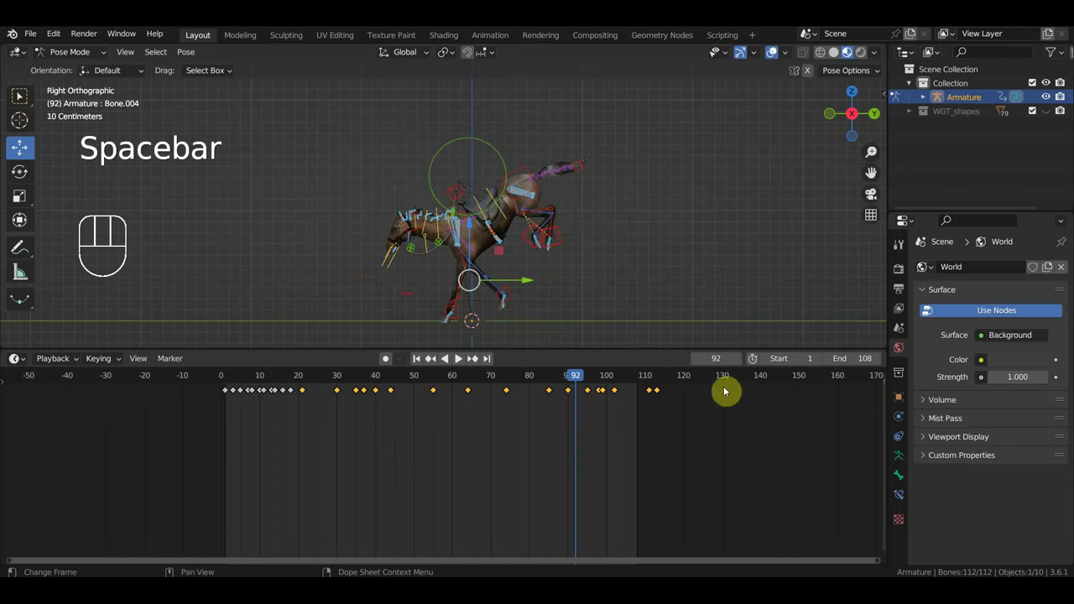
drag(659, 378, 685, 379)
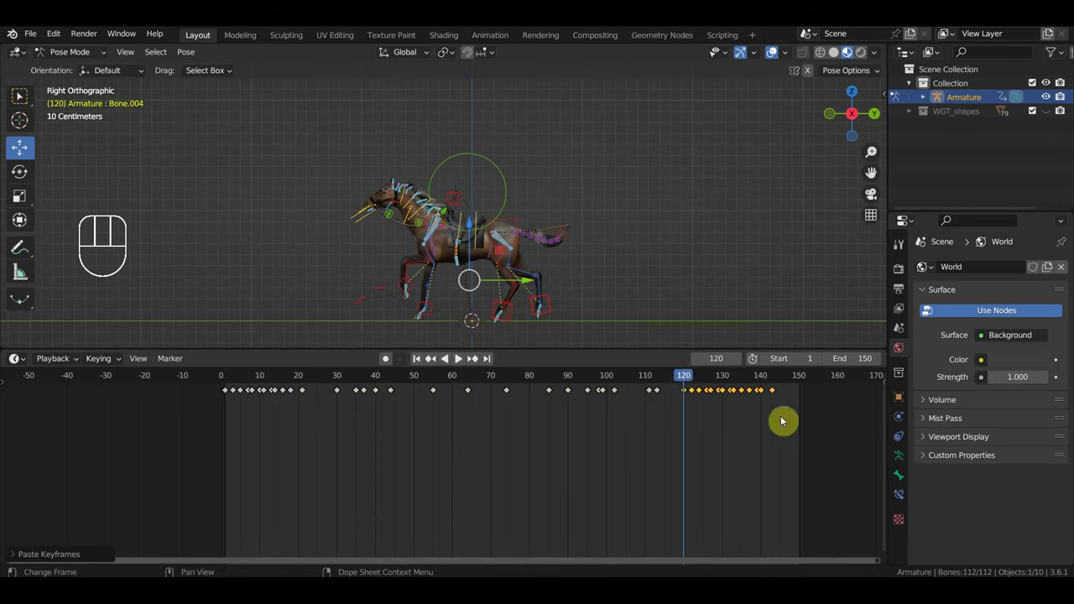
Step: Jump back near frame 112, start moving the gallop keys, then undo the attempt
drag(661, 377, 697, 420)
key(g)
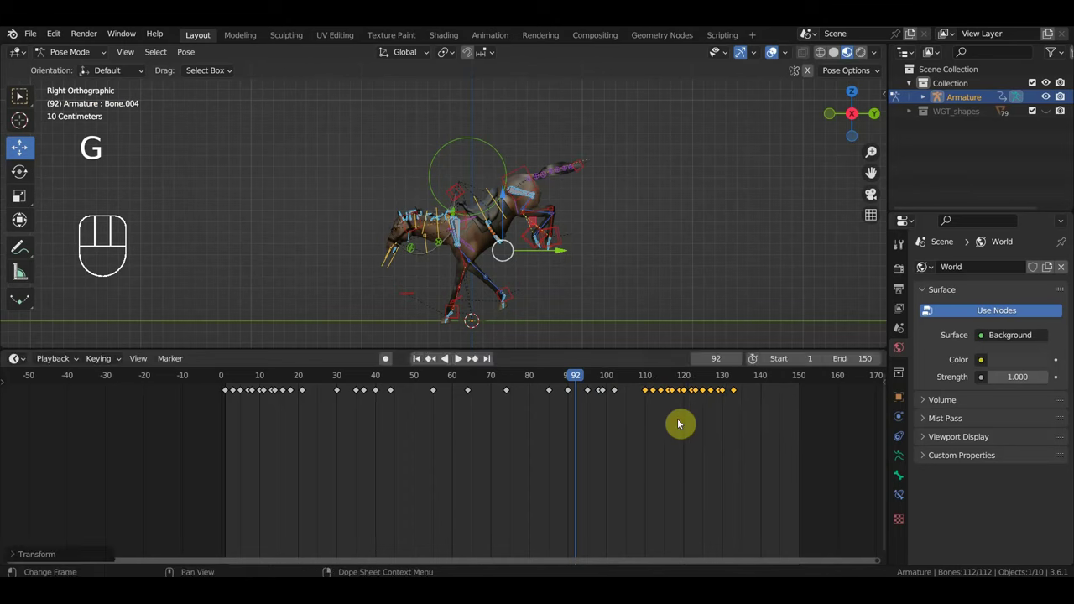
key(ctrl+z)
key(ctrl+z)
key(ctrl+z)
key(ctrl+z)
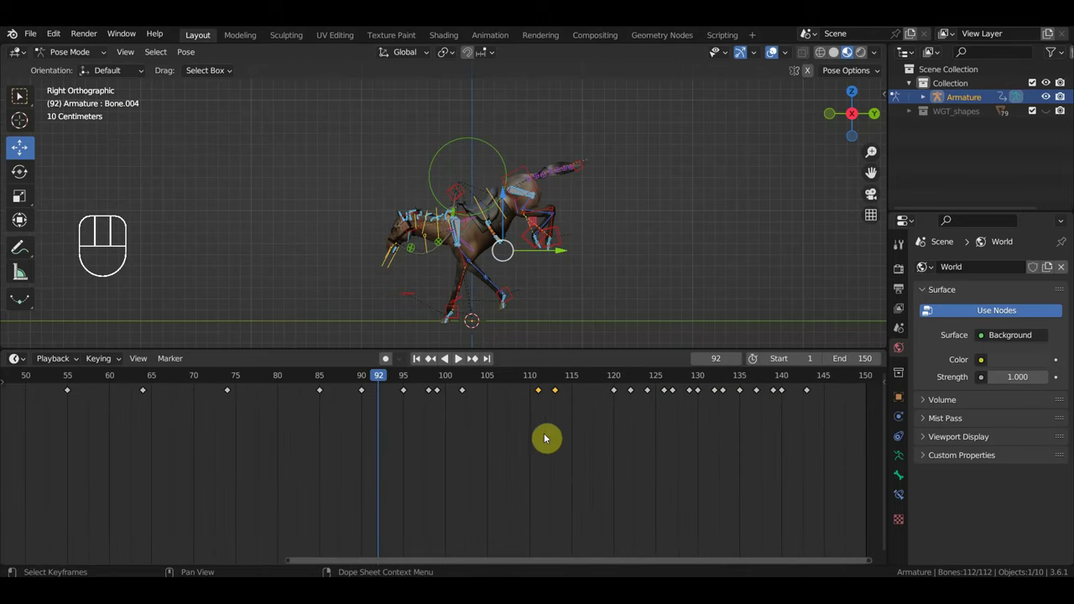
Step: Slide the gallop keyframes to start near frame 110 and play back the section around frame 132
drag(540, 374, 536, 441)
key(Delete)
key(g)
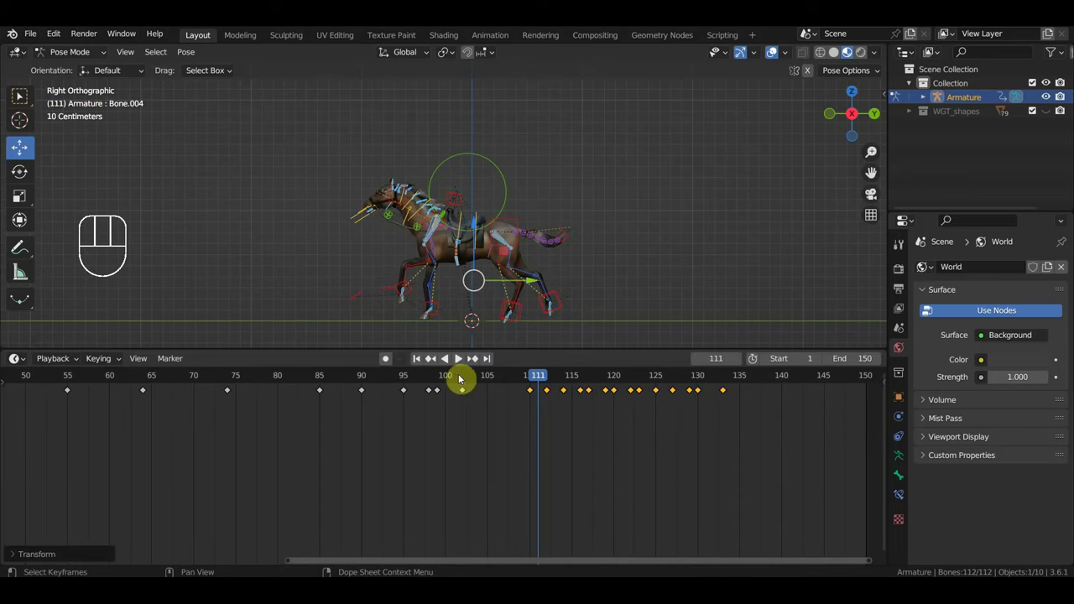
drag(465, 378, 534, 449)
key(space)
key(space)
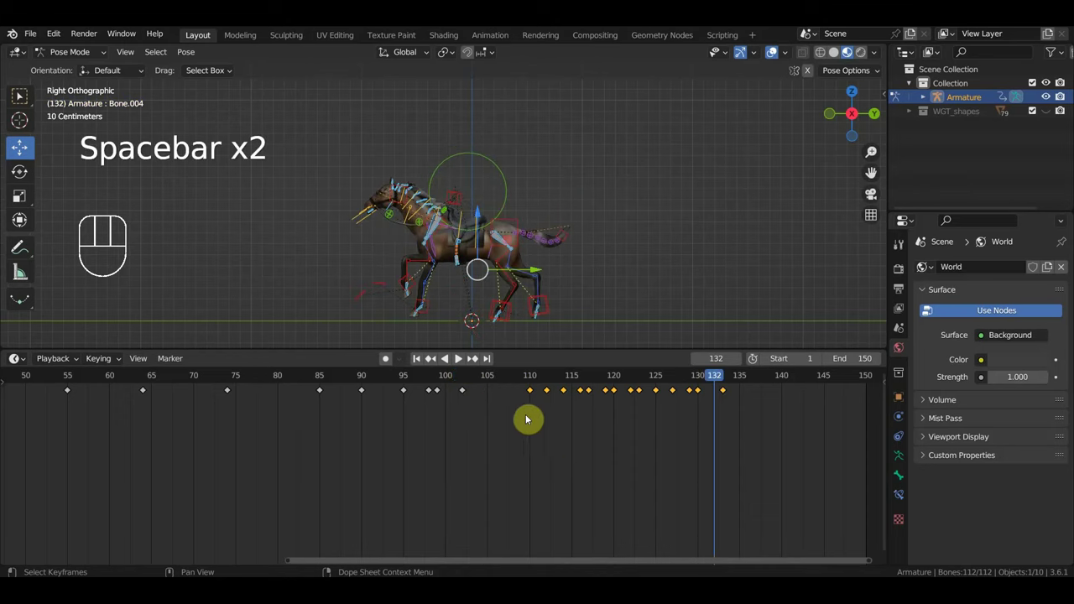
drag(441, 380, 474, 482)
key(space)
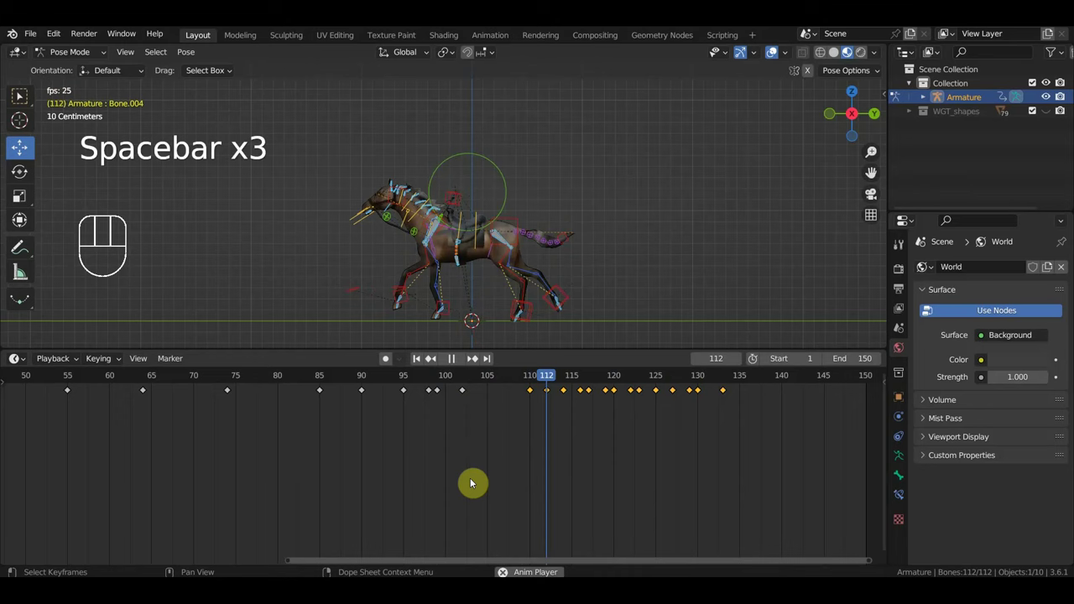
Step: Compress the gallop keyframes into roughly frames 104–121 so the gallop runs faster, then play
key(space)
drag(465, 382, 667, 432)
key(g)
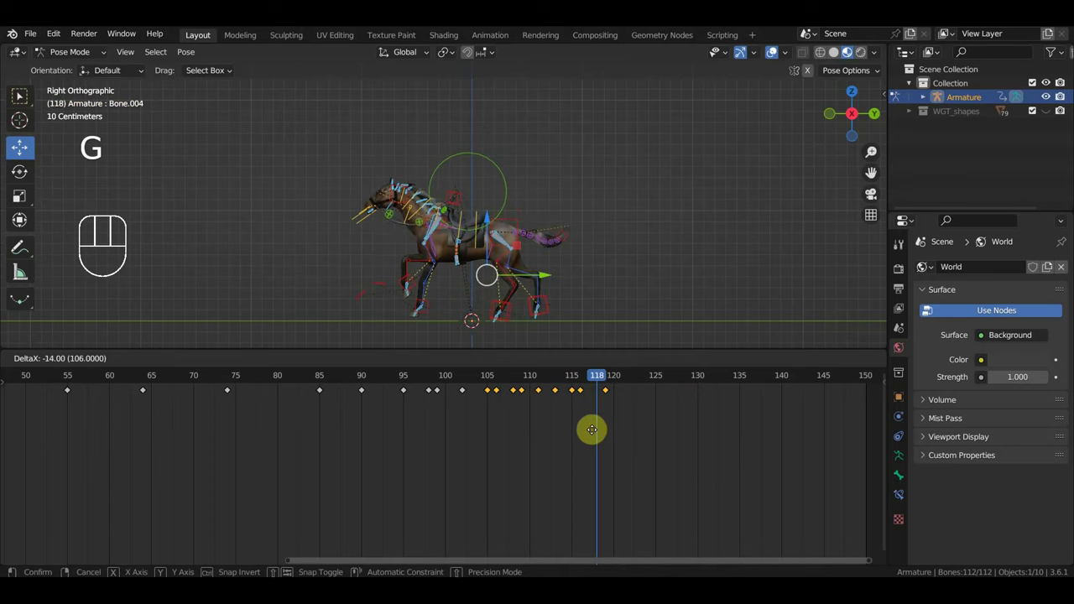
key(space)
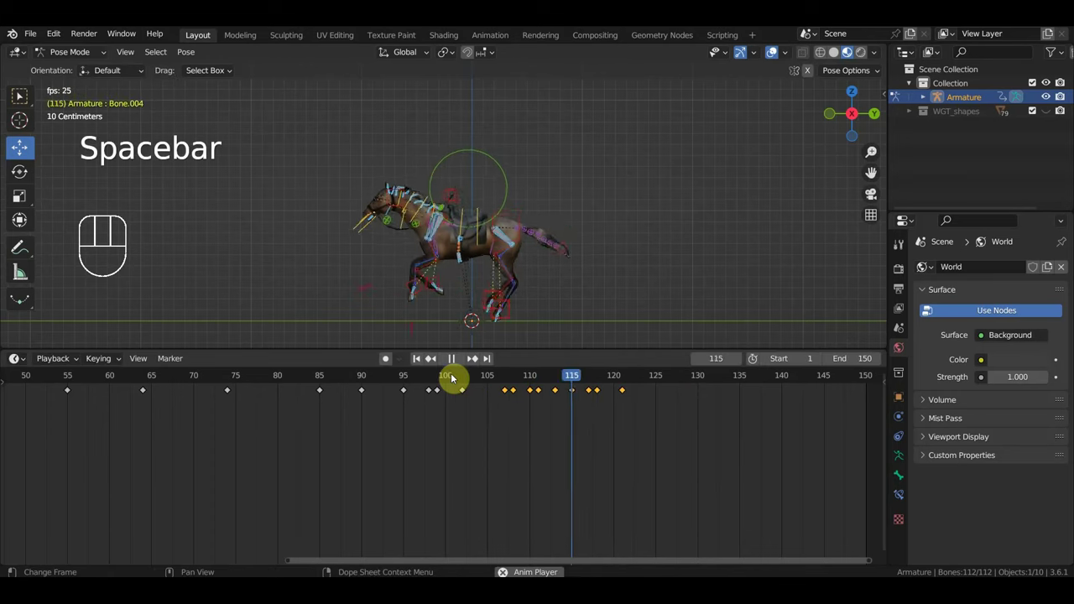
Step: Squeeze the gallop keyframes tighter to about frames 105–115 and play the result
key(space)
drag(413, 375, 435, 413)
key(space)
key(space)
drag(518, 371, 622, 416)
key(g)
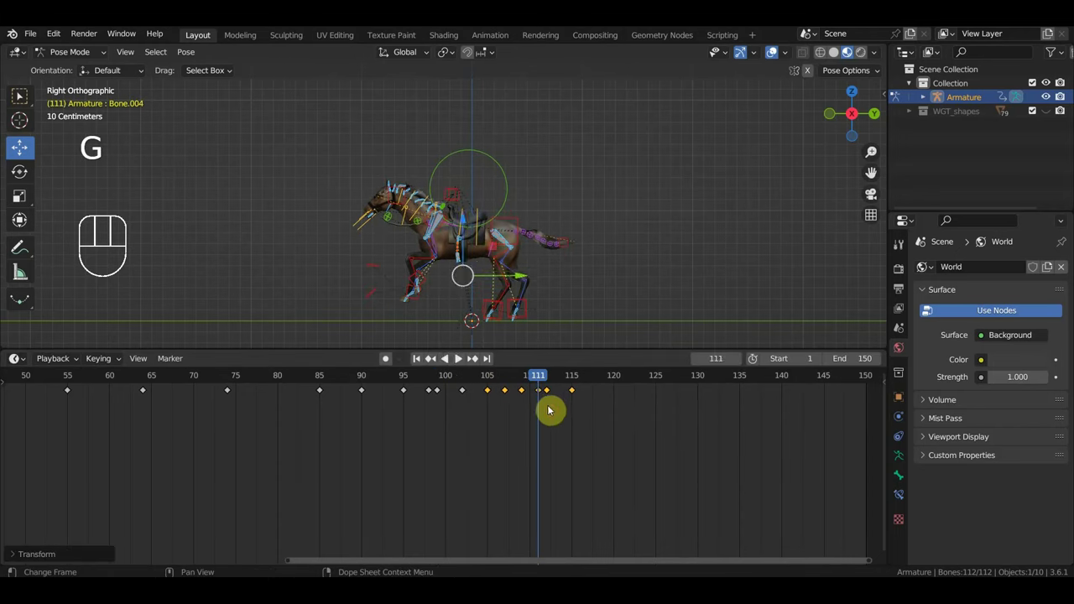
key(space)
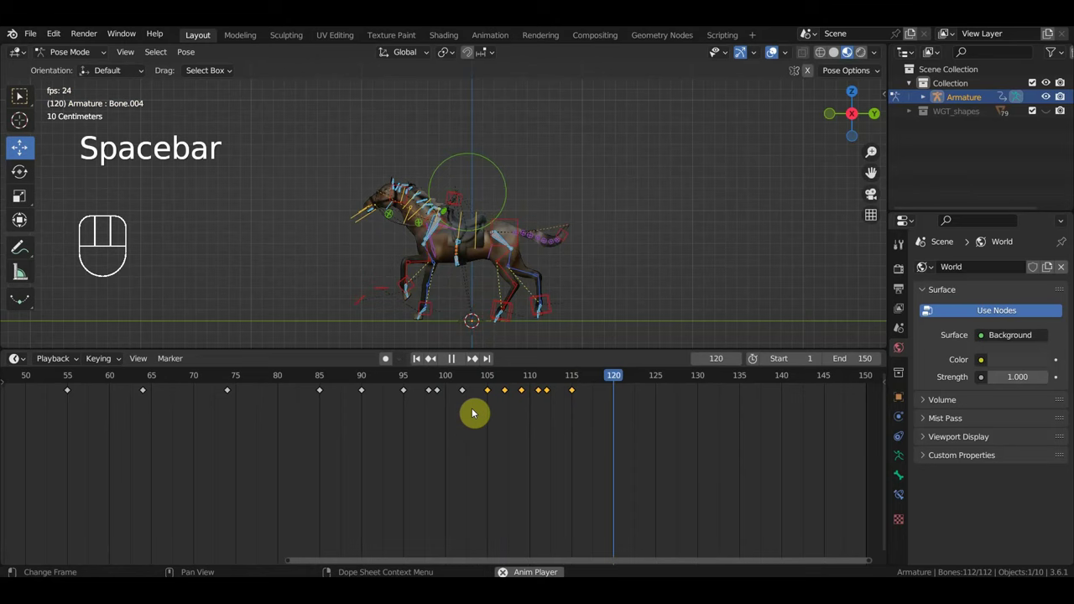
Step: Set the scene end to frame 115 and play the whole animation from the start
key(space)
drag(412, 381, 432, 408)
key(space)
key(space)
drag(577, 377, 612, 417)
drag(702, 426, 775, 436)
drag(139, 379, 722, 242)
key(space)
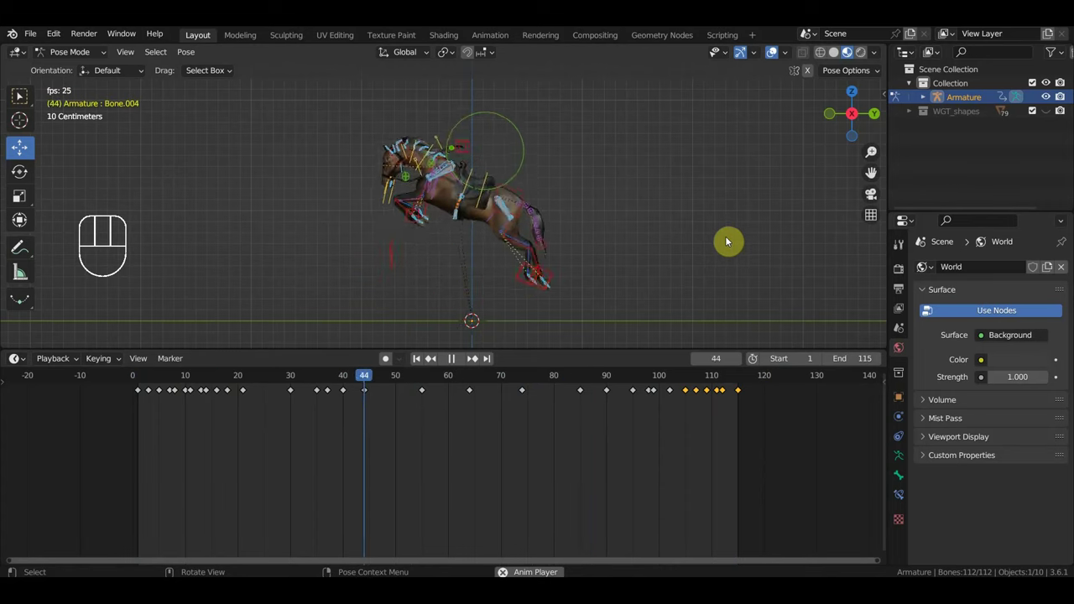
Step: Stop at frame 75, enlarge the 3D view and switch the horse armature to Object Mode
key(space)
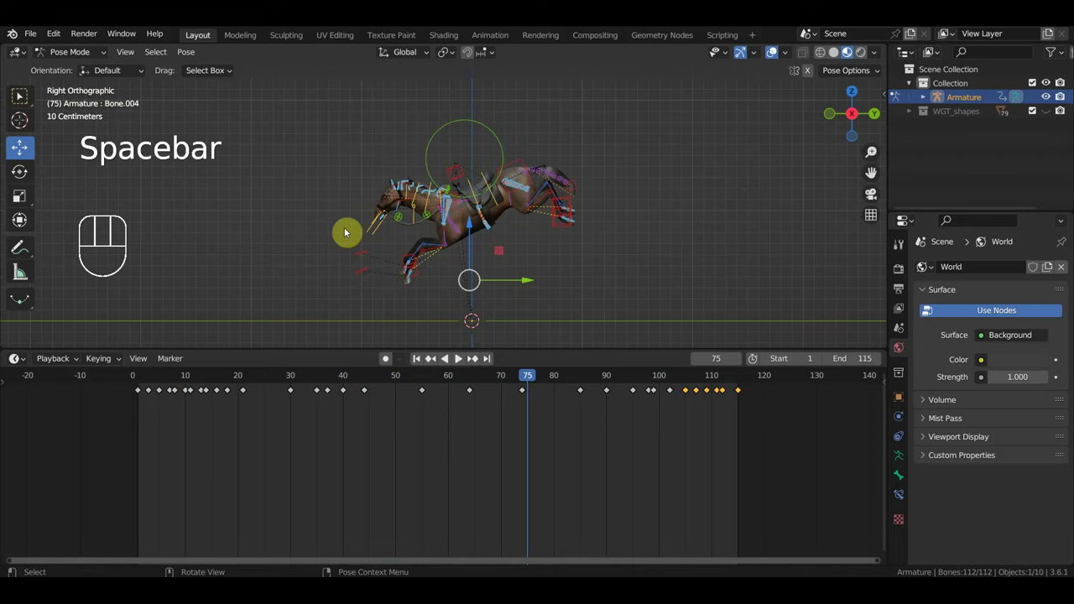
drag(372, 396, 733, 299)
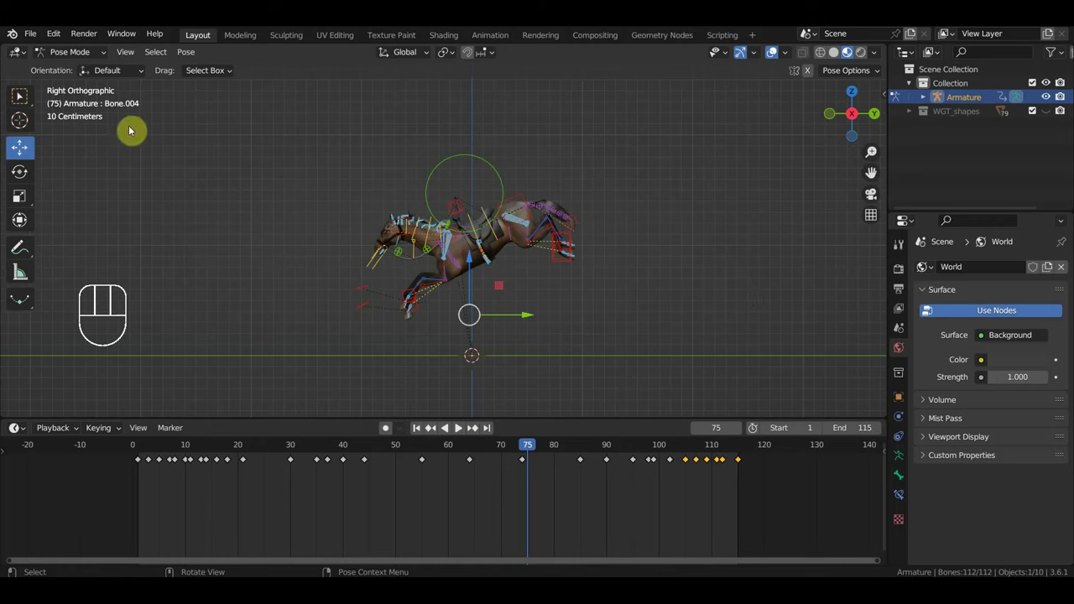
drag(73, 53, 67, 67)
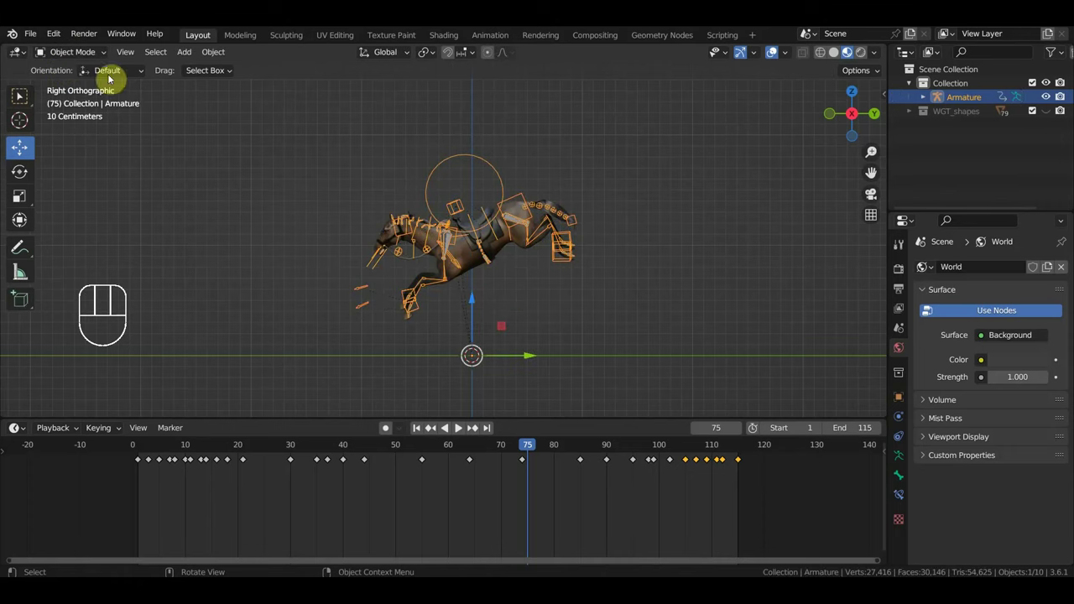
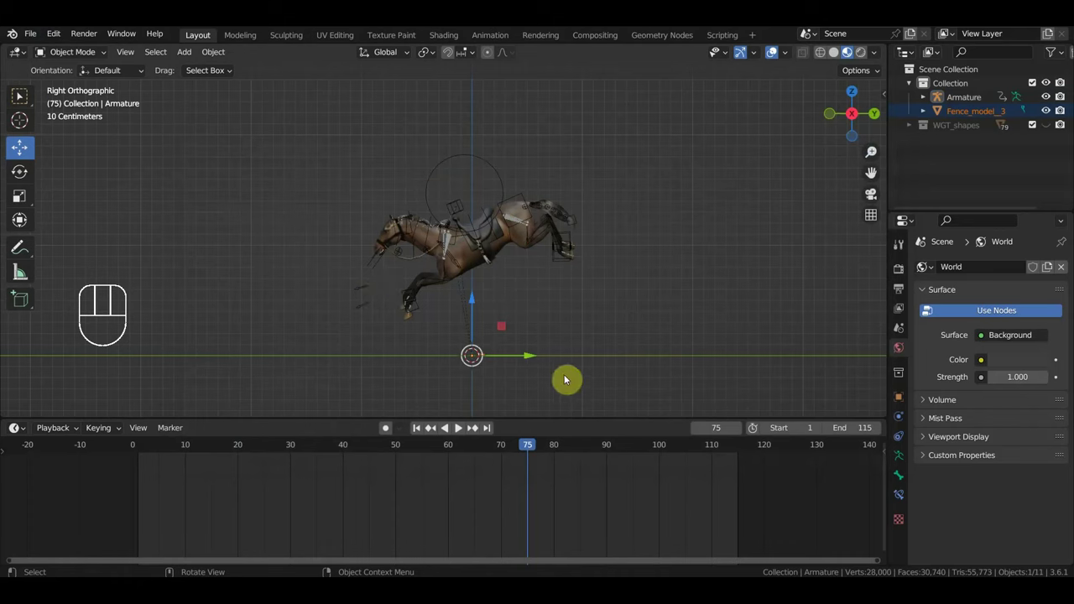
Step: Rotate the fence a quarter turn and move it to the origin beneath the horse's jump
key(s)
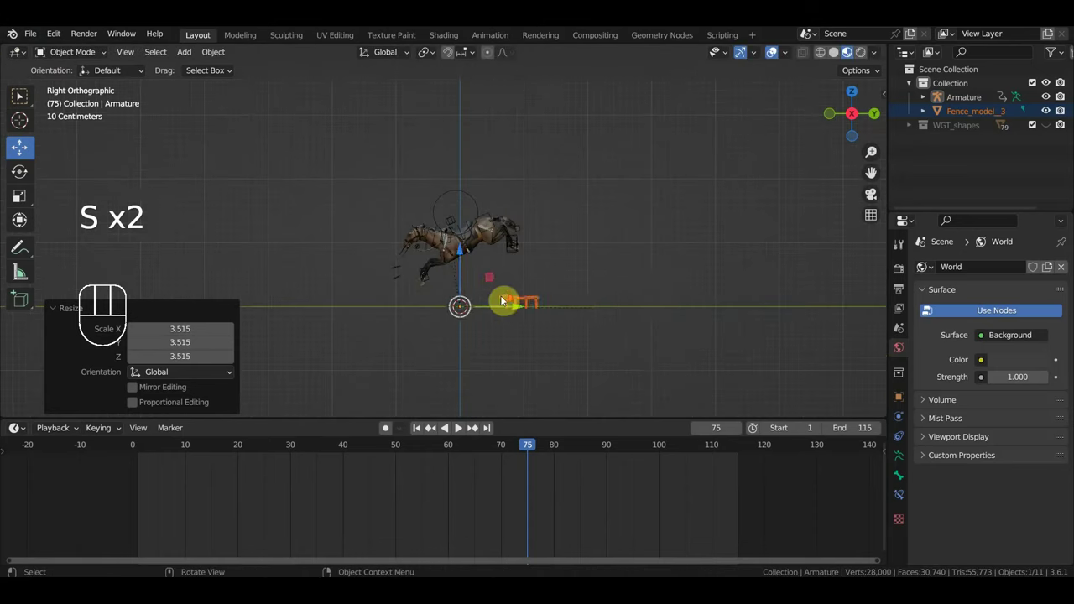
key(s)
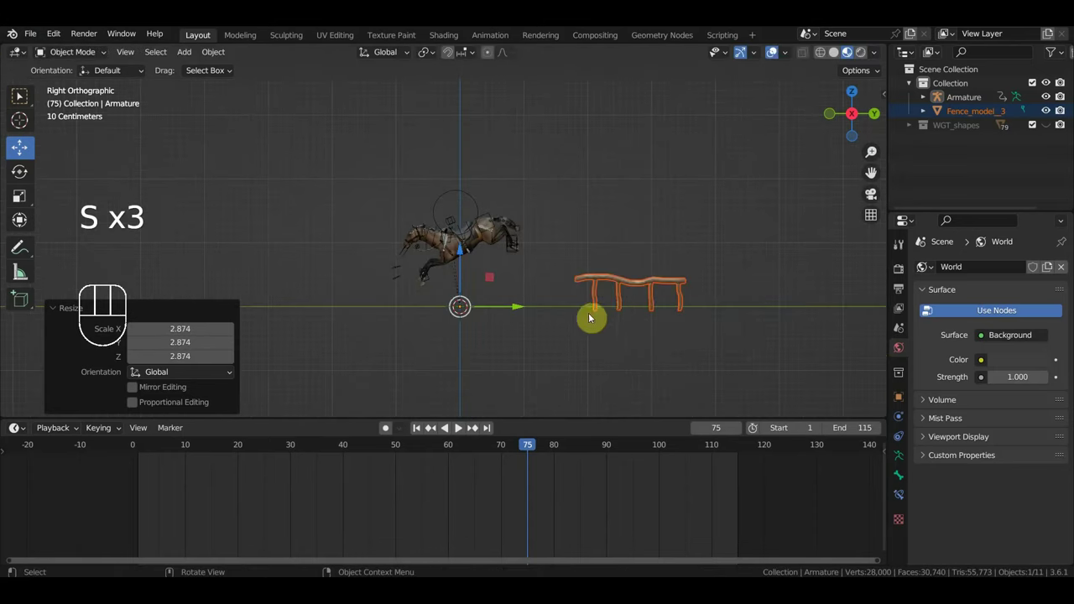
key(KP_7)
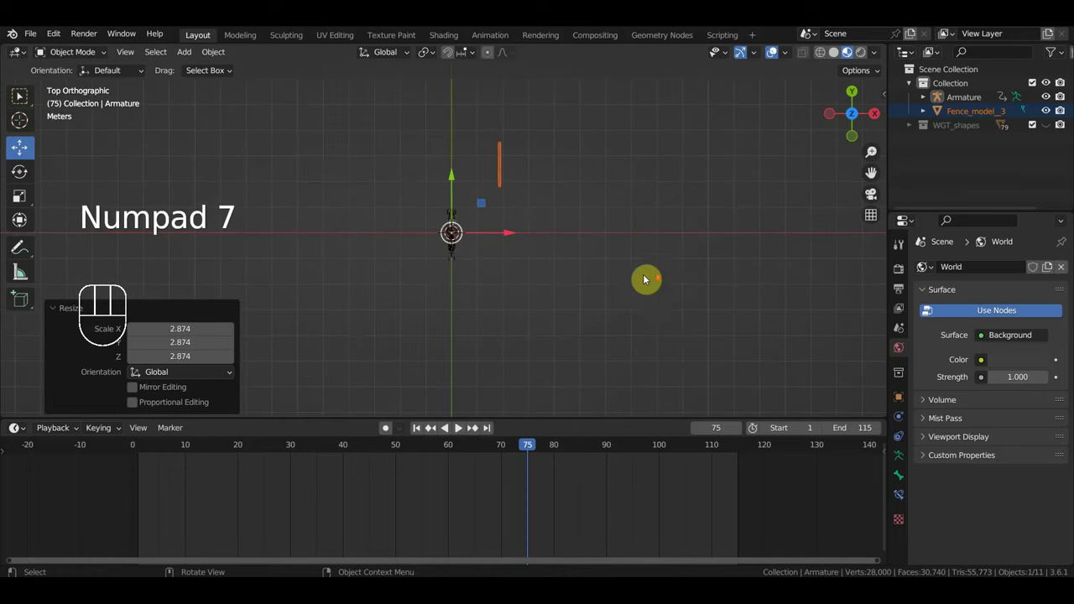
key(r)
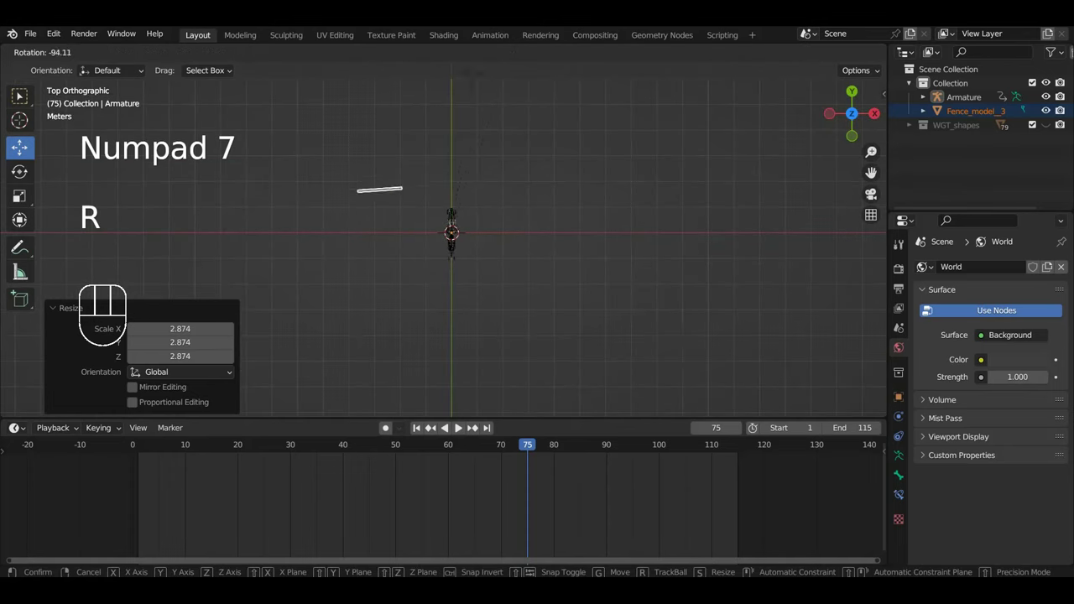
key(g)
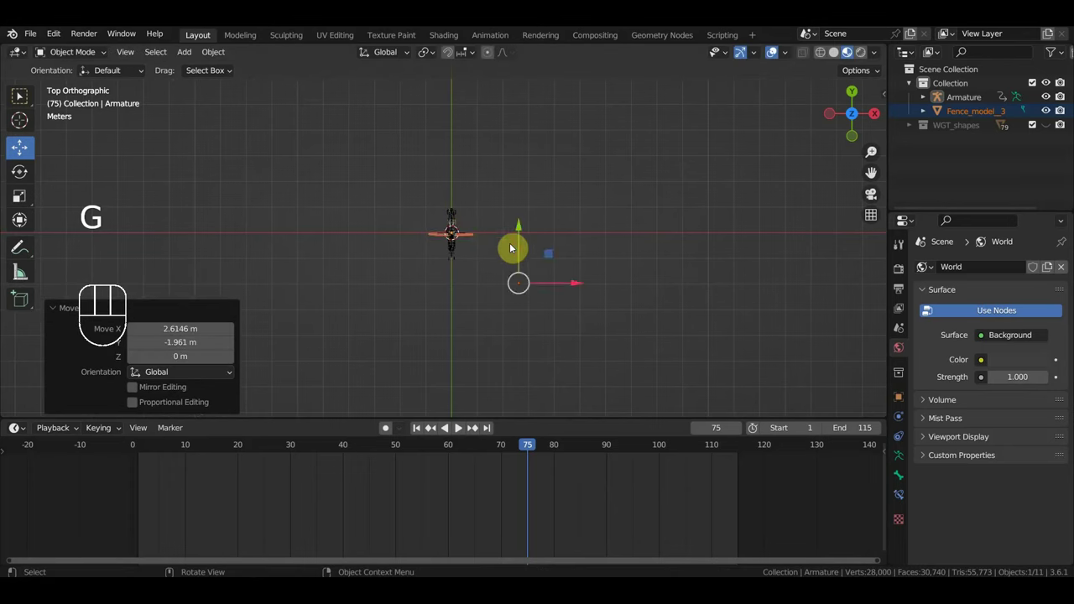
key(KP_3)
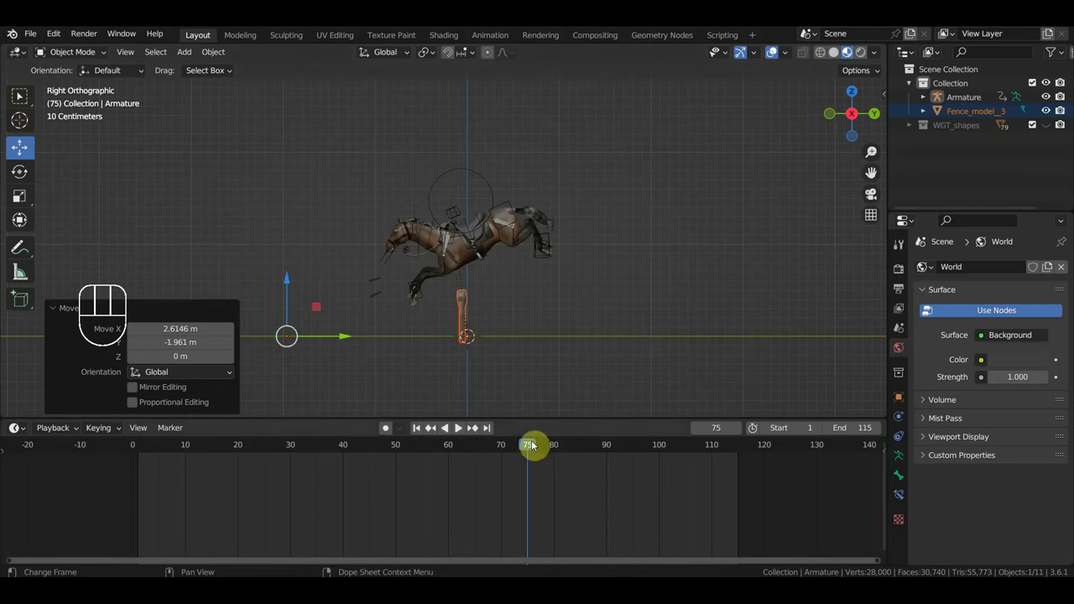
Step: Scrub through the jump from side view and orbit to check the fence placement
drag(482, 448, 254, 375)
drag(502, 332, 635, 348)
drag(708, 366, 488, 361)
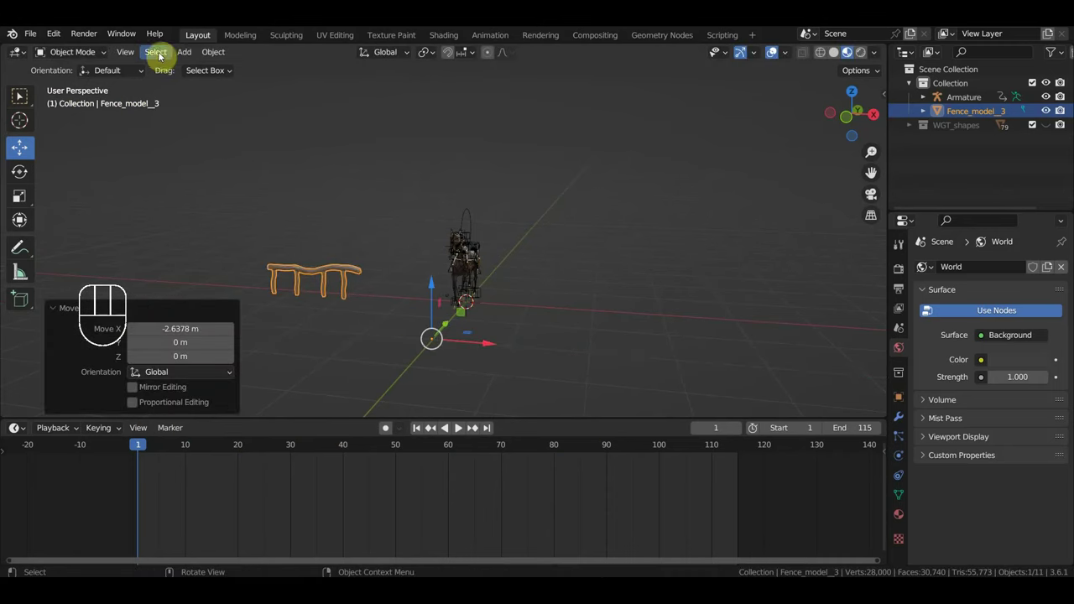
drag(187, 56, 347, 150)
Step: Add a NurbsPath and rotate it 90° to run along the horse's line of travel
key(KP_7)
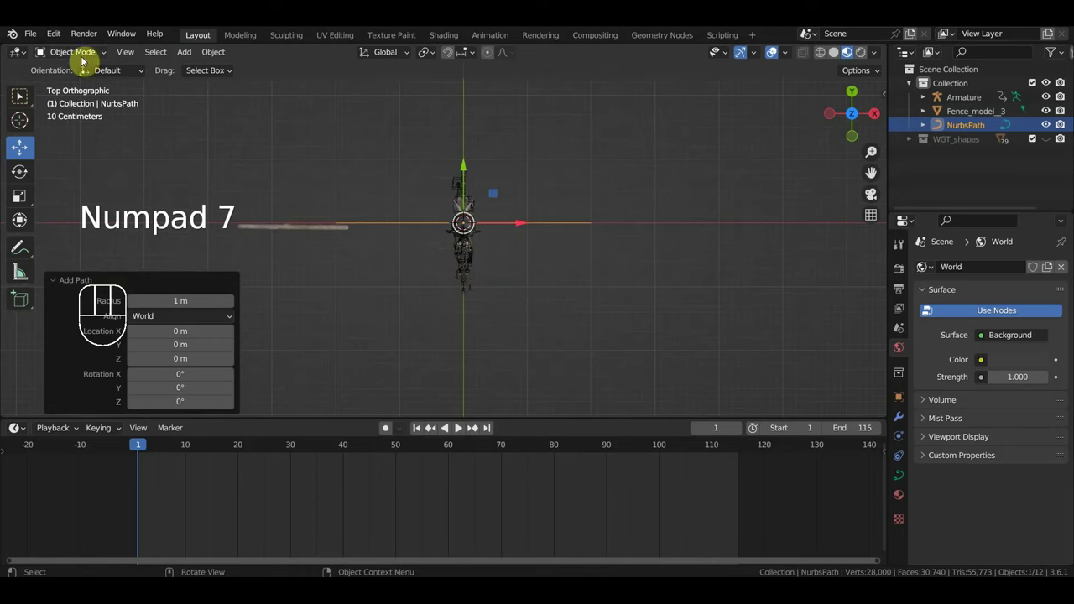
drag(79, 54, 19, 94)
key(r)
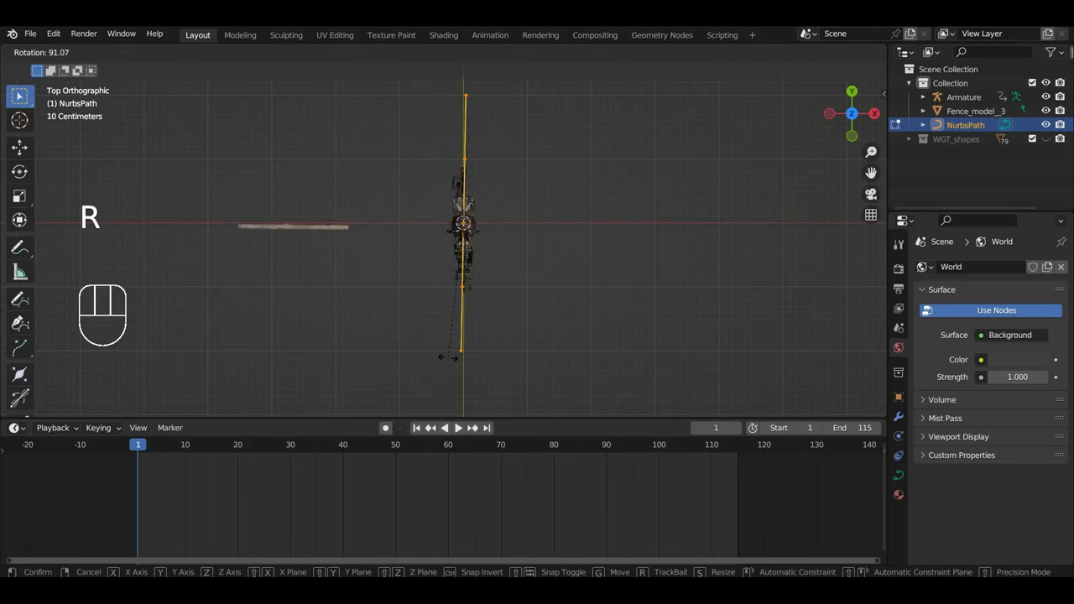
click(20, 94)
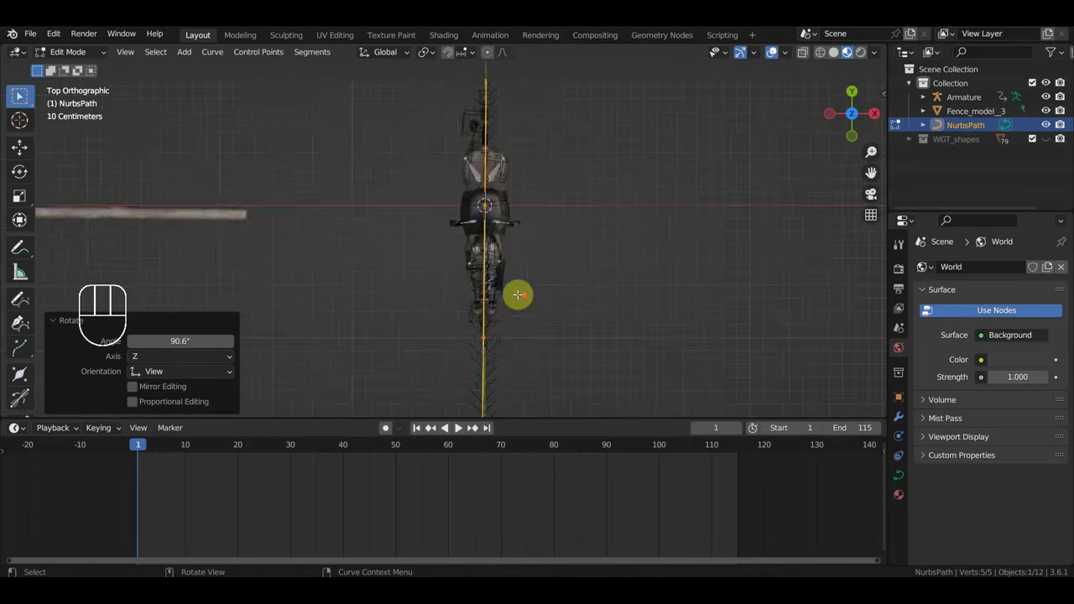
Step: In Edit Mode, drag the path's control points to extend it well past the horse
middle_click(19, 94)
scroll(down, 3)
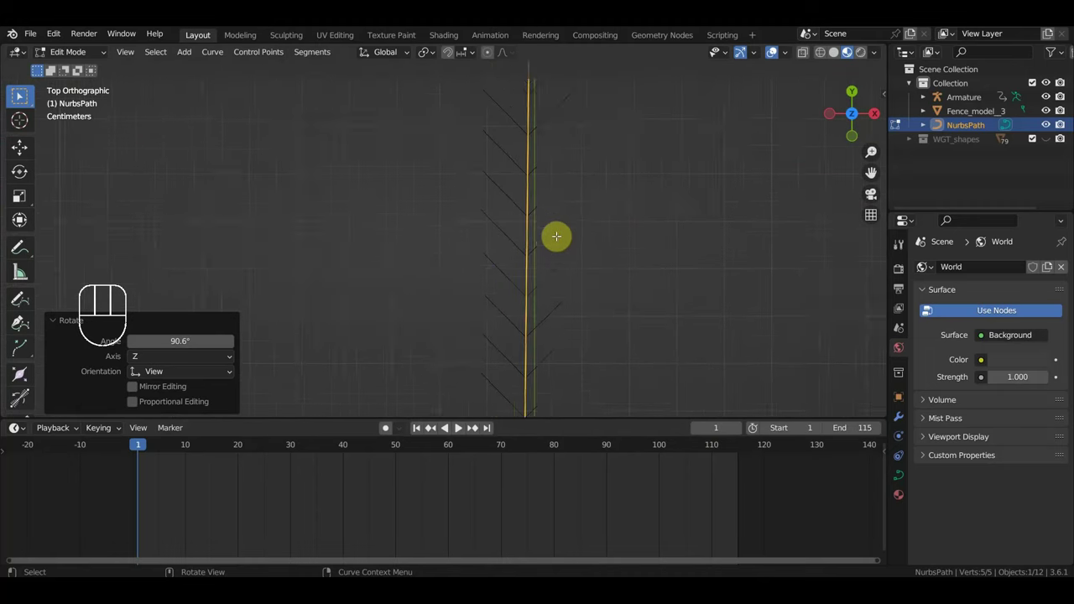
middle_click(20, 94)
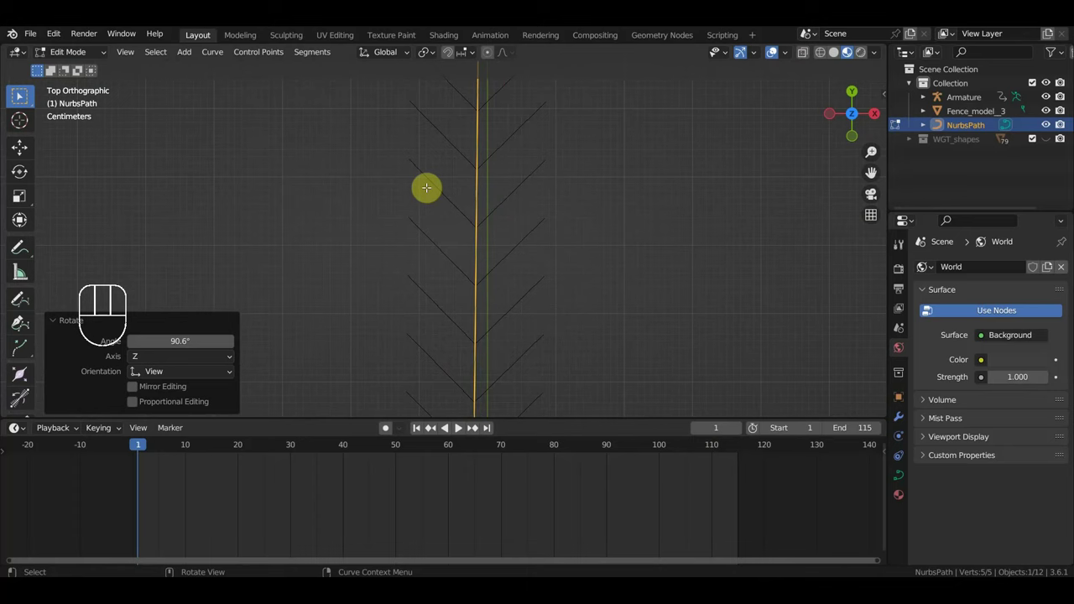
drag(19, 94, 19, 94)
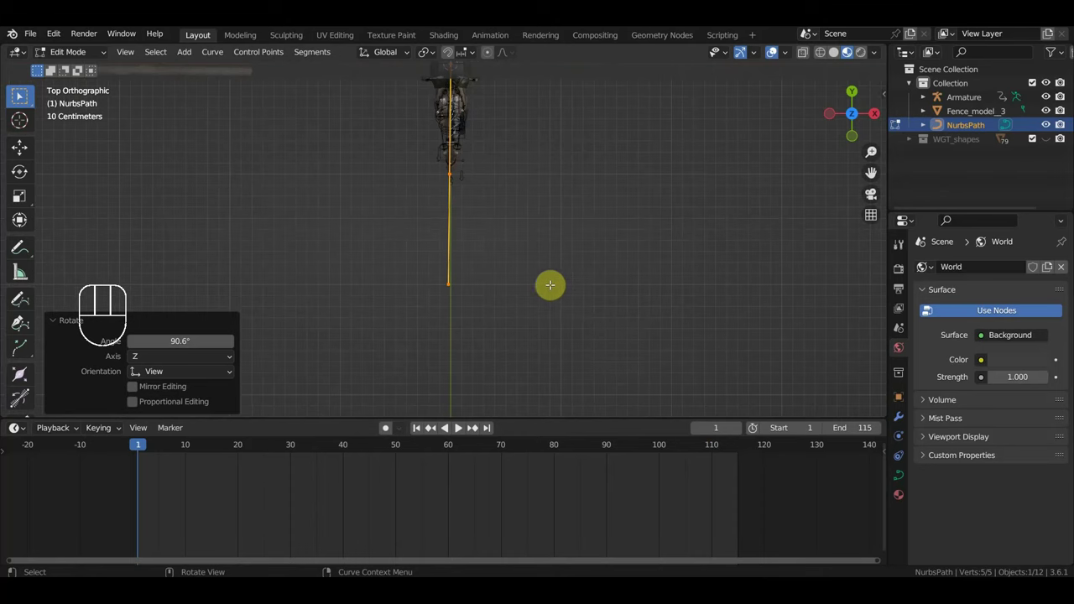
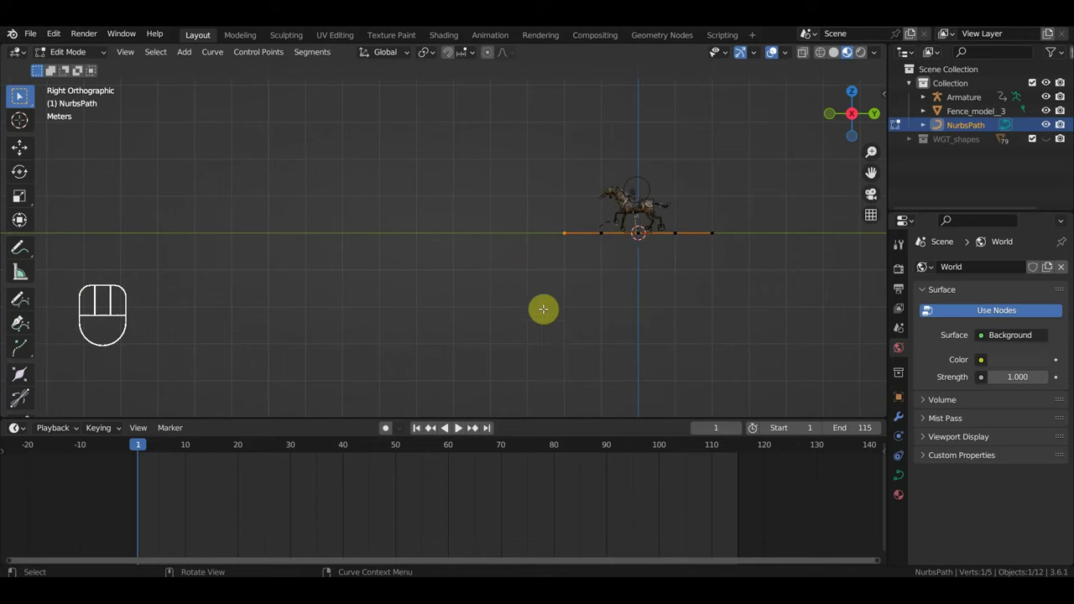
Step: Extrude one more path point, then parent the horse armature to NurbsPath with a Follow Path constraint
key(e)
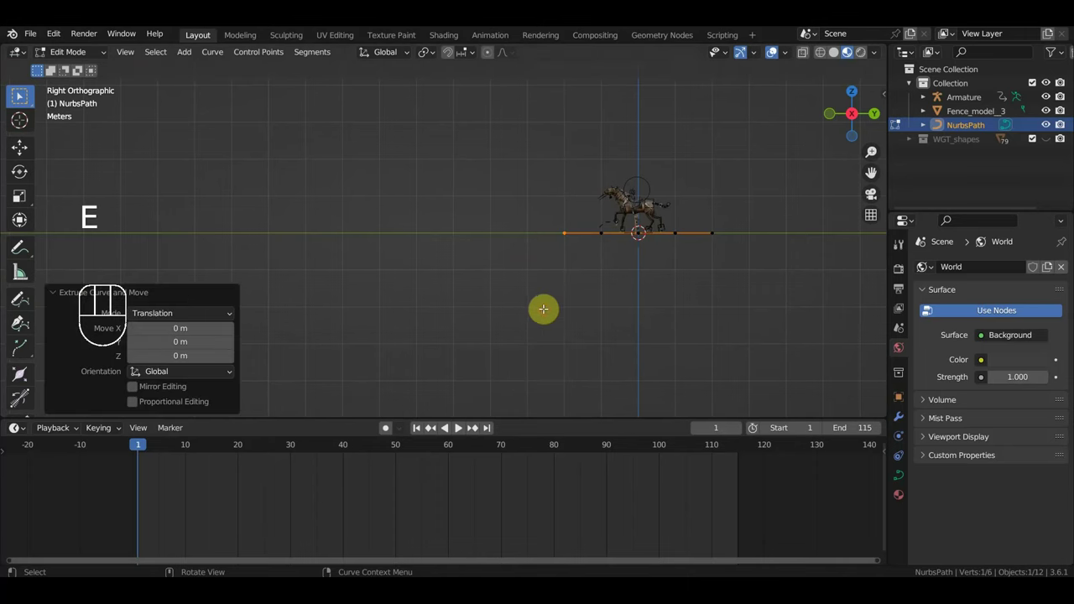
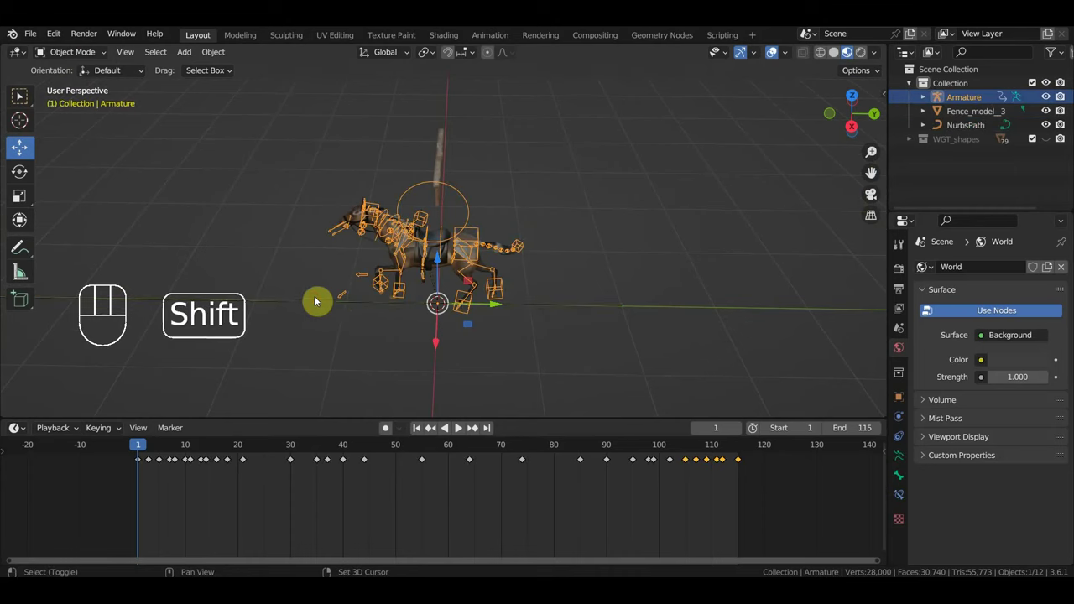
click(301, 302)
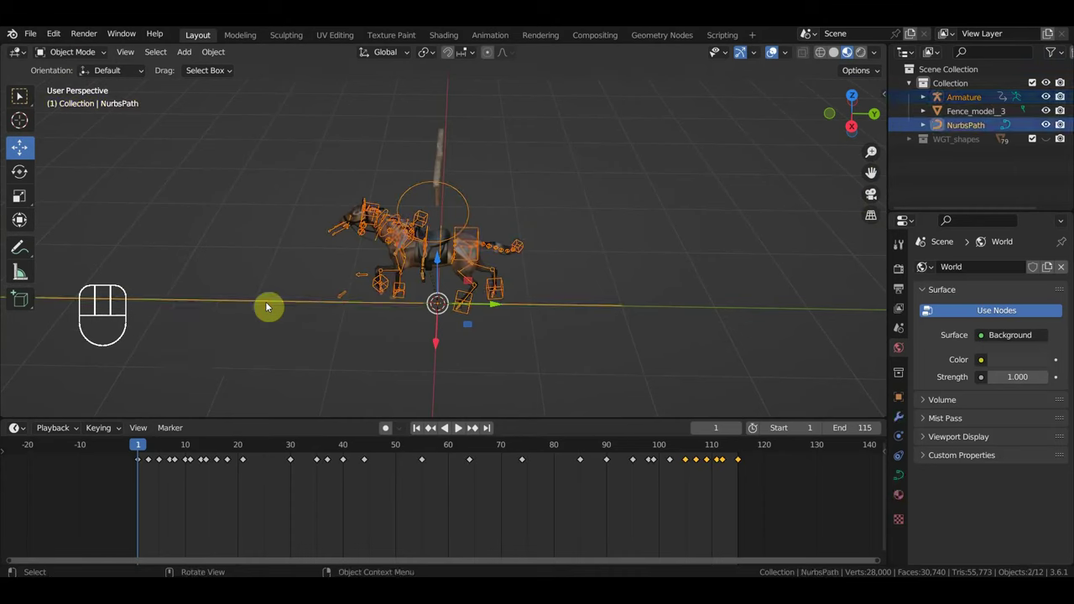
key(ctrl+p)
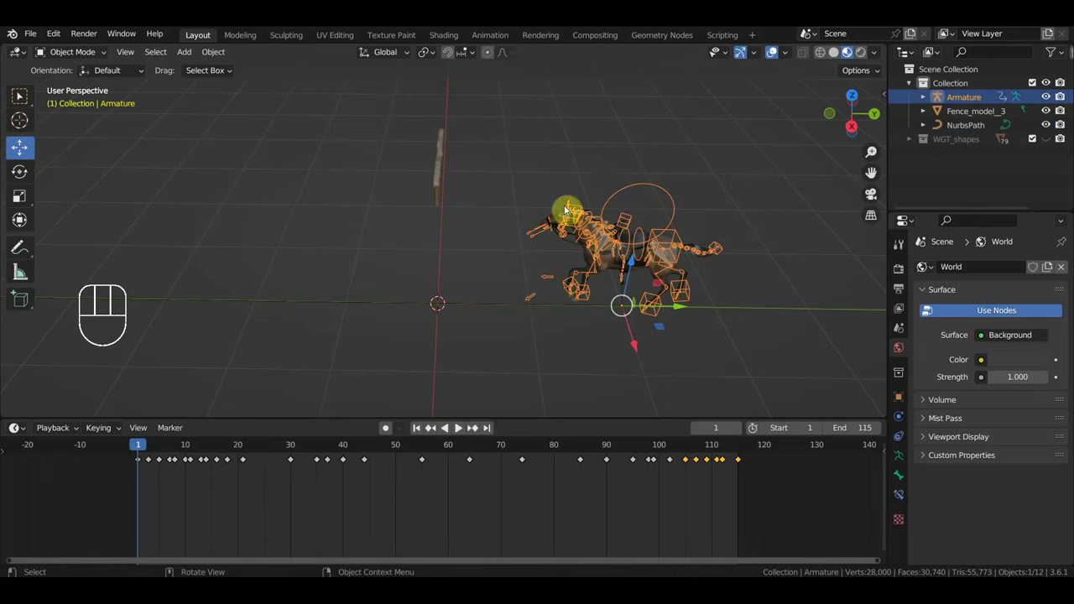
drag(684, 288, 825, 409)
Step: On the AutoPath constraint leave Follow Curve off with Forward Axis Y, then make NurbsPath active
click(905, 497)
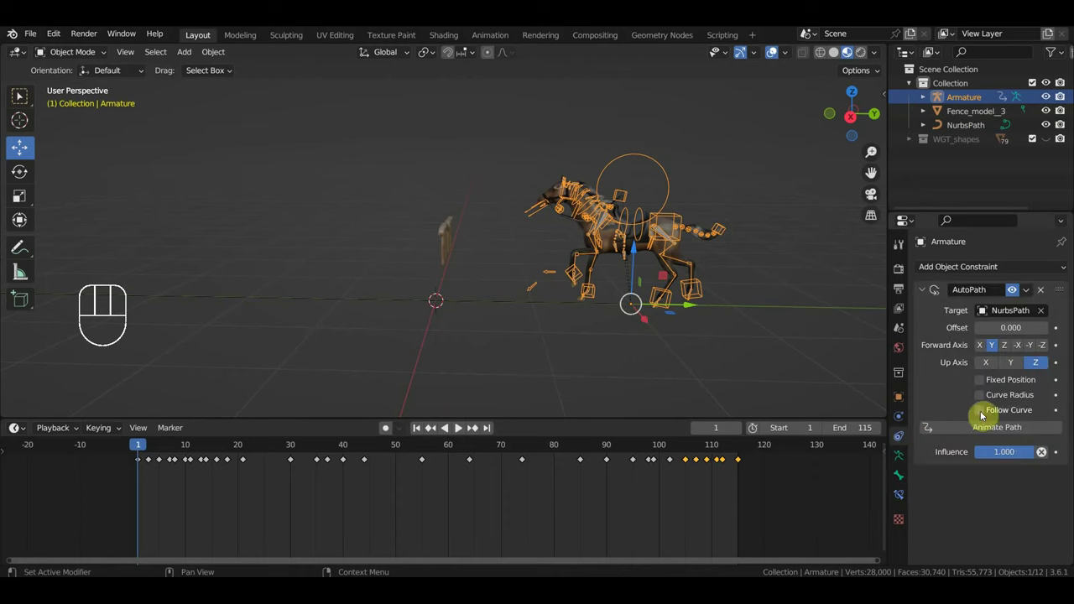
click(981, 411)
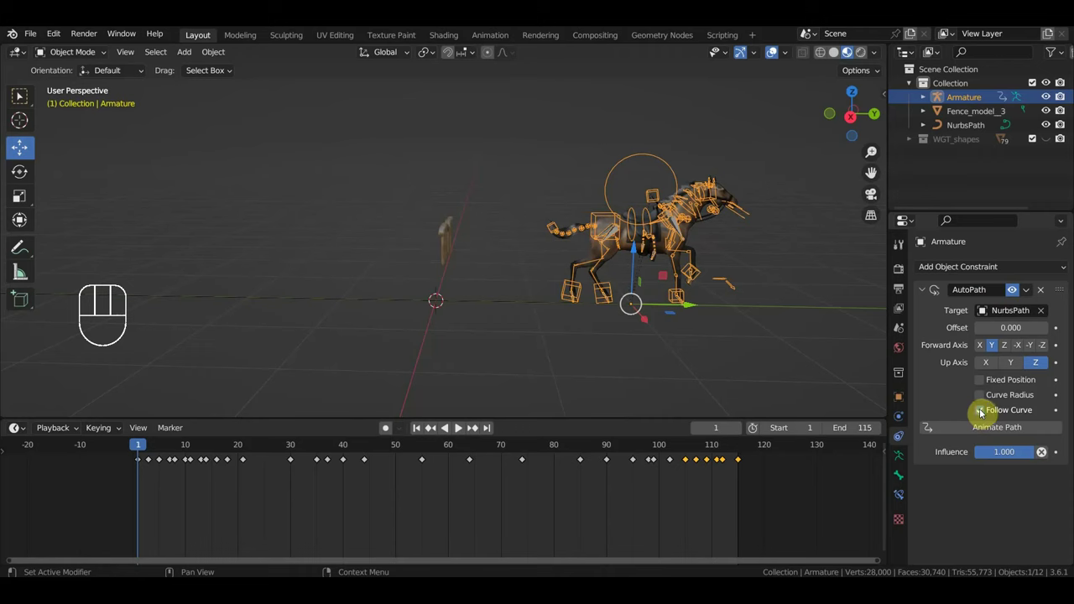
click(983, 411)
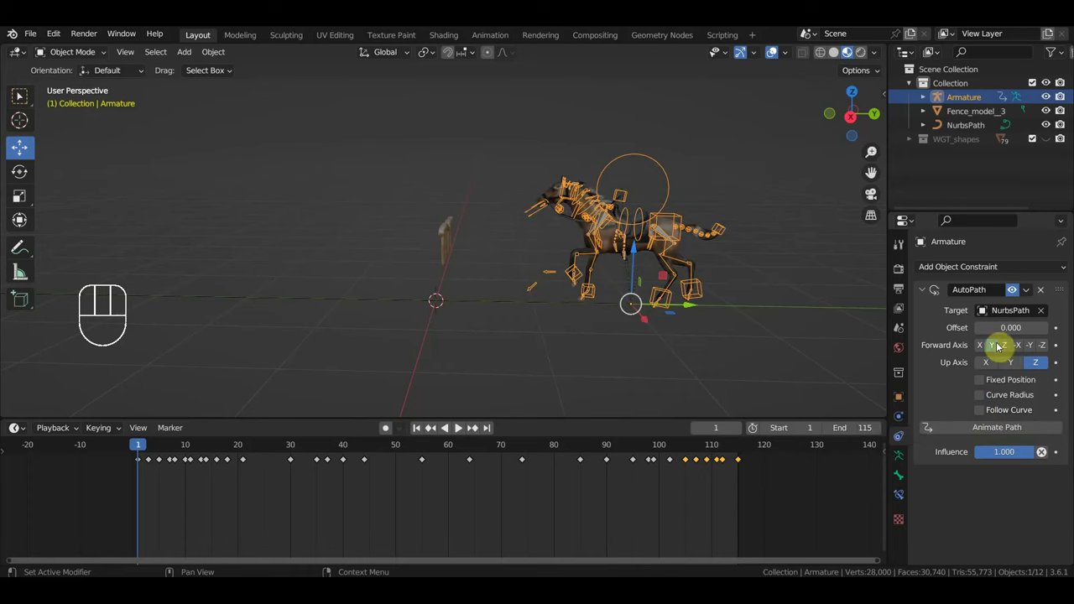
click(985, 426)
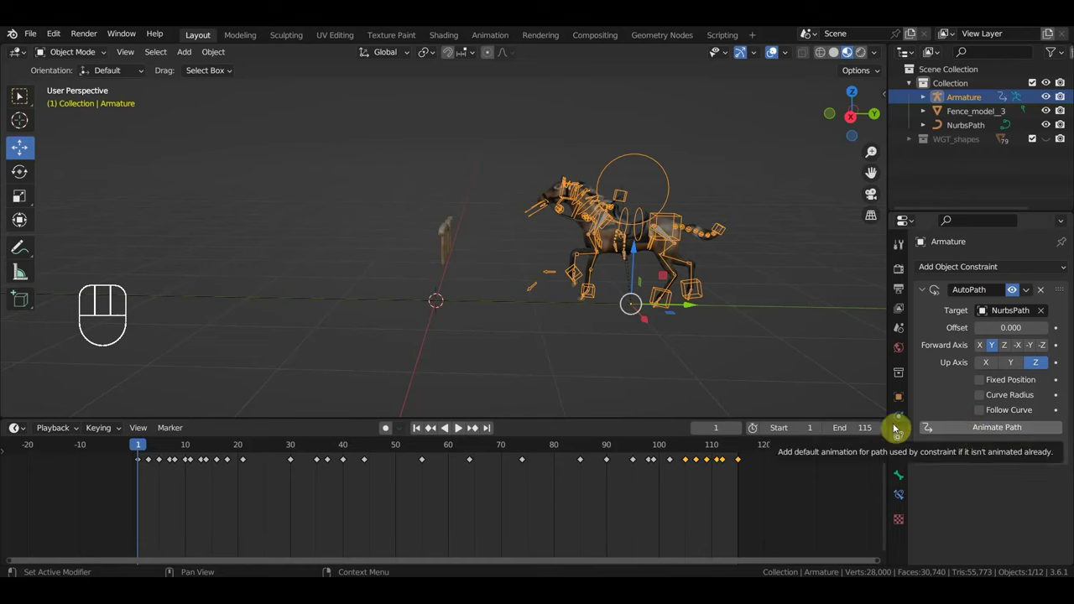
click(514, 305)
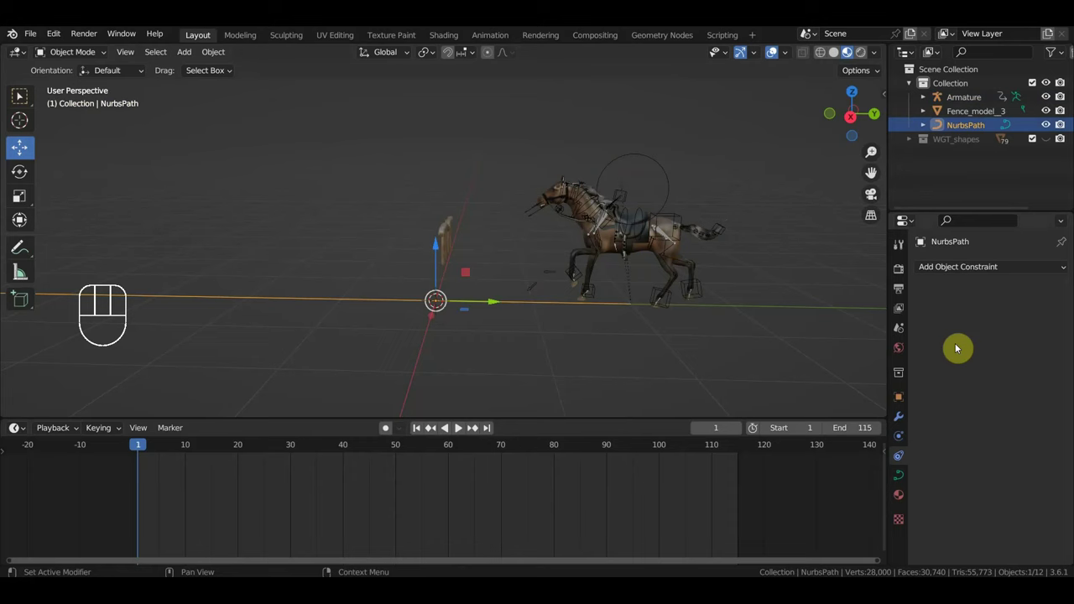
Step: Set the path animation to 500 frames with Follow enabled and raise the scene end frame to 500
click(904, 458)
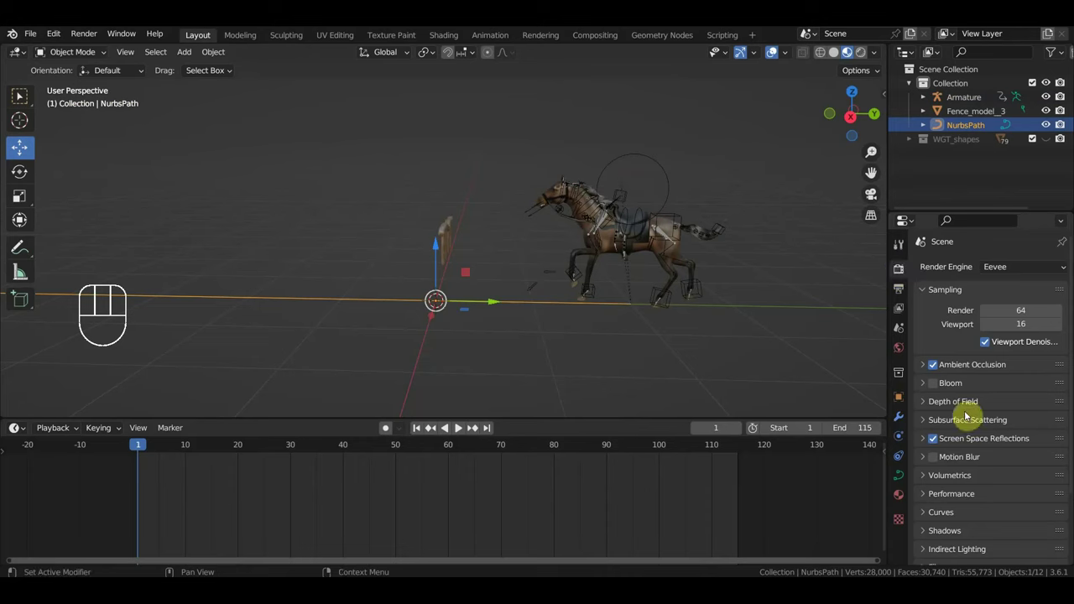
click(936, 370)
drag(934, 444, 921, 347)
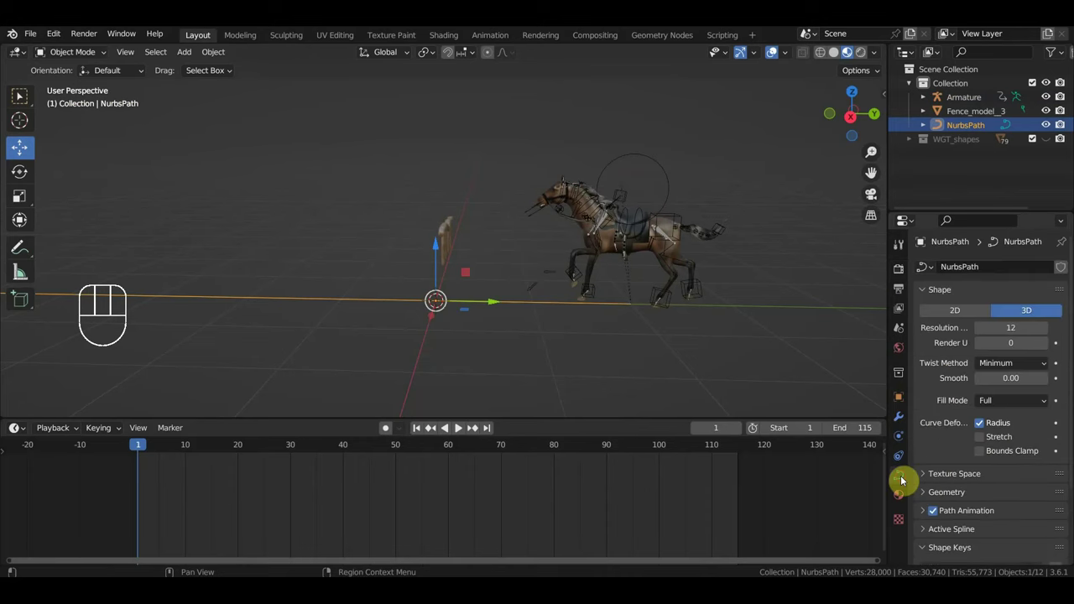
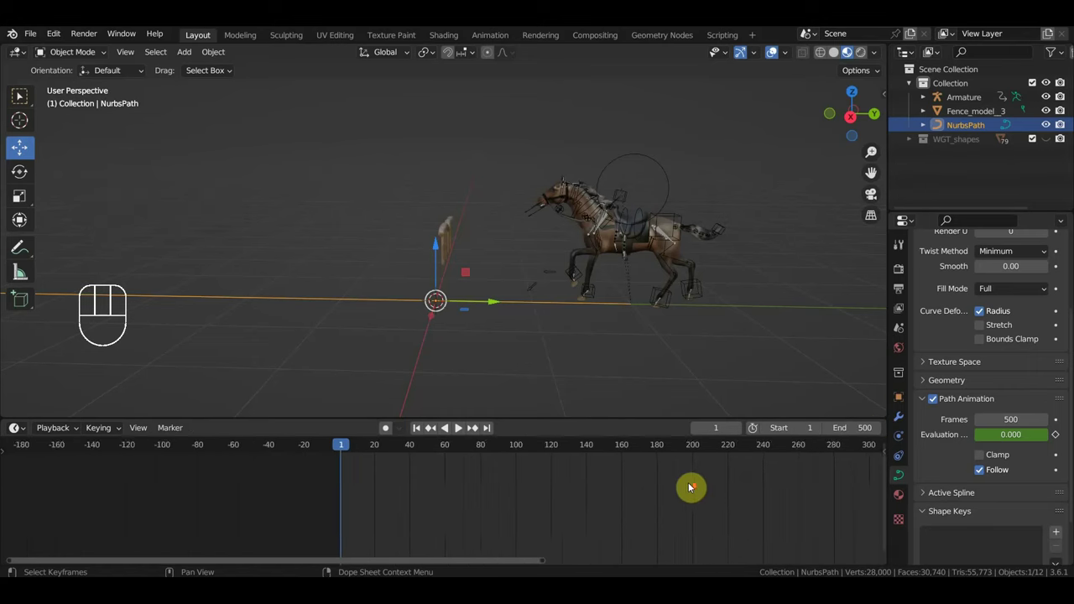
drag(676, 486, 557, 507)
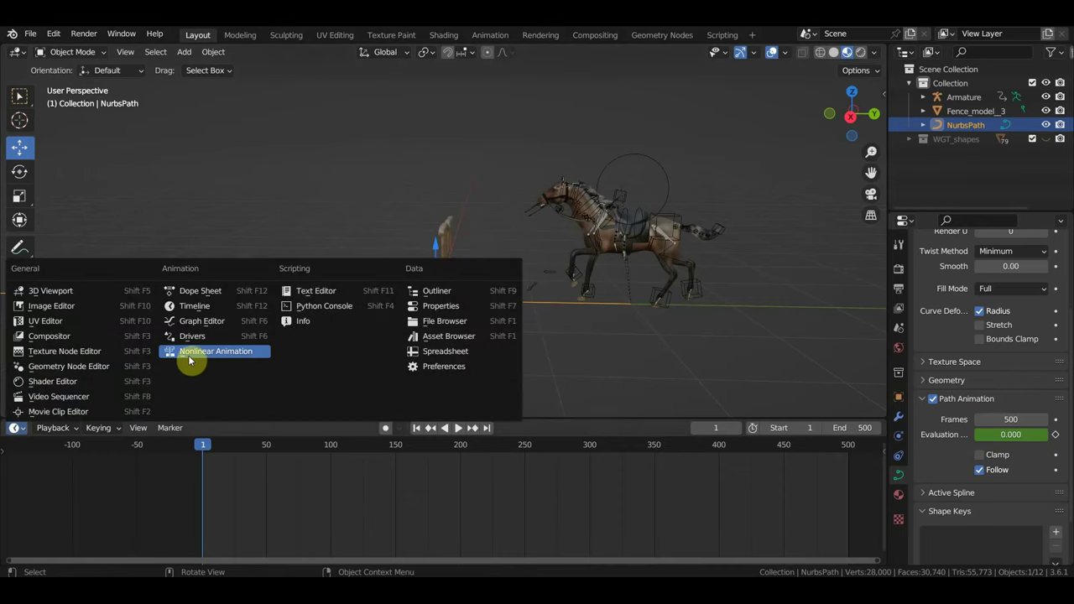
Step: In the Nonlinear Animation editor push ArmatureAction down into a strip spanning frames 1–115
click(210, 354)
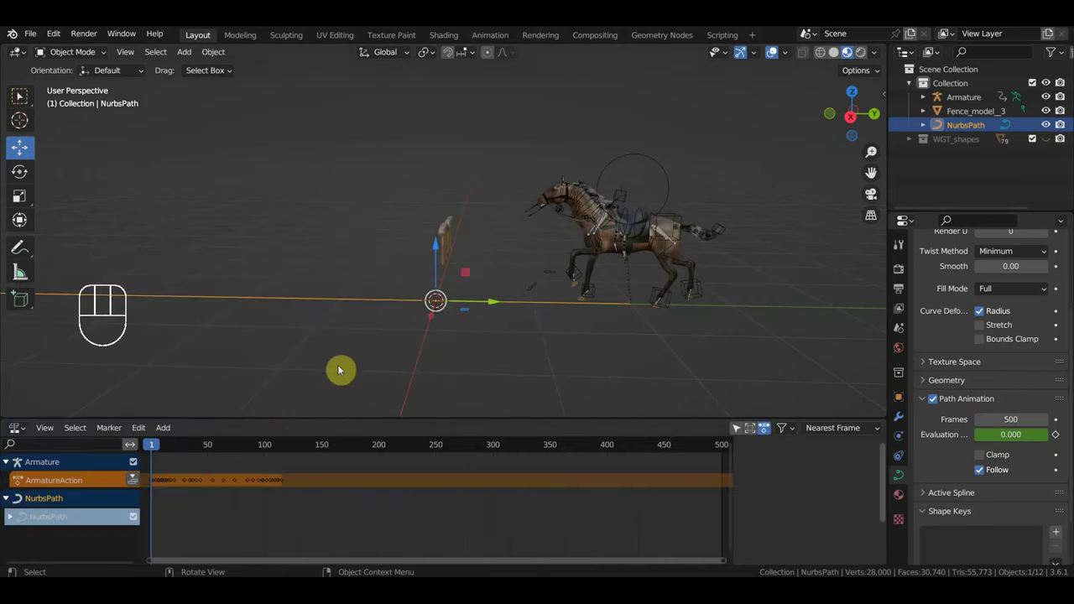
drag(483, 543, 516, 545)
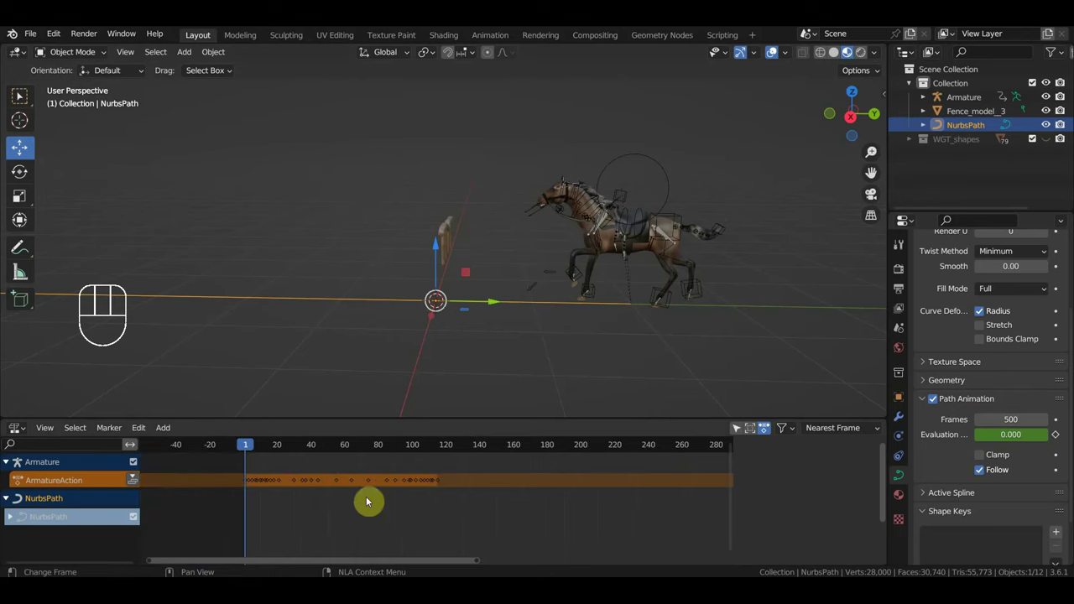
click(137, 479)
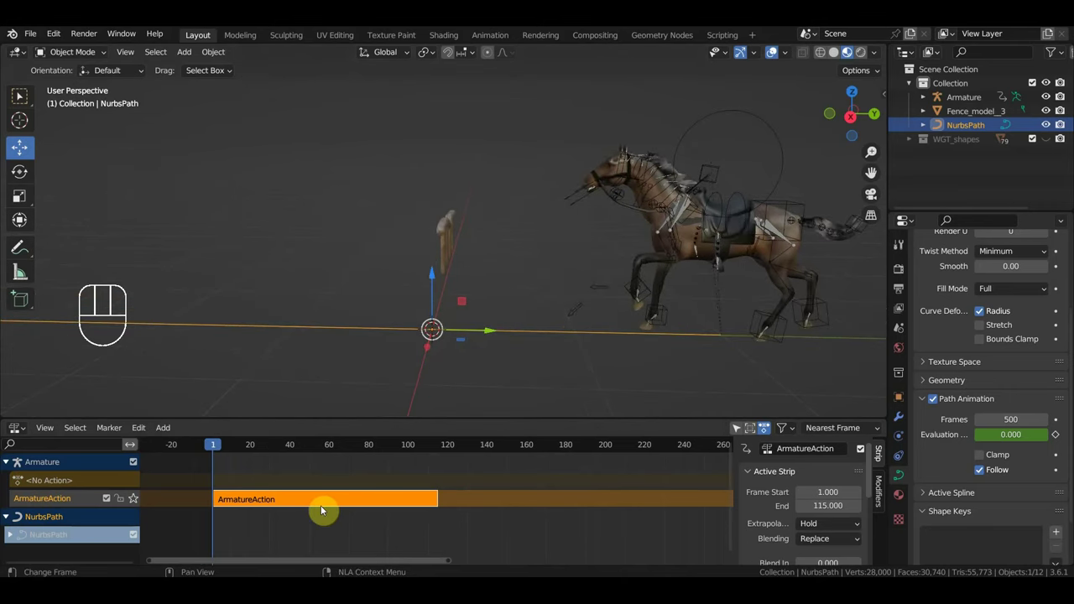
drag(632, 418, 677, 262)
Step: Play the horse moving along the path, viewing it from orthographic side views
key(space)
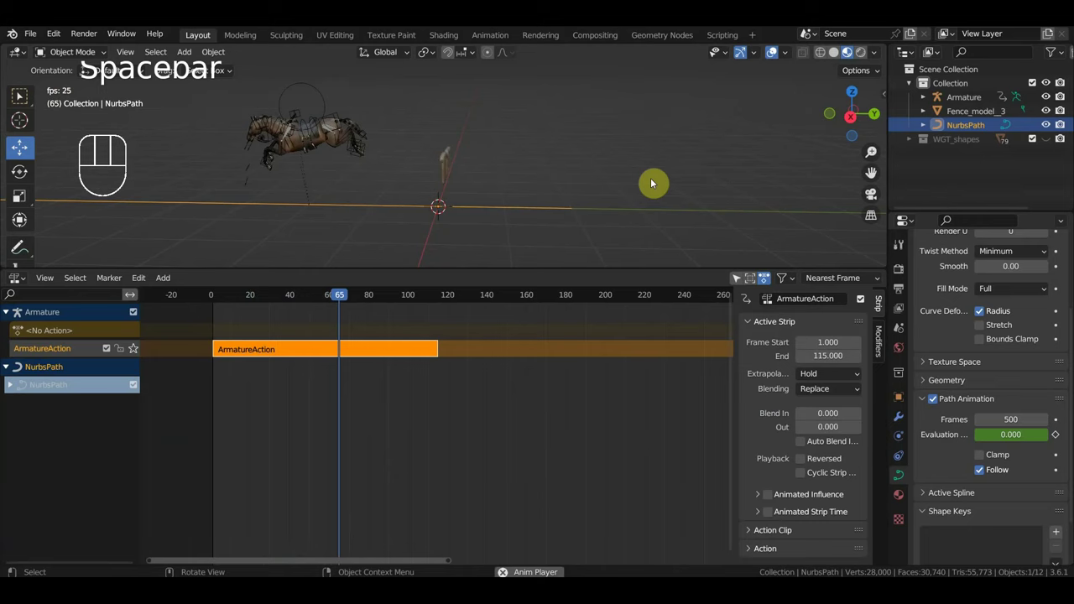
key(KP_1)
key(KP_3)
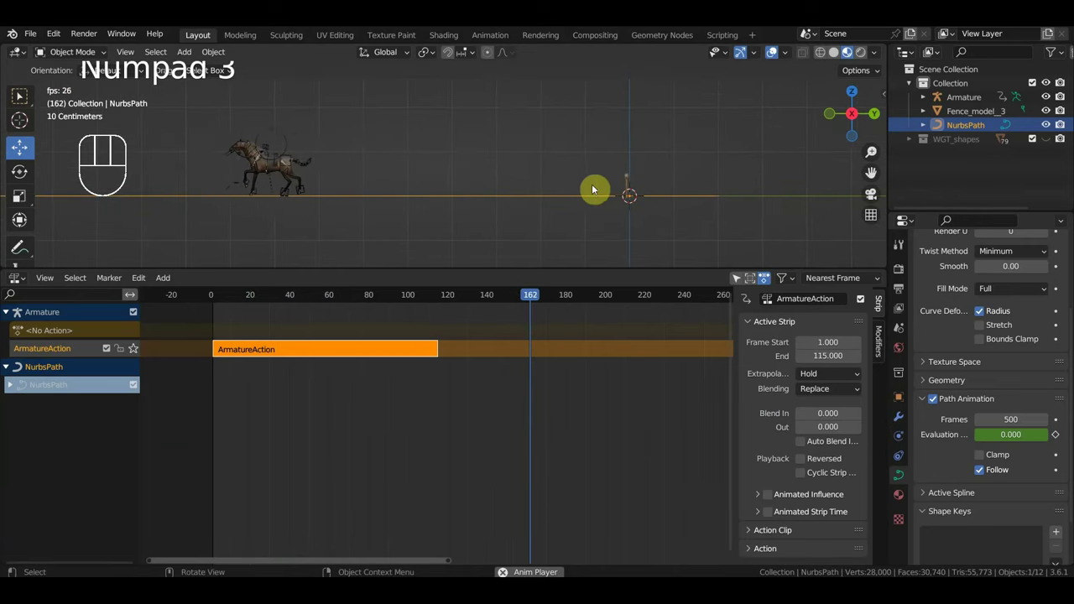
key(space)
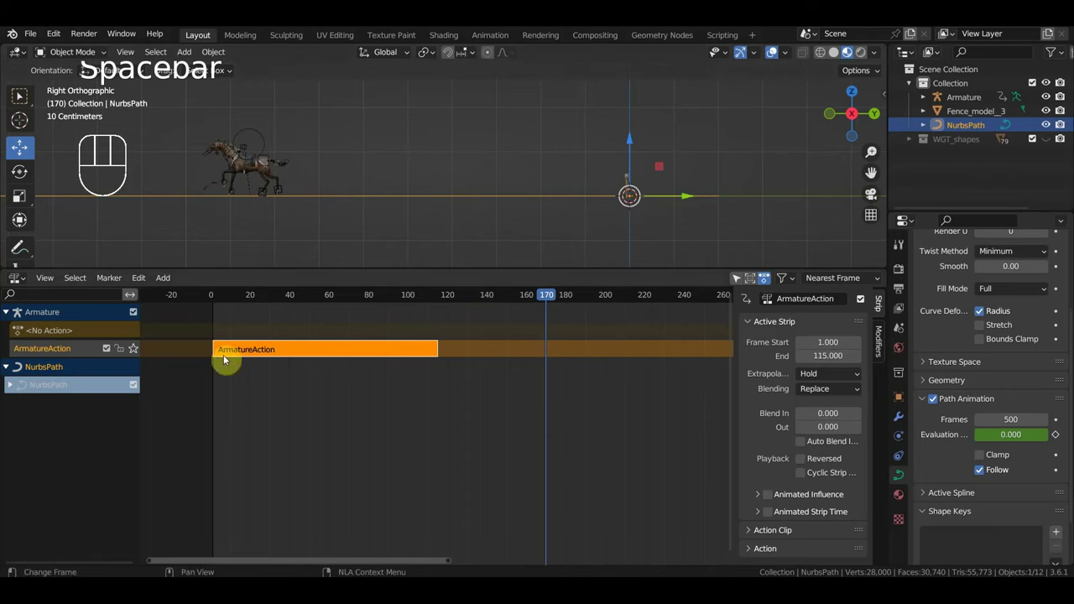
Step: In the Action Clip panel raise the strip's Repeat count and lower Playback Scale so the gallop cycles toward frame 500
click(217, 301)
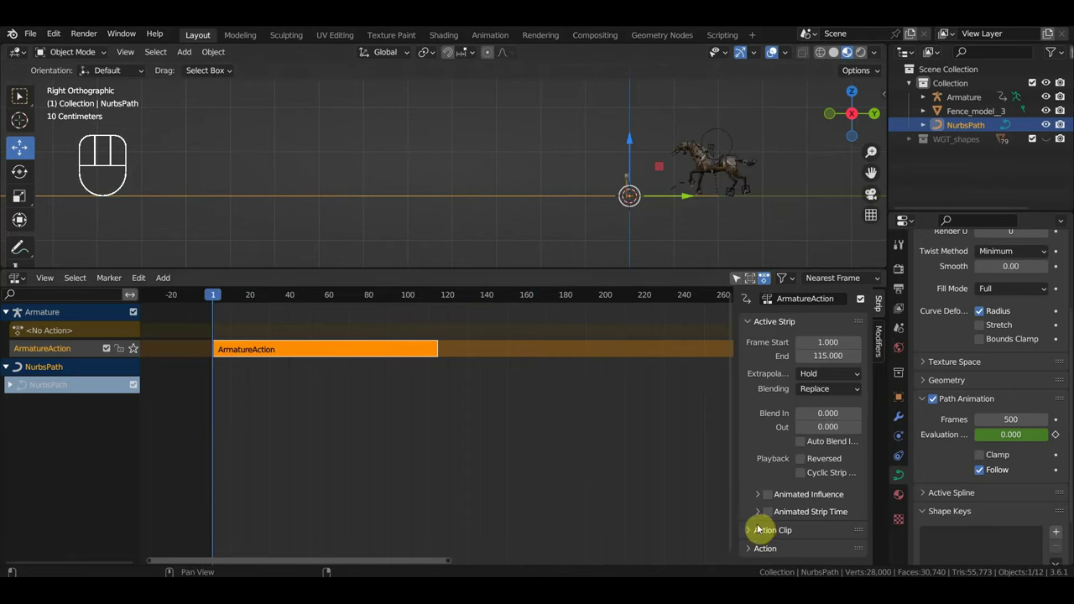
click(756, 535)
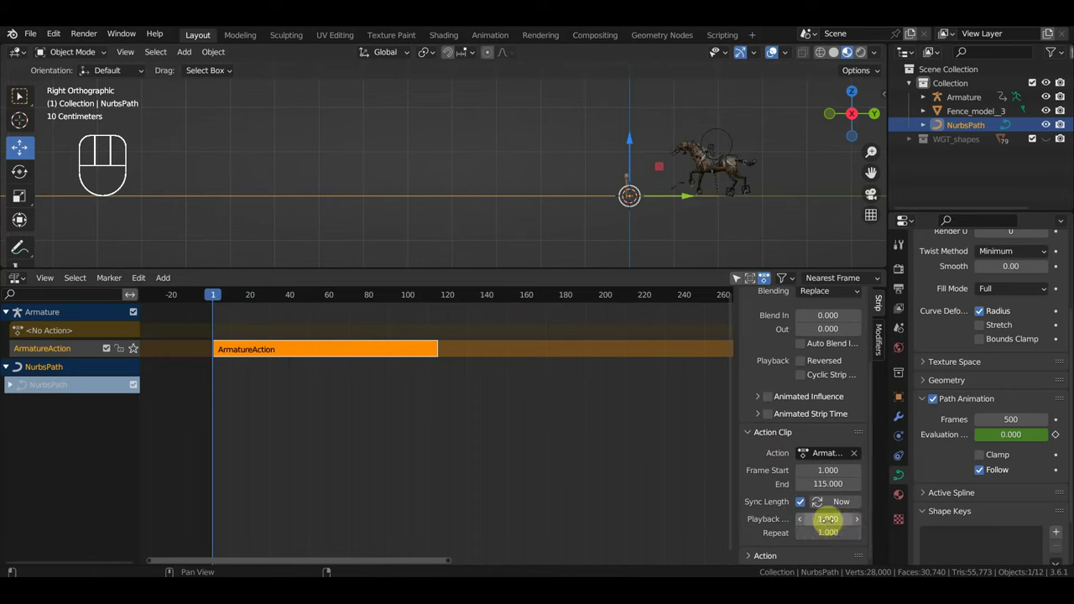
drag(813, 478, 809, 522)
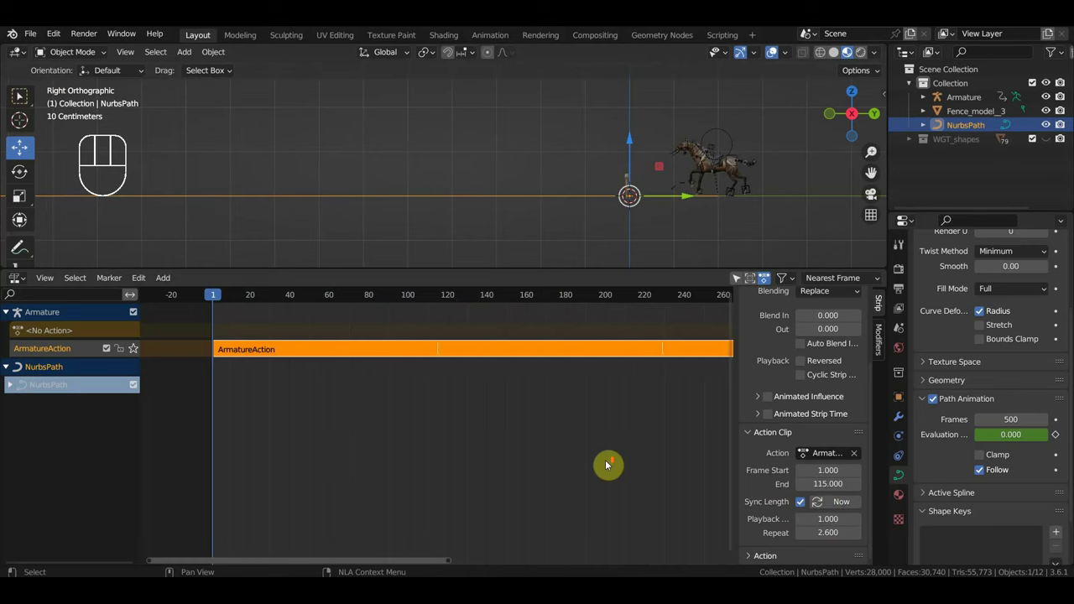
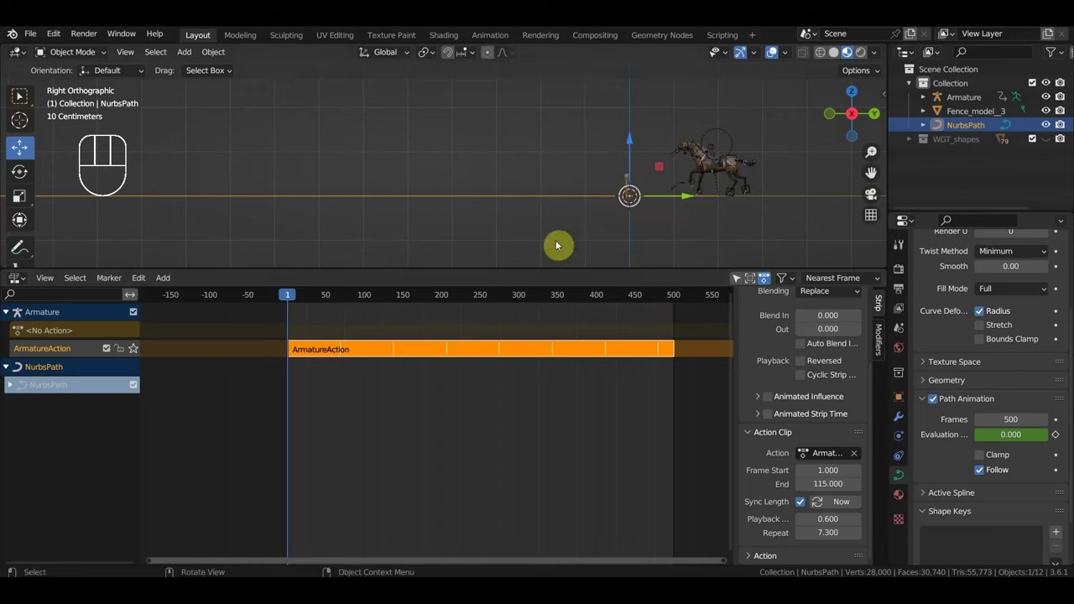
Step: Preview the gallop with the strip at 1.0 playback scale and 4.4 repeats, stopping and restarting playback
key(space)
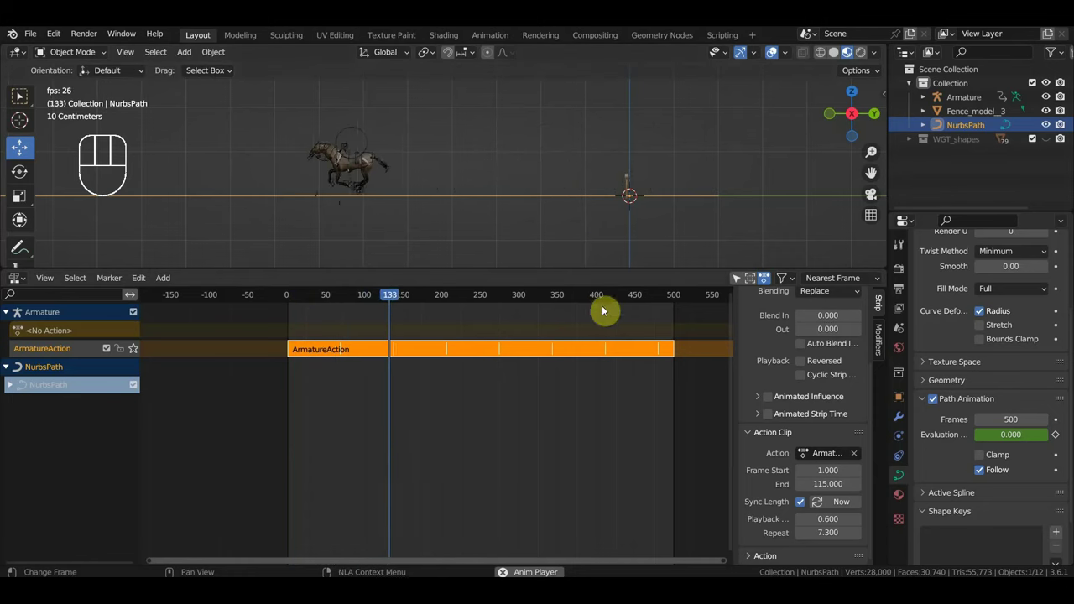
key(space)
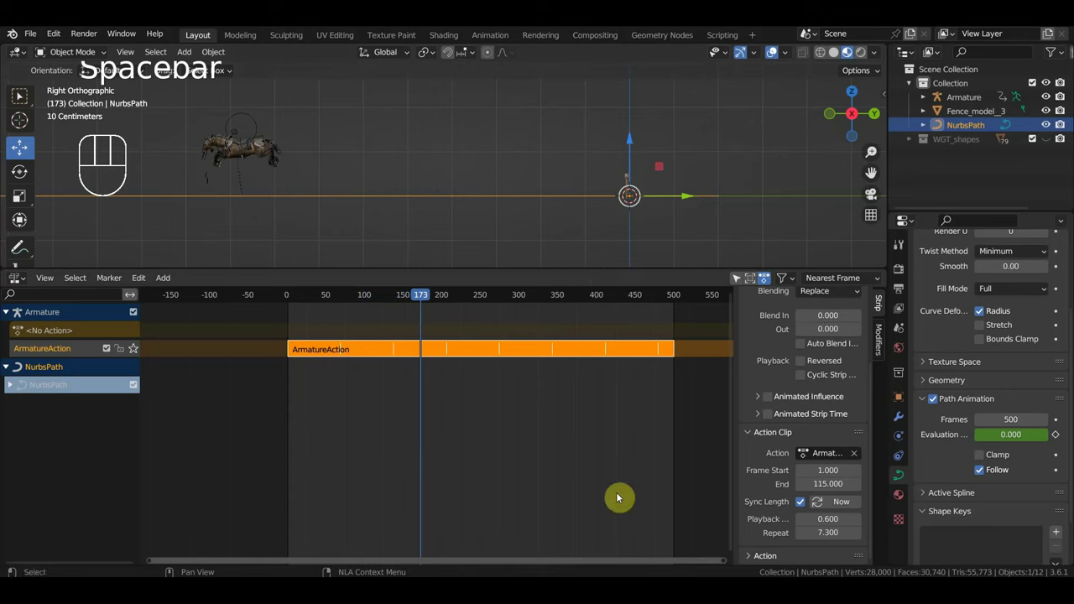
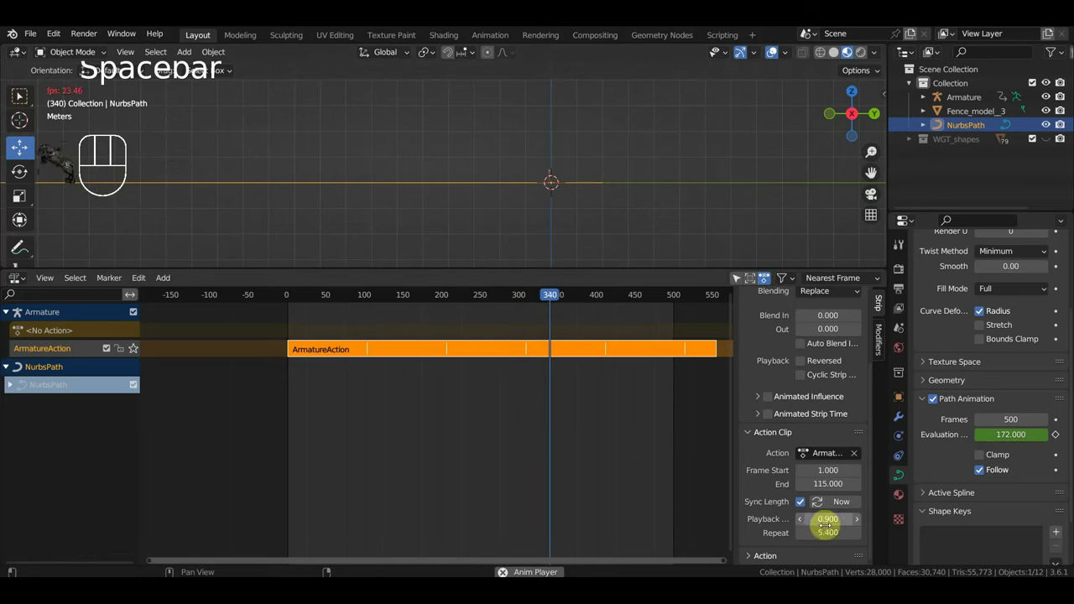
key(space)
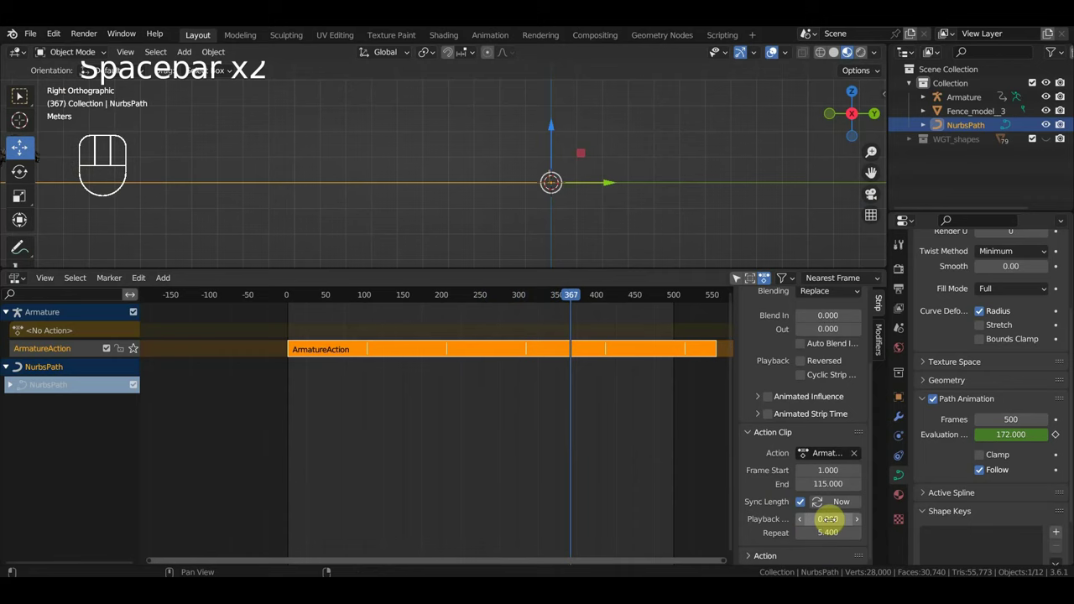
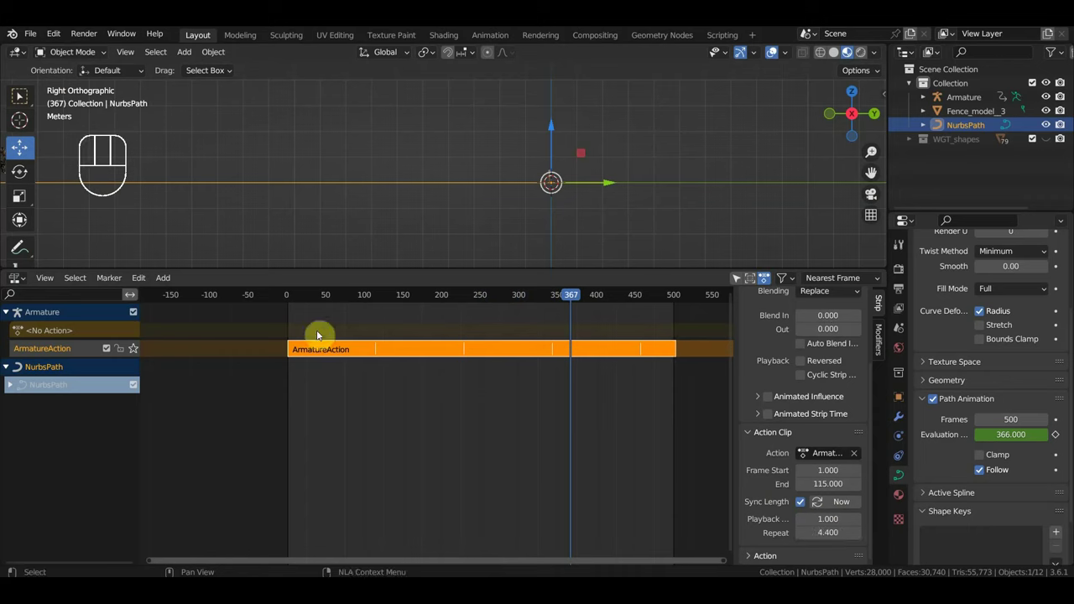
Step: Change the strip's Playback Scale to 0.5 so its 4.4 repeats end near frame 250, and preview it
click(291, 297)
key(space)
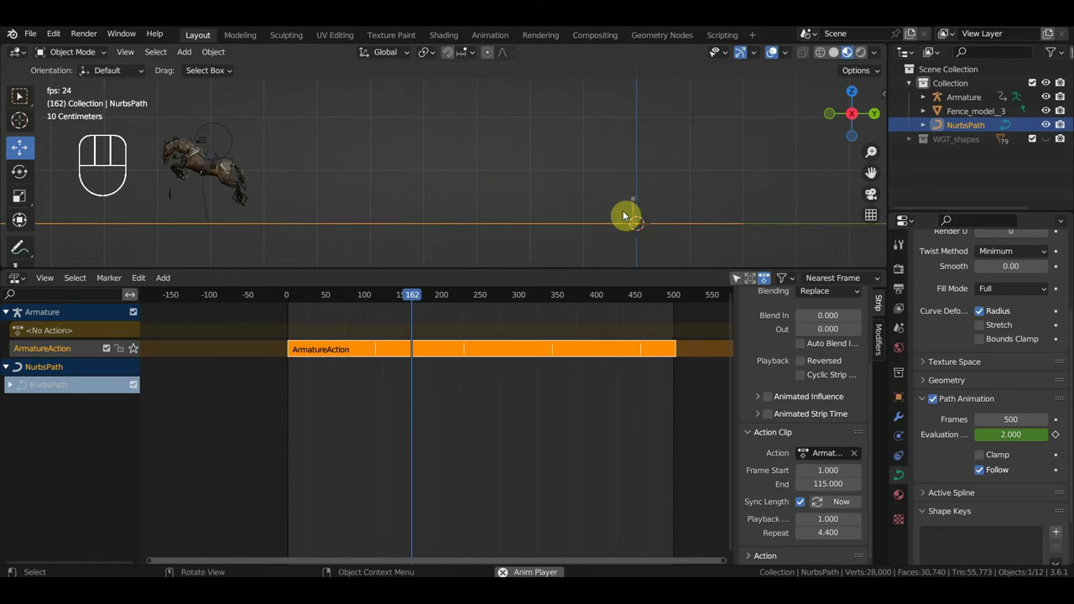
key(space)
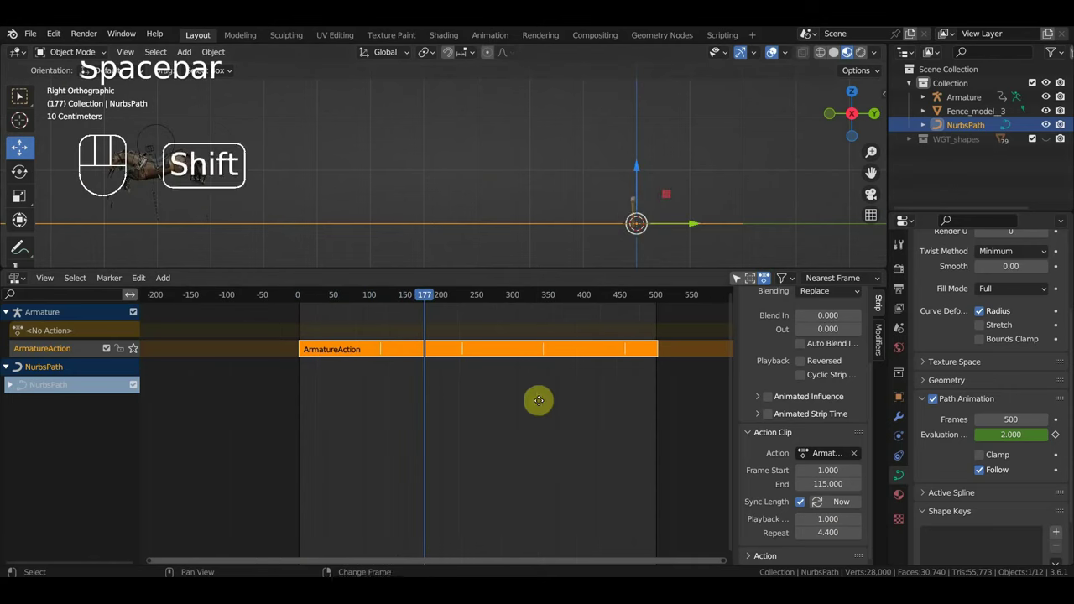
click(334, 299)
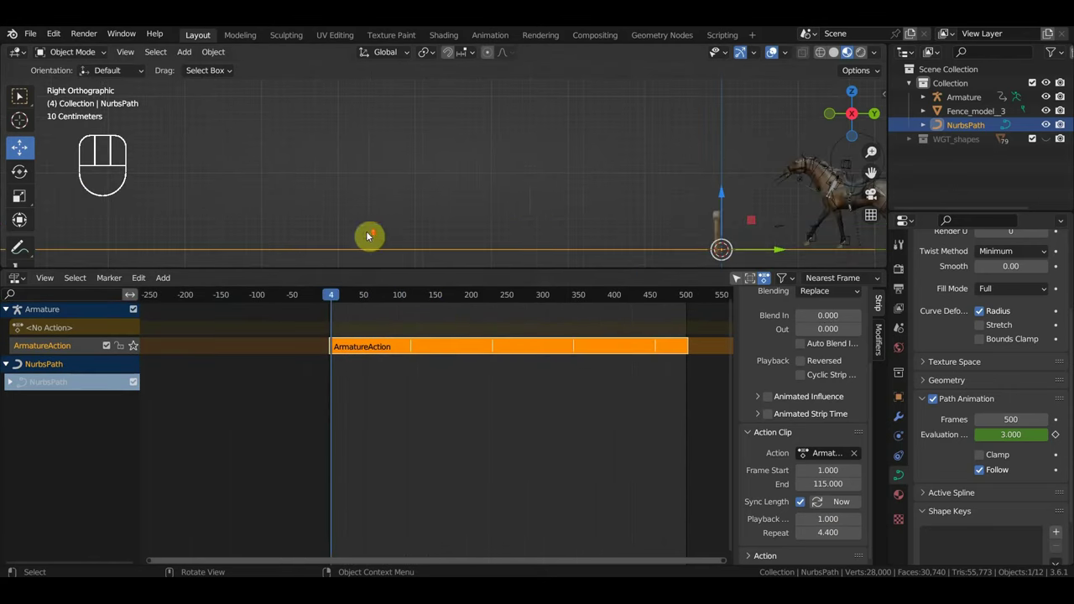
drag(495, 208, 374, 172)
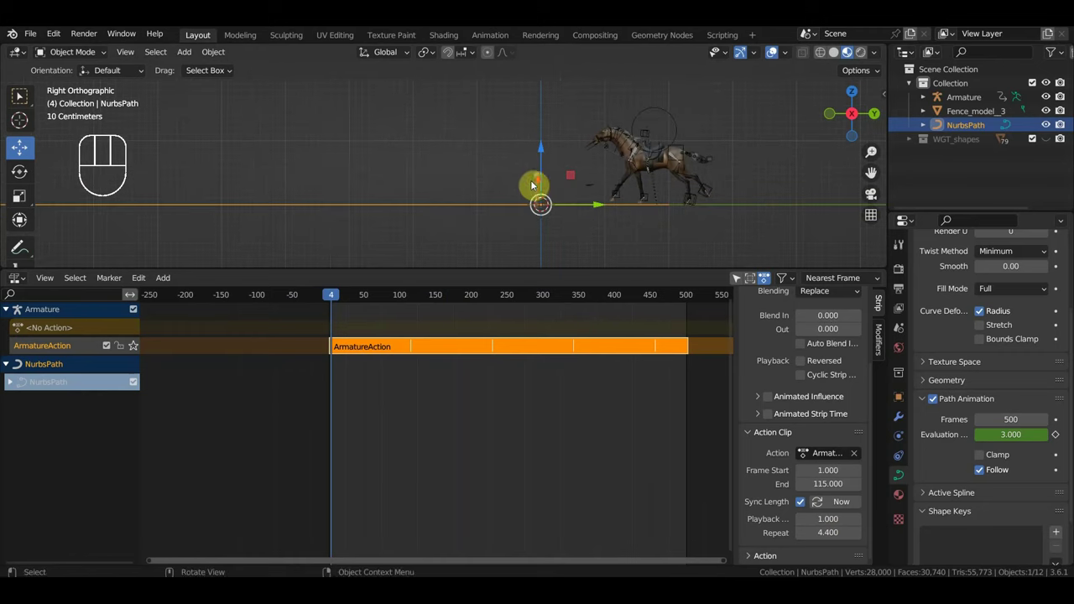
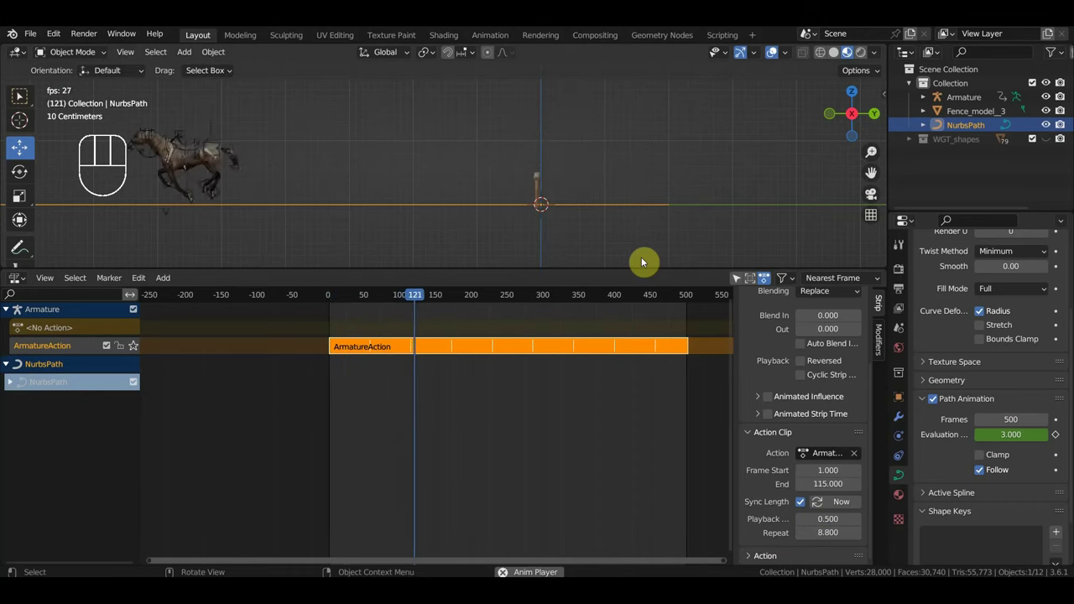
Step: Set path animation to 300 frames and the strip to 0.7 scale with 4.4 repeats, scrubbing to check the timing
key(space)
drag(596, 243, 626, 263)
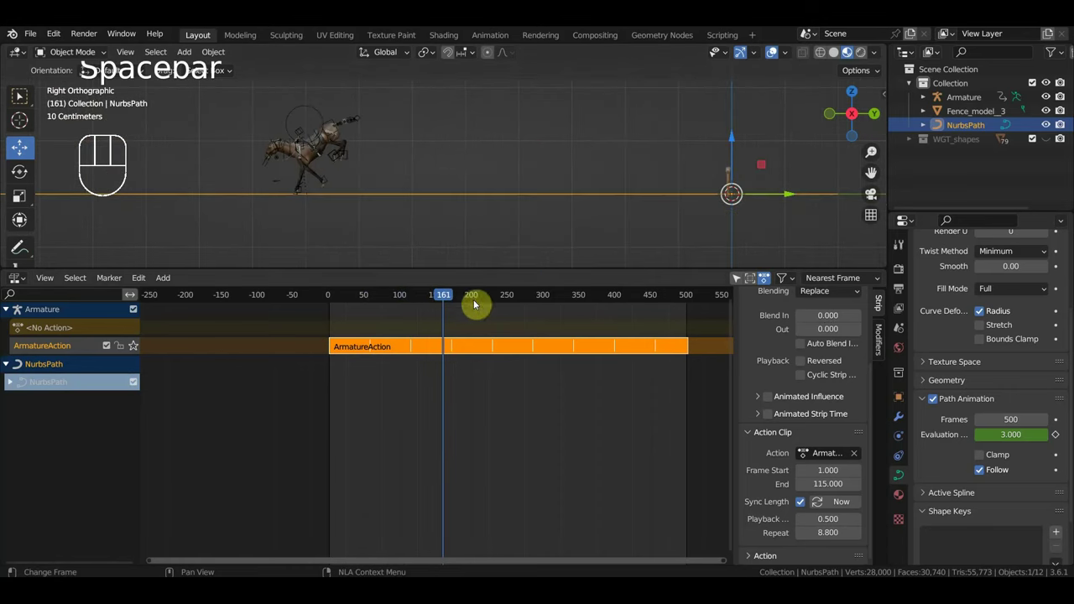
click(337, 299)
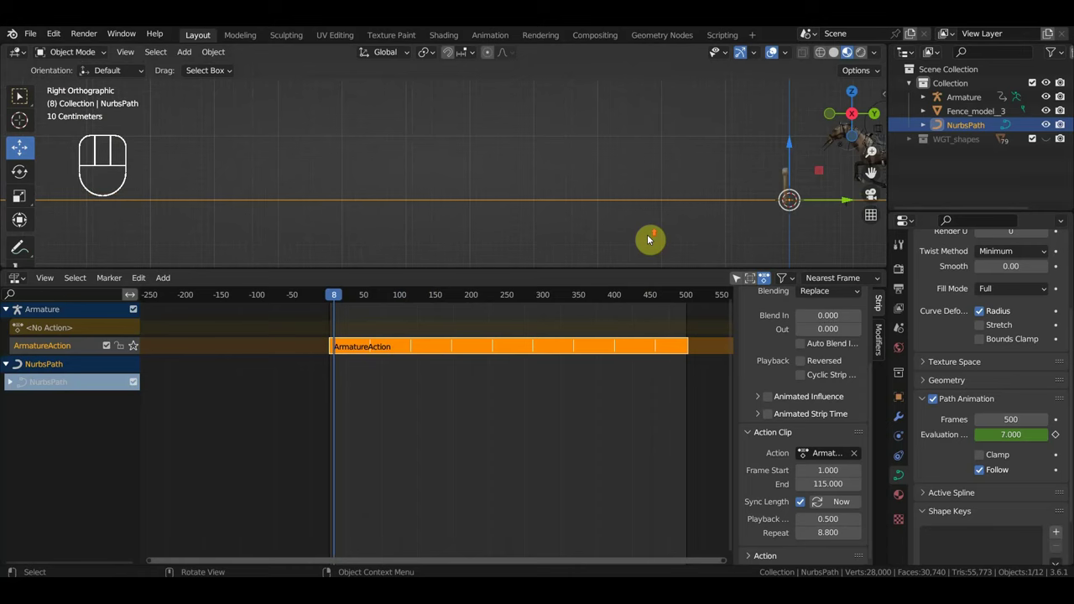
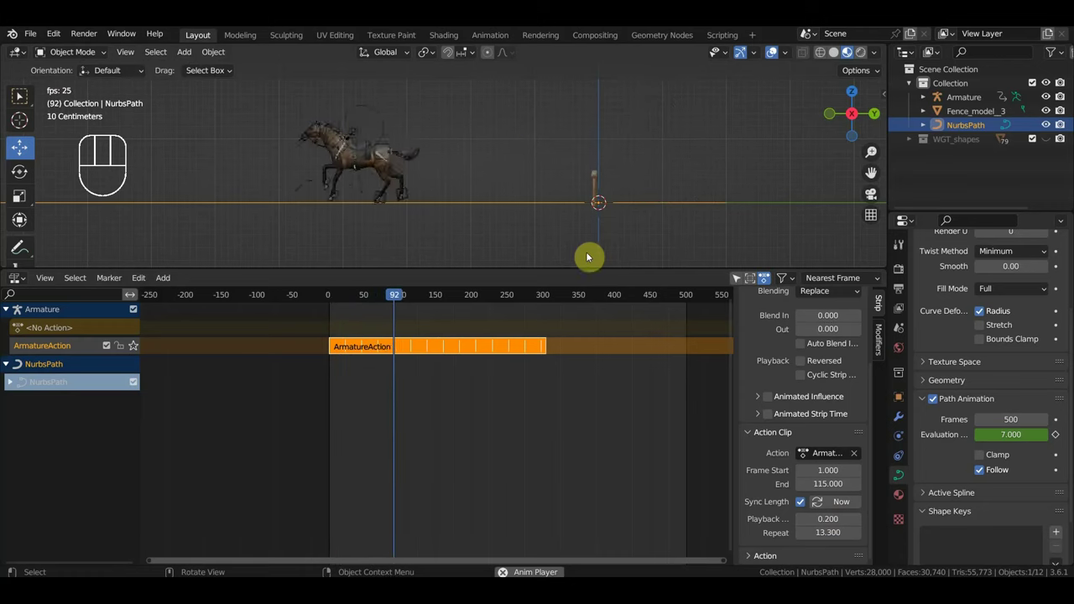
key(space)
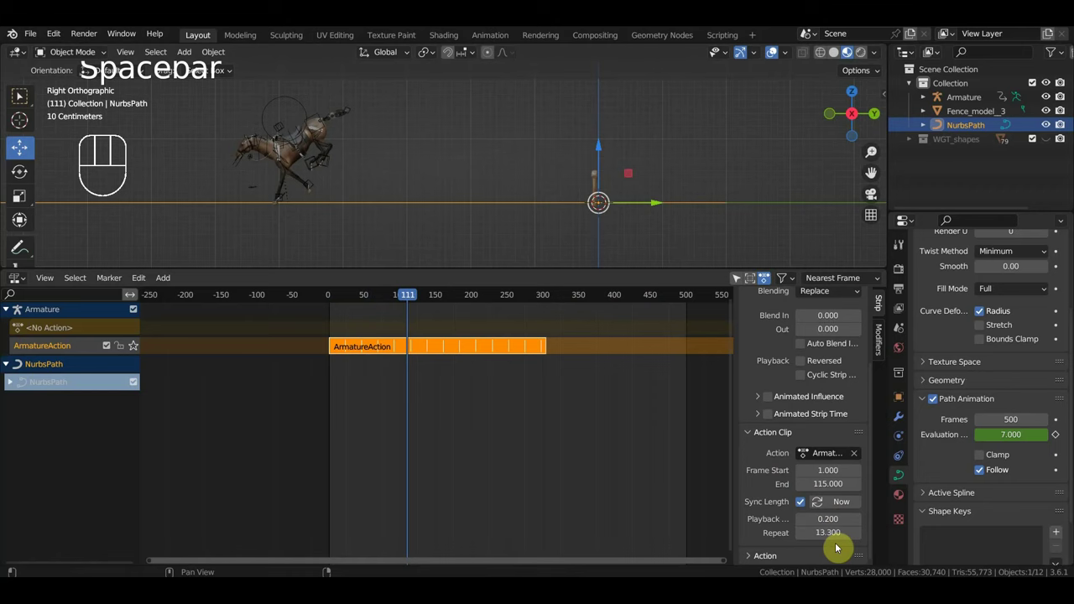
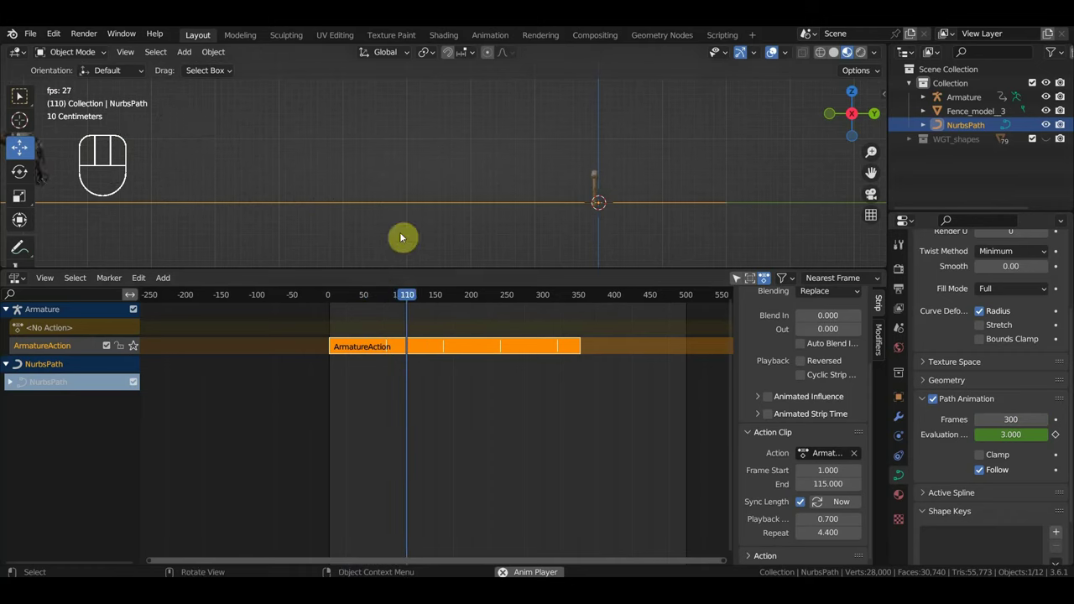
Step: Try Playback Scale 0.3 then 0.4 with 4.4 repeats, previewing the jump after each change
click(332, 296)
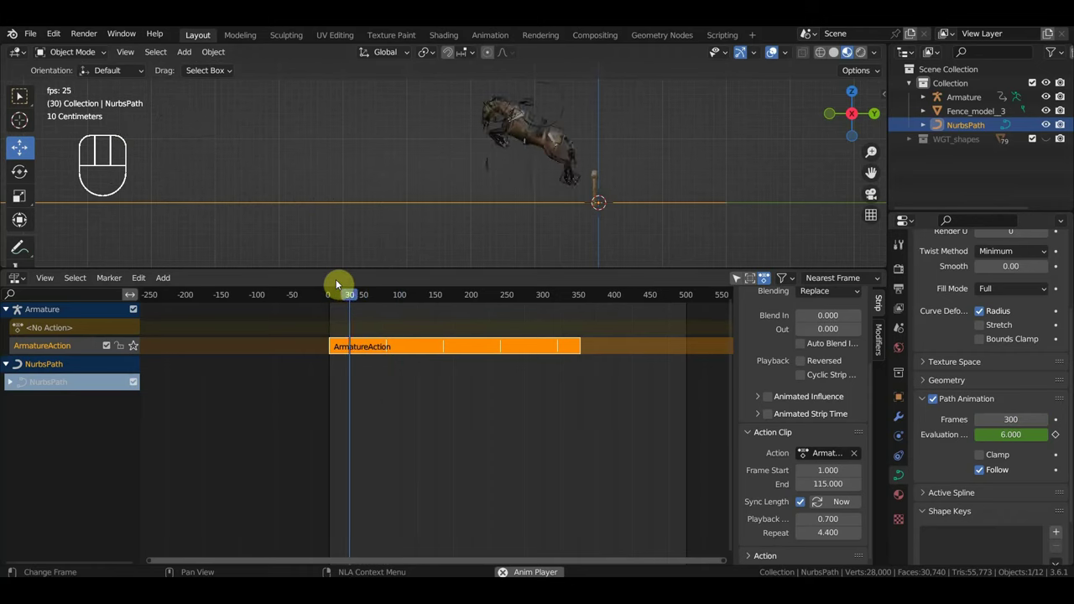
key(space)
drag(345, 297, 350, 299)
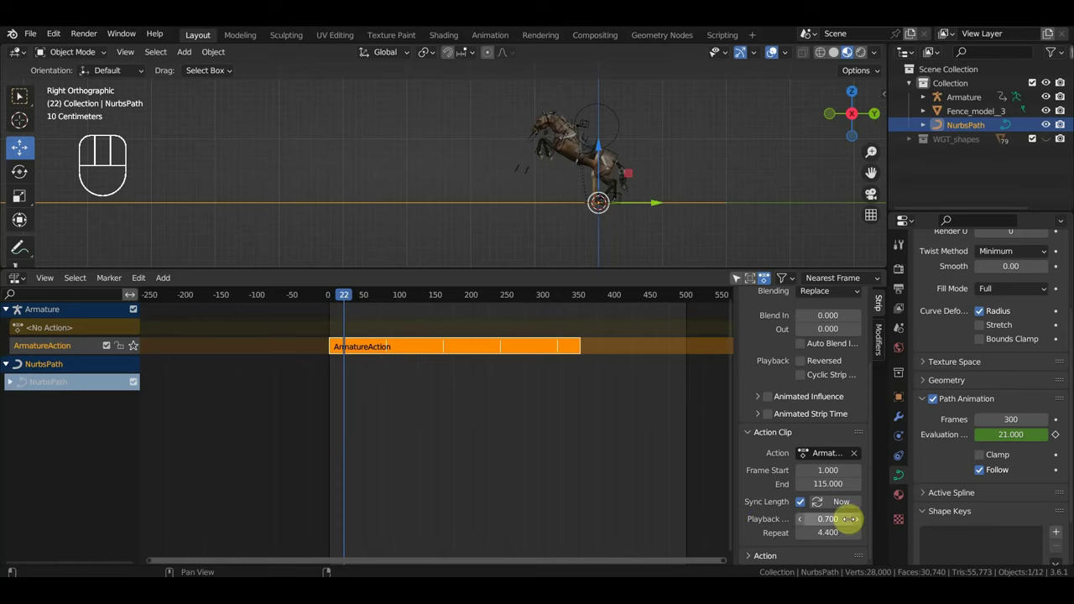
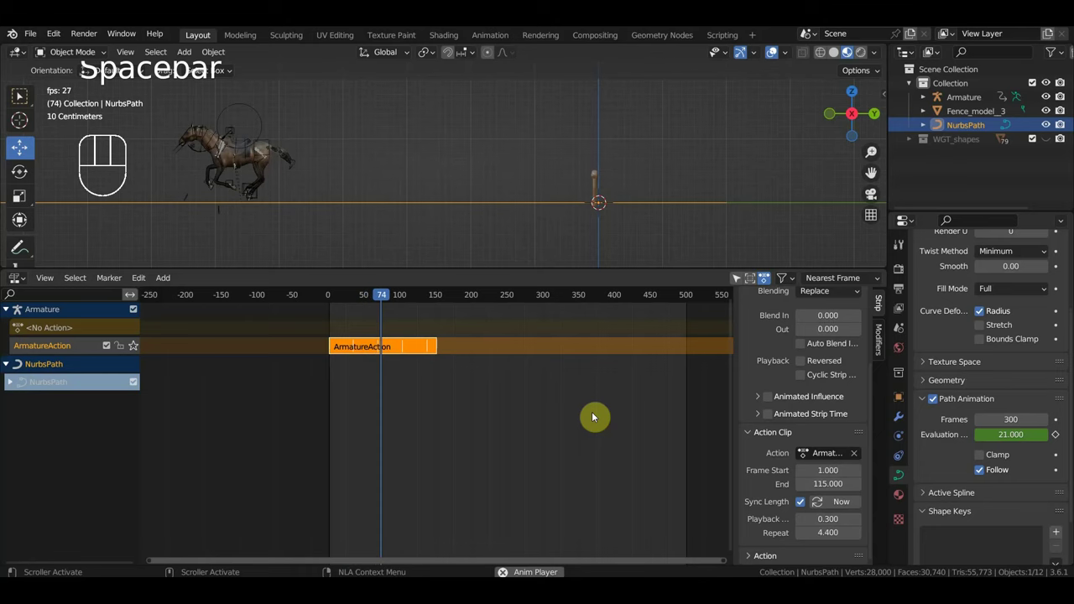
key(space)
click(865, 520)
key(space)
click(332, 303)
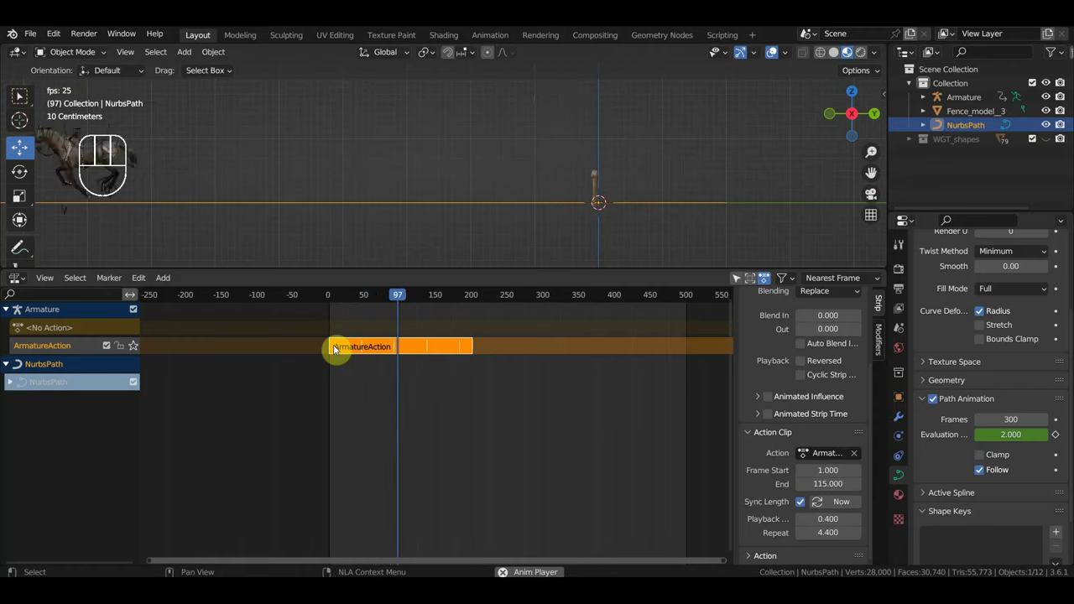
key(space)
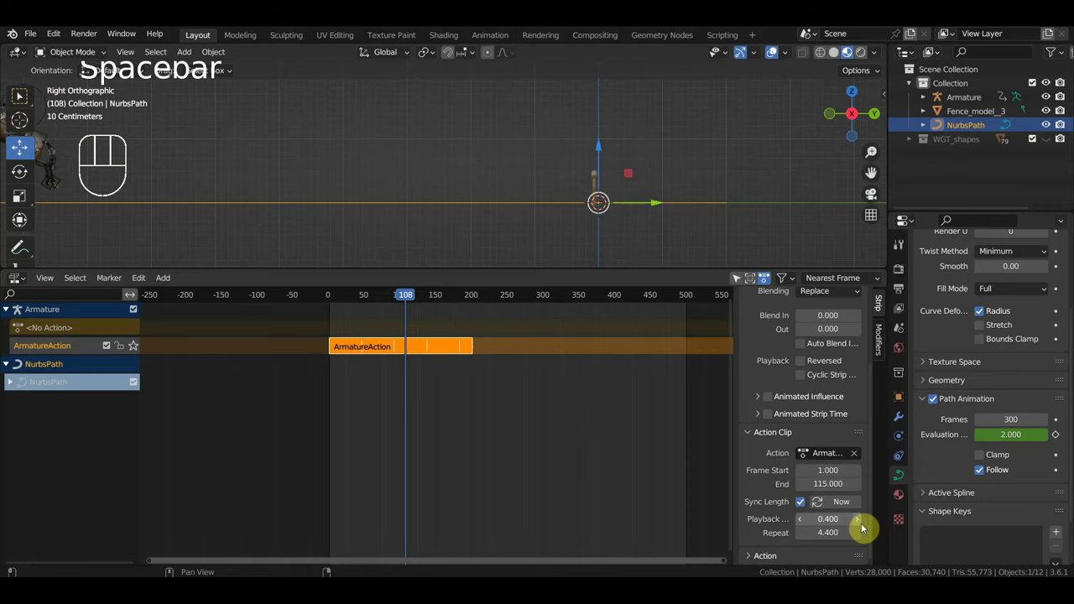
Step: Try 0.5 and 0.42, then settle on Playback Scale 0.41 so the strip ends just after frame 200
click(860, 524)
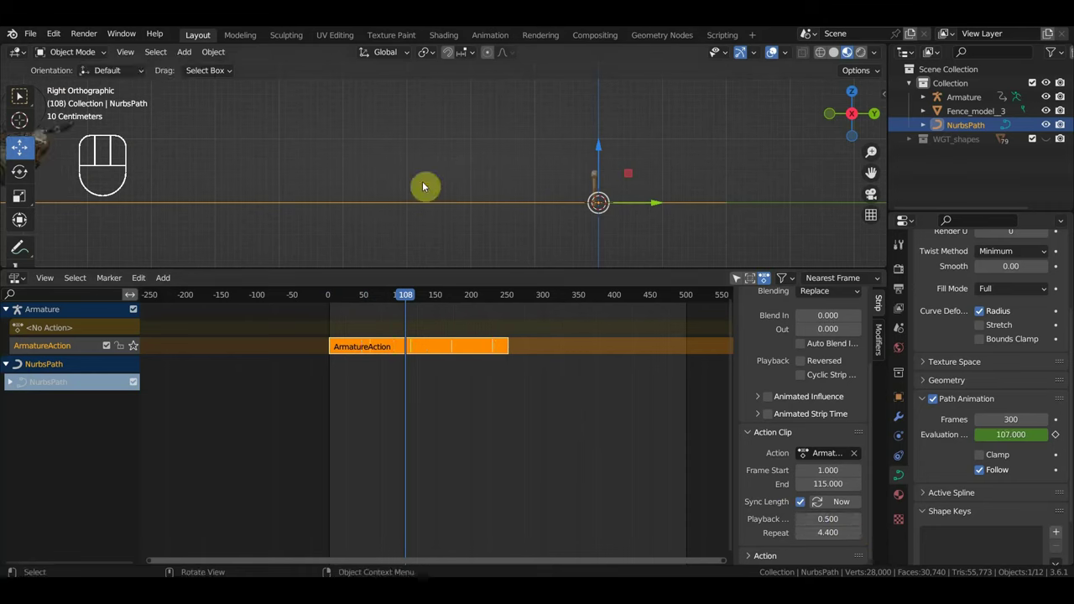
click(330, 299)
key(space)
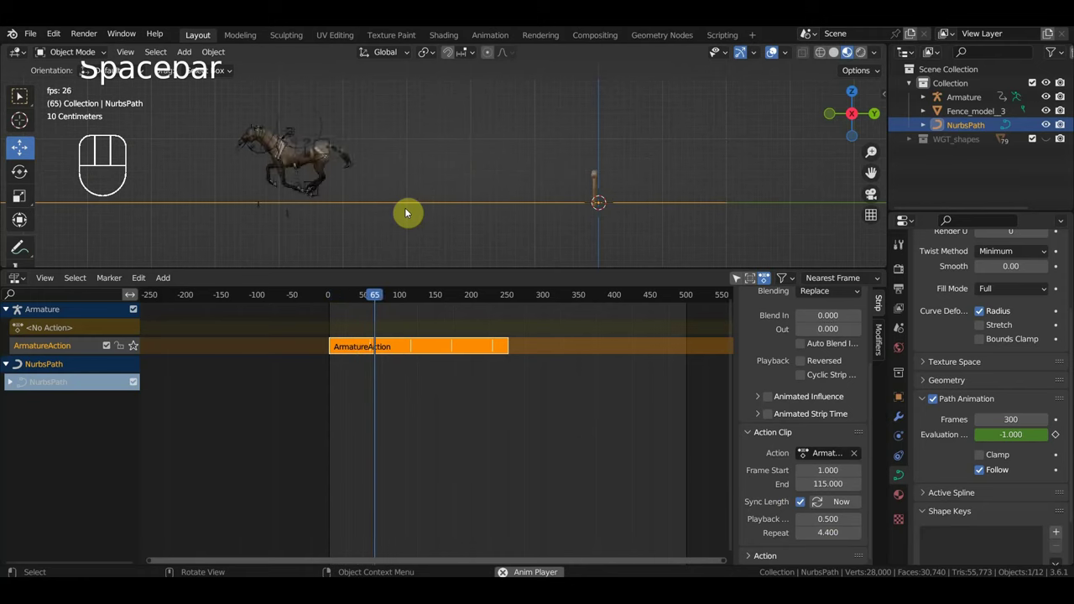
key(space)
click(333, 303)
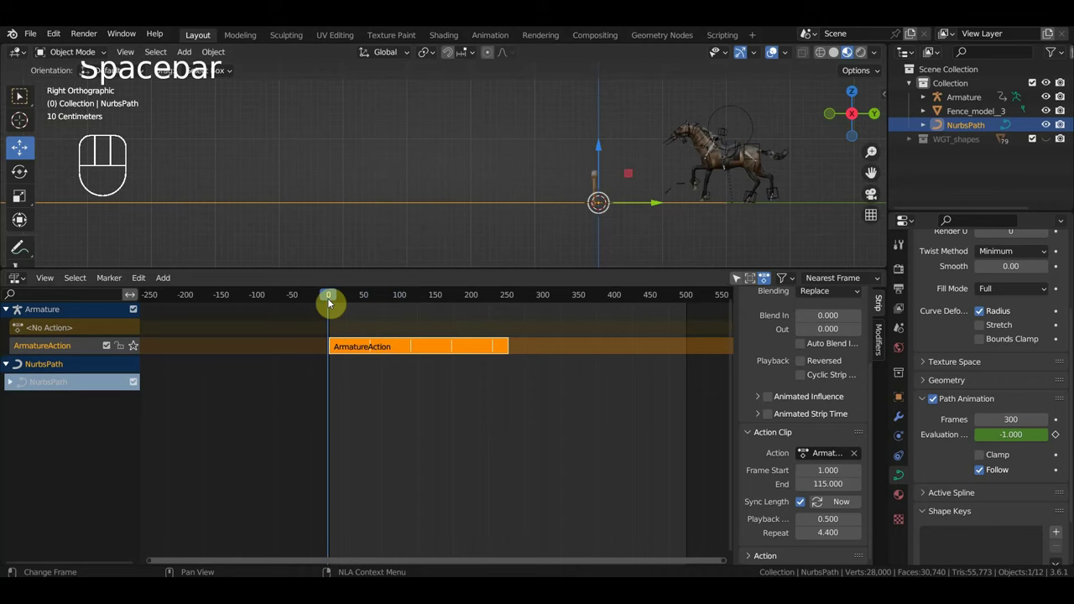
key(space)
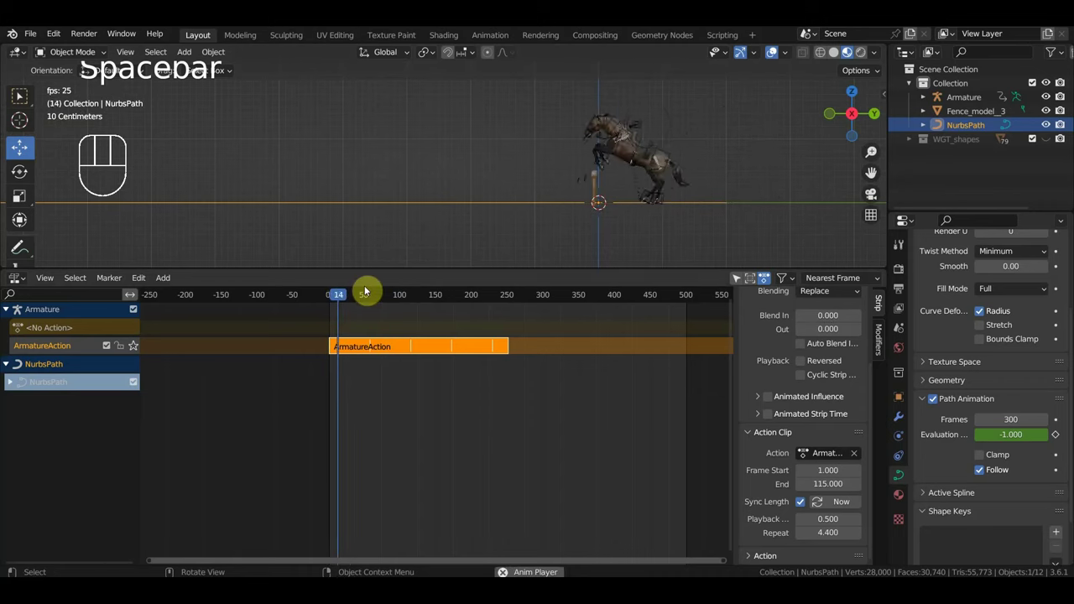
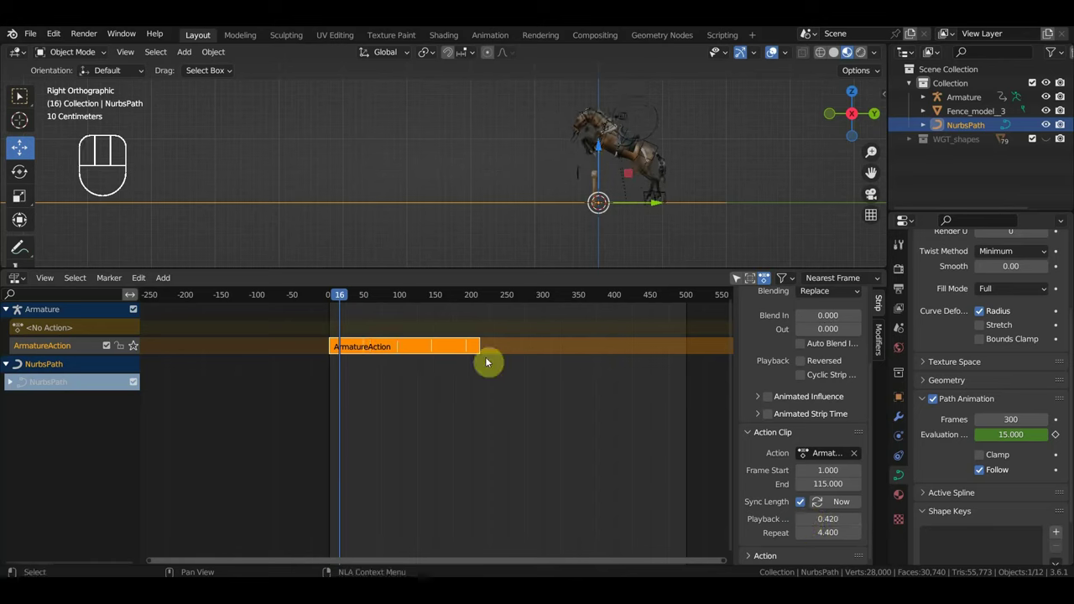
click(341, 298)
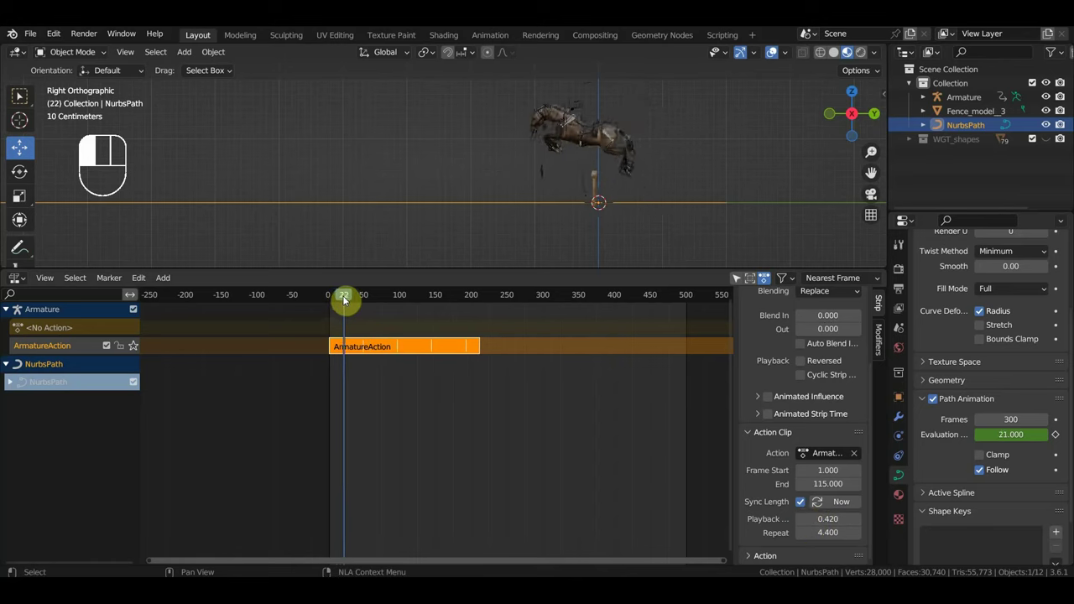
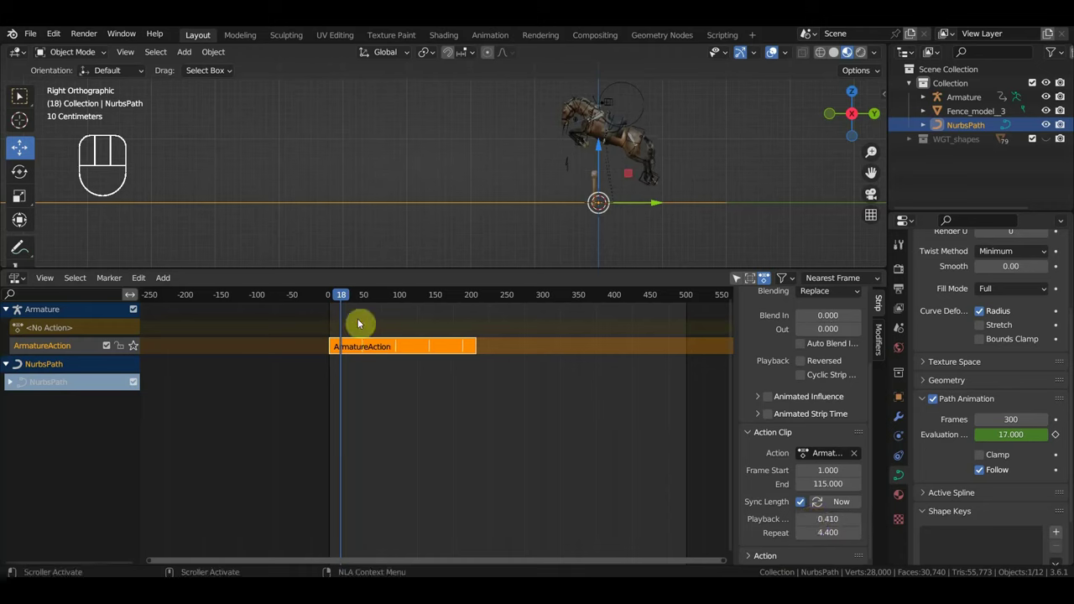
Step: Replay the gallop from several start frames and scrub the early frames to inspect the retimed motion along the path
click(339, 295)
key(space)
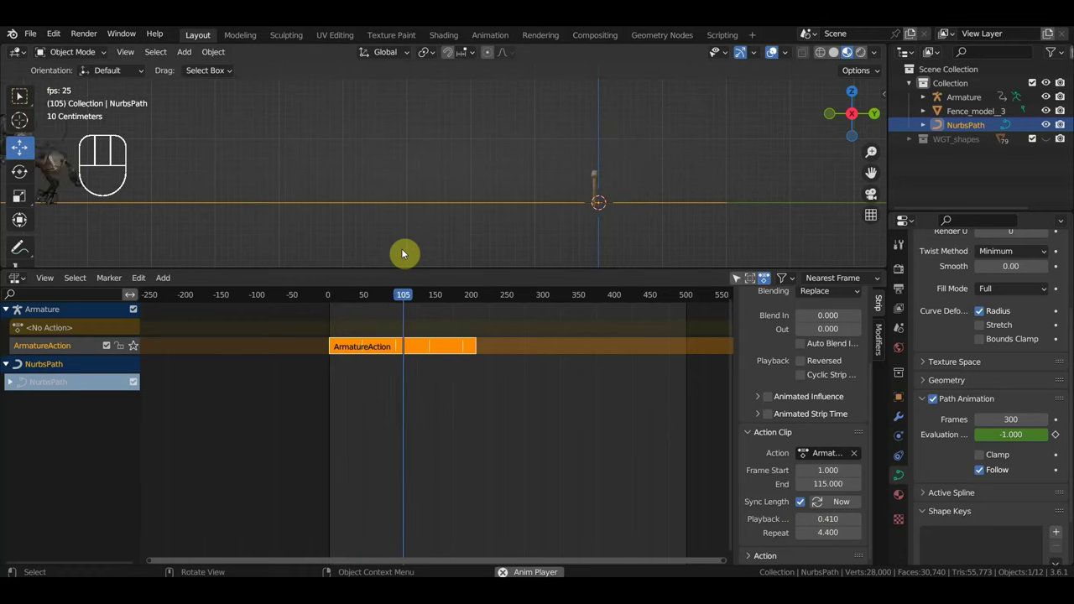
key(space)
click(335, 296)
key(space)
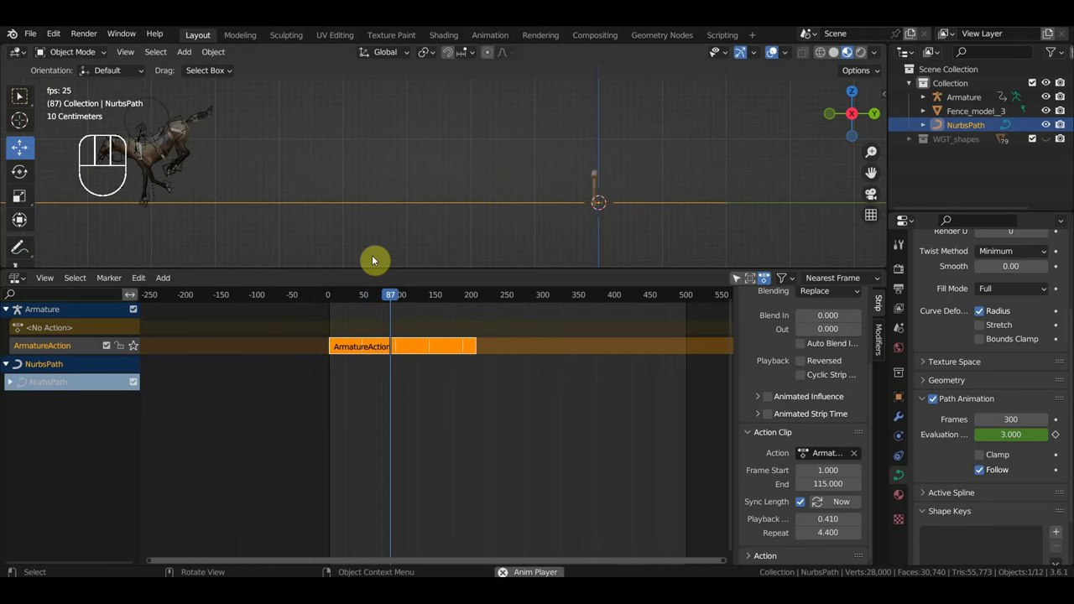
key(space)
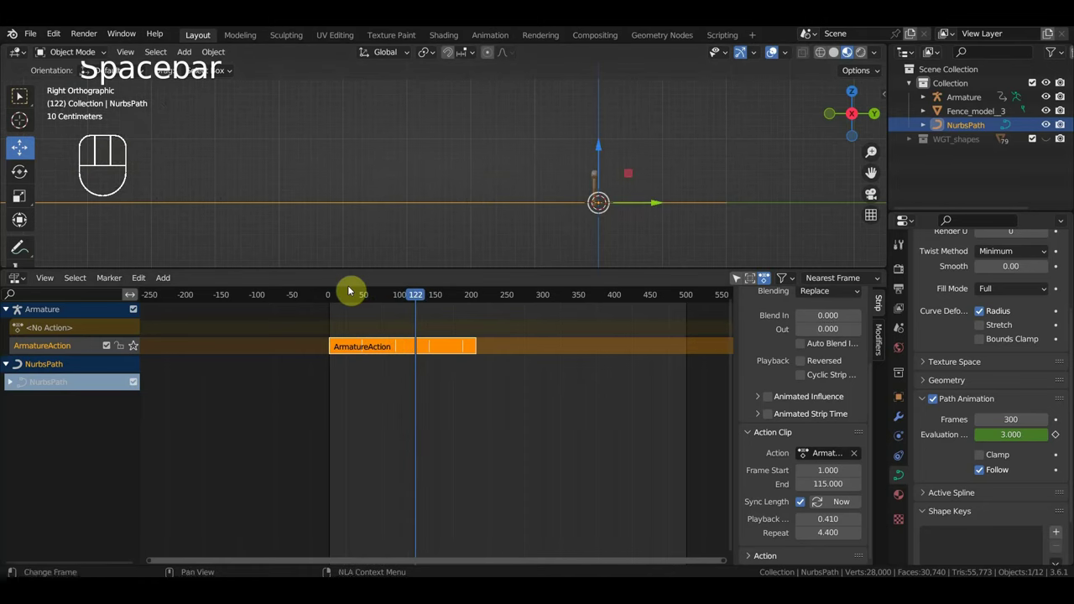
click(337, 295)
key(space)
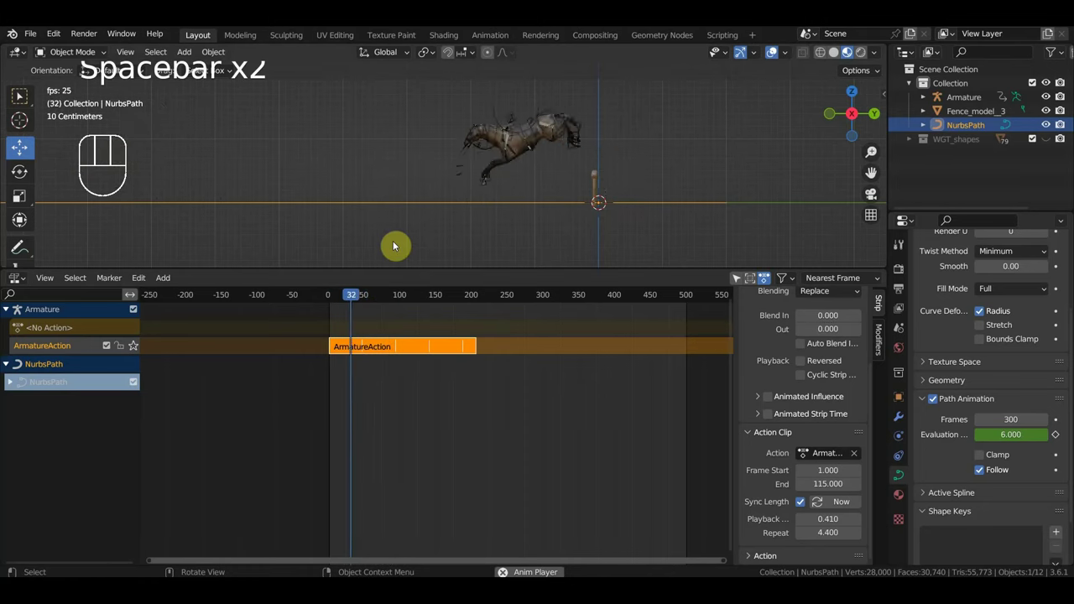
key(space)
drag(378, 297, 369, 319)
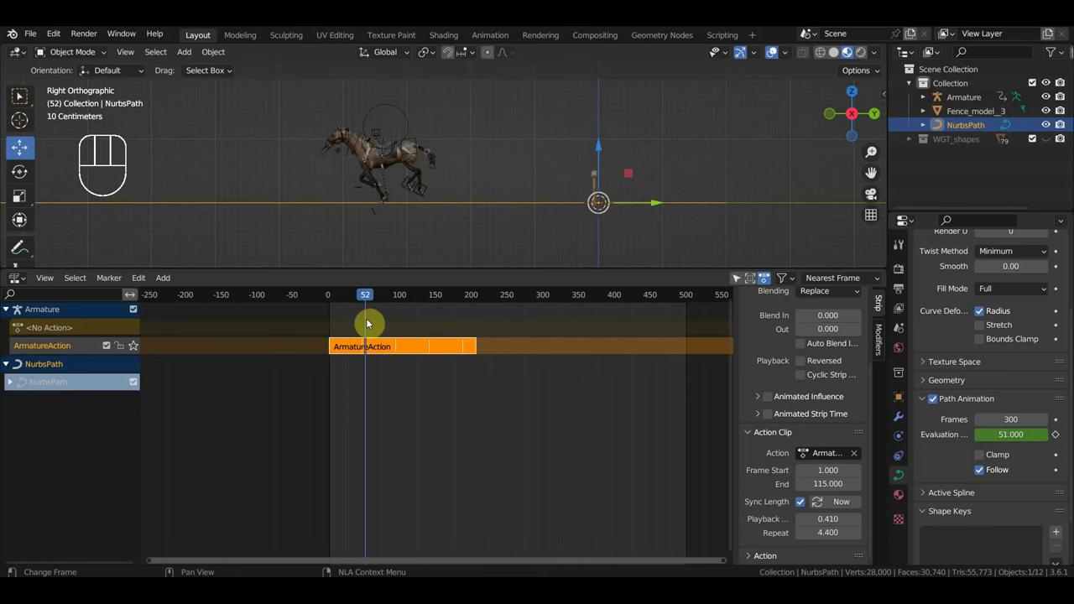
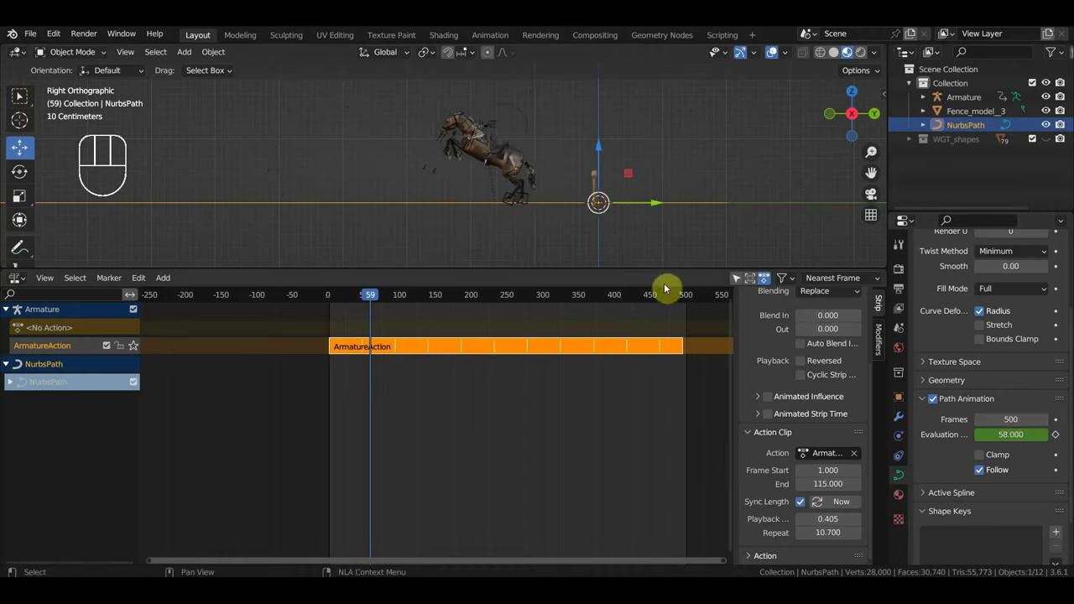
Step: Play the horse along the 300-frame path to check the gallop timing
key(space)
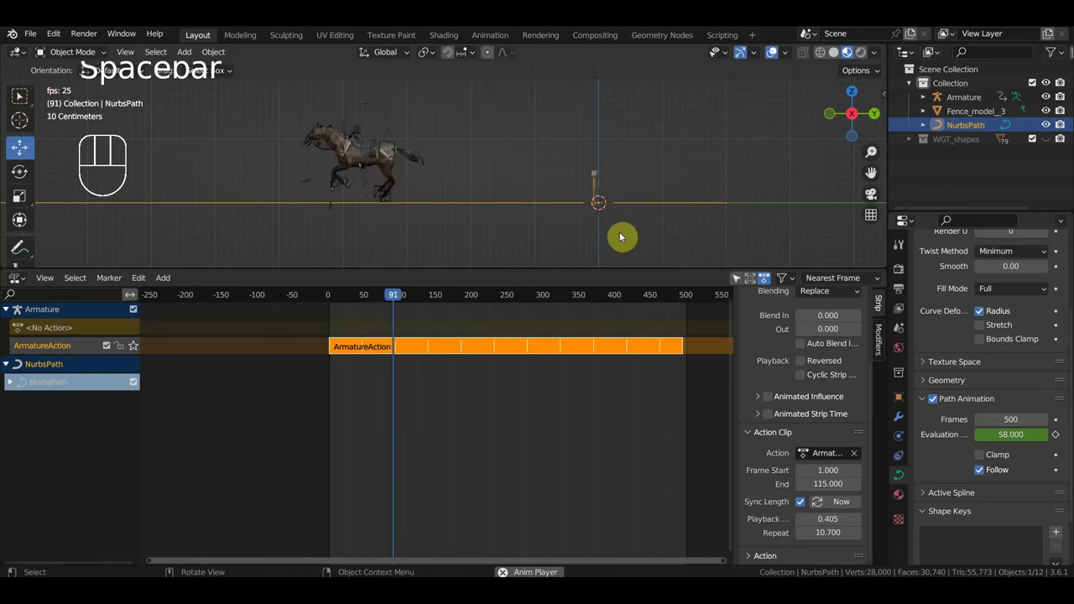
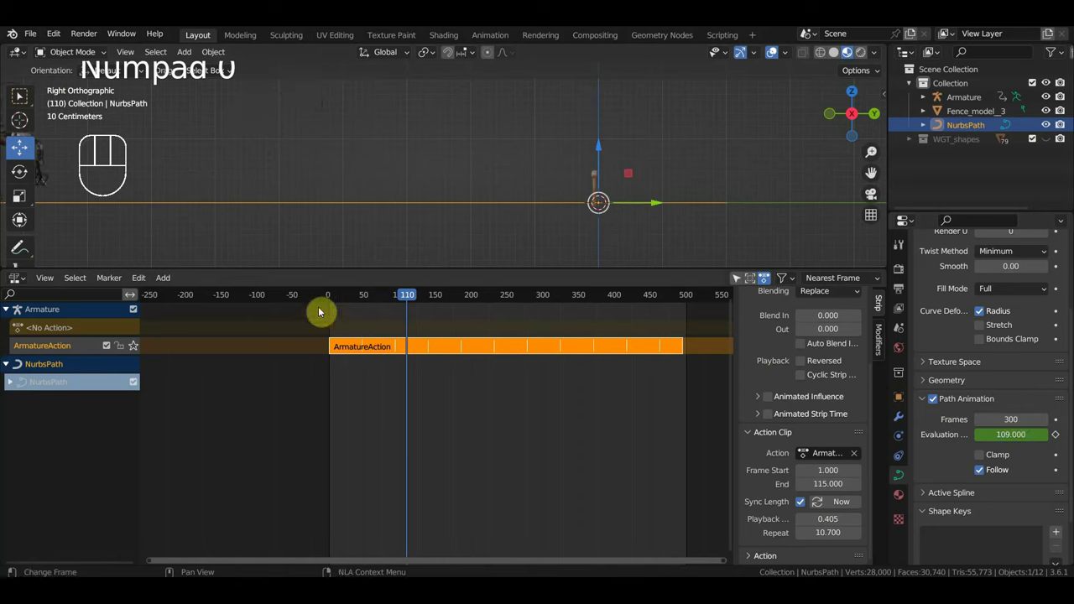
drag(333, 297, 370, 271)
key(space)
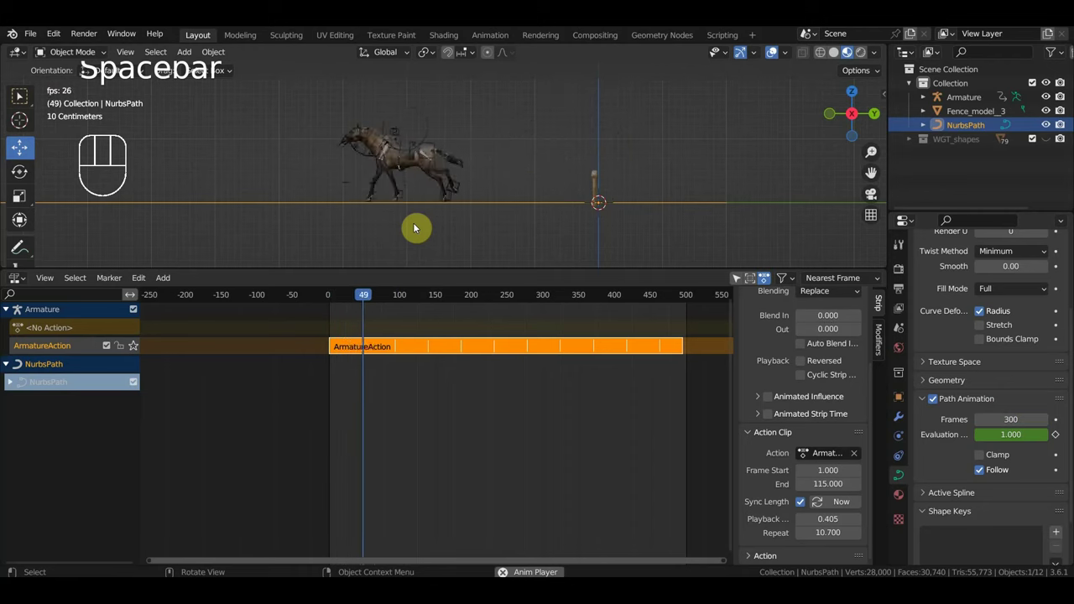
key(space)
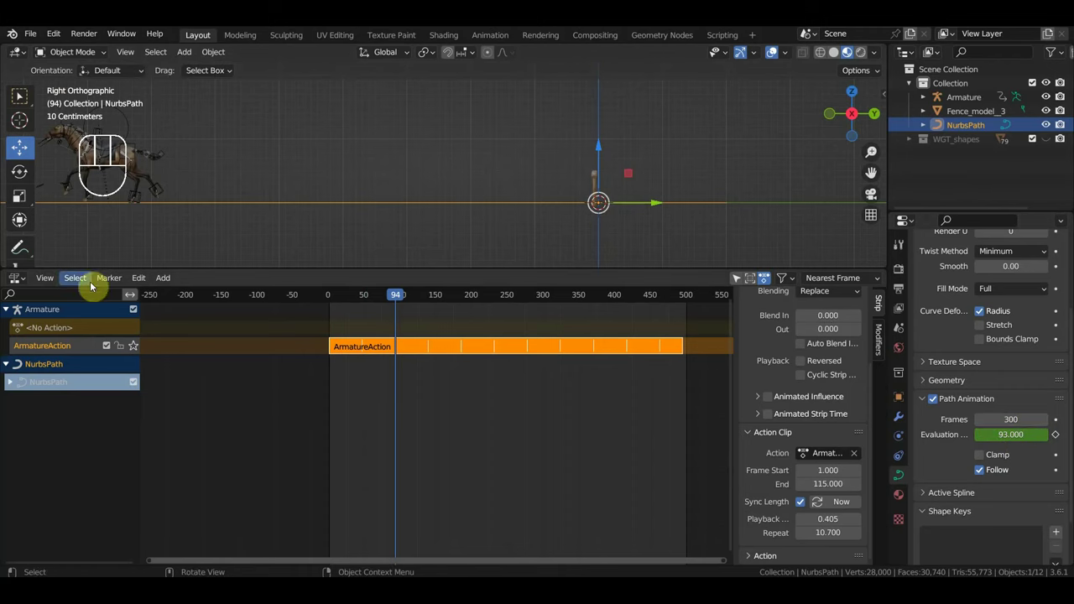
Step: Lower the ArmatureAction strip's Repeat to 6.5 so it ends at frame 300
drag(26, 281, 219, 335)
click(865, 274)
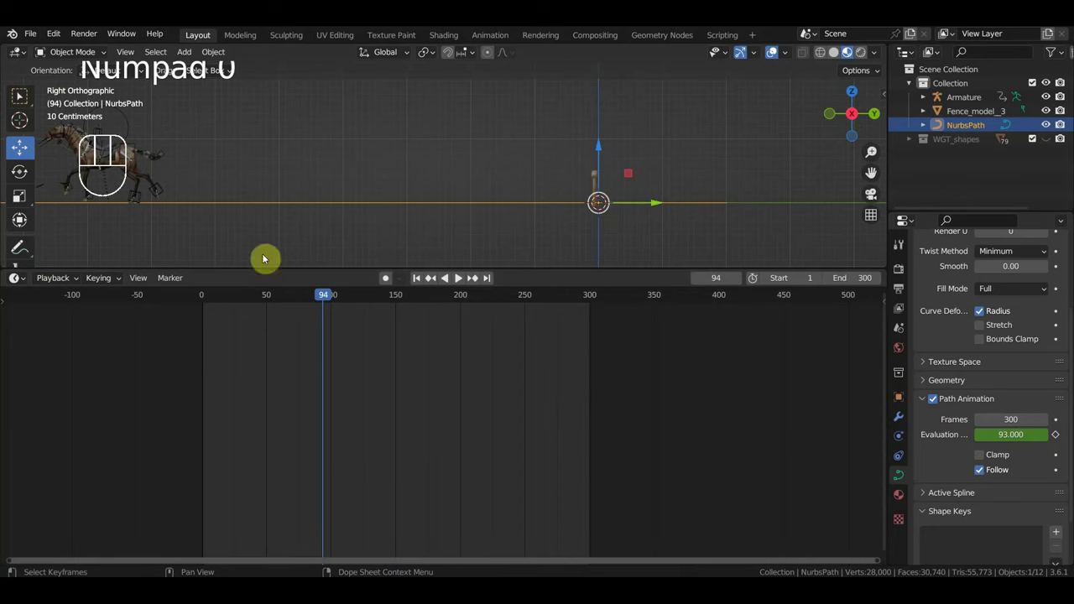
drag(27, 282, 219, 382)
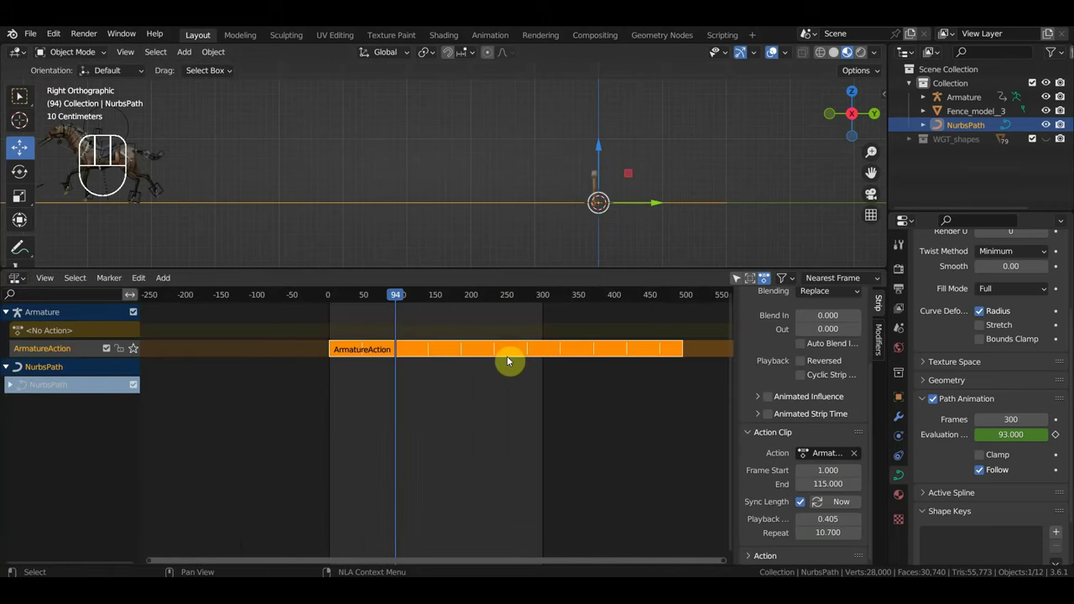
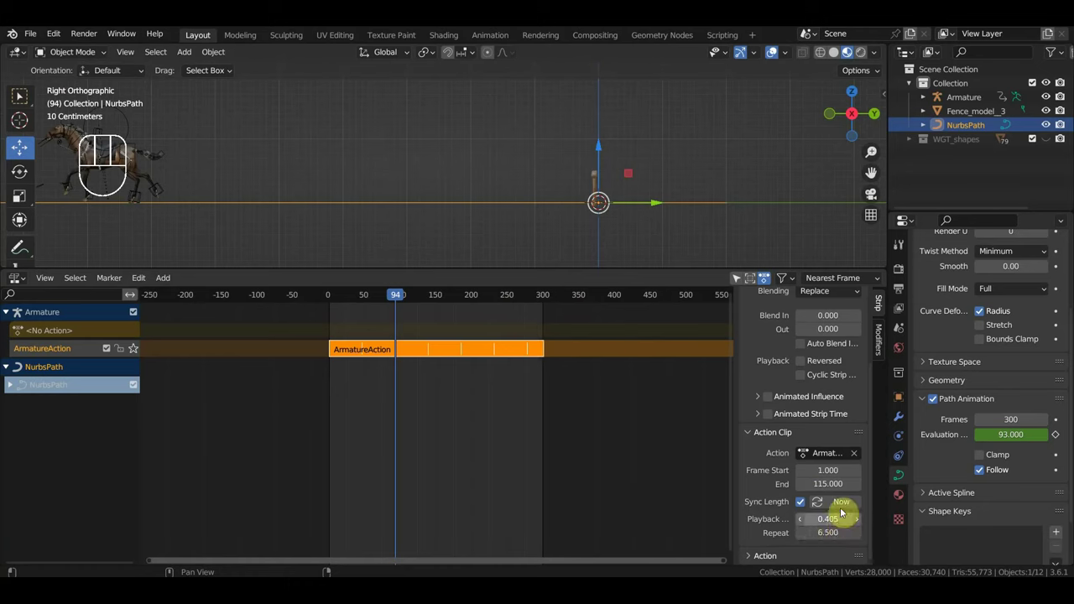
drag(298, 267, 329, 456)
click(983, 476)
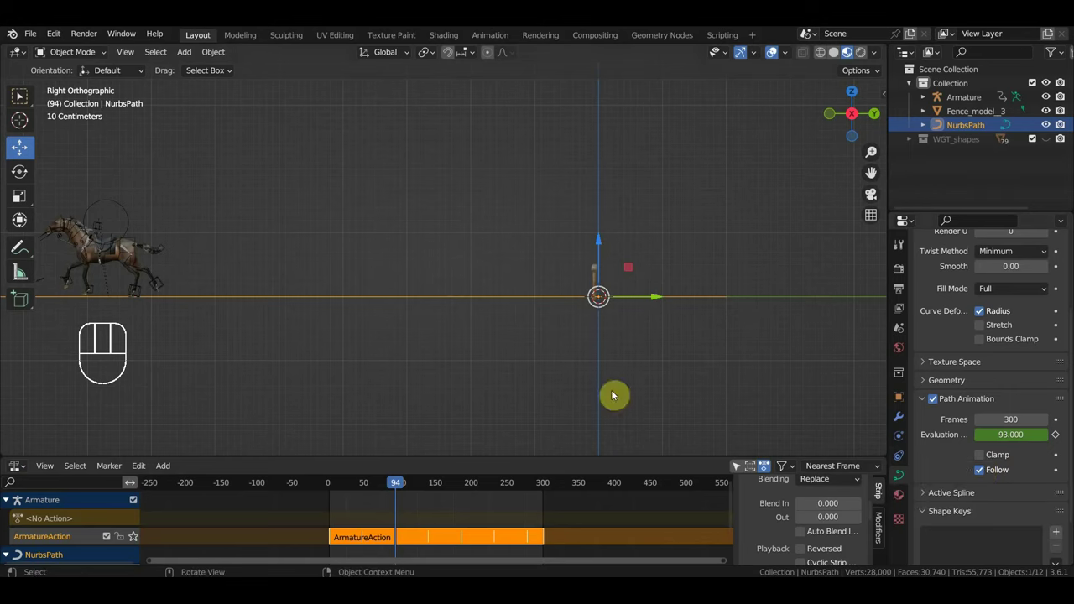
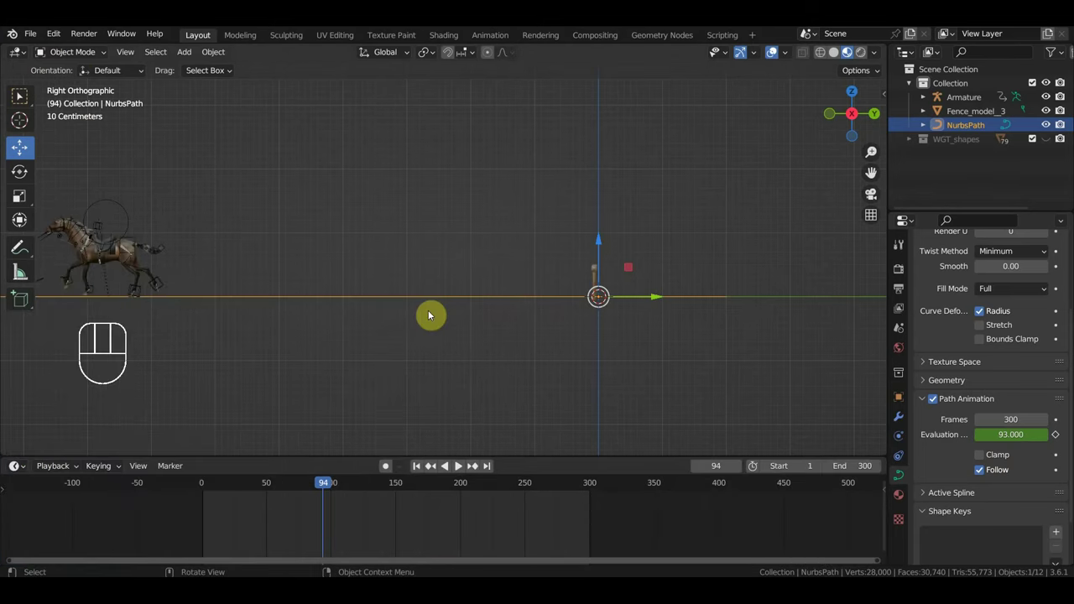
Step: Switch the bottom editor to the Timeline and play the gallop and jump from the start
key(KP_3)
drag(507, 310, 588, 288)
click(206, 484)
key(space)
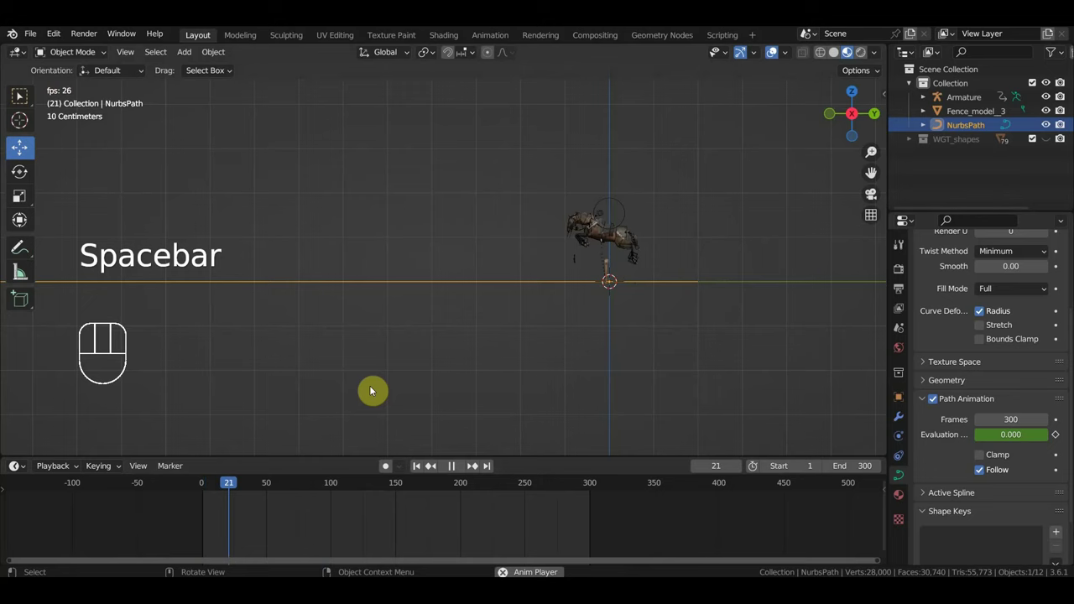
key(space)
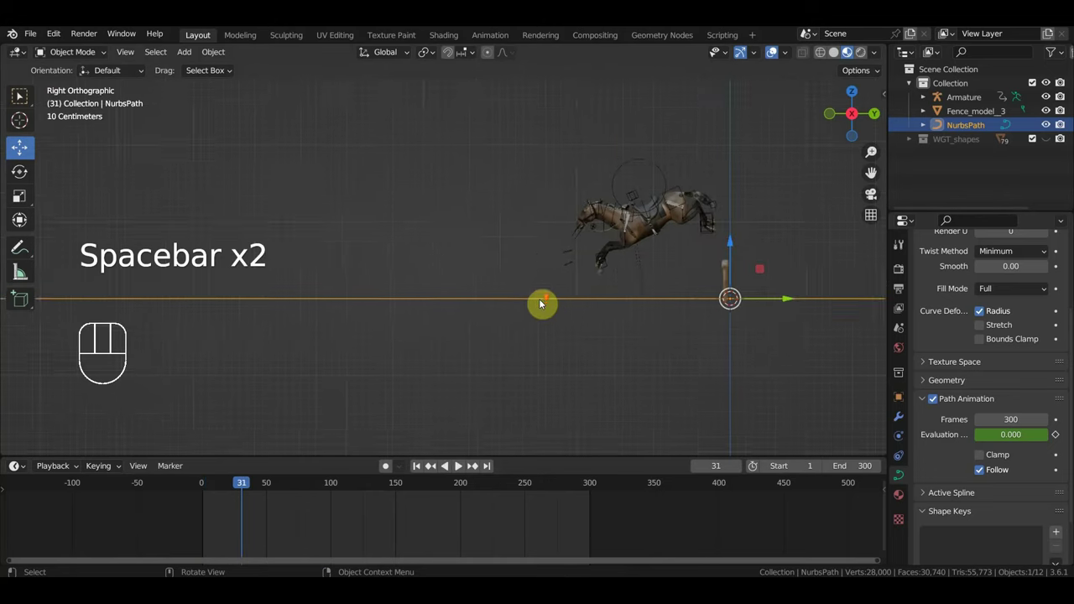
middle_click(553, 299)
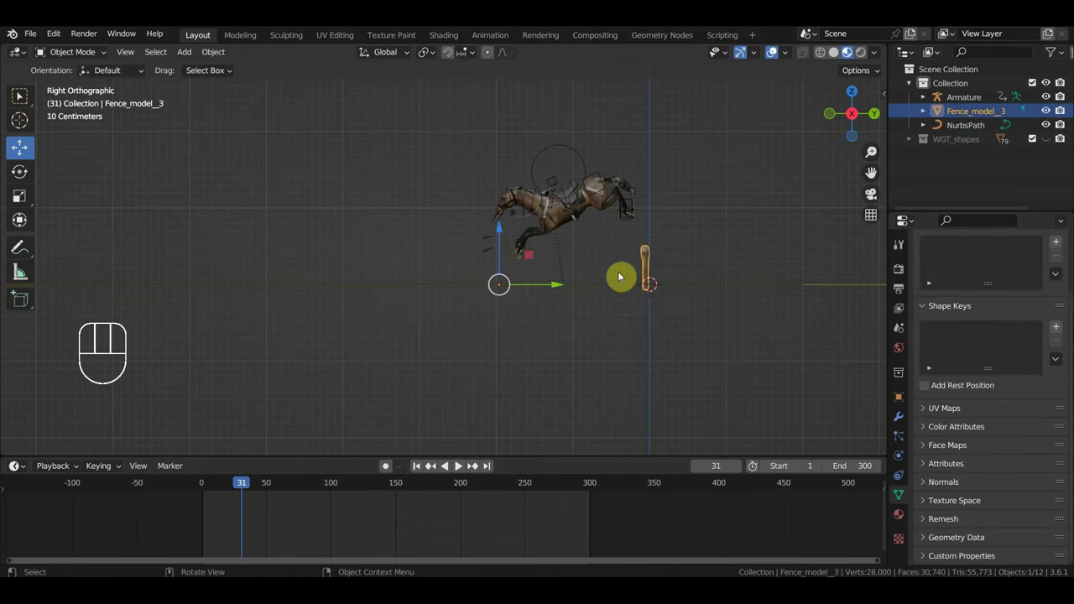
drag(234, 486, 221, 484)
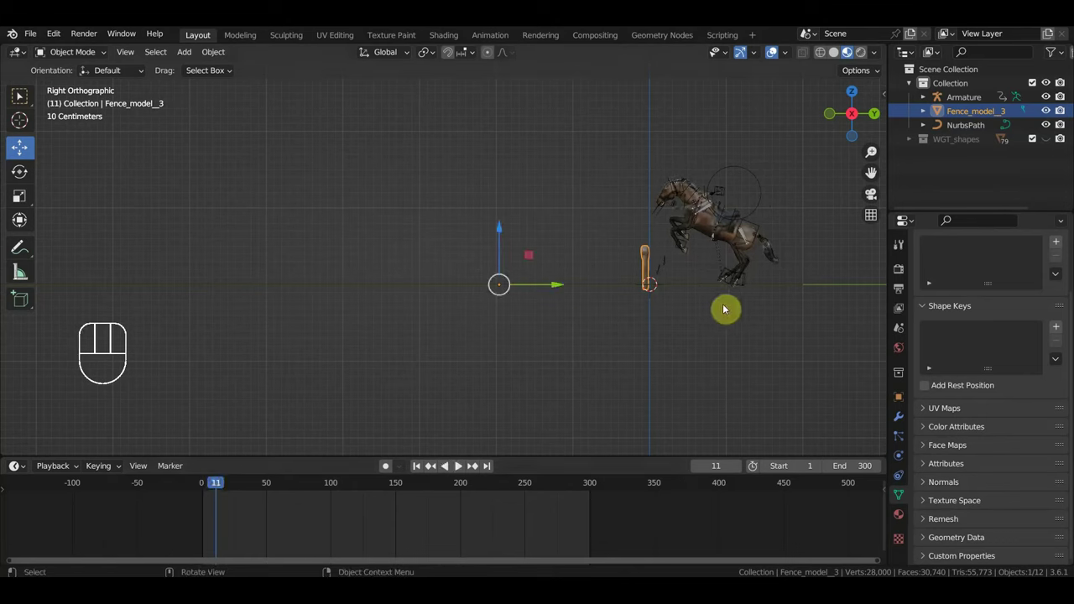
Step: Move Fence_model_3 under the horse's jump, scrubbing the jump frames to check clearance
key(s)
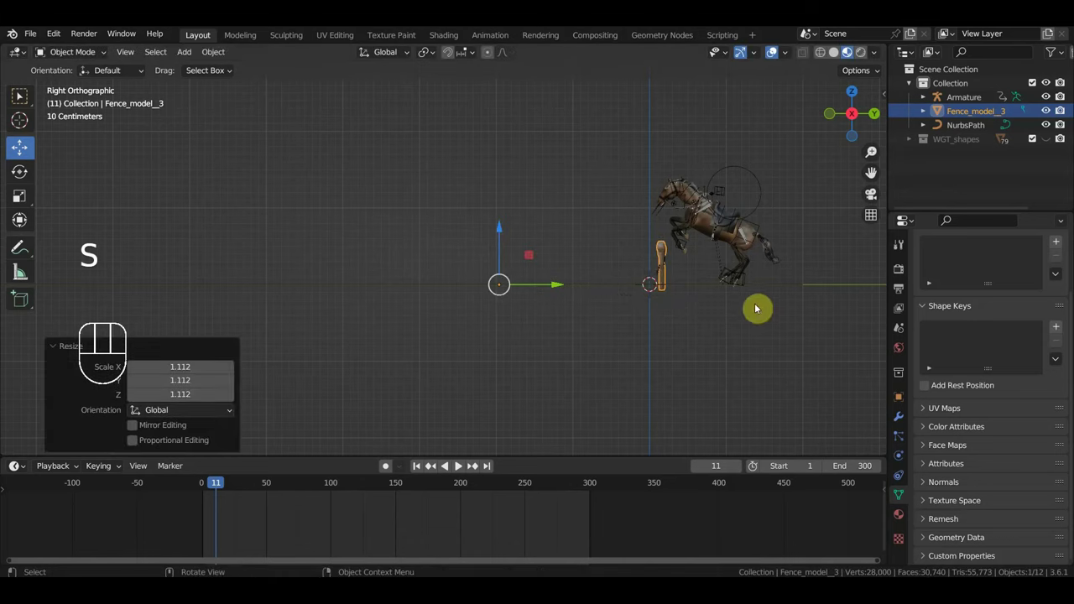
drag(225, 56, 412, 103)
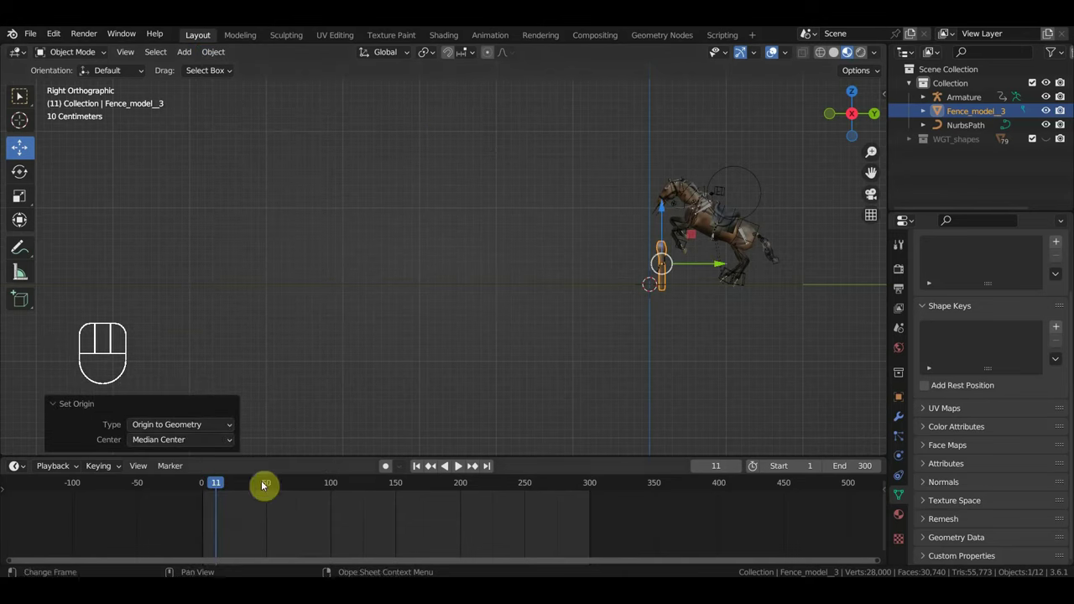
drag(221, 484, 220, 487)
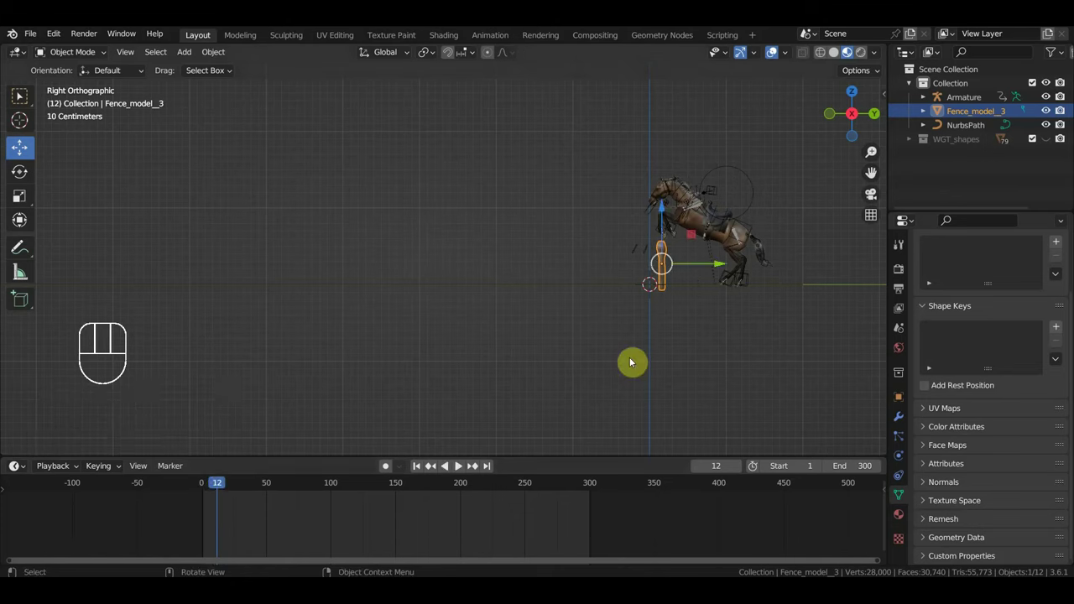
drag(718, 263, 682, 322)
drag(215, 485, 271, 488)
drag(676, 262, 657, 265)
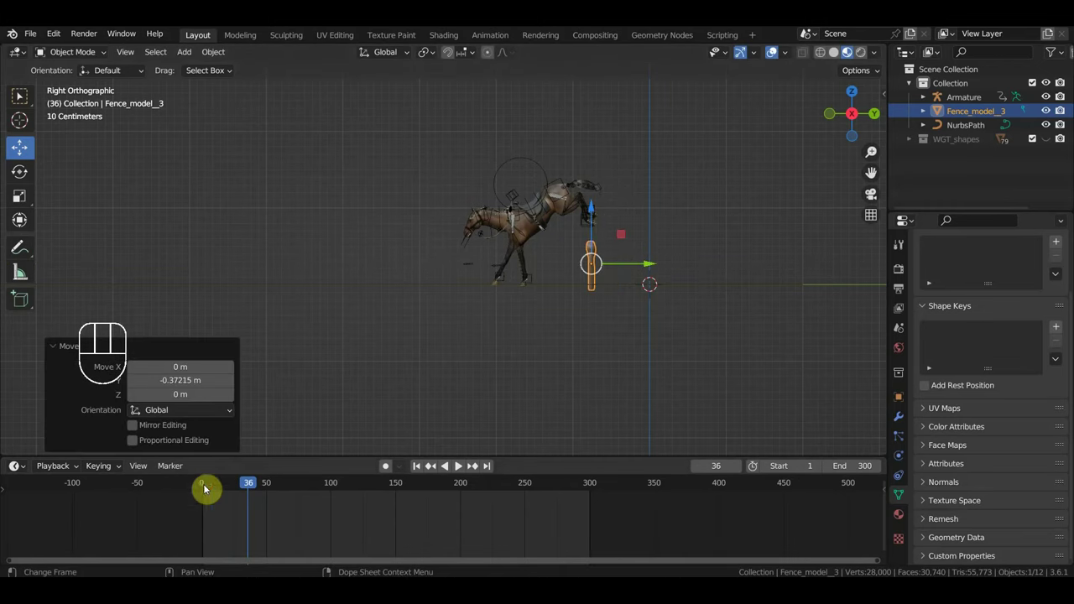
drag(243, 485, 224, 487)
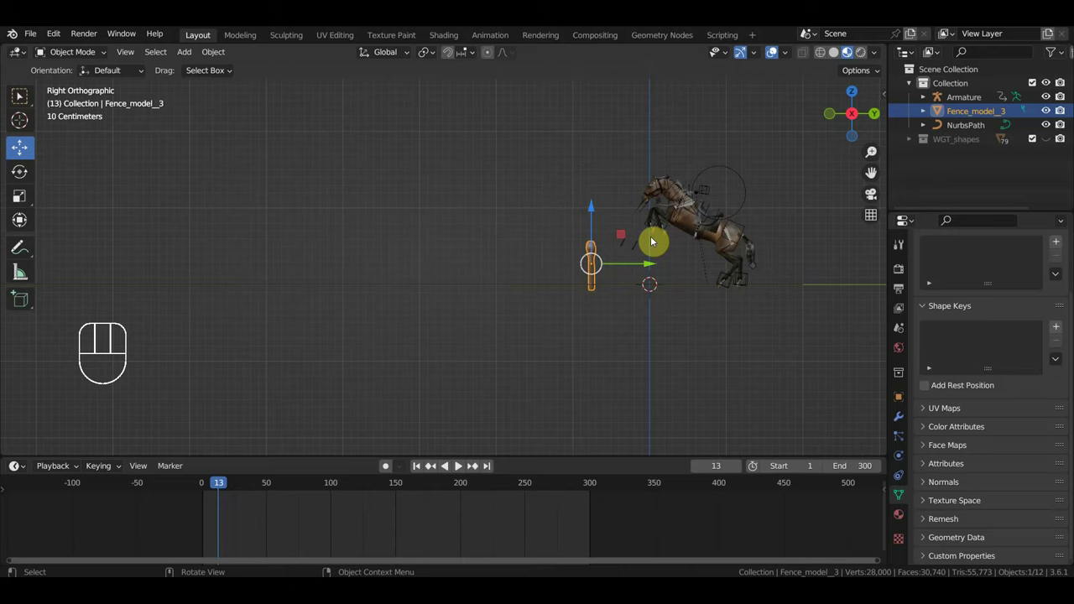
Step: Duplicate the fence as Fence_model_3.001 and place it further along the horse's path
drag(669, 272, 560, 302)
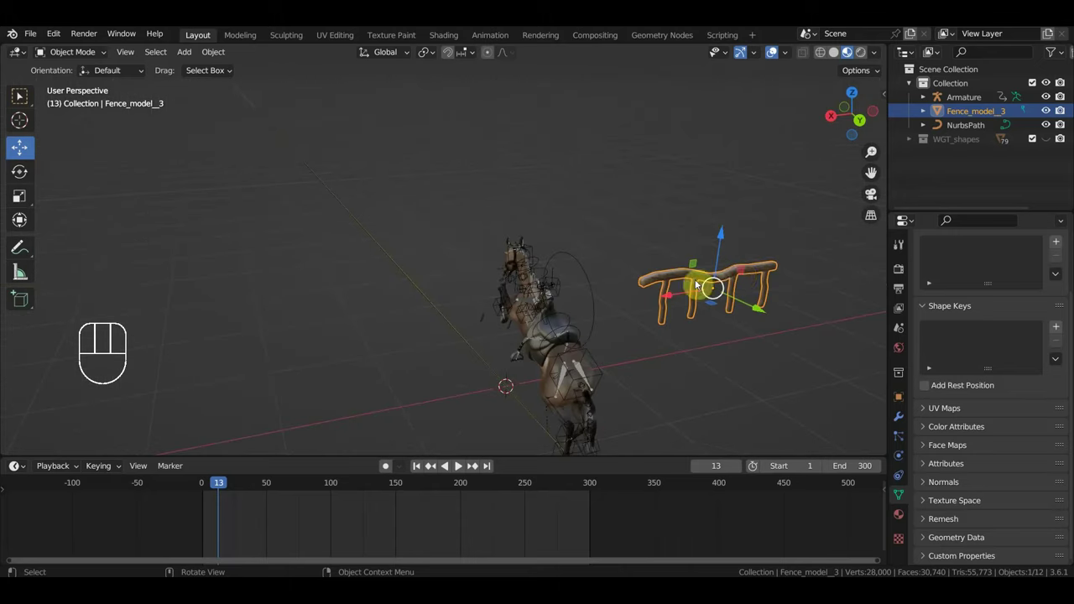
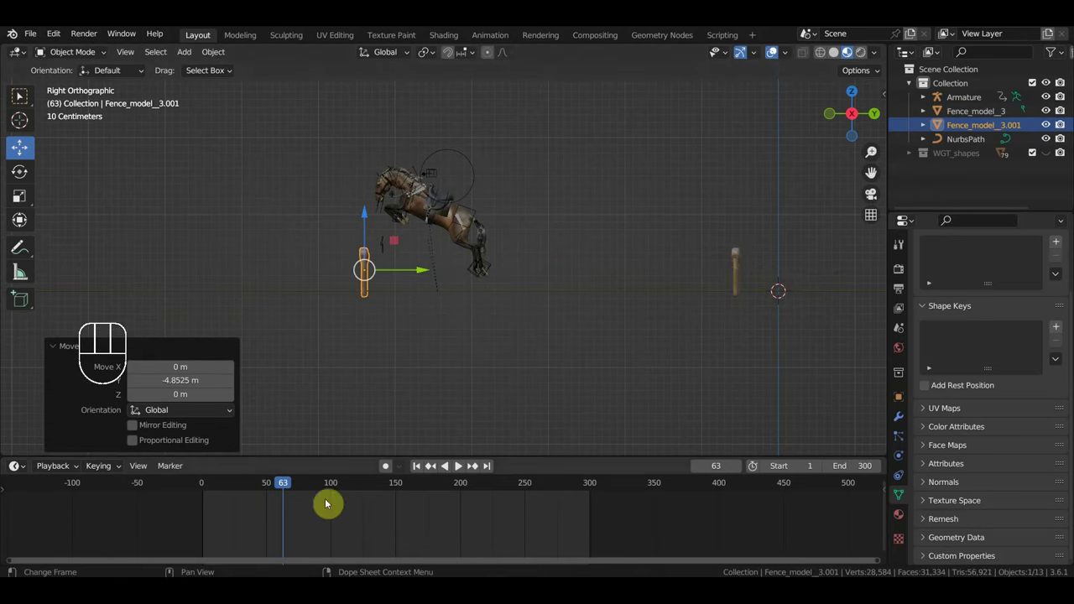
drag(233, 487, 284, 531)
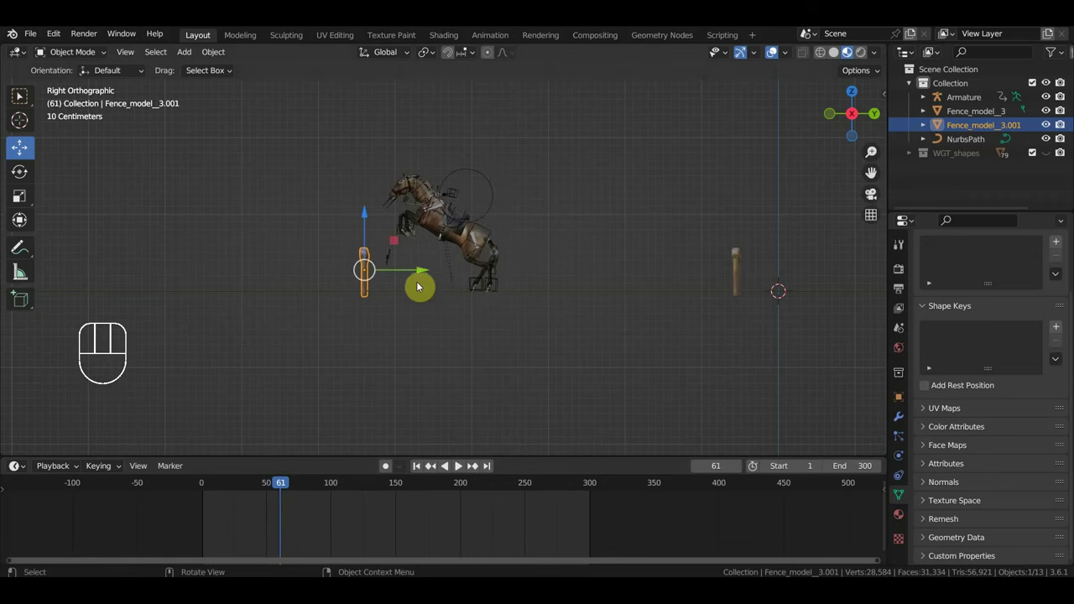
drag(433, 267, 440, 344)
key(space)
key(space)
key(space)
key(space)
drag(617, 388, 653, 286)
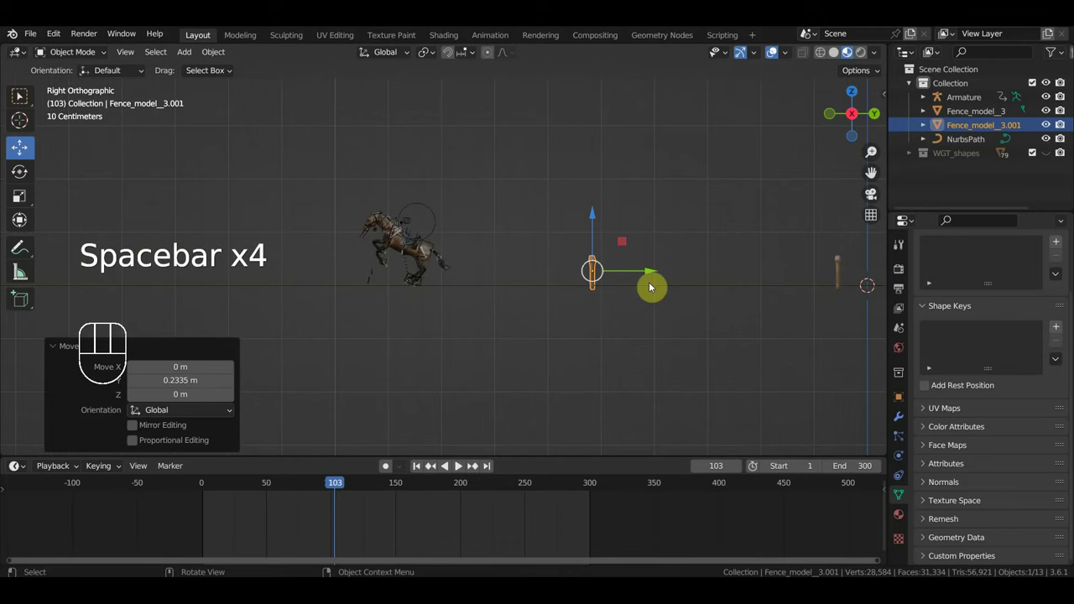
Step: Duplicate the fence twice more and space the copies along the path, playing to check
key(shift+d)
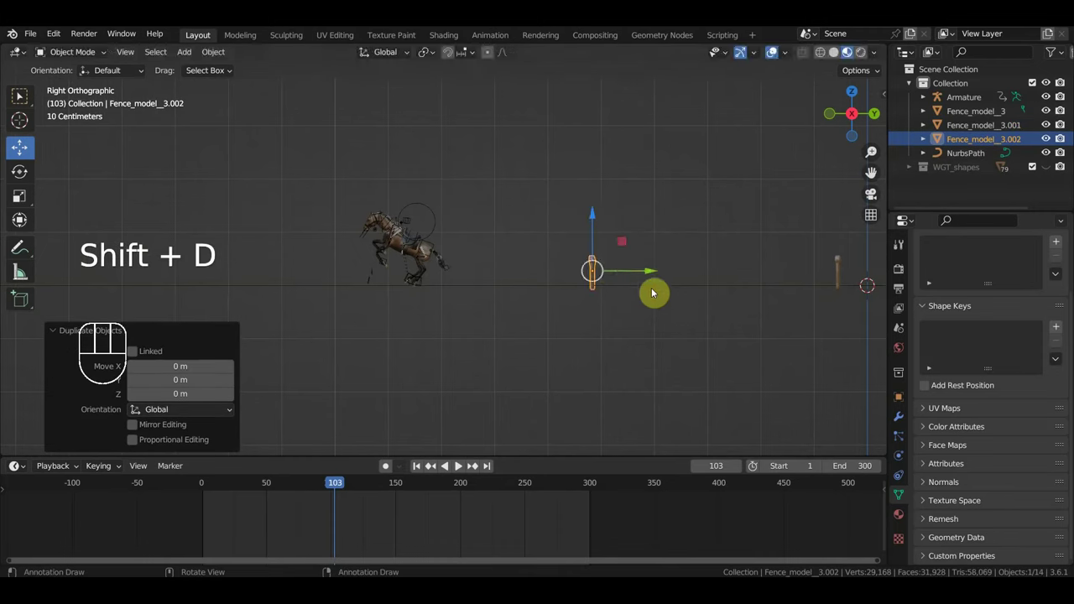
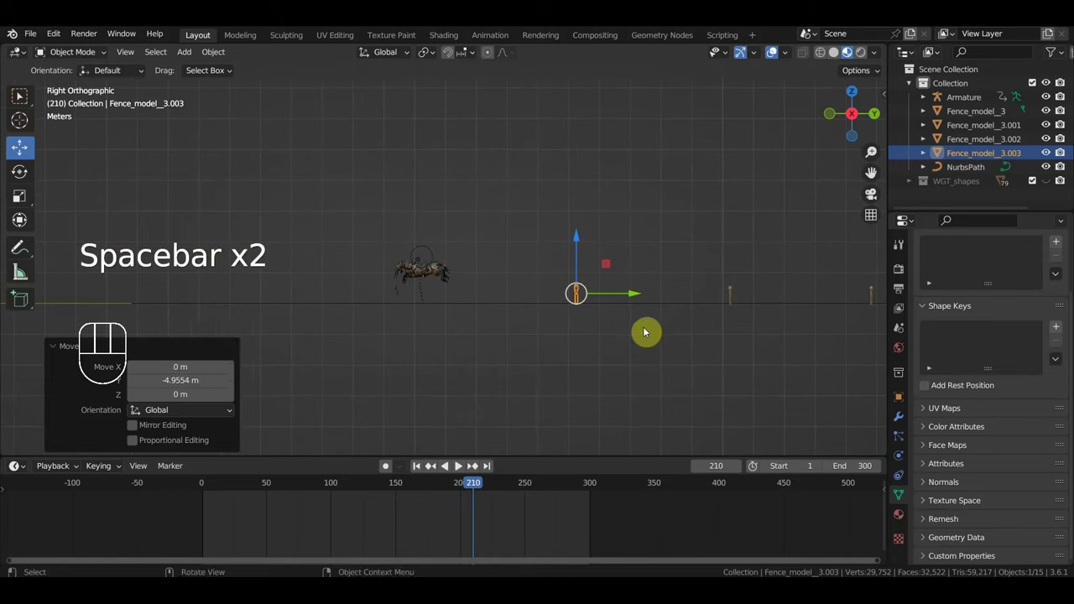
key(shift+d)
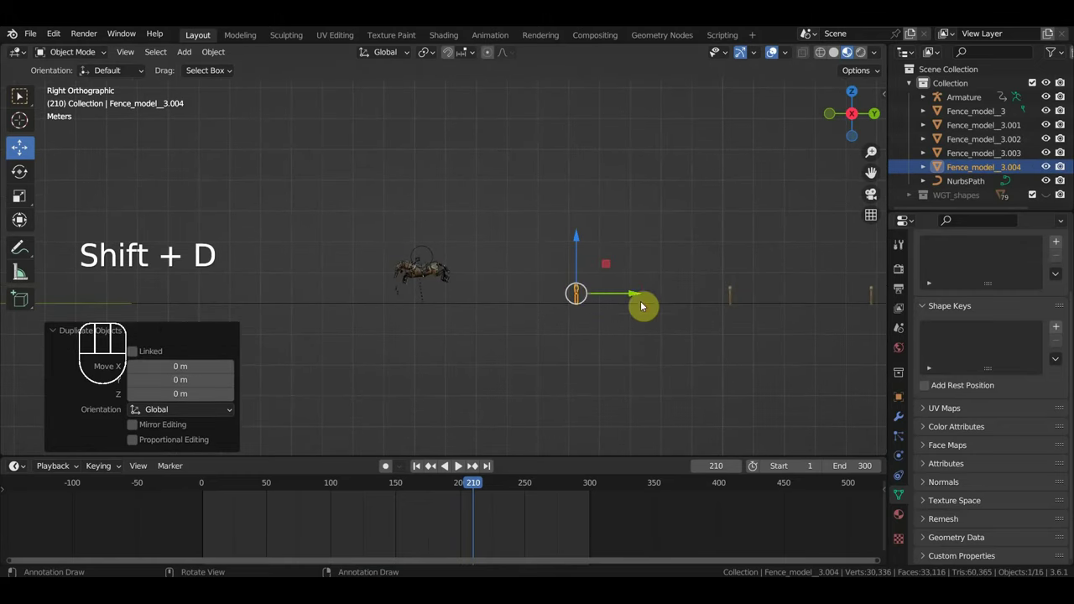
drag(555, 293, 484, 305)
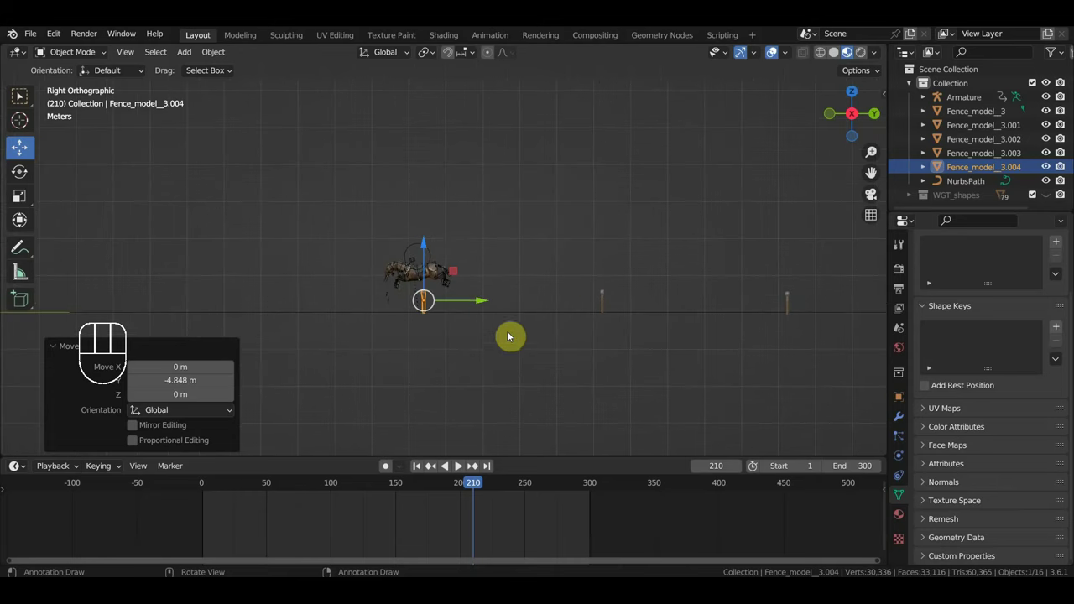
key(space)
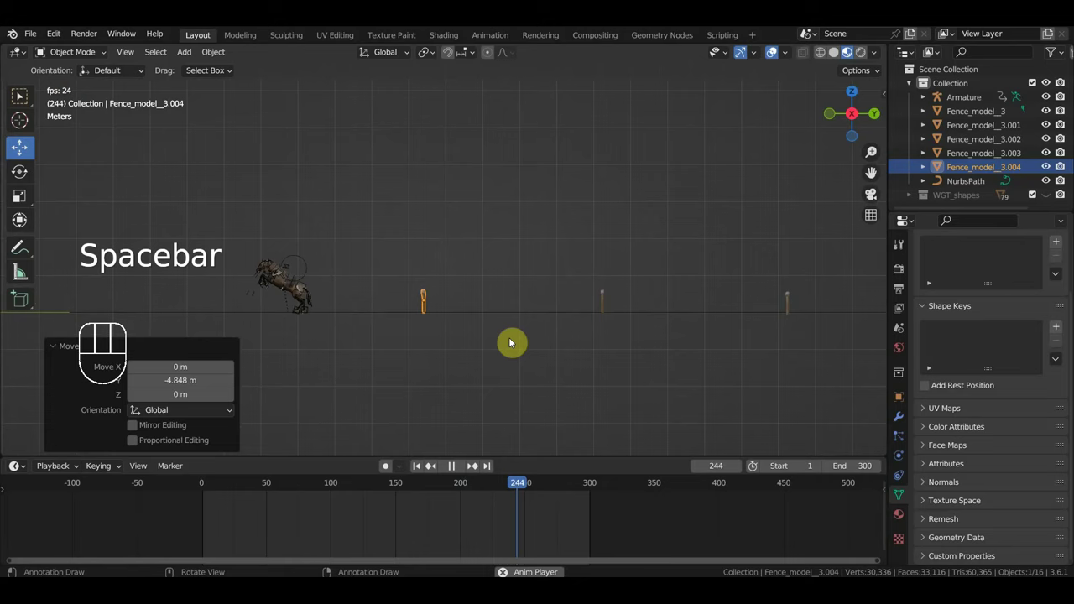
key(space)
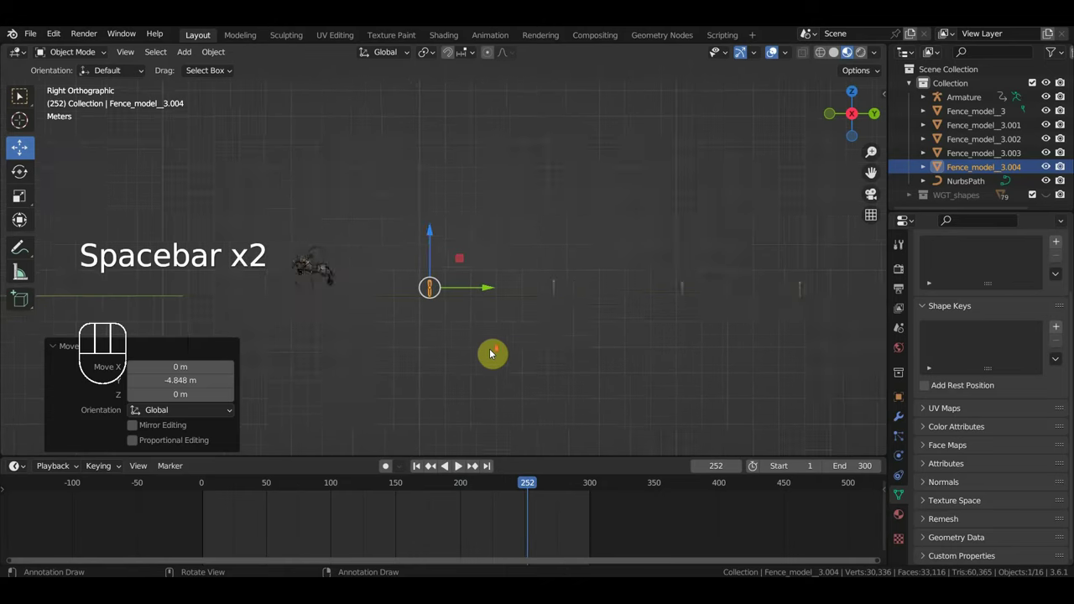
Step: Add further fence copies up to Fence_model_3.005, spaced along the horse's path
drag(513, 350, 585, 343)
key(shift+d)
drag(555, 281, 428, 298)
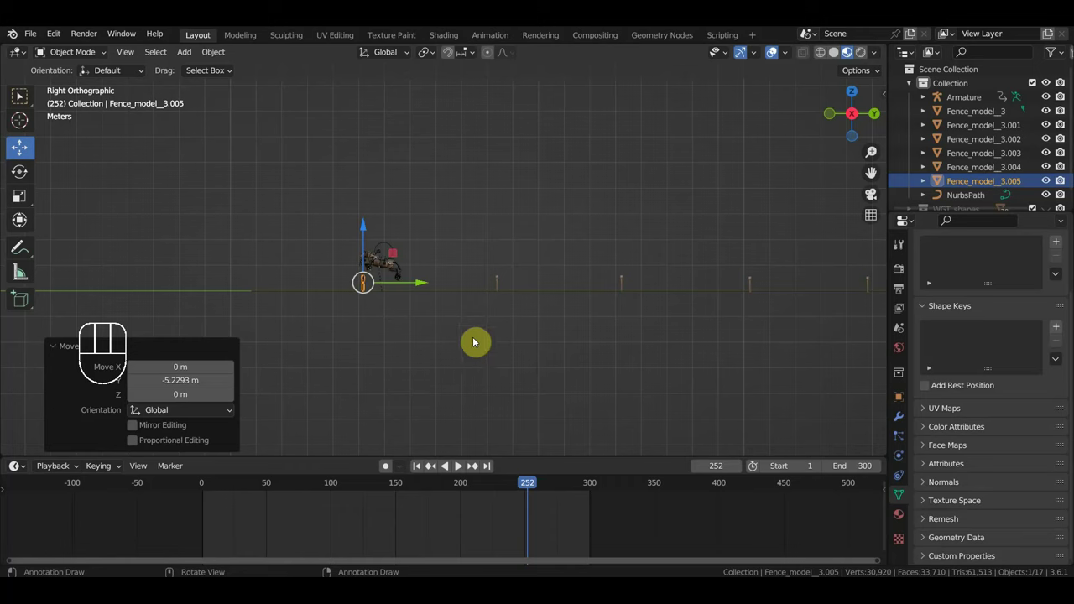
key(space)
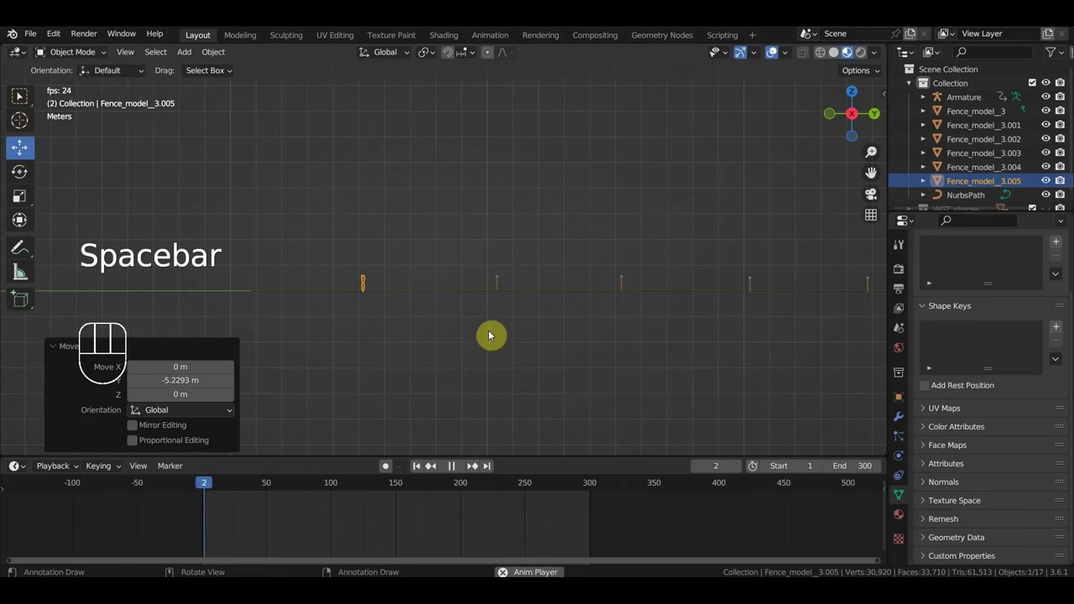
key(space)
scroll(up, 3)
drag(486, 316, 575, 322)
drag(611, 317, 632, 295)
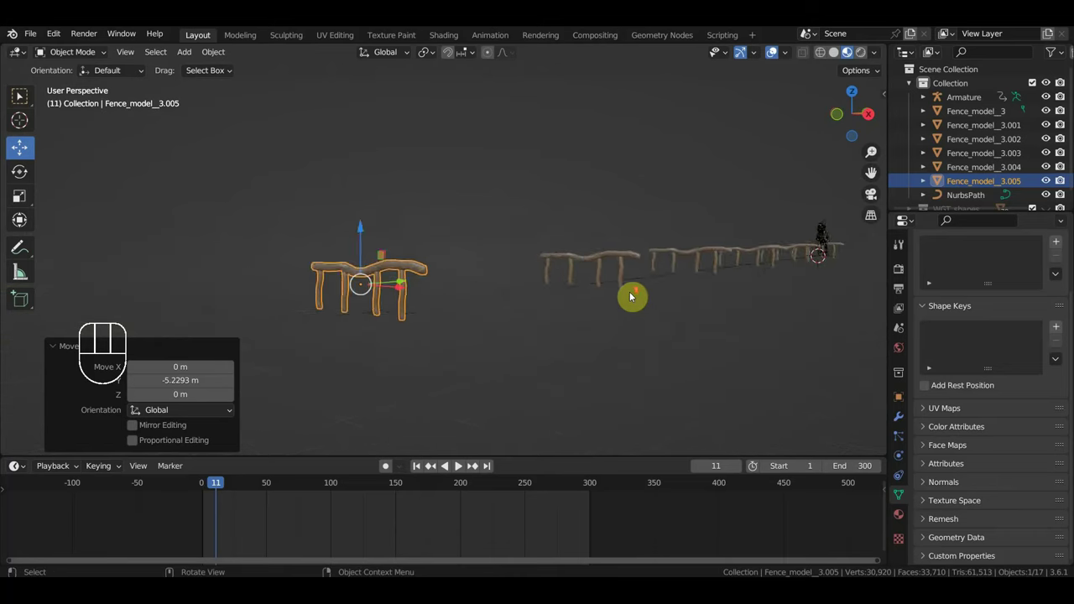
drag(702, 276, 662, 265)
drag(665, 265, 690, 274)
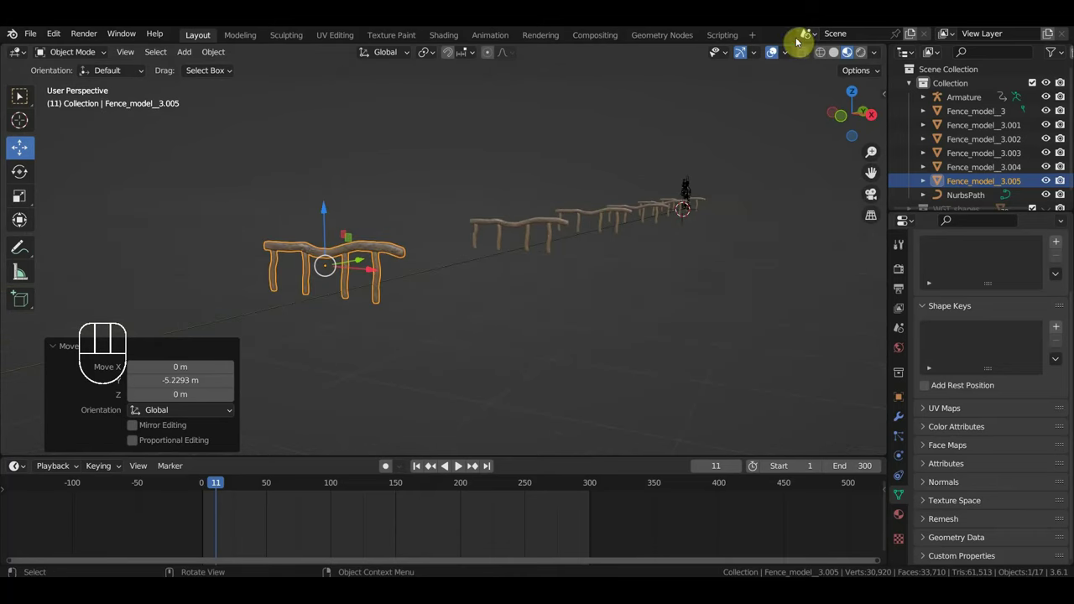
click(778, 54)
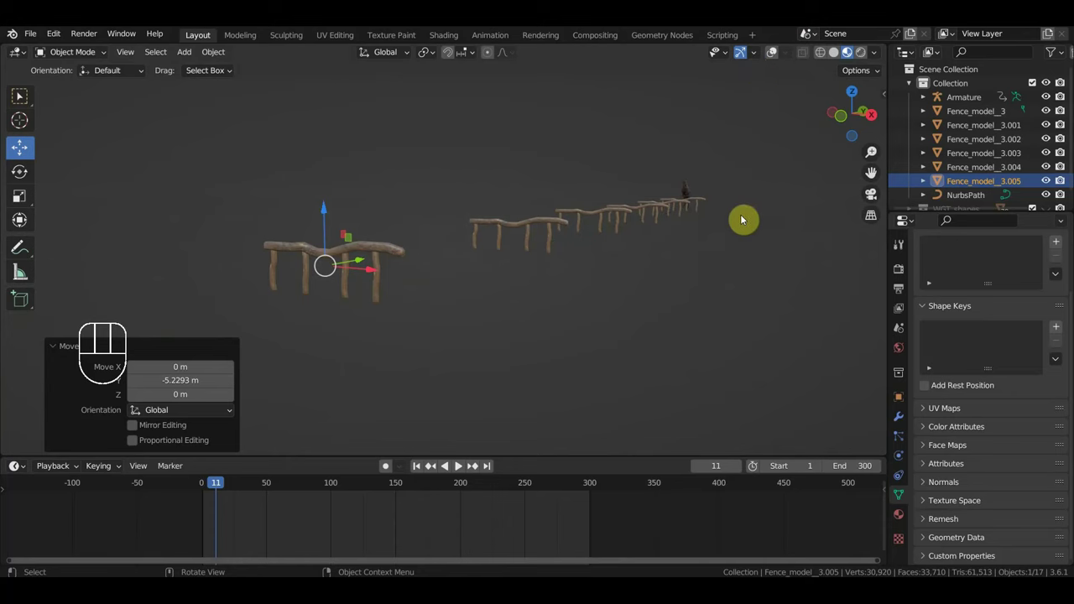
key(space)
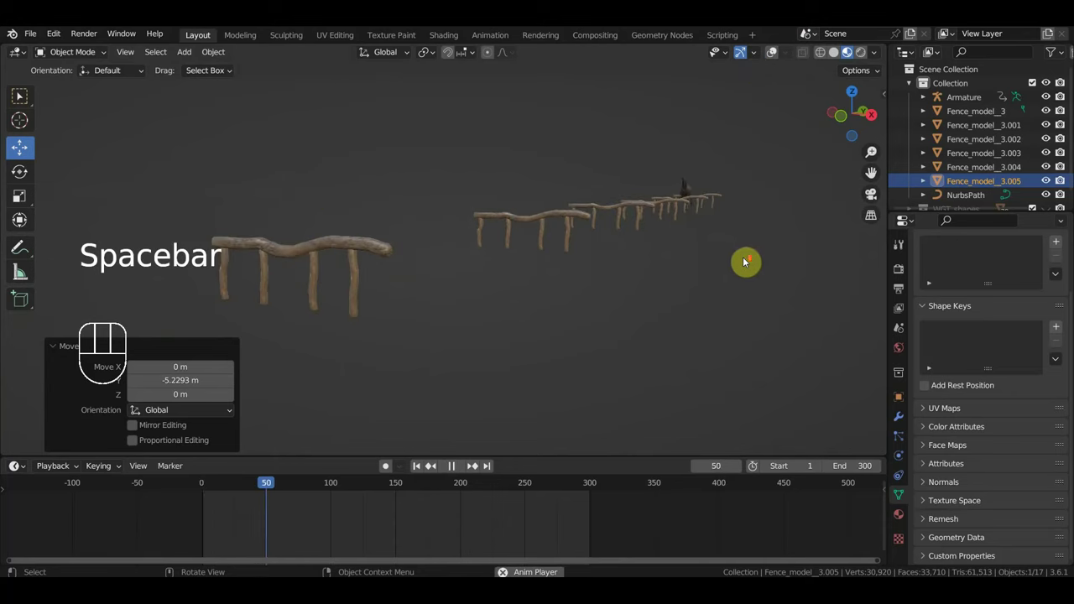
drag(755, 259, 757, 257)
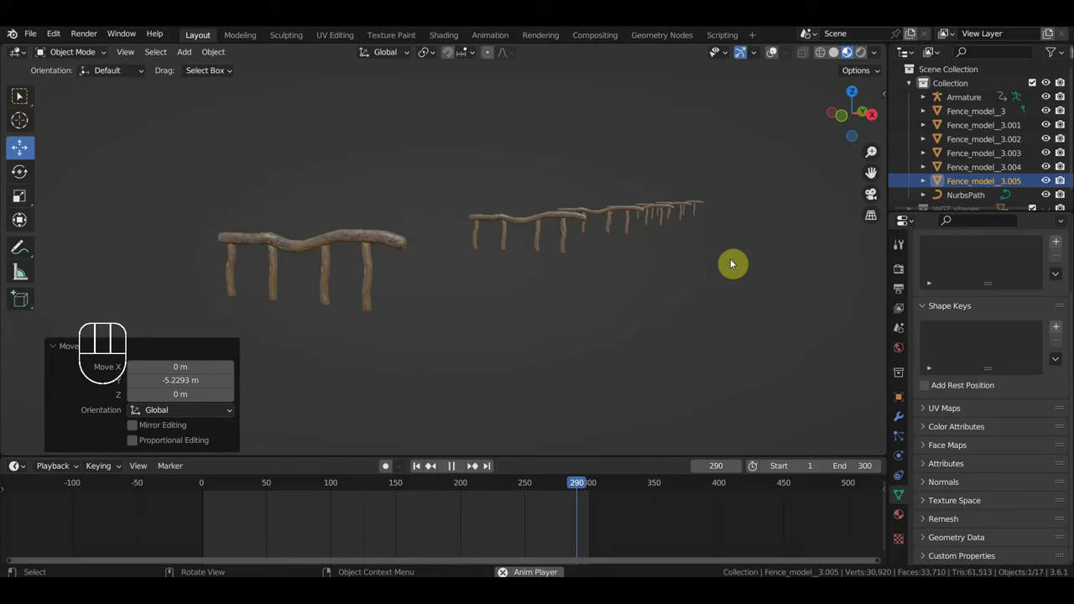
key(space)
drag(683, 285, 613, 297)
key(KP_3)
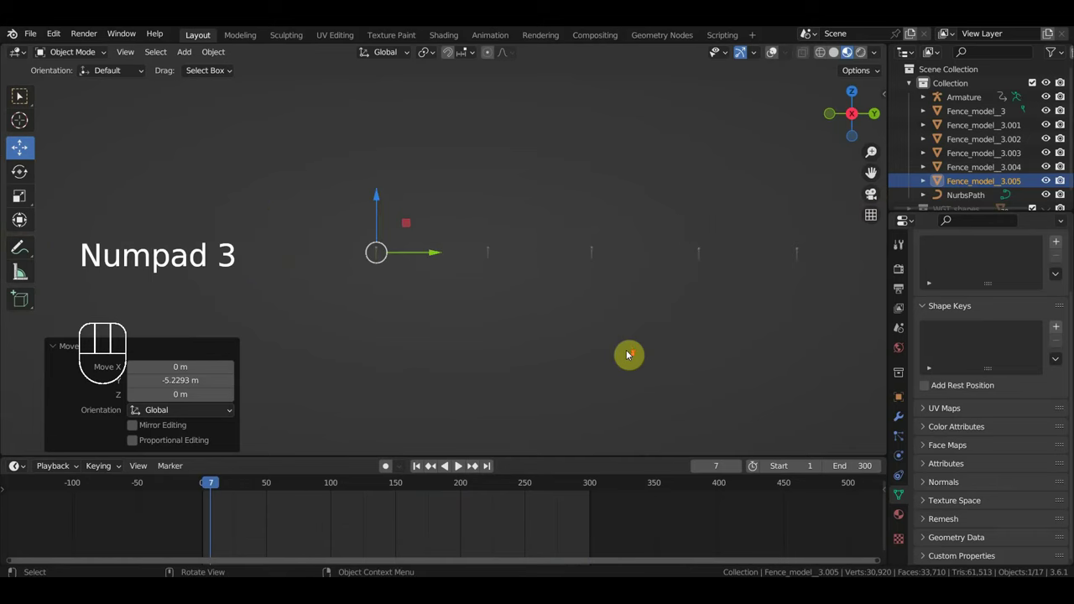
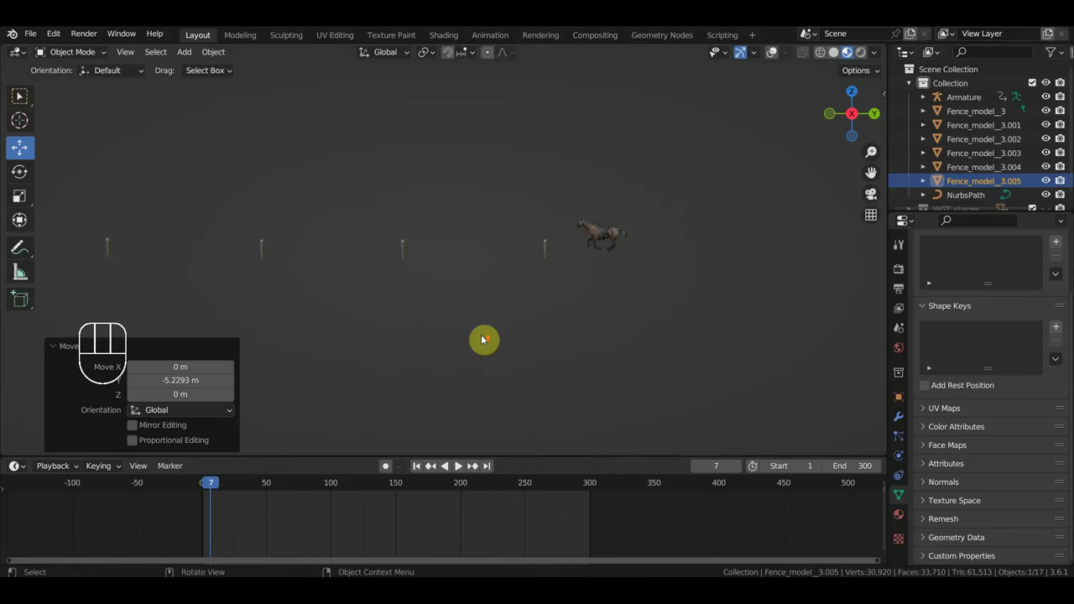
drag(484, 335, 358, 347)
key(space)
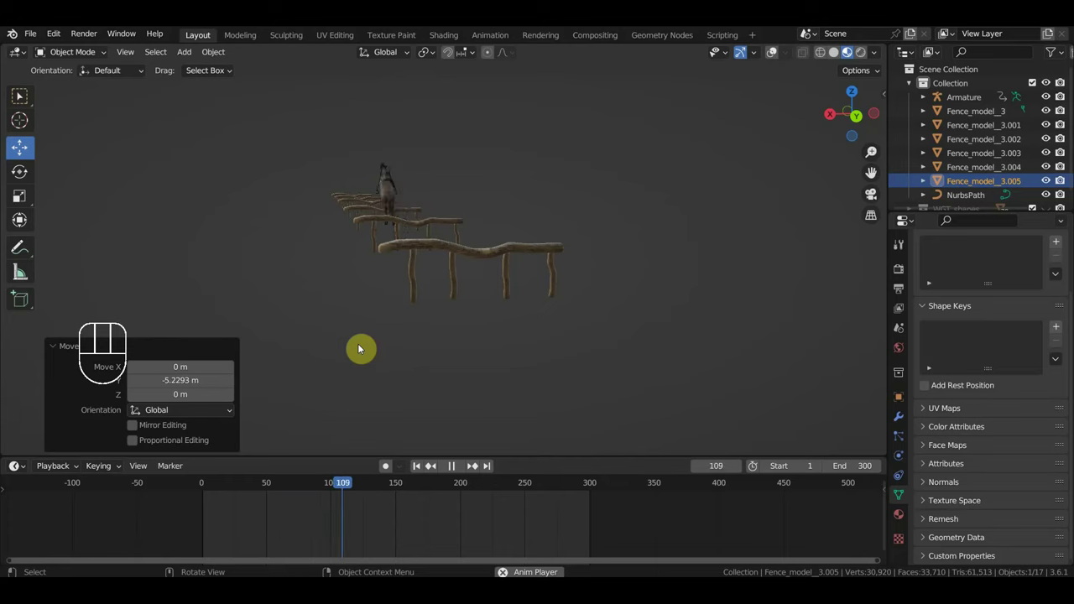
middle_click(440, 332)
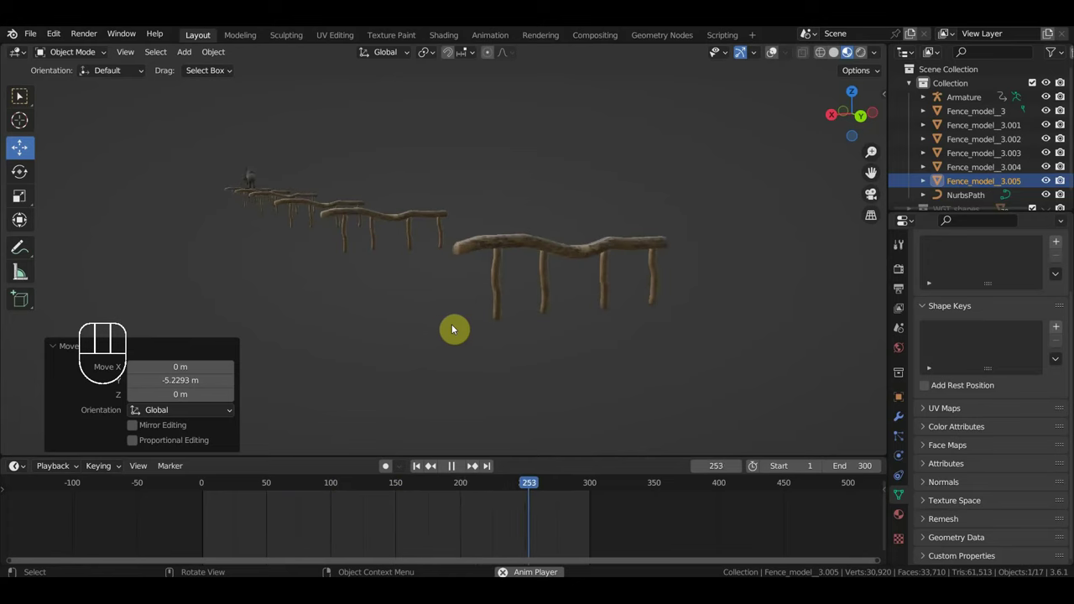
key(space)
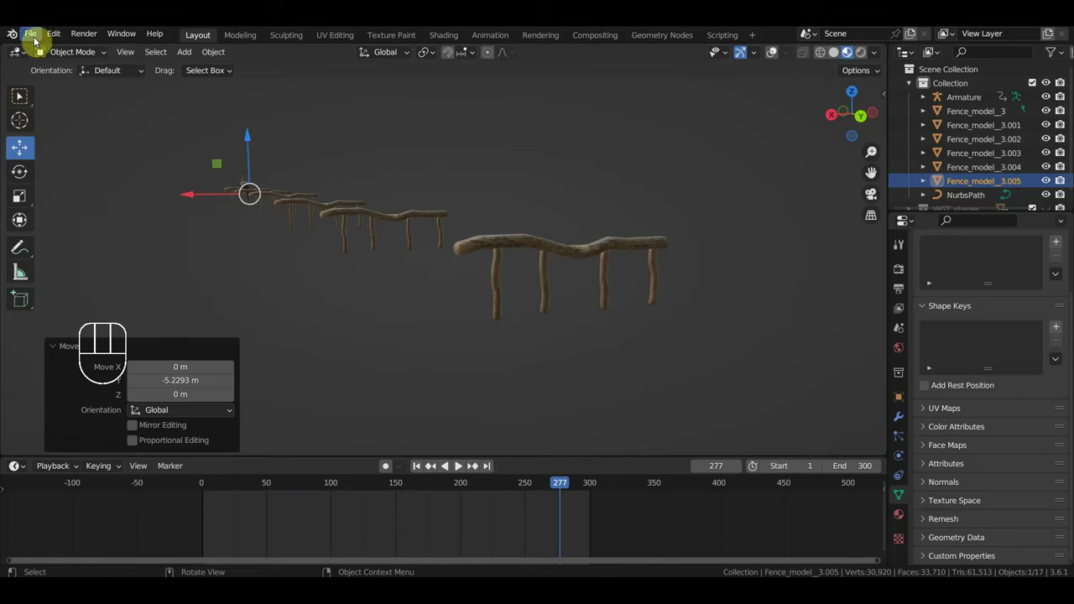
key(KP_1)
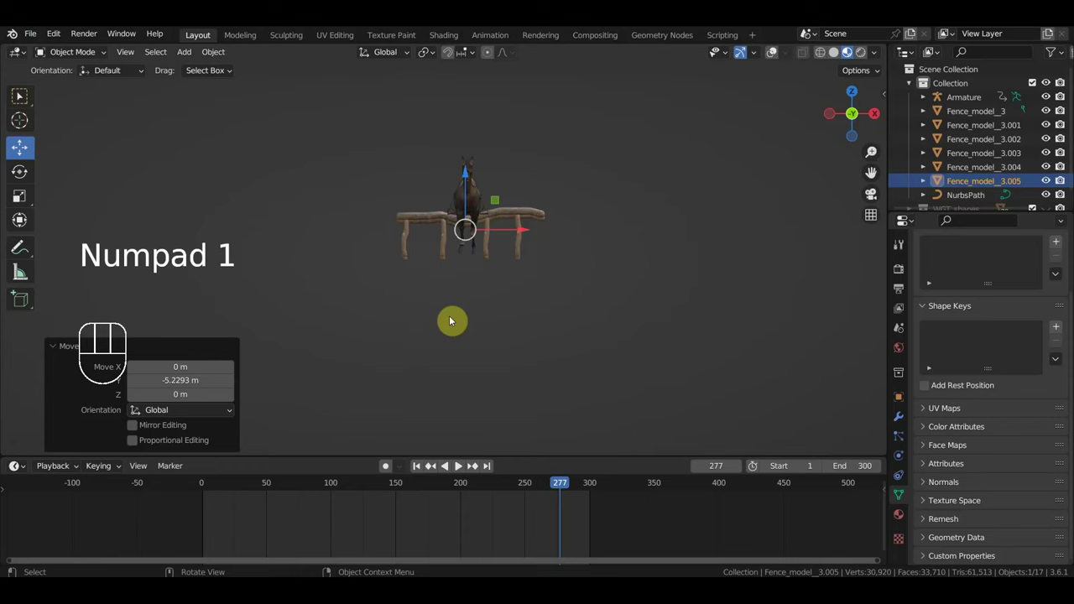
key(KP_3)
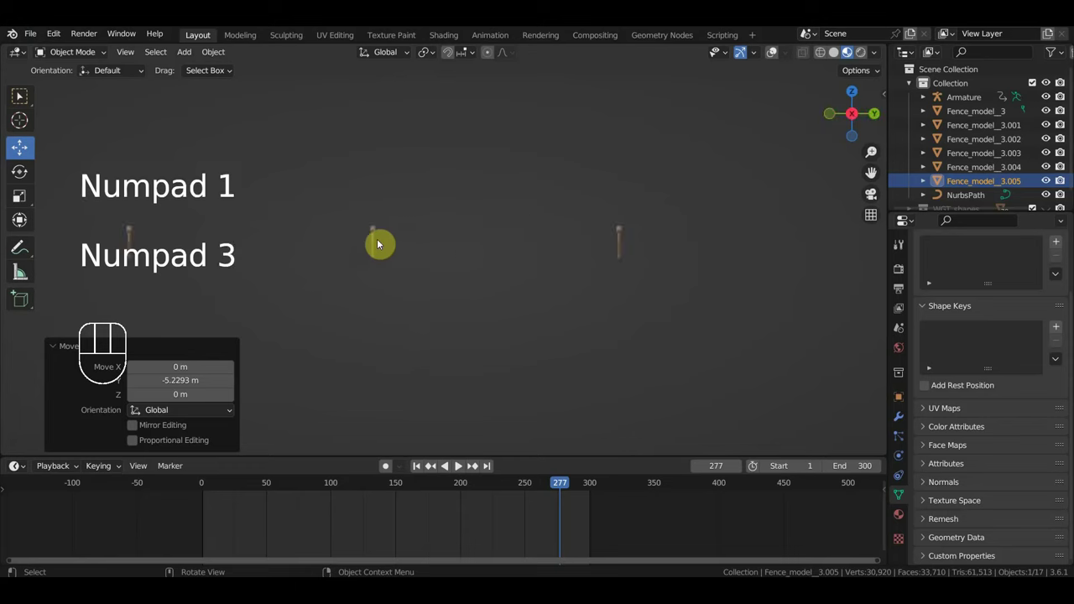
Step: Delete the NurbsPath curve and put the horse Armature into Pose Mode
click(774, 55)
middle_click(560, 277)
click(490, 262)
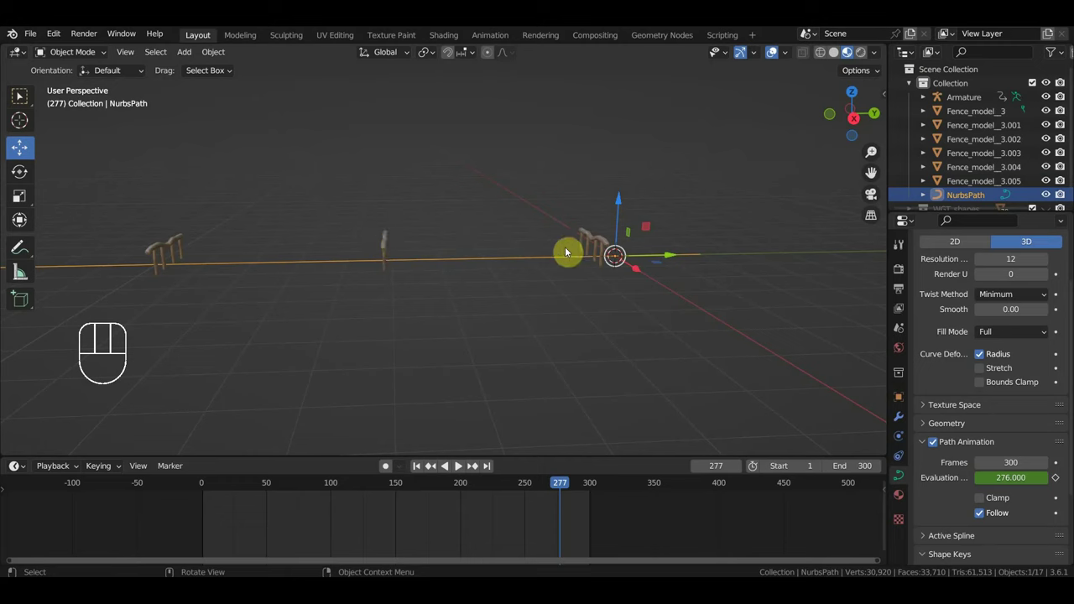
click(210, 488)
click(711, 203)
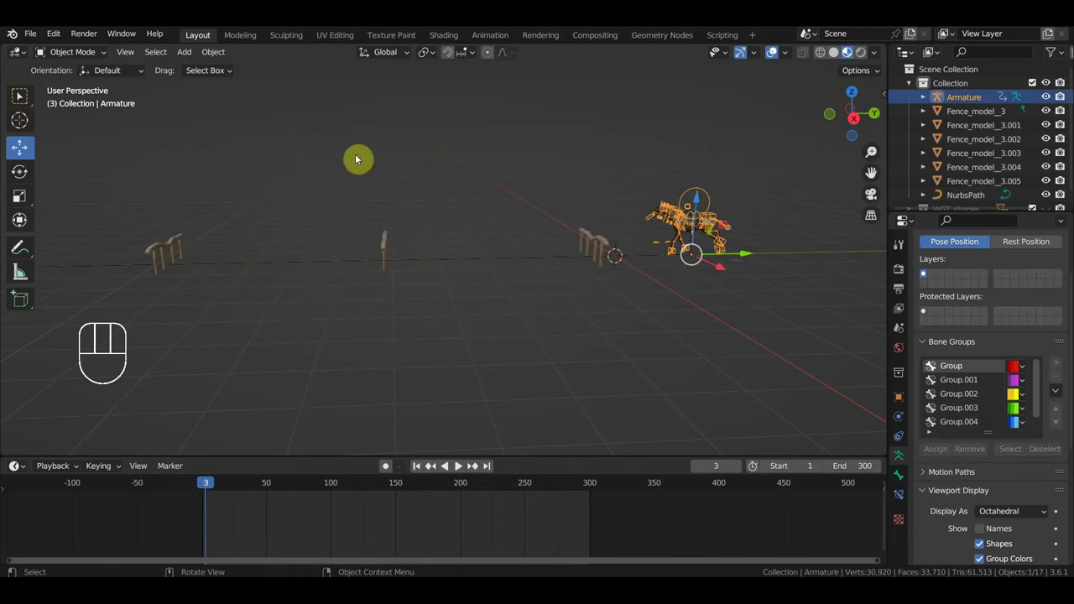
drag(67, 55, 76, 114)
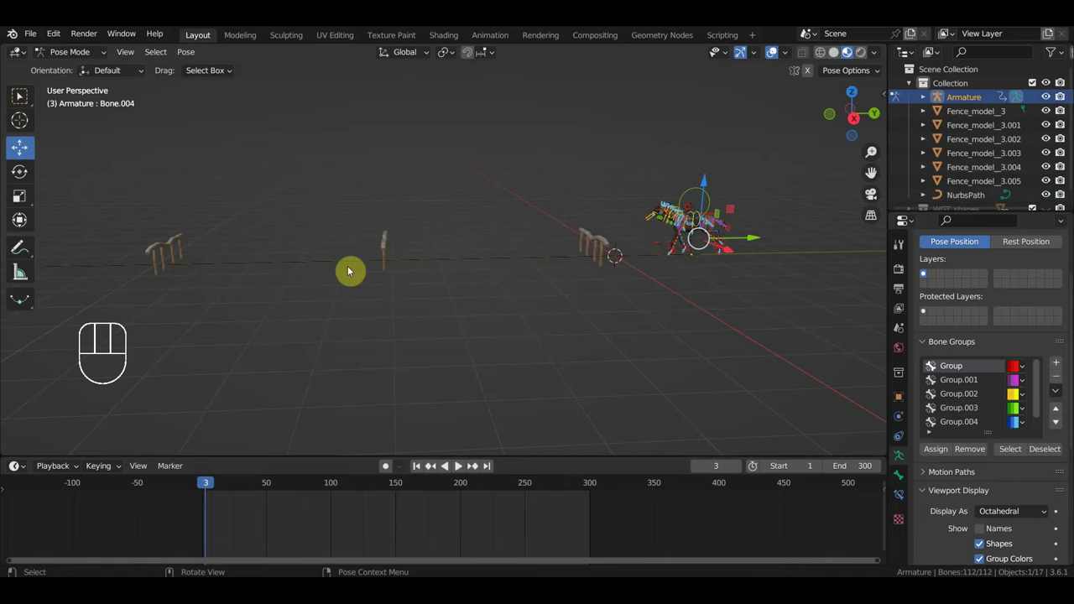
key(a)
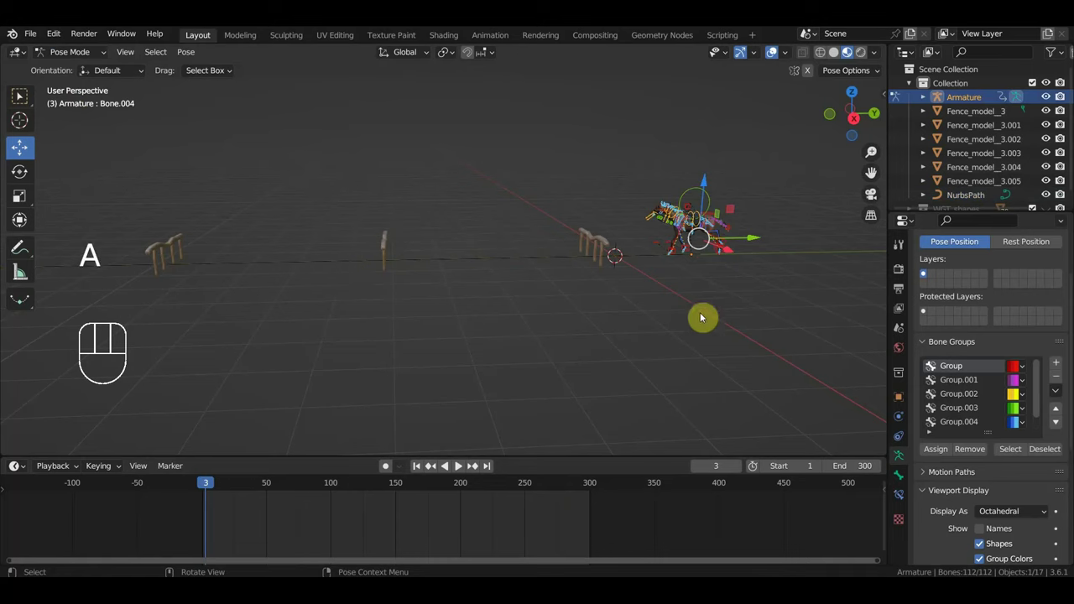
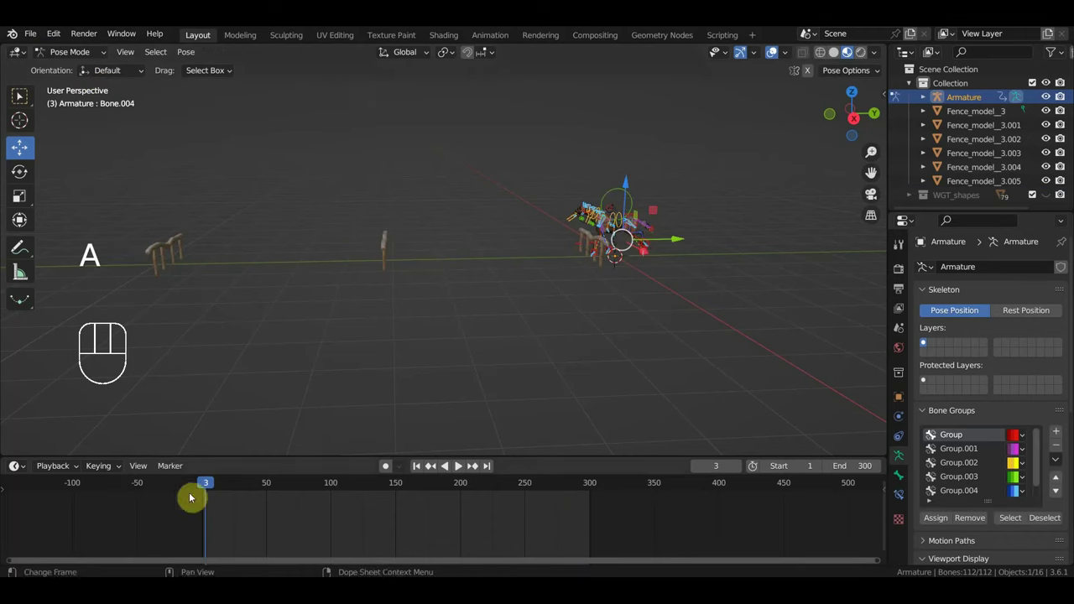
Step: Enlarge the Dope Sheet and bring the horse's keyframes after frame 110 into view
drag(151, 468, 193, 326)
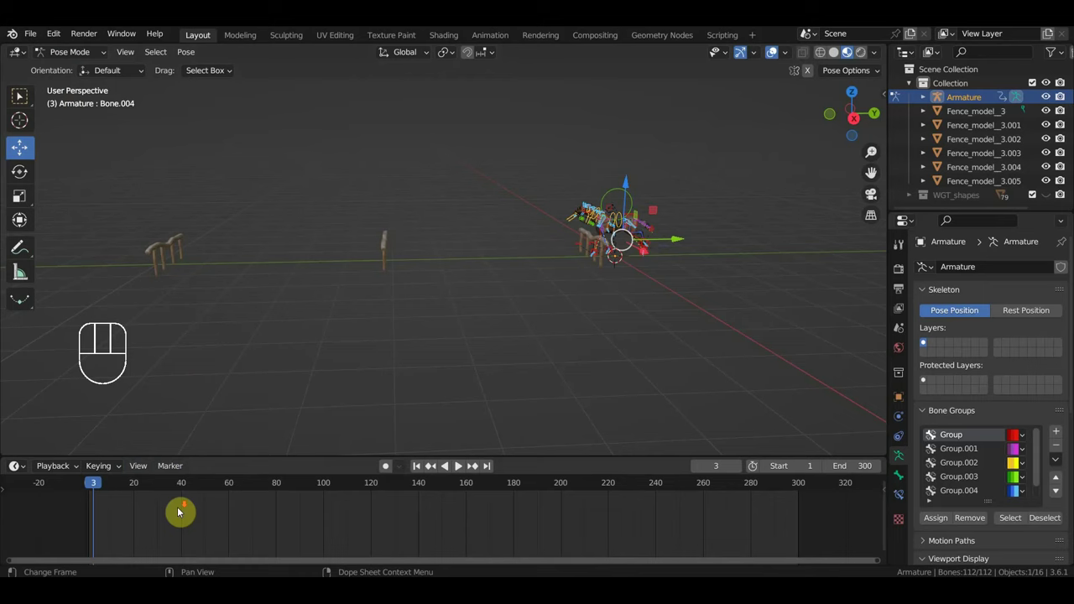
drag(207, 522, 220, 534)
drag(238, 516, 251, 484)
key(a)
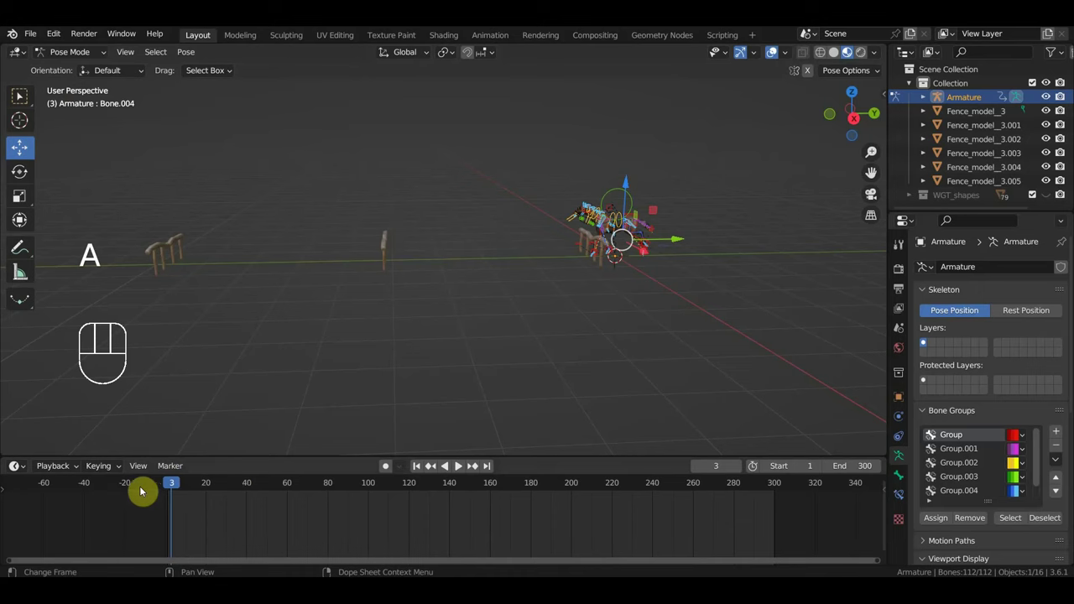
drag(149, 468, 186, 324)
drag(212, 438, 184, 350)
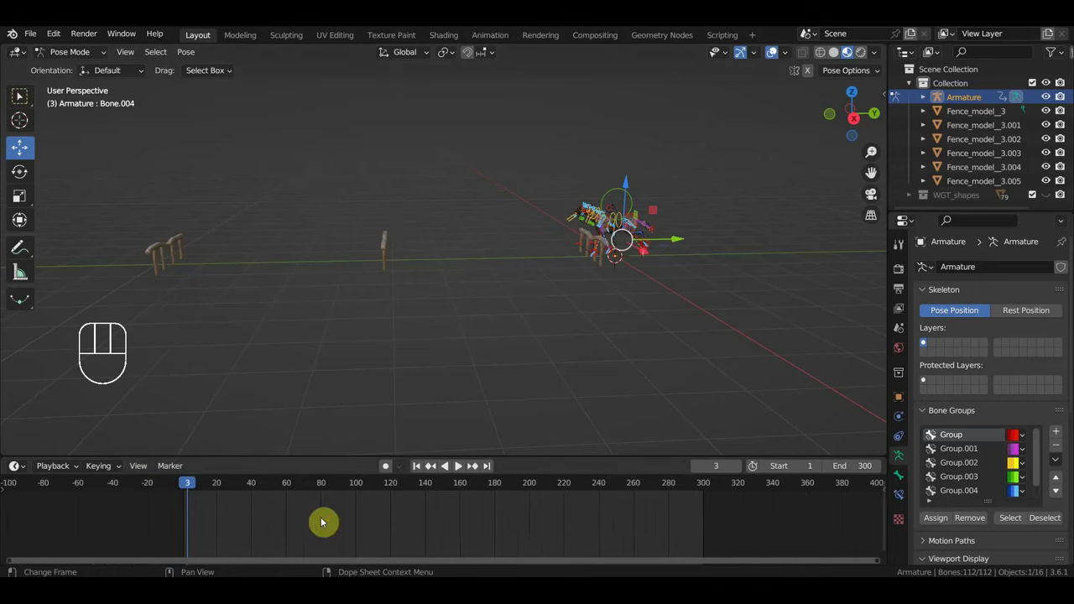
drag(339, 520, 352, 537)
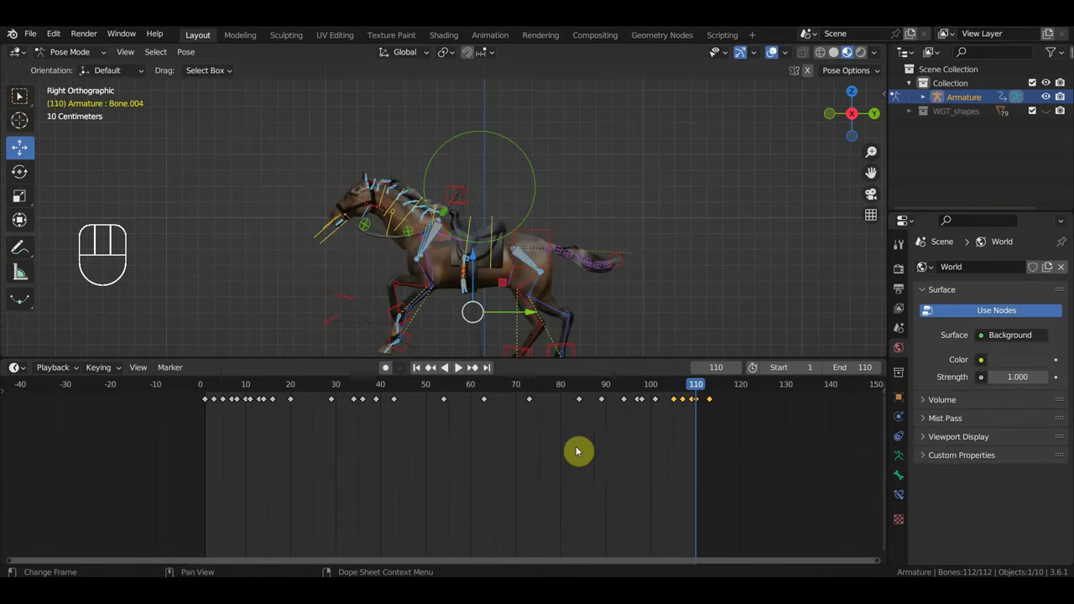
drag(629, 359, 627, 380)
drag(585, 481, 538, 497)
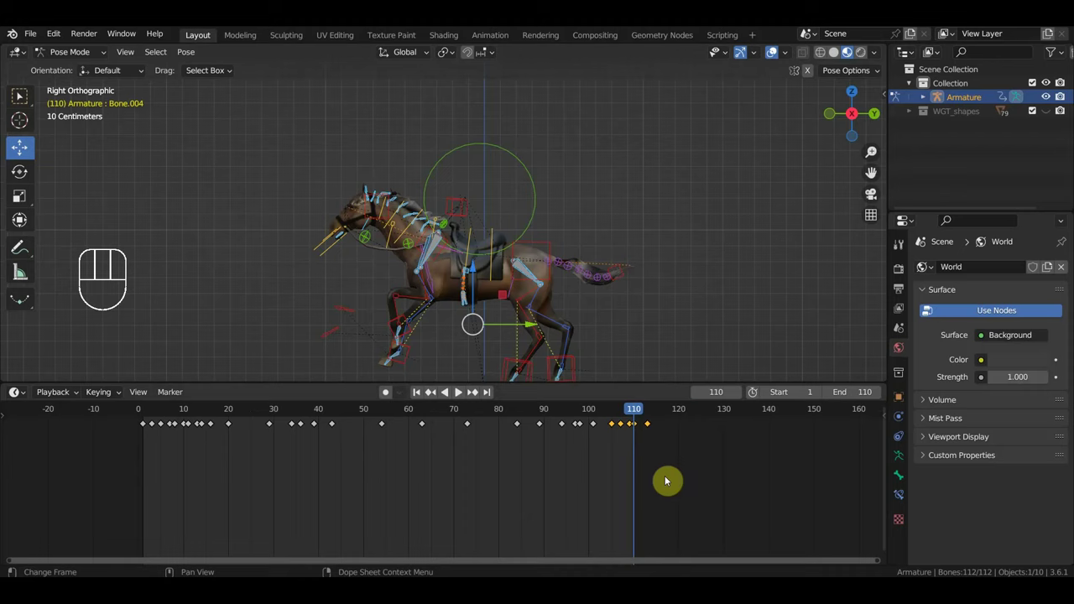
drag(642, 460, 541, 440)
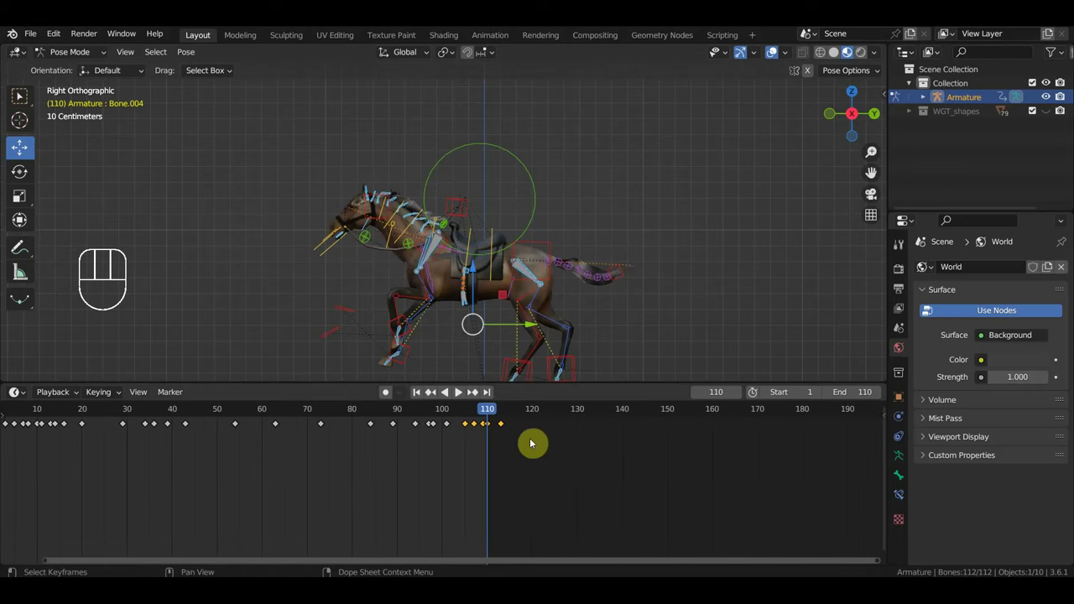
Step: Copy the final gallop keyframes and paste them at frame 120, sliding them into place
click(513, 414)
click(502, 411)
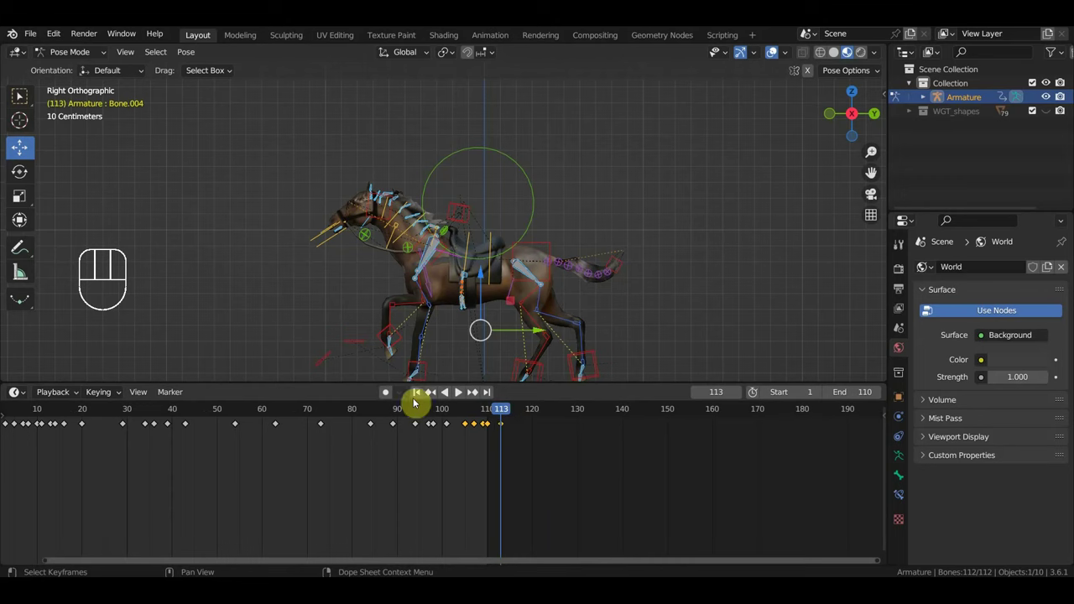
drag(500, 412, 507, 412)
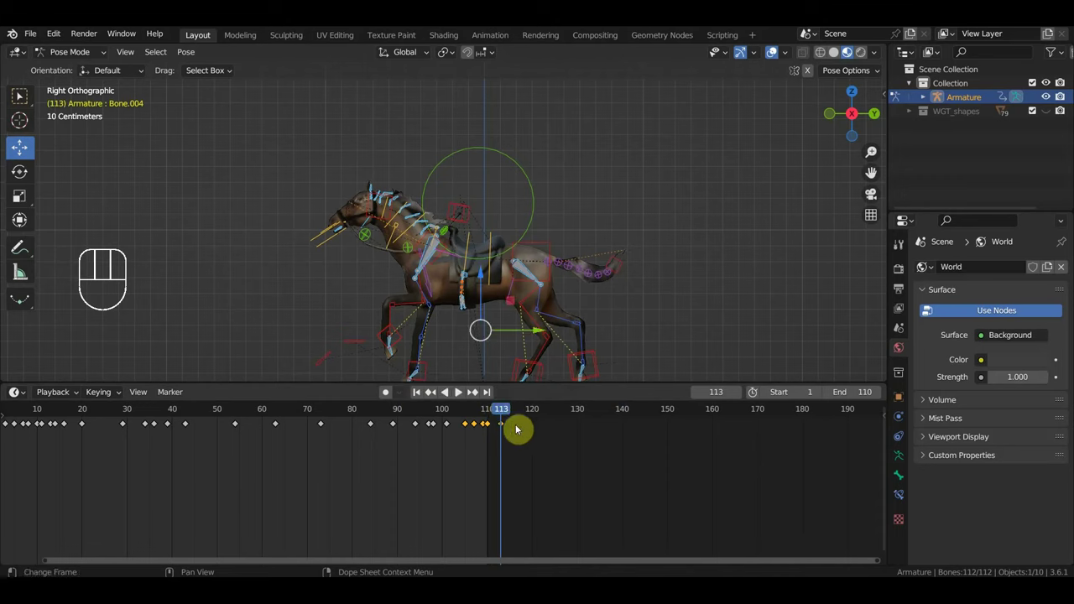
drag(509, 416, 533, 423)
key(ctrl+v)
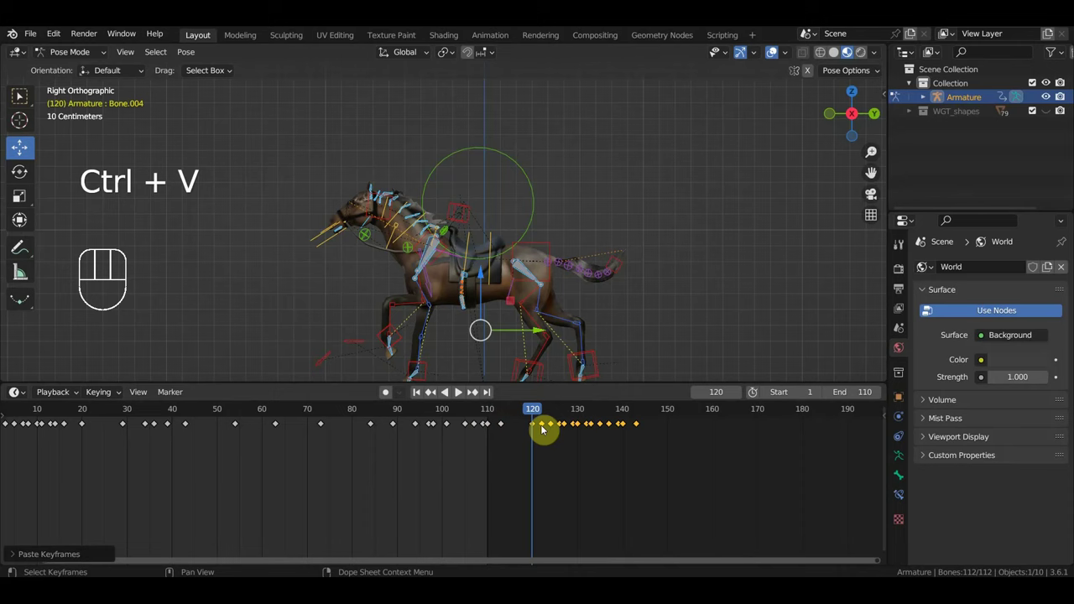
key(g)
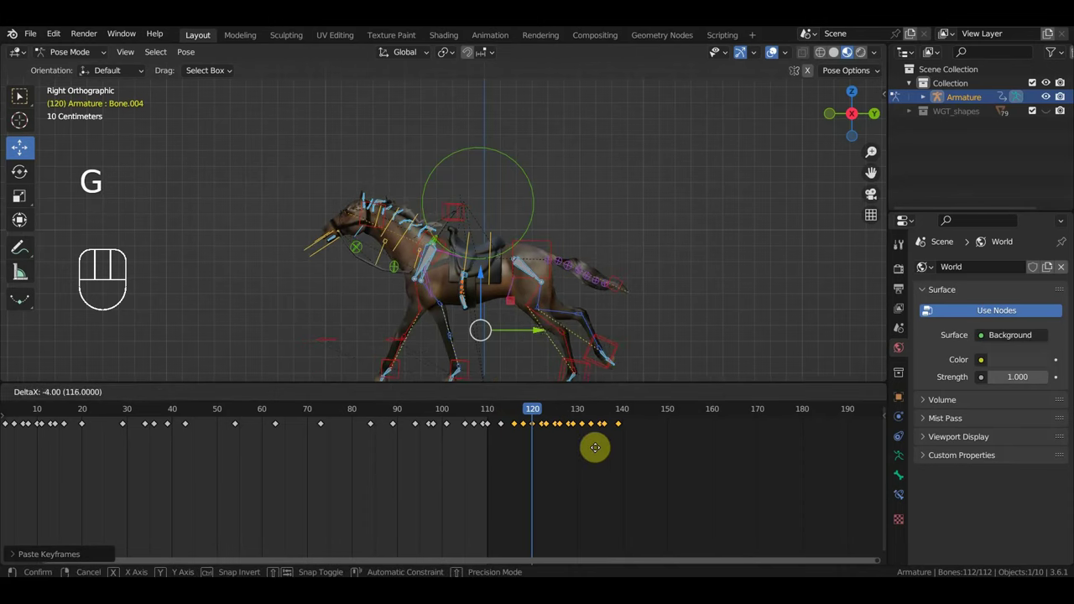
drag(623, 460, 516, 485)
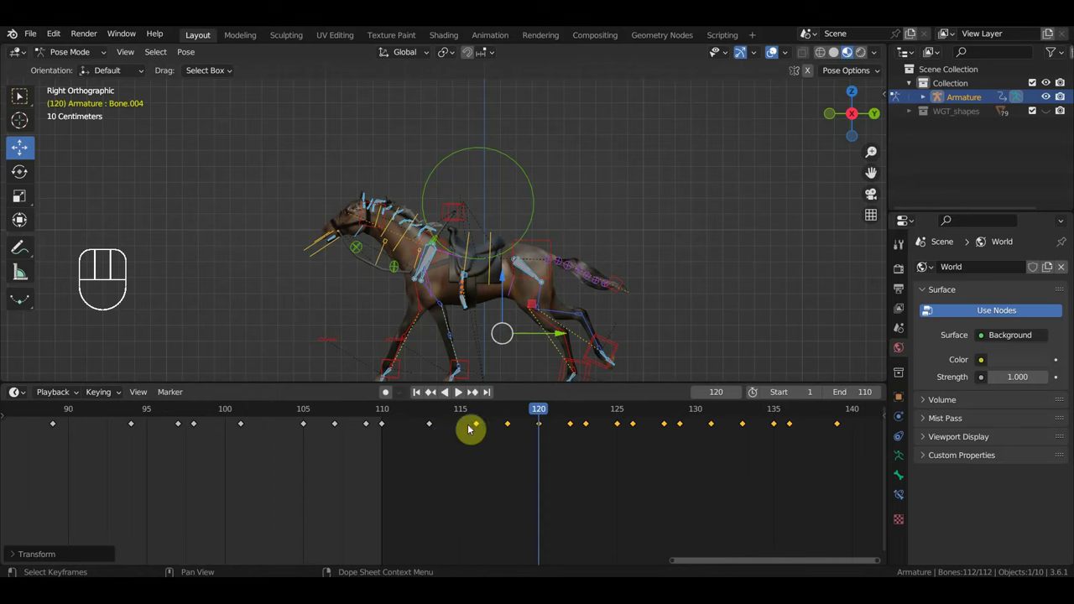
Step: Retime the pasted keyframe block after frame 113 to run to frame 136 and set End to 136
click(434, 415)
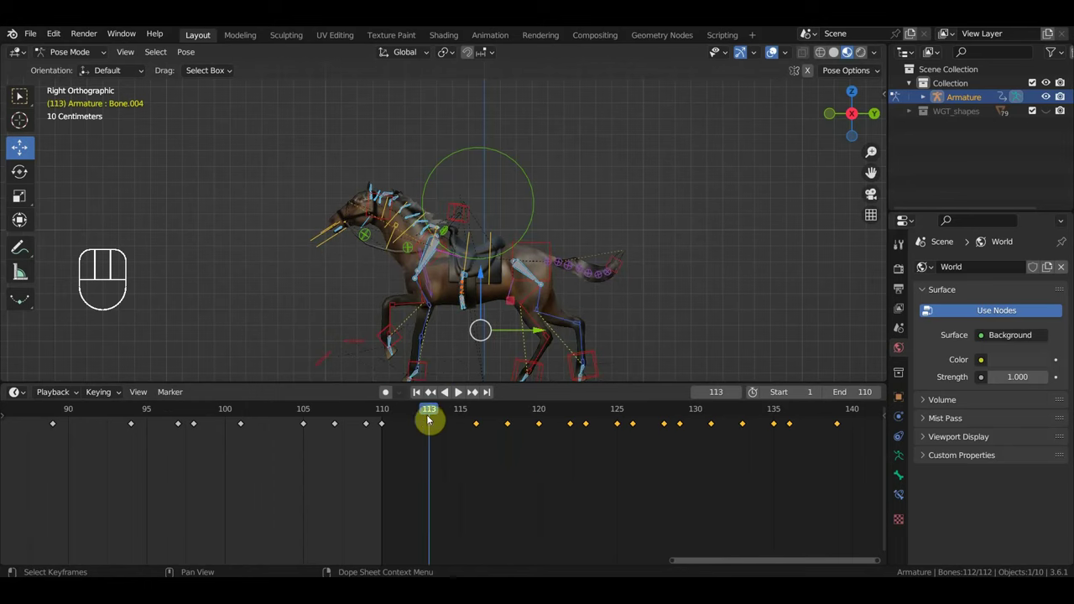
click(481, 414)
click(436, 413)
drag(480, 416, 457, 418)
click(438, 413)
drag(434, 412, 468, 432)
drag(492, 462, 471, 421)
key(Delete)
click(737, 465)
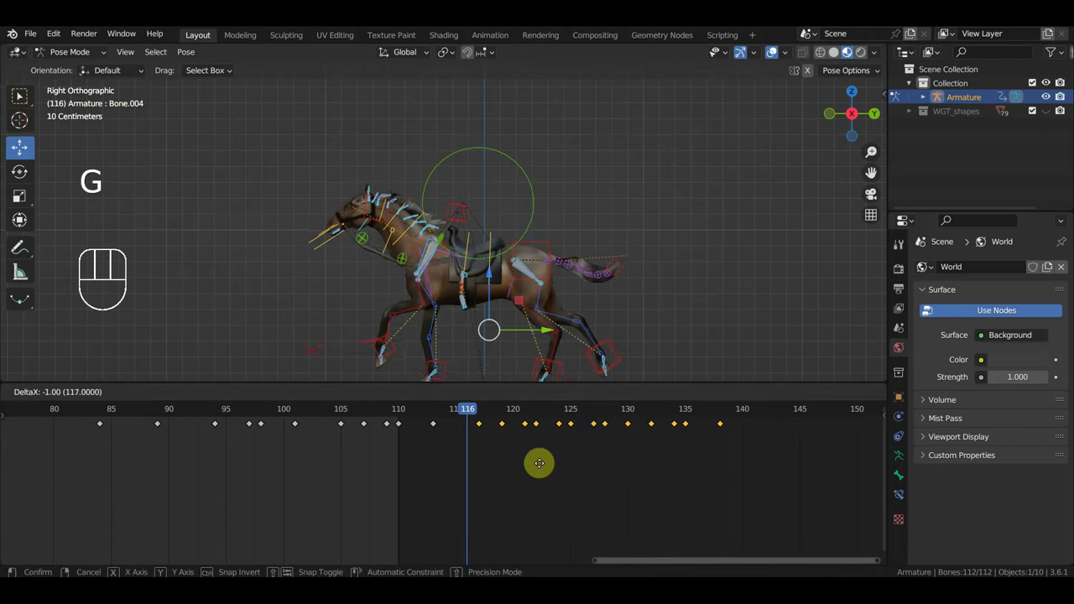
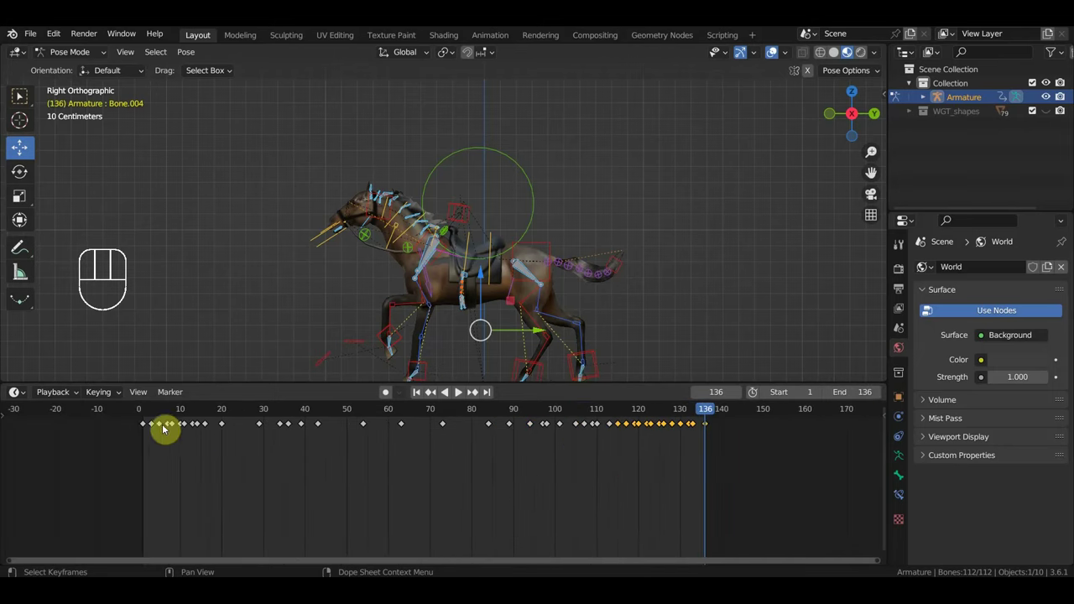
Step: Trim the scene's End frame from 136 to 134 and play the retimed animation to check
click(149, 412)
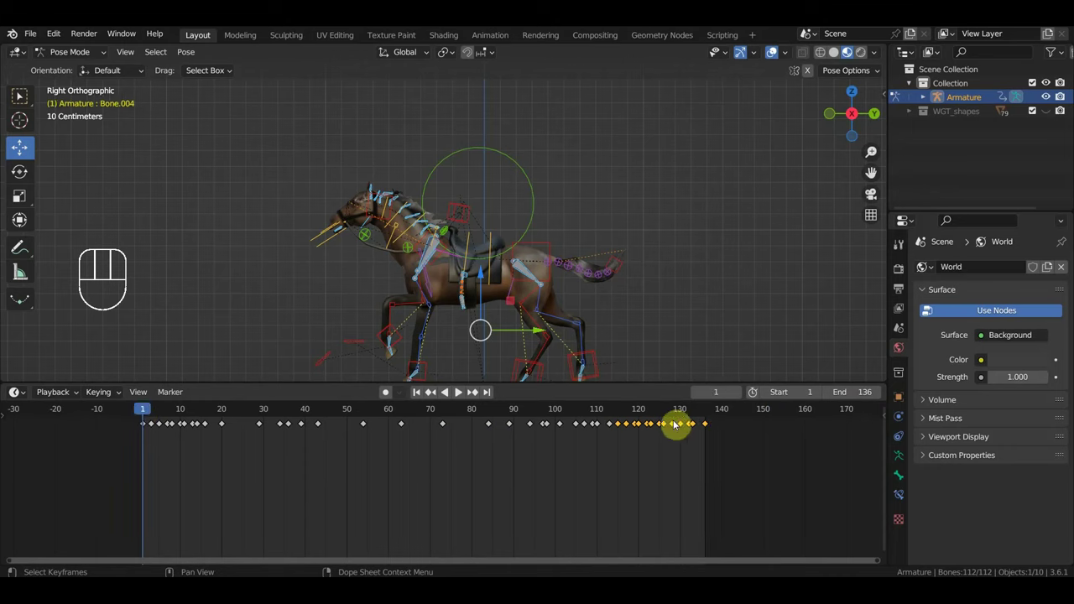
click(708, 409)
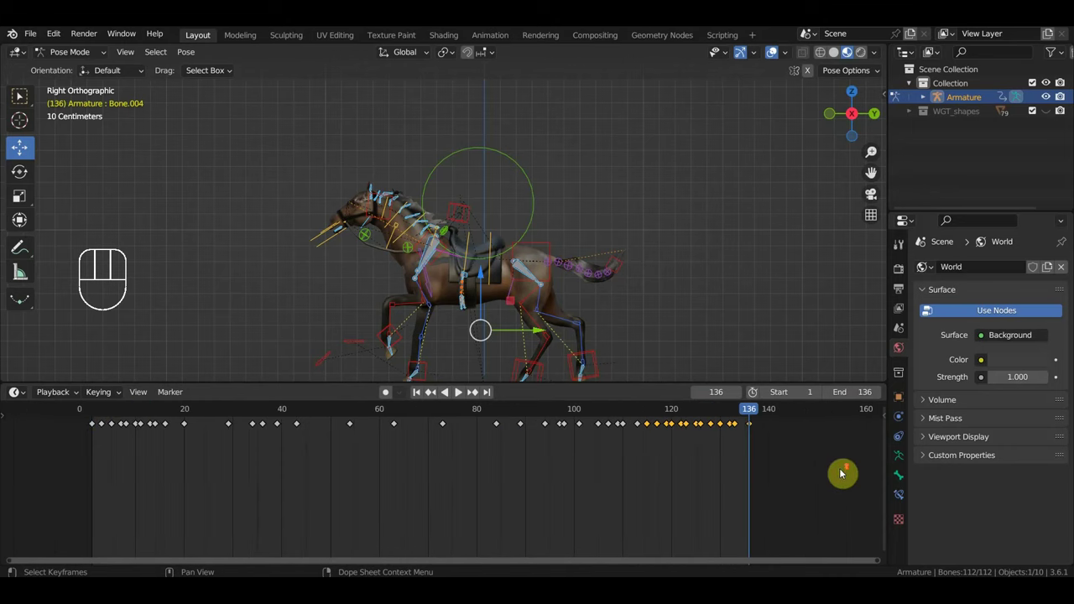
click(748, 411)
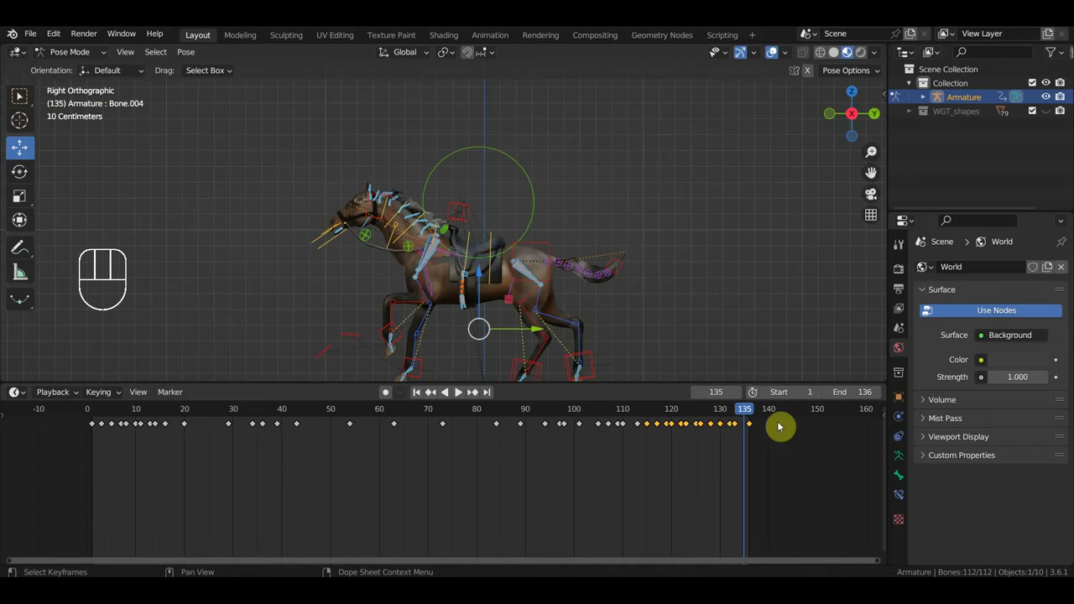
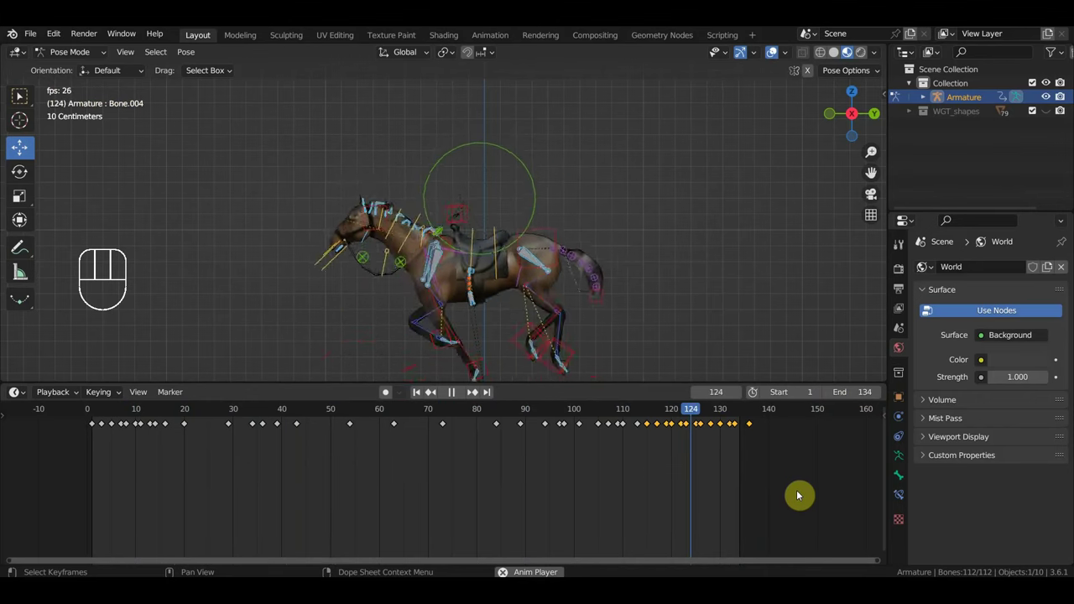
key(space)
drag(749, 494, 566, 526)
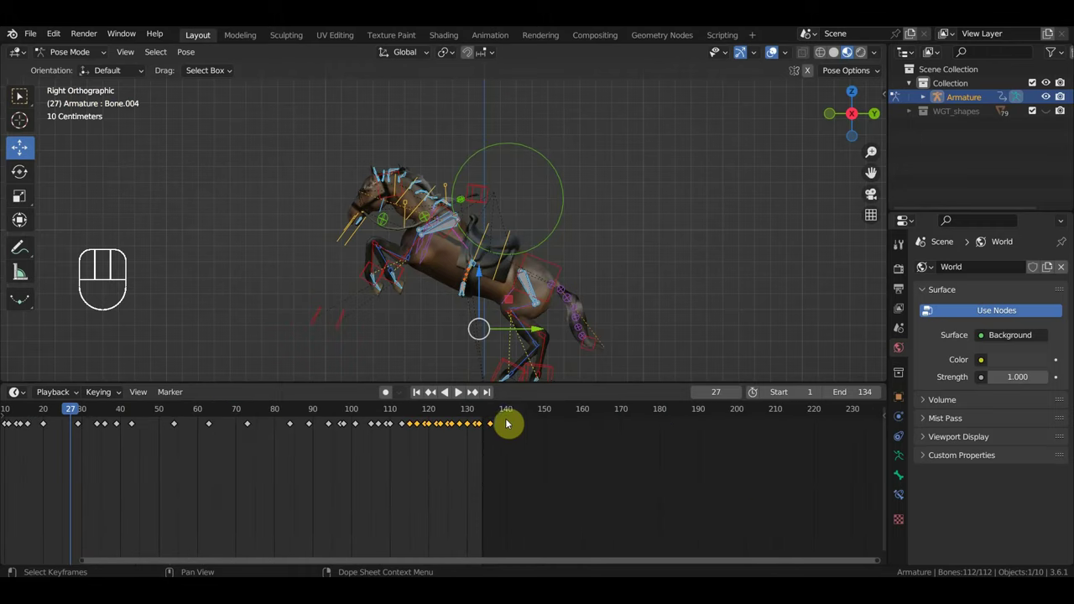
Step: Paste another copy of the gallop keyframes from frame 136 and set the scene End to 157
click(496, 411)
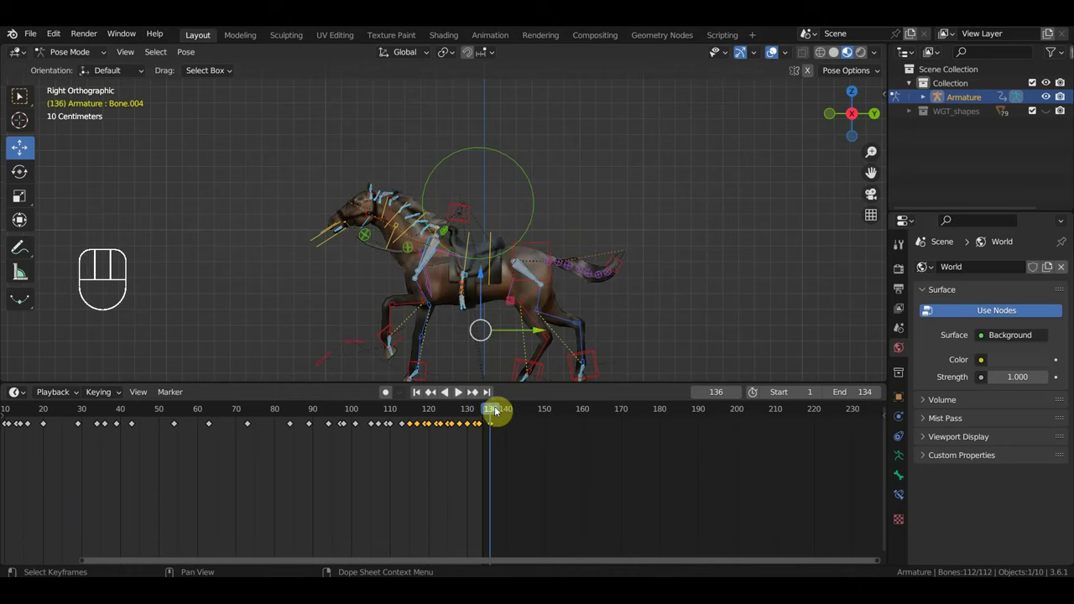
click(495, 429)
key(Delete)
key(ctrl+v)
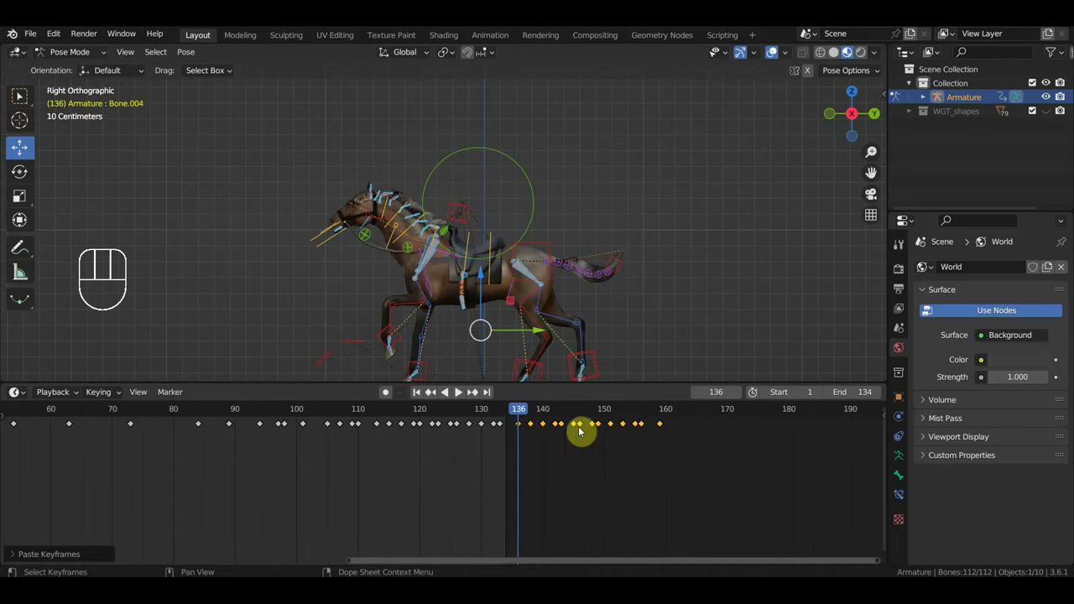
click(665, 411)
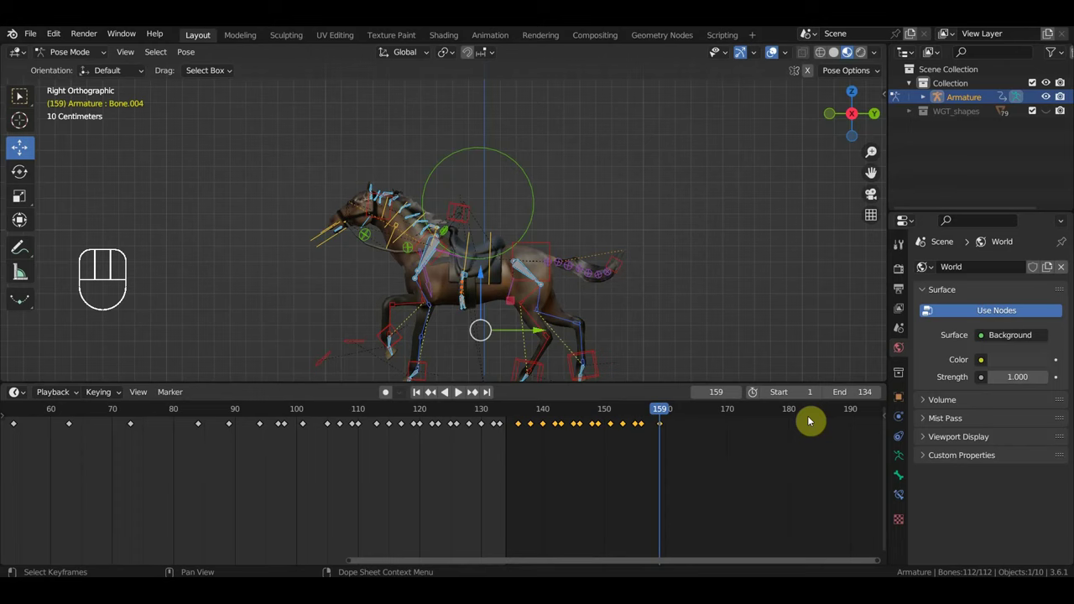
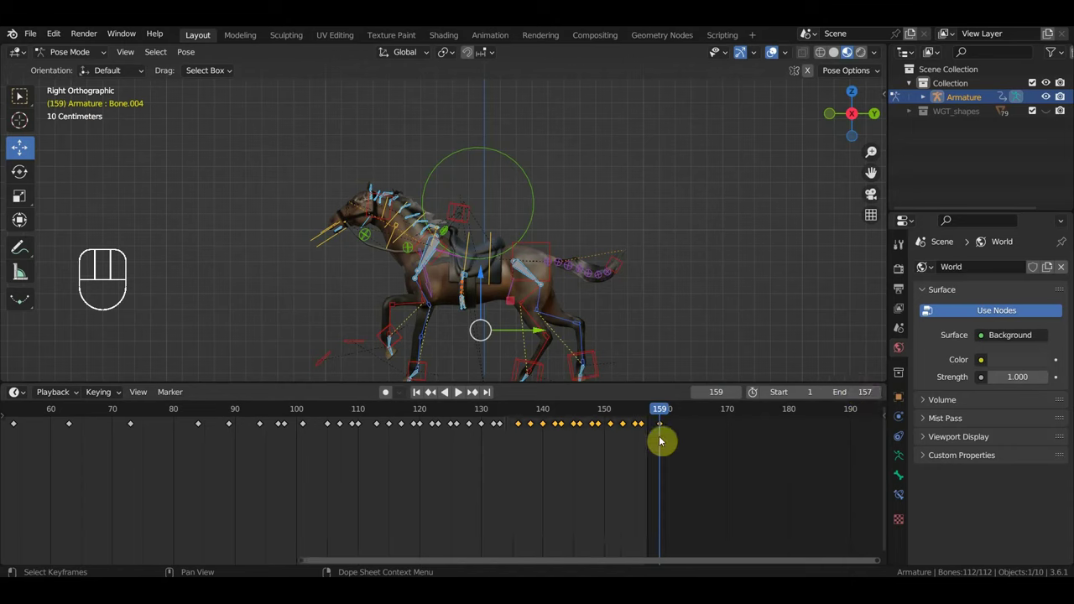
key(space)
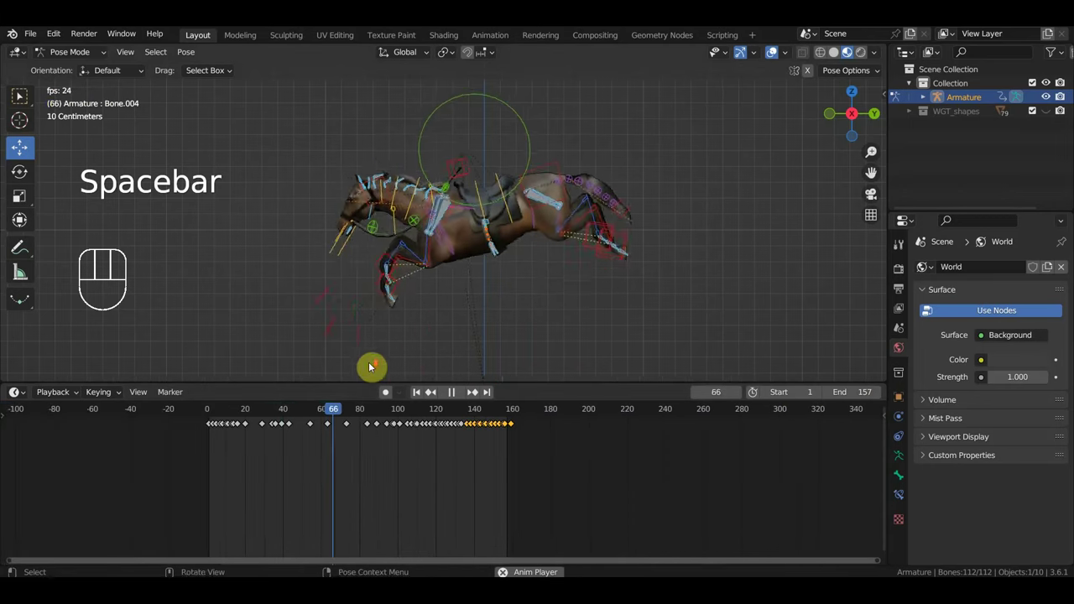
drag(410, 348, 490, 326)
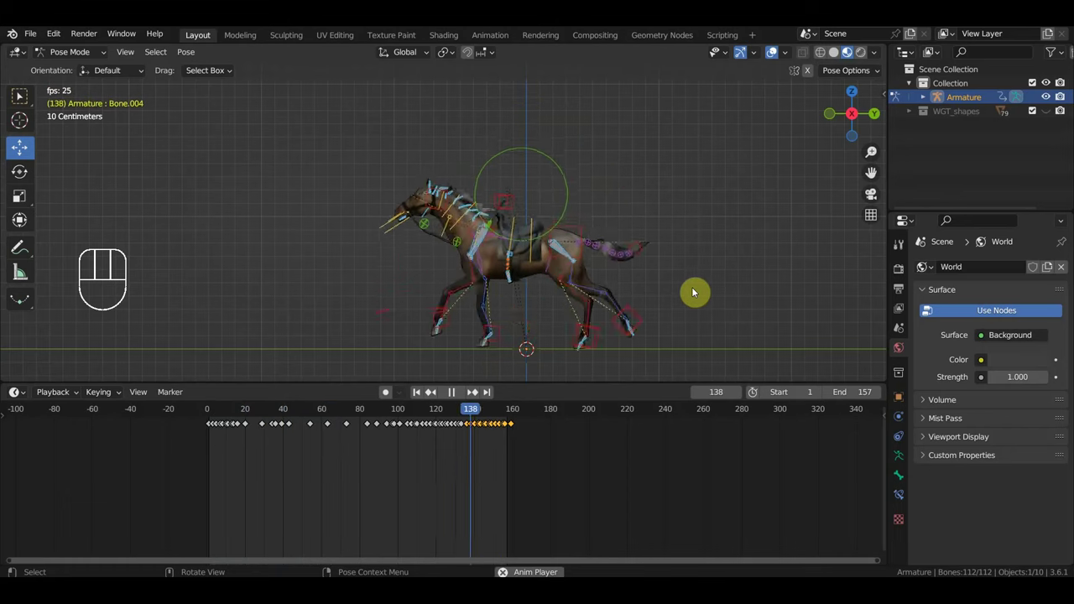
drag(695, 291, 593, 283)
click(776, 58)
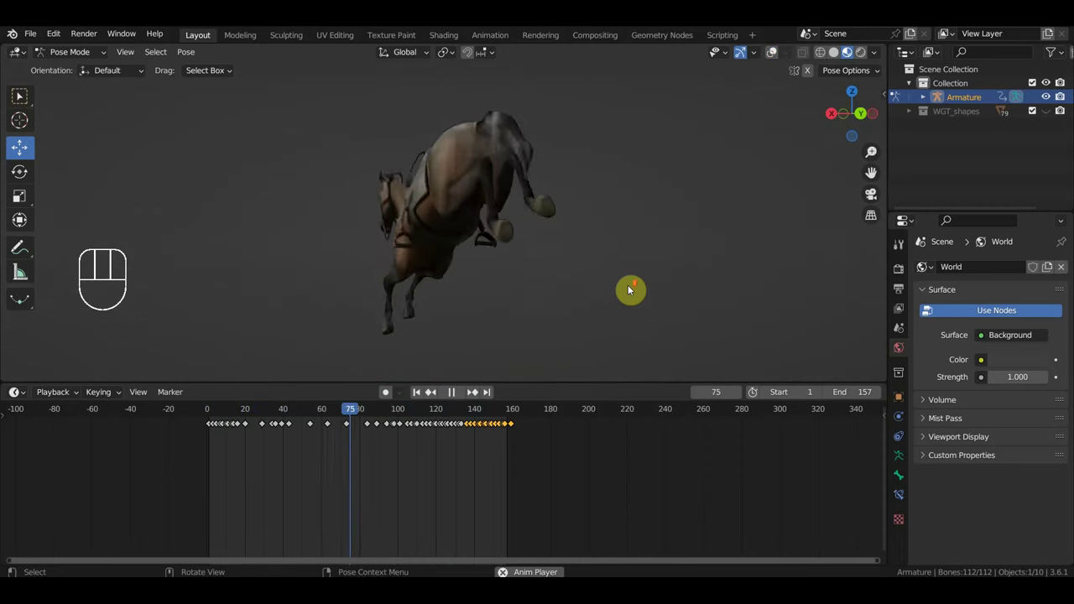
drag(632, 287, 731, 290)
drag(695, 293, 725, 294)
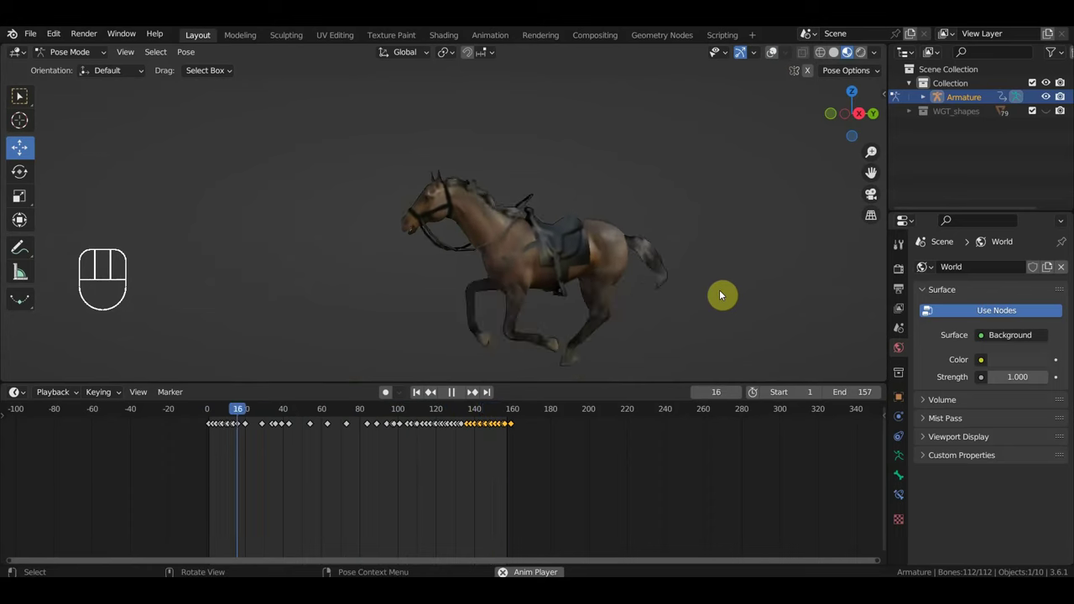
drag(668, 285, 628, 285)
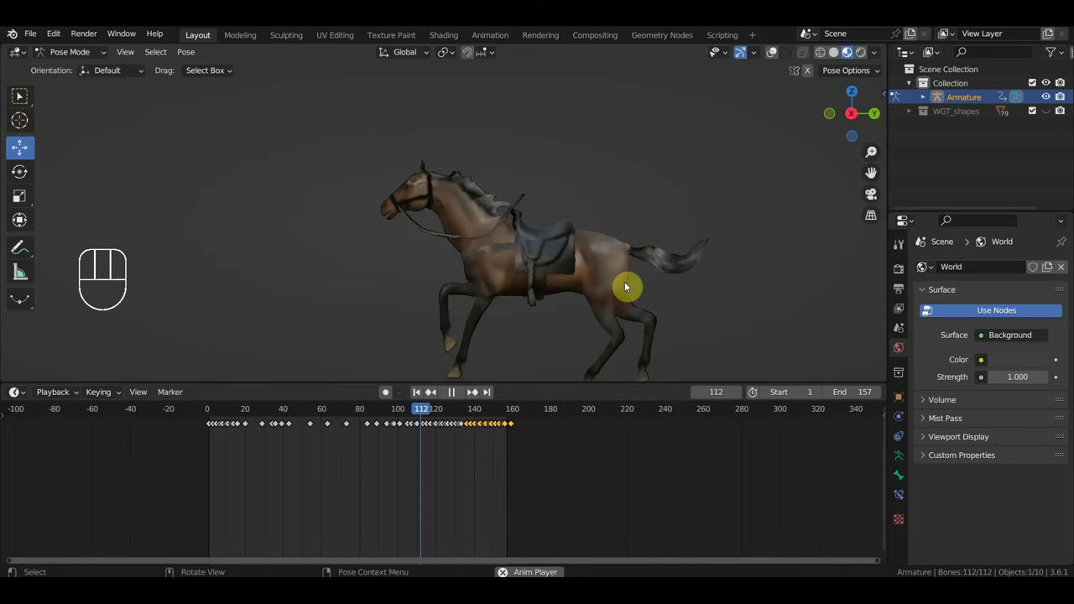
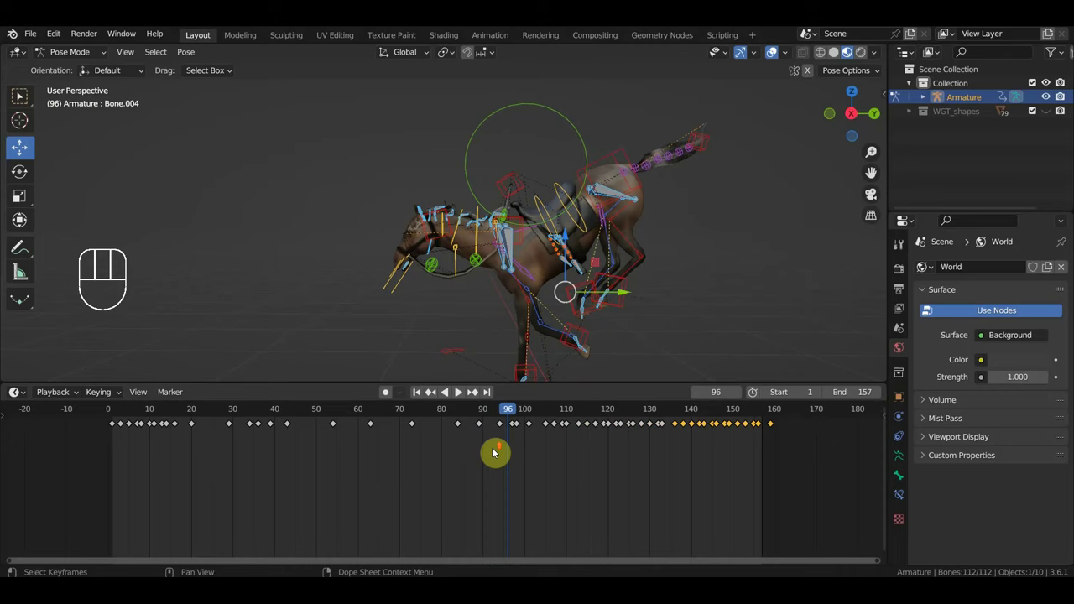
Step: Slide the keyframes near frames 95–100 later and play back to check the jump timing
drag(628, 444, 526, 412)
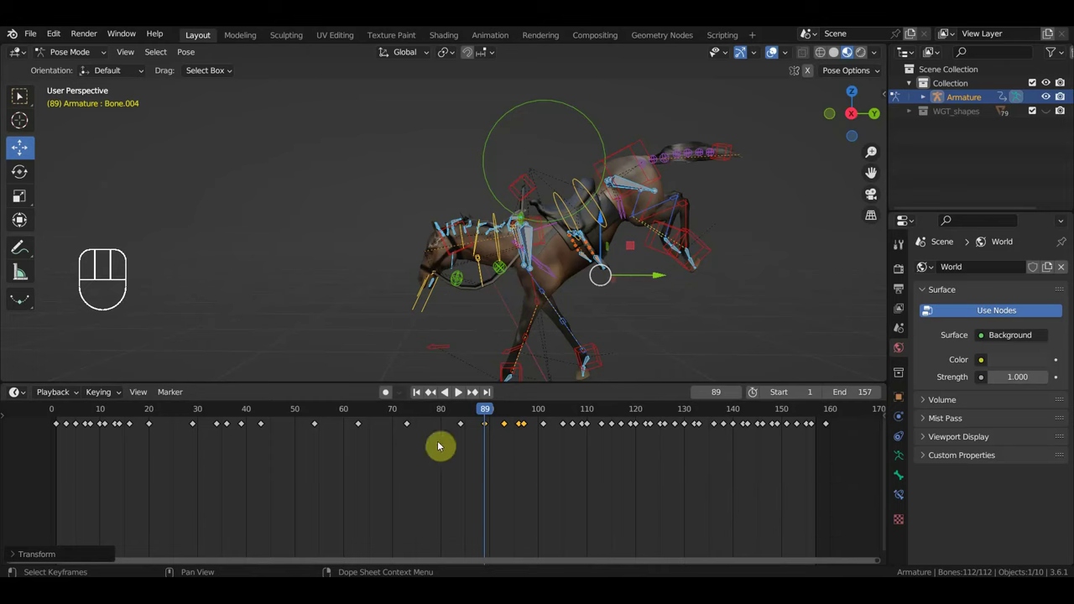
drag(683, 433, 545, 418)
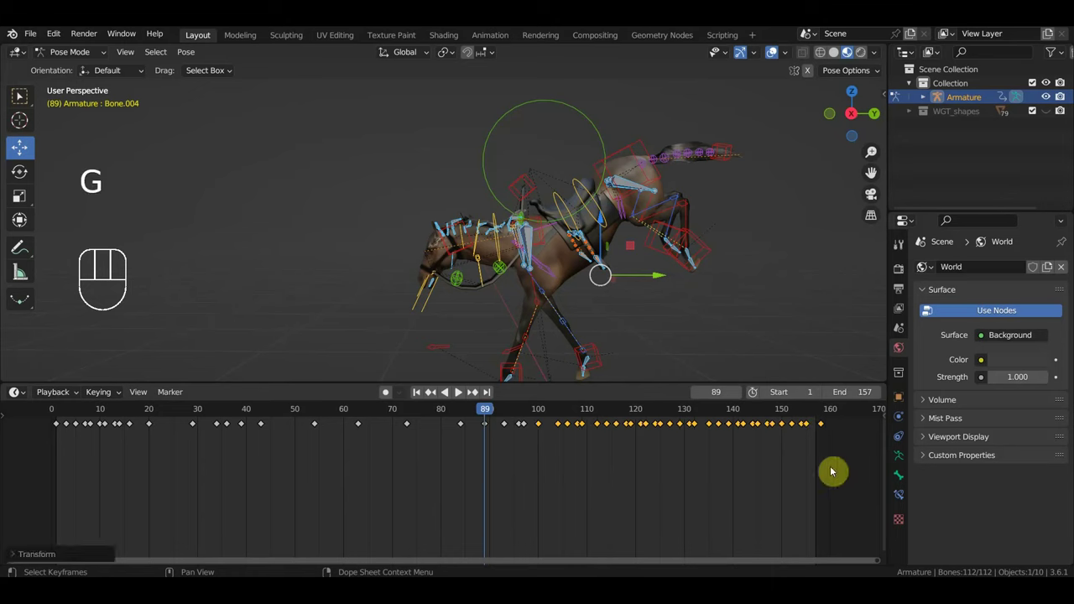
click(414, 409)
key(space)
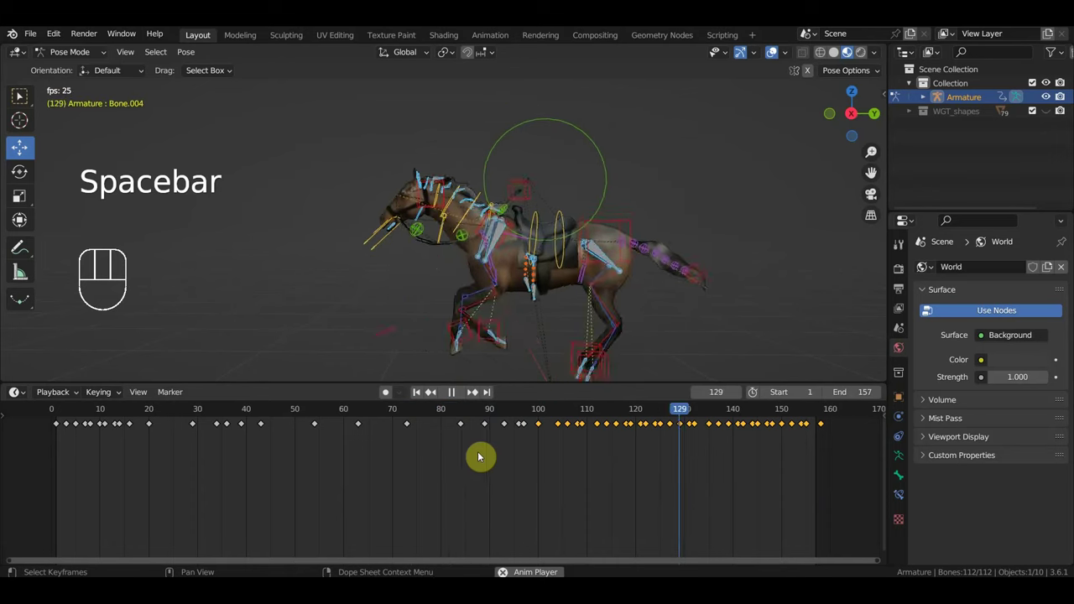
click(425, 414)
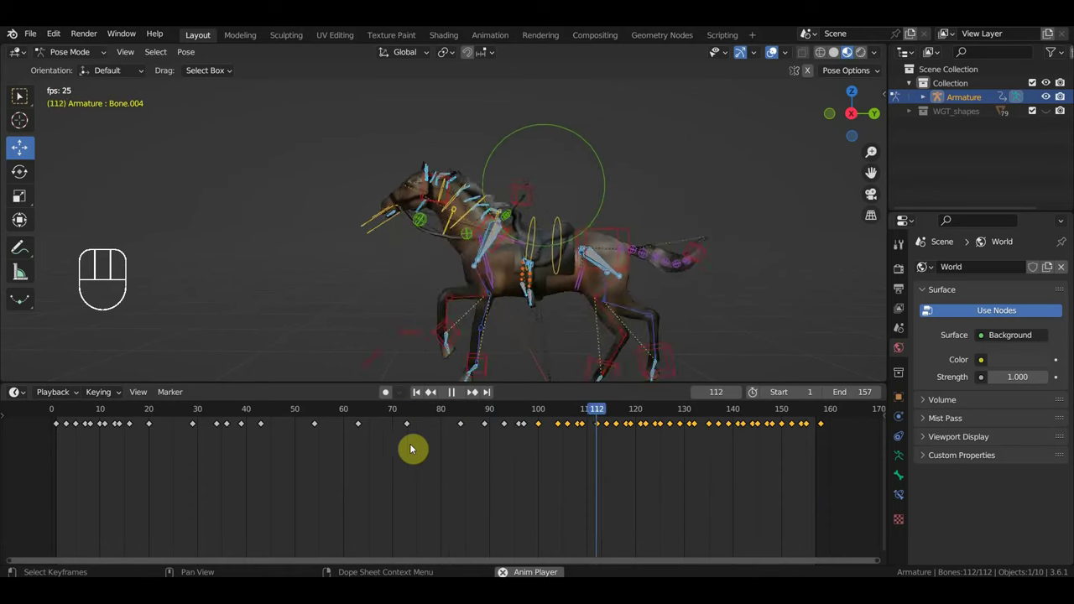
key(space)
click(425, 414)
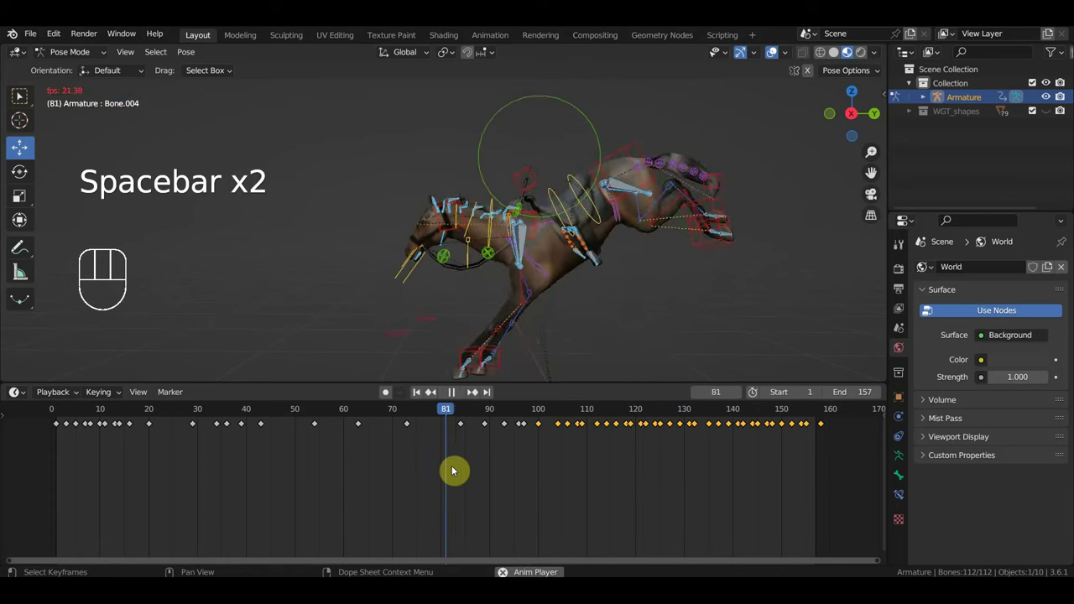
key(space)
Step: Select the early jump keyframes around frames 73–95 and set the playhead to frame 73
drag(533, 440, 411, 431)
click(410, 410)
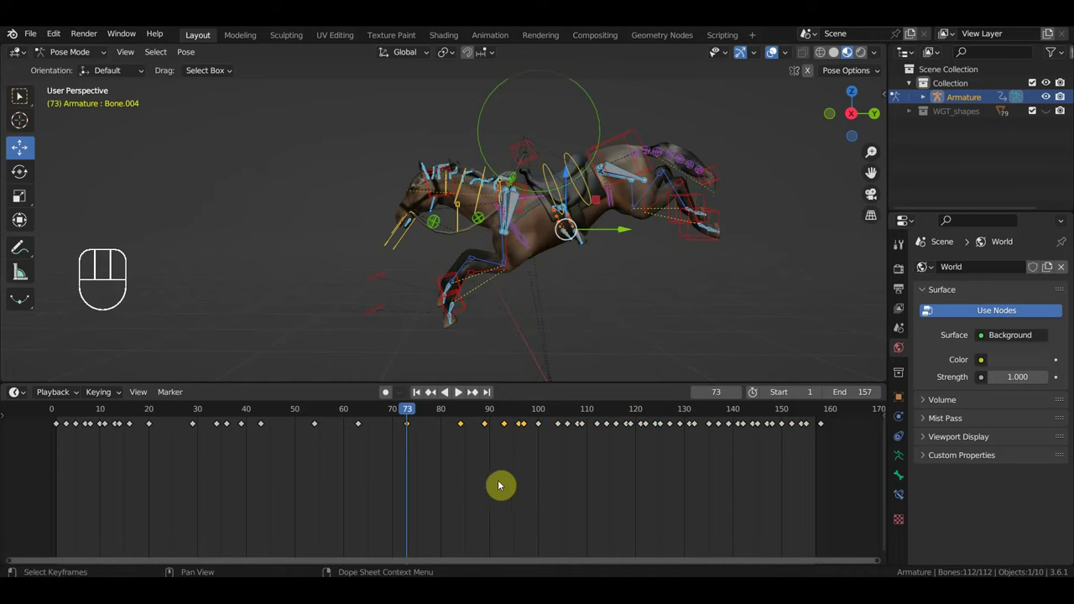
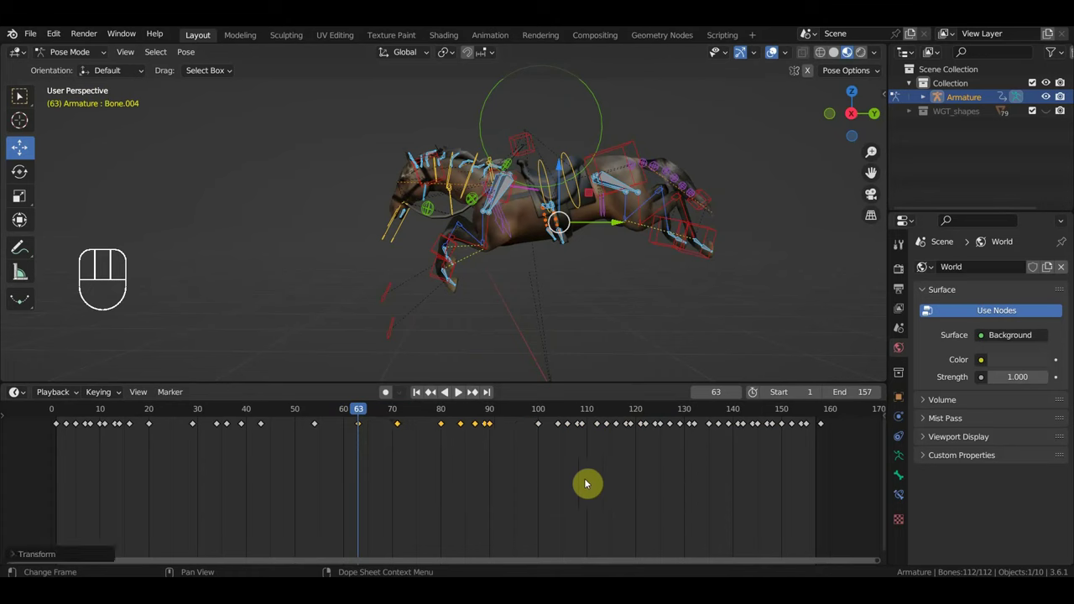
Step: Select the later keyframes and scrub through the gallop and jump poses to check them
click(513, 228)
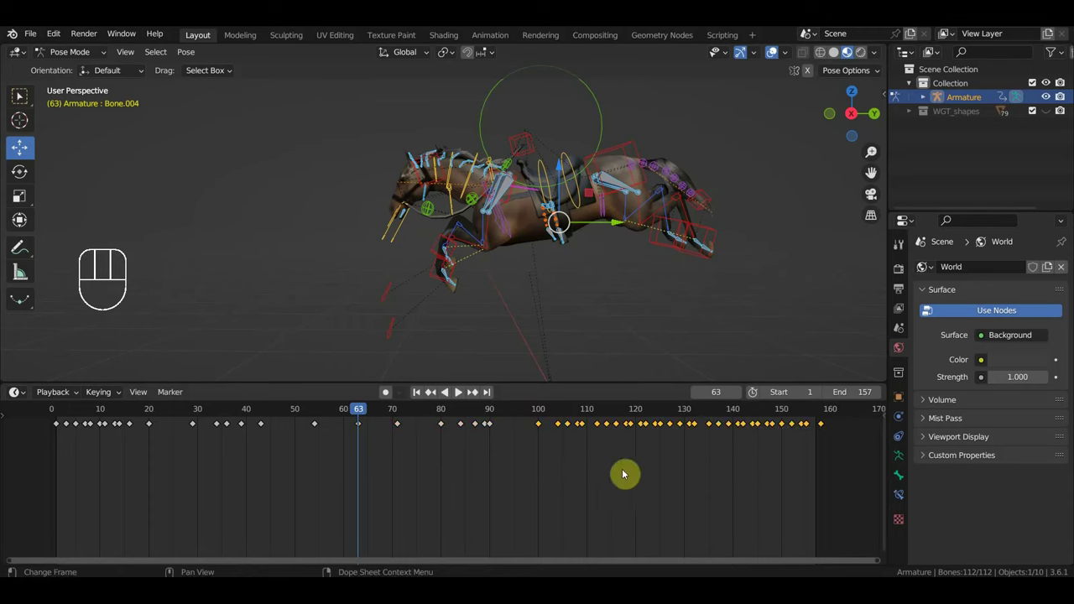
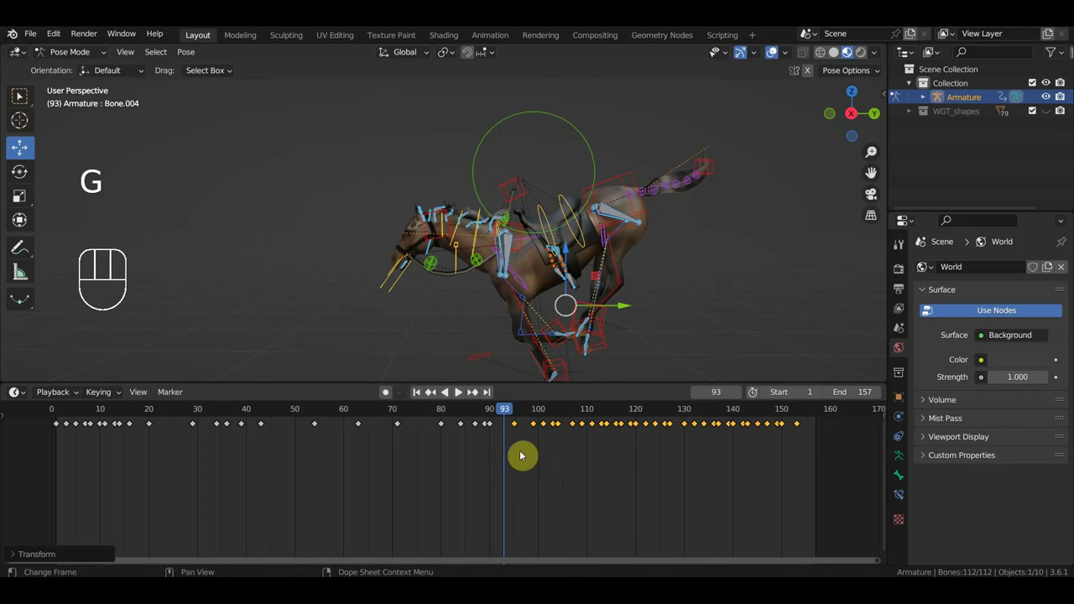
click(470, 410)
key(space)
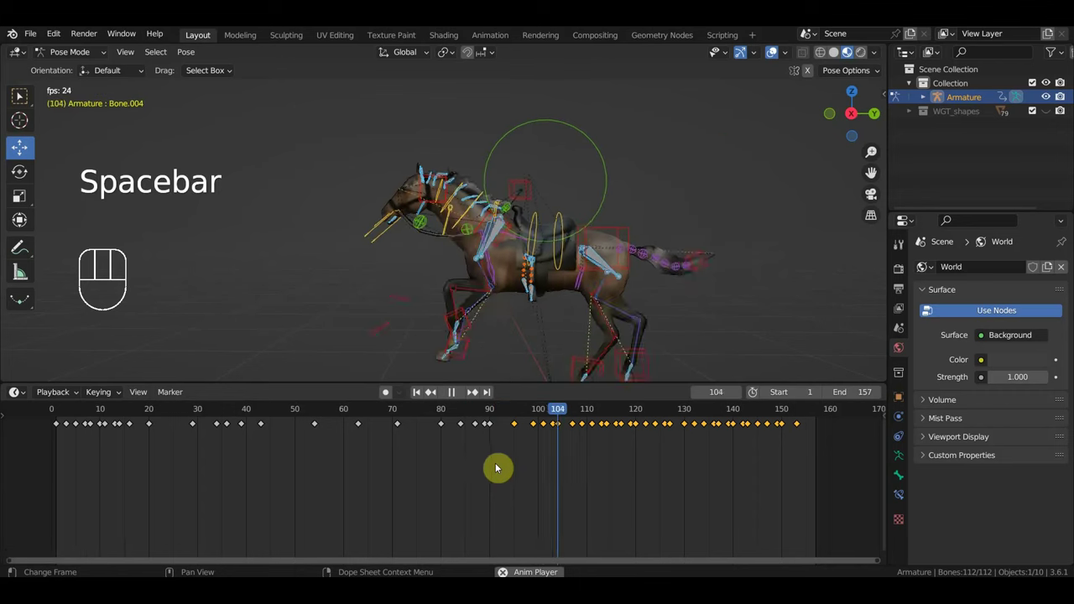
drag(442, 418, 455, 434)
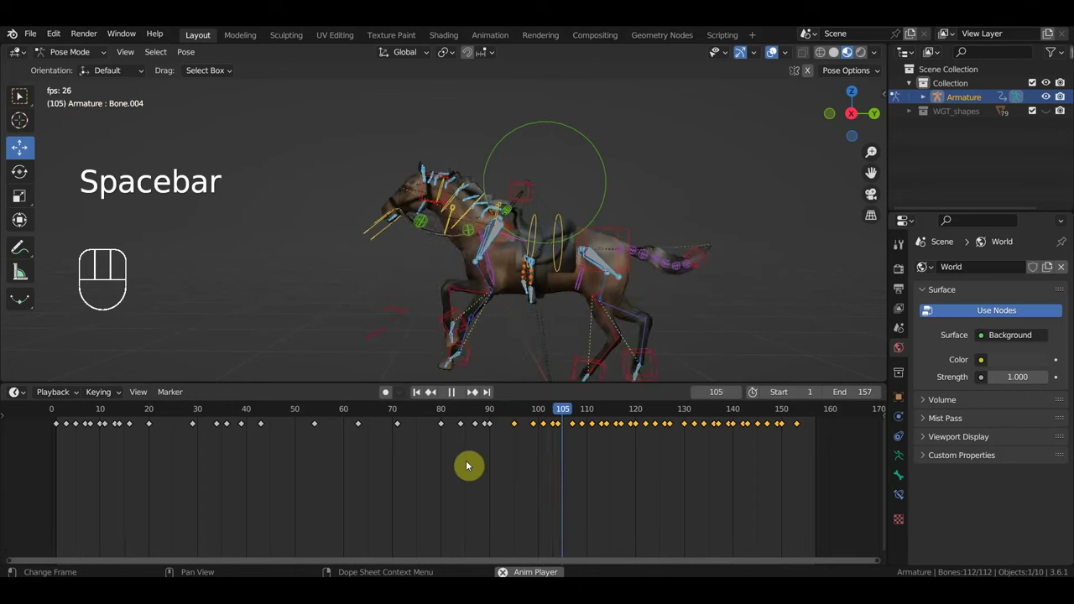
key(space)
click(449, 407)
key(space)
drag(322, 420, 336, 442)
key(space)
drag(833, 484, 508, 414)
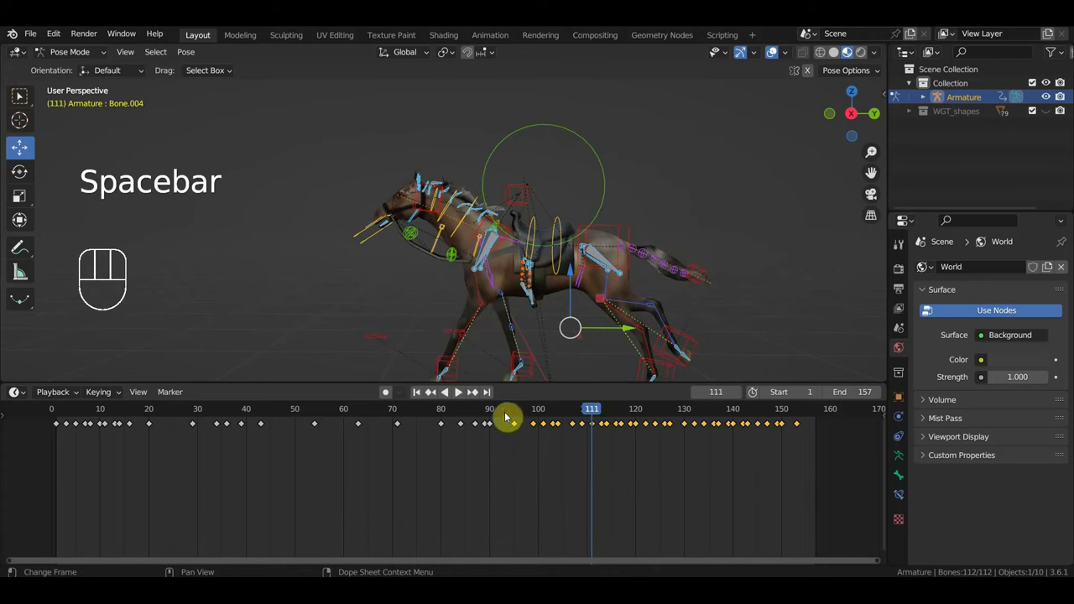
Step: Shift the selected keyframes slightly later around frame 115 and play back the result
key(g)
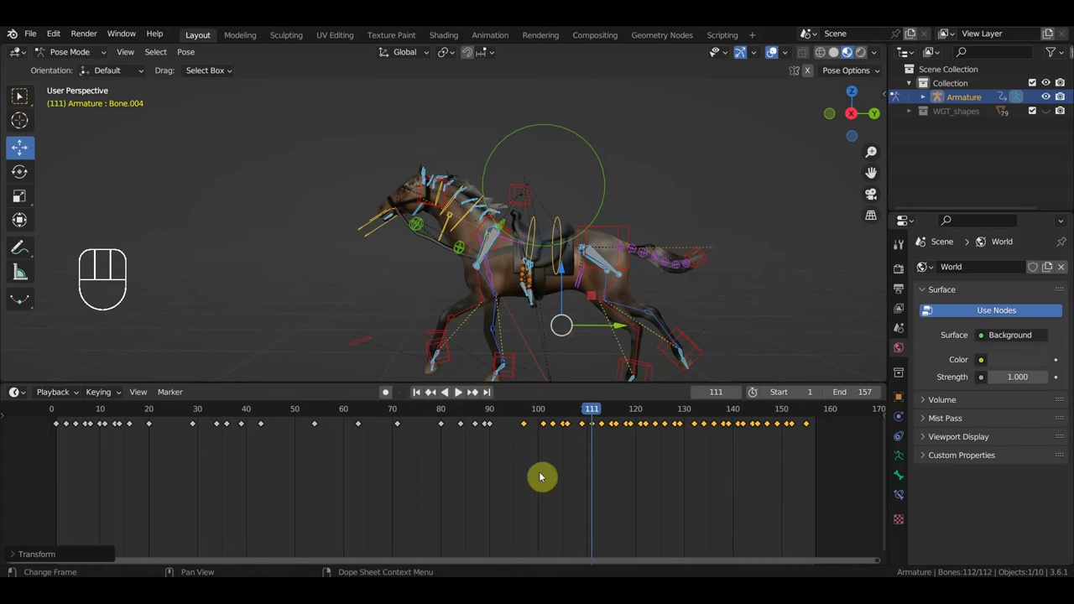
click(419, 415)
key(space)
key(space)
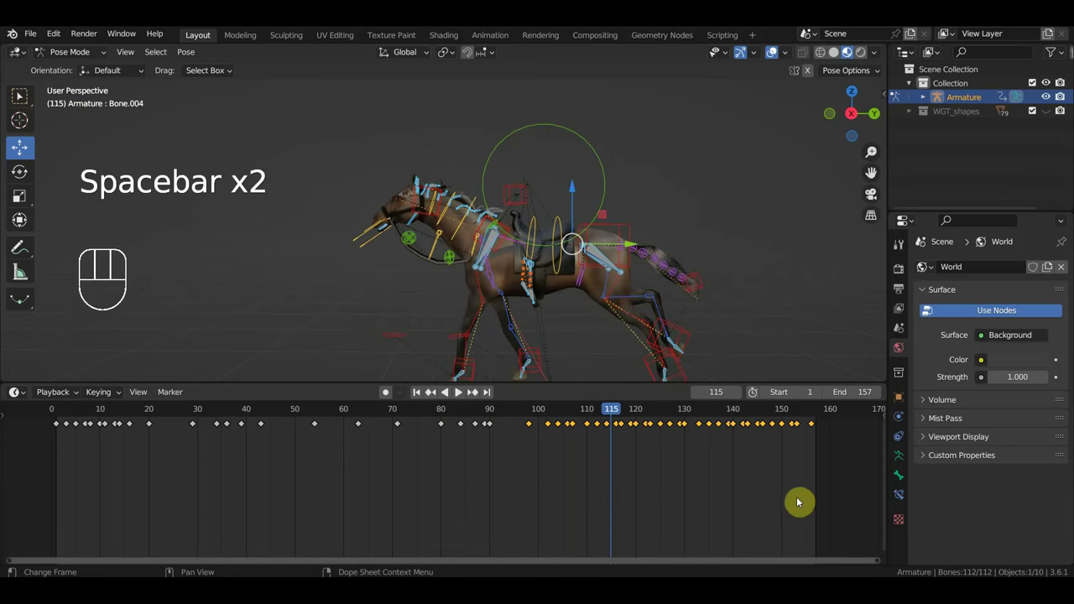
key(g)
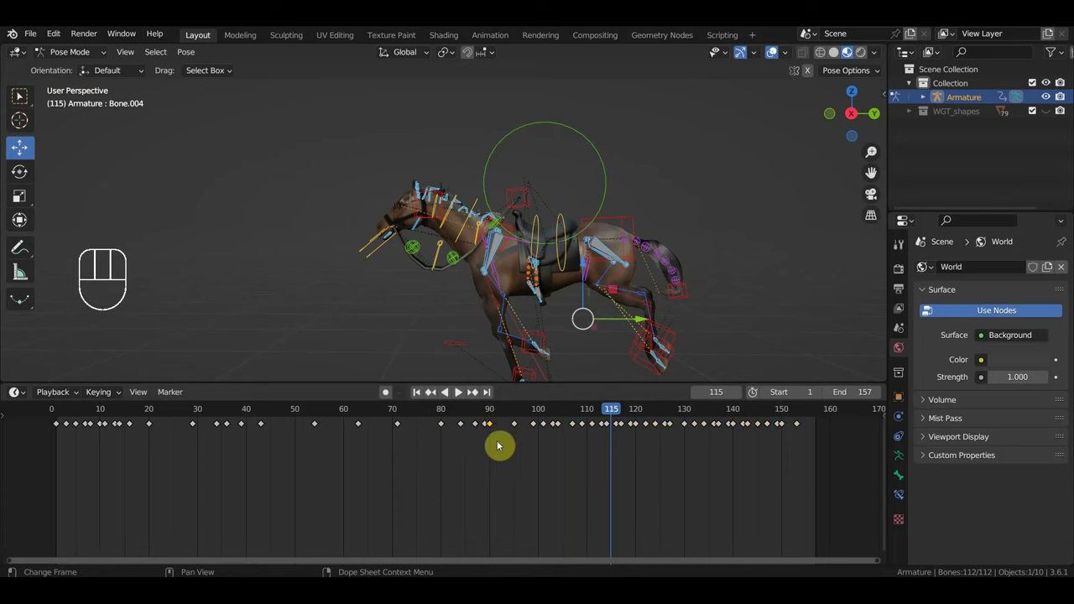
key(g)
click(488, 415)
key(space)
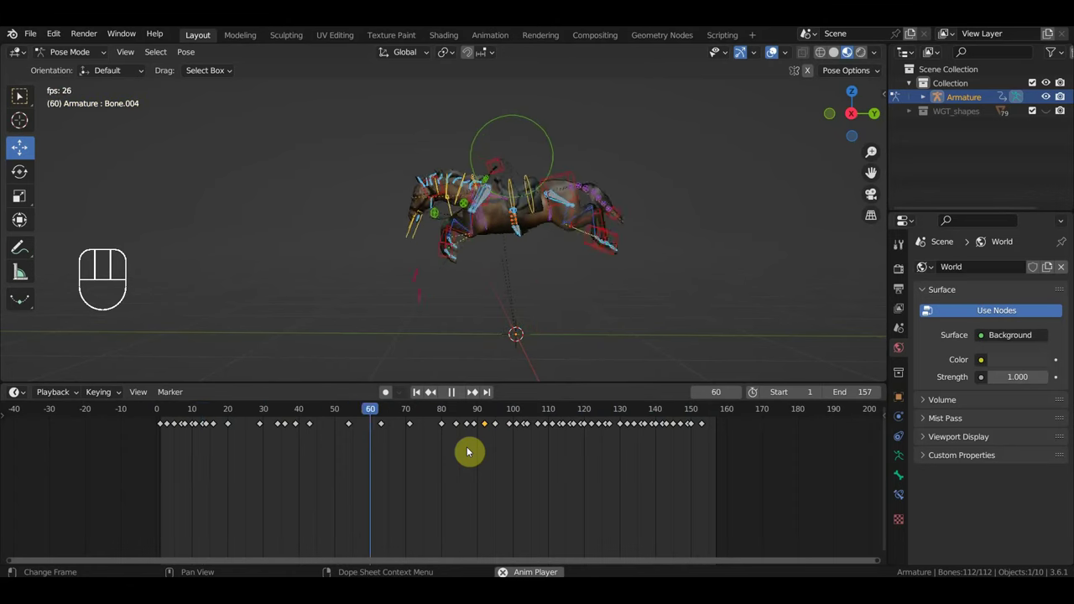
key(space)
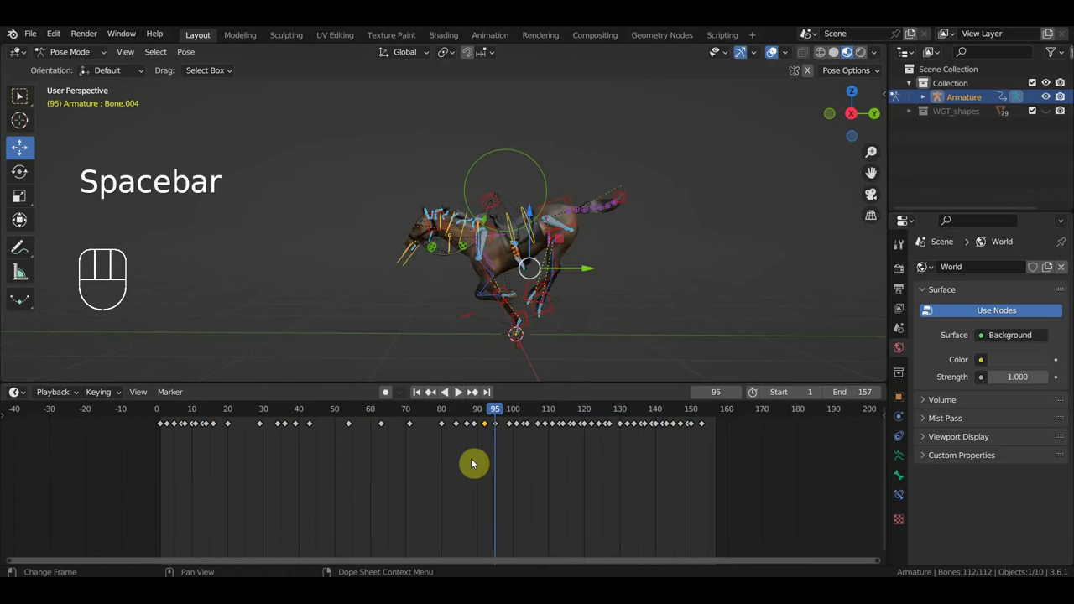
click(230, 410)
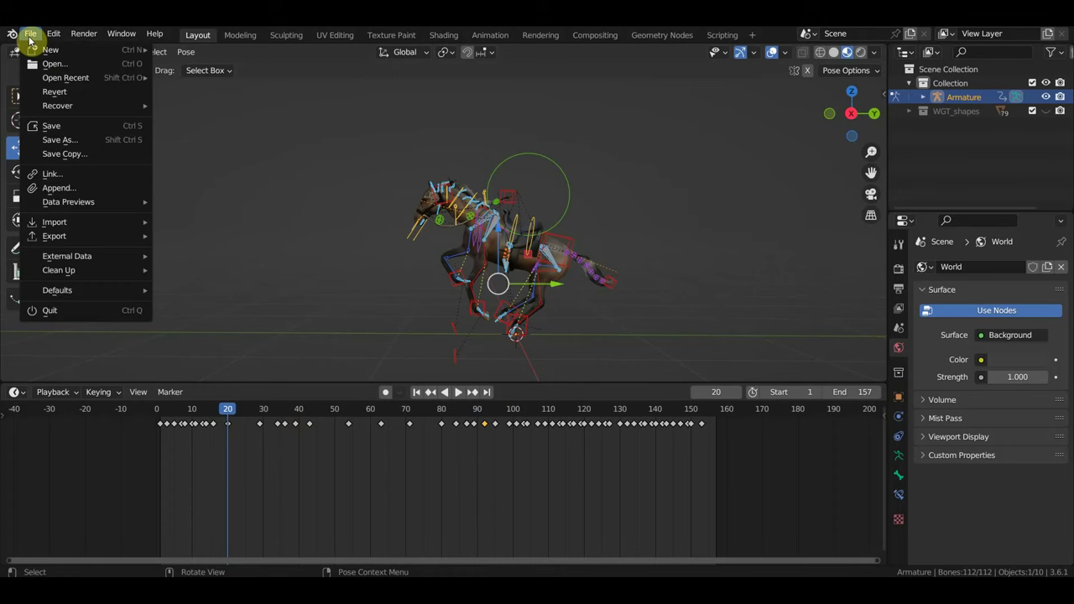
Step: Undo the last keyframe tweaks and save the animation as 'бег и прыжок длинный.blend'
click(139, 167)
key(ctrl+z)
key(ctrl+z)
key(ctrl+z)
key(ctrl+z)
key(ctrl+z)
key(ctrl+z)
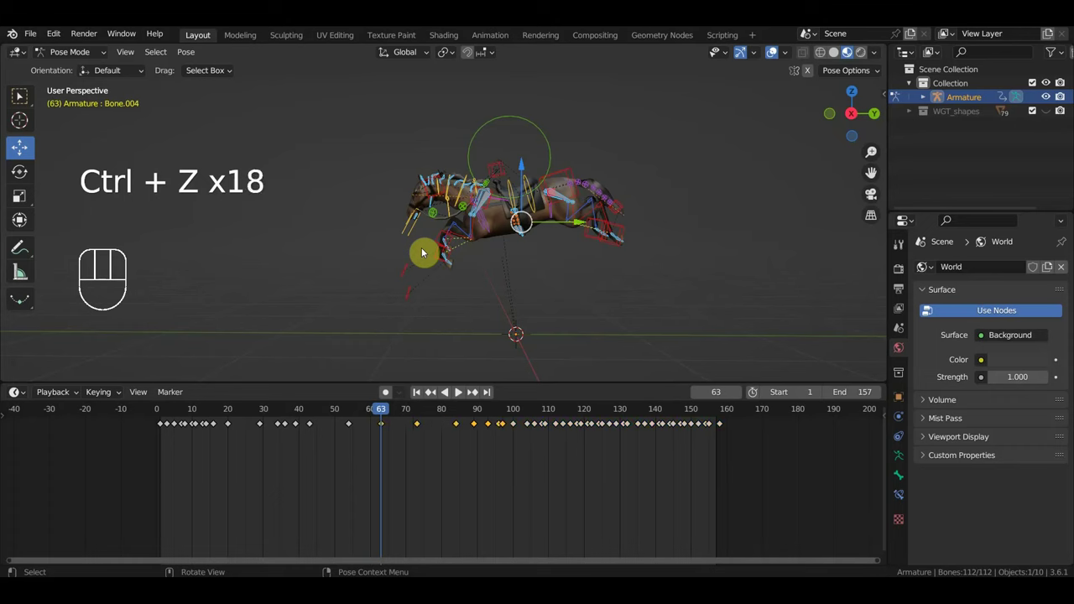
key(ctrl+z)
key(ctrl+z)
key(ctrl+z)
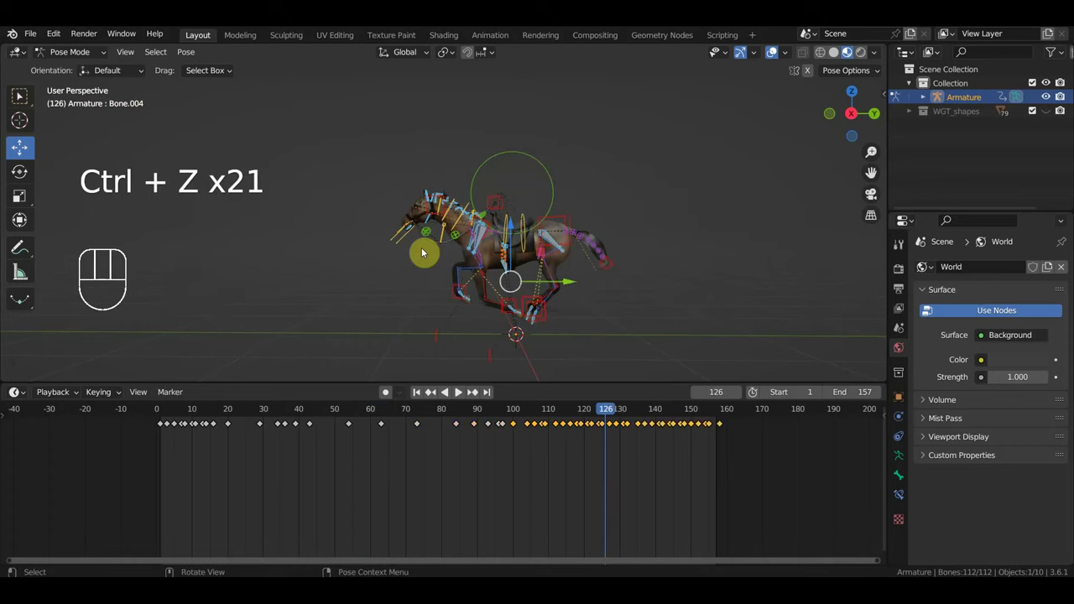
key(ctrl+z)
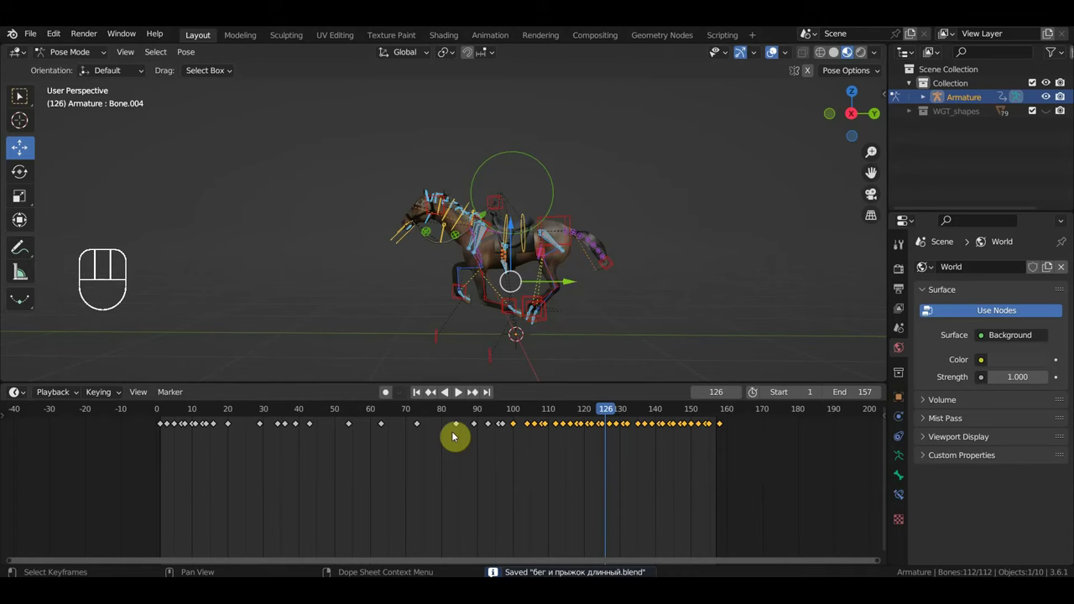
Step: Scale the jump keyframes closer together and play back to check the timing
click(232, 411)
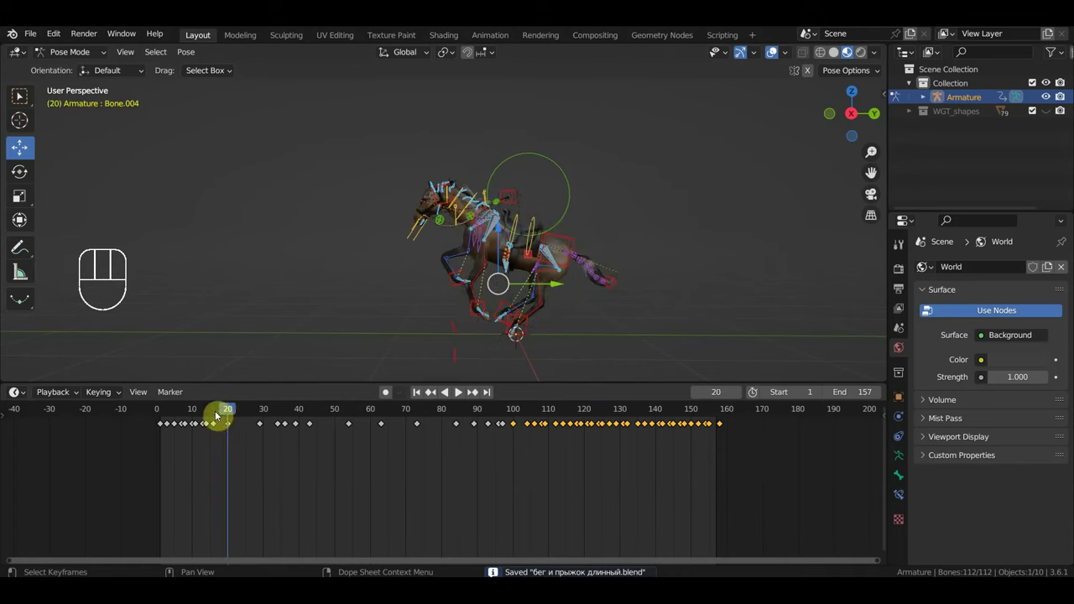
click(217, 415)
drag(212, 415, 232, 428)
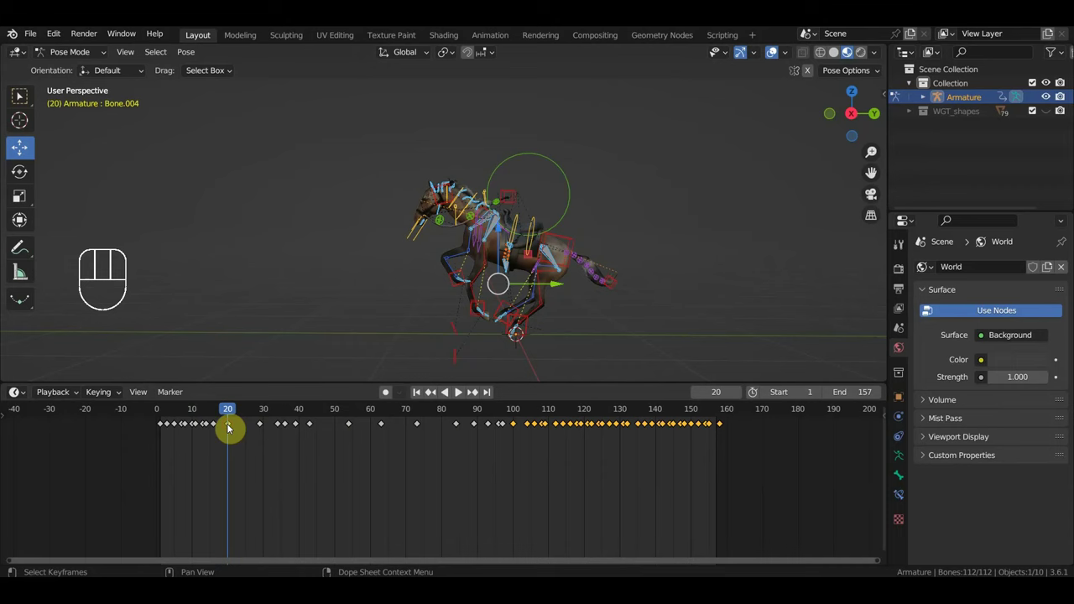
drag(509, 458, 223, 404)
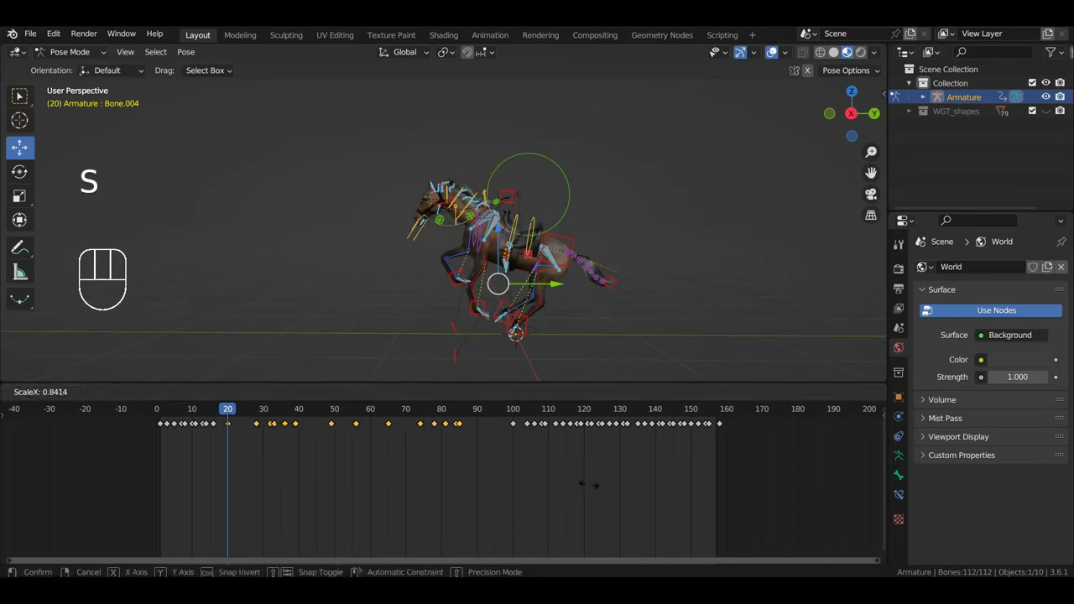
key(space)
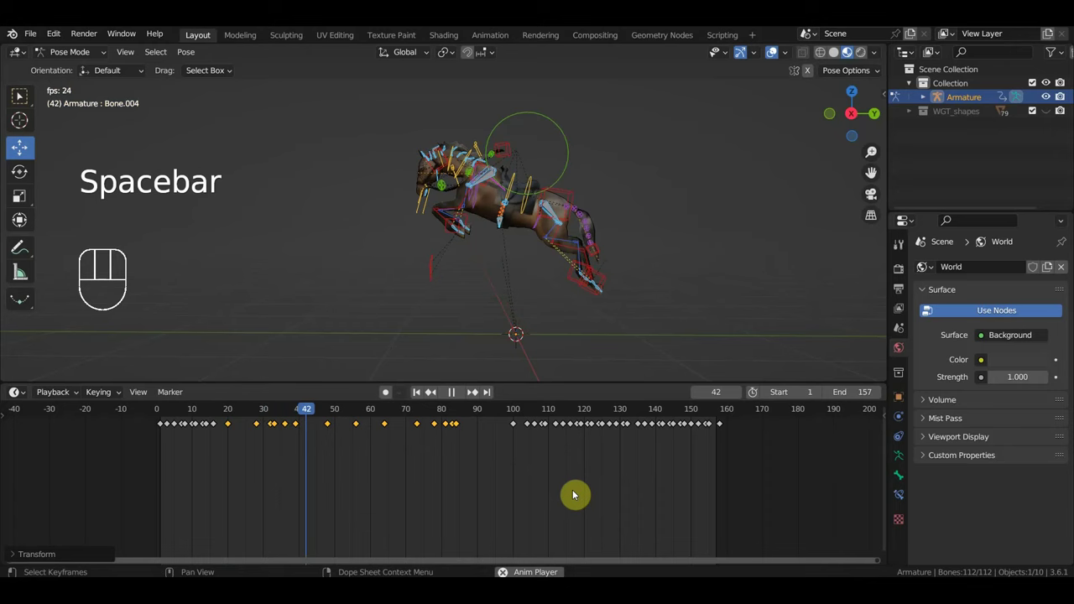
key(space)
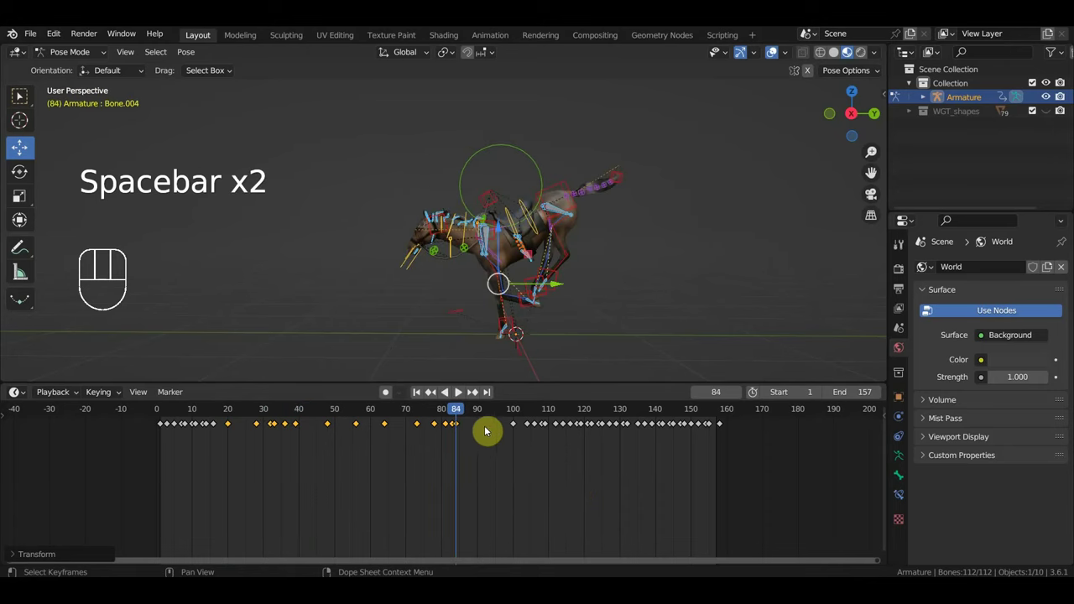
Step: Shift the following gallop keyframes earlier to close the gap, ending near frame 147
drag(741, 455, 495, 418)
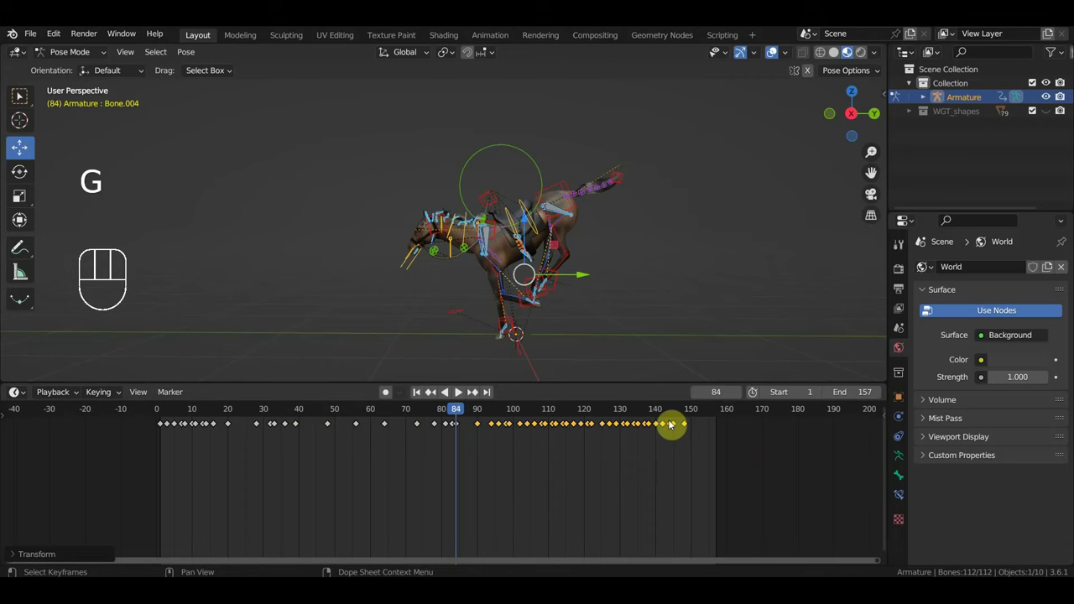
drag(680, 411, 694, 419)
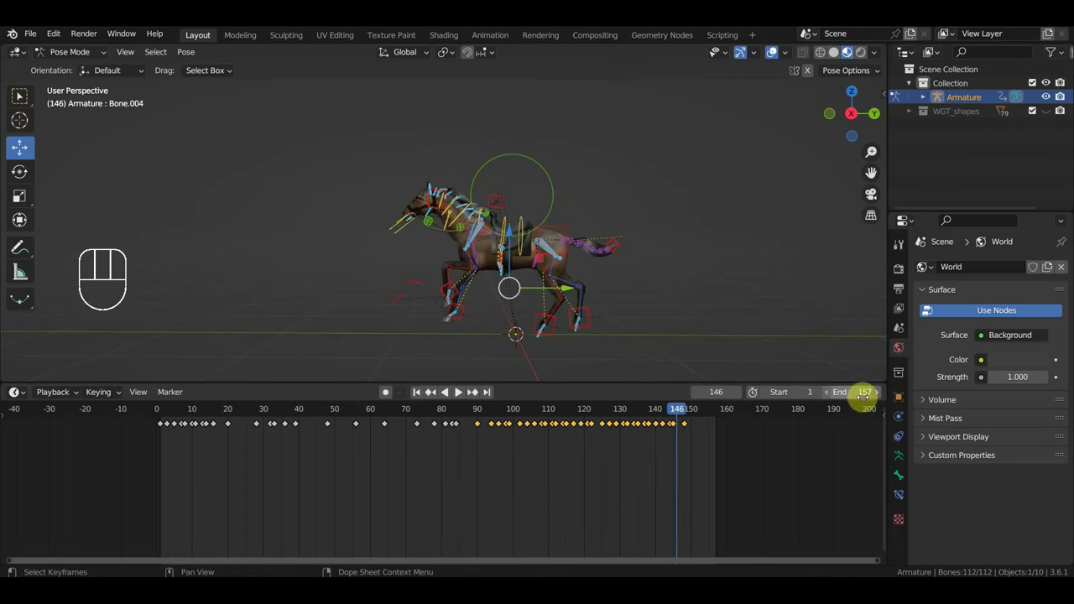
Step: Set the scene end frame to 146 and play back the shortened animation
click(867, 390)
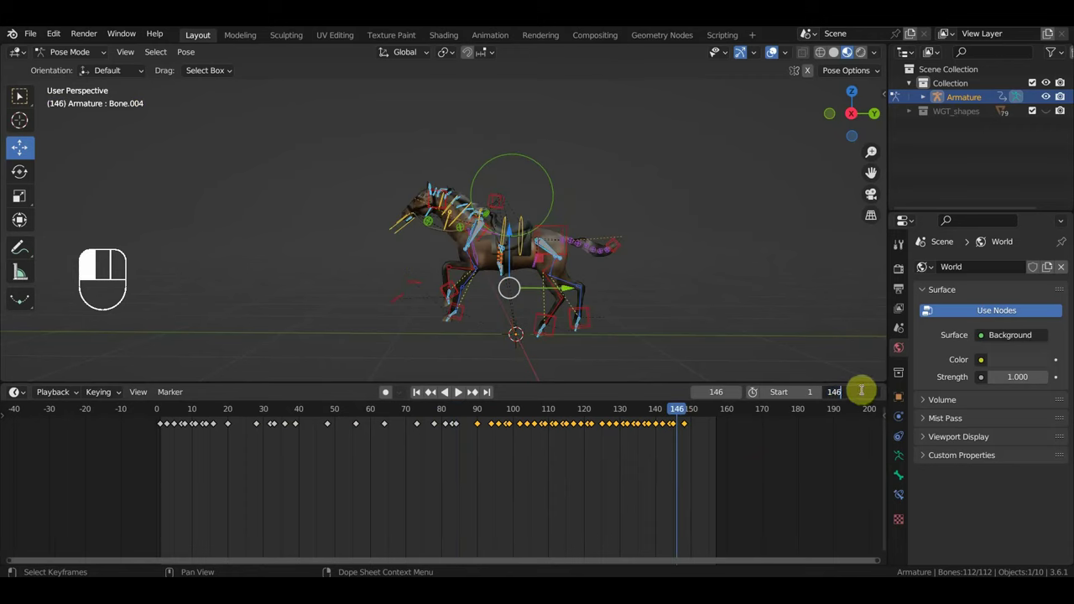
key(space)
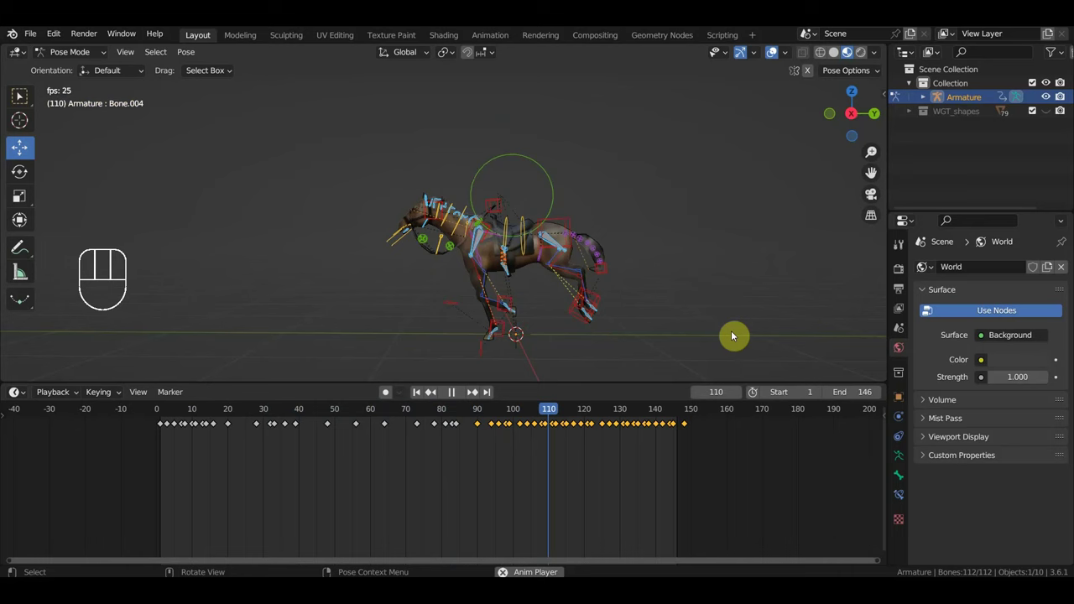
key(space)
key(space)
Step: Nudge the gallop keyframes slightly earlier so they follow the jump directly
click(415, 414)
key(space)
click(507, 413)
drag(507, 413, 465, 426)
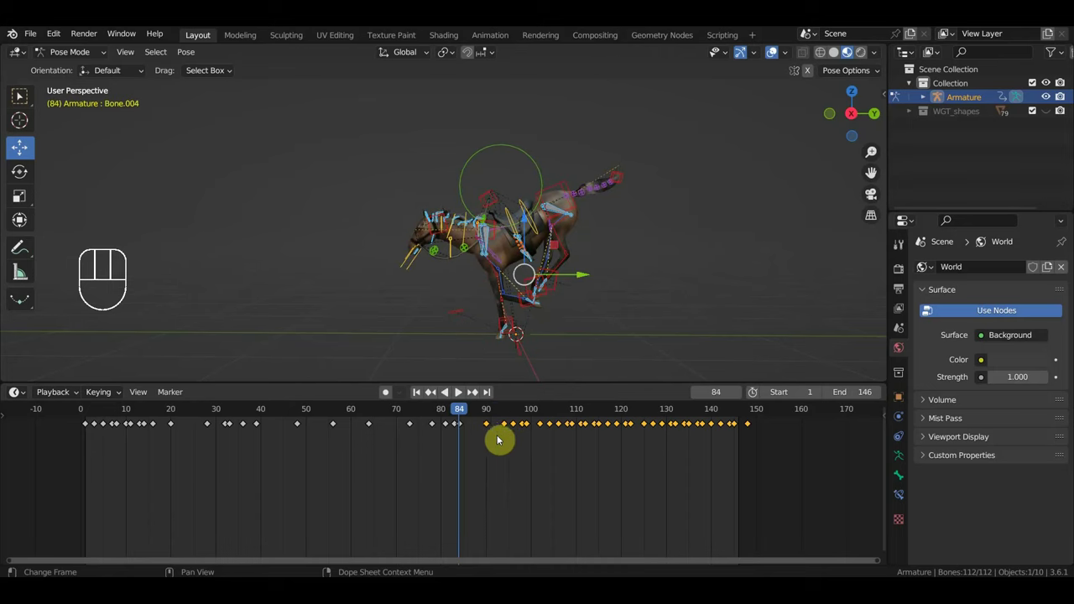
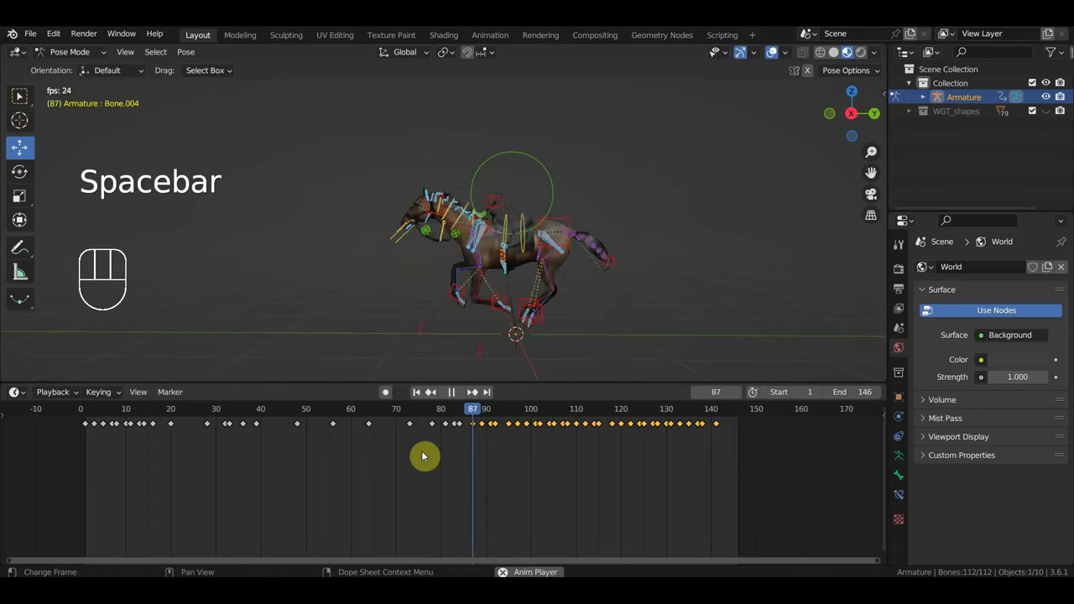
Step: Delete stray keyframes near frame 88 between the jump and gallop, checking with playback
click(376, 408)
key(space)
click(476, 426)
key(Delete)
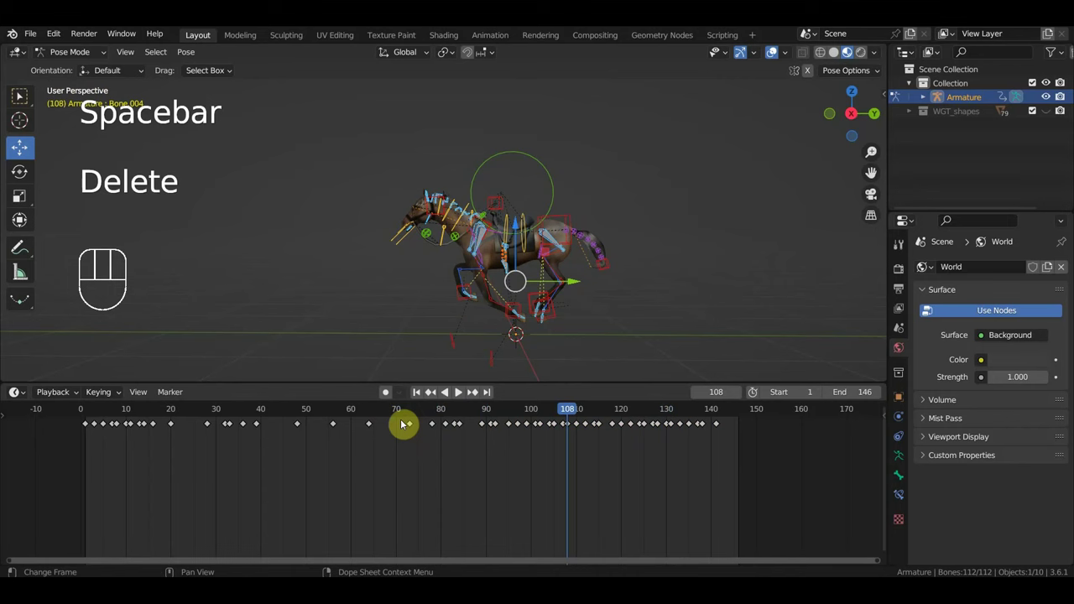
click(396, 418)
key(space)
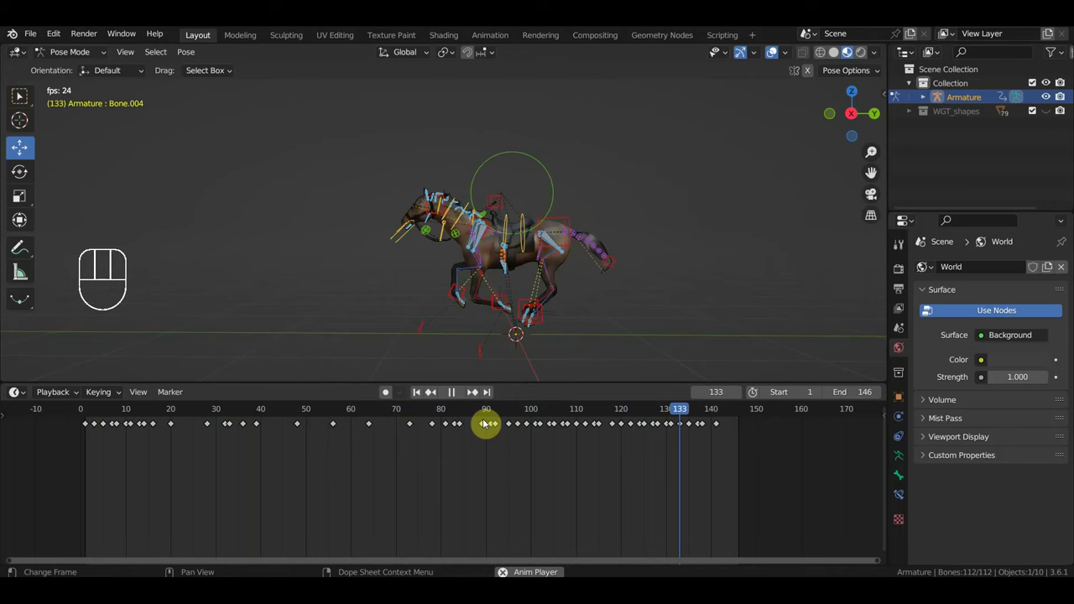
key(space)
click(486, 429)
key(Delete)
Step: Scrub and adjust the keys around frame 88 for a smoother transition into the gallop
drag(396, 414, 400, 455)
key(space)
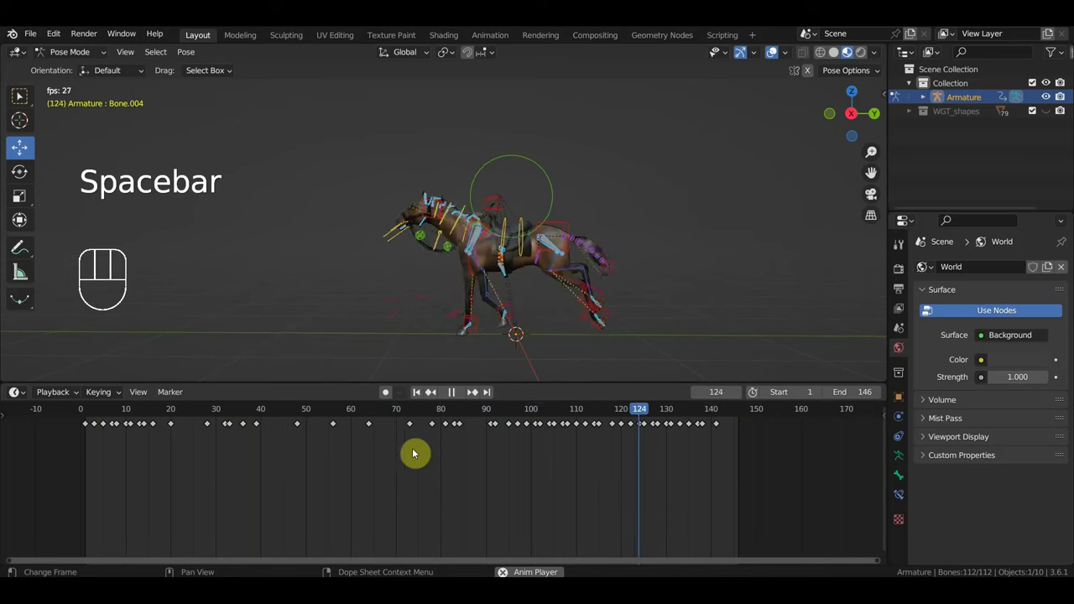
drag(435, 411, 440, 431)
key(space)
click(479, 417)
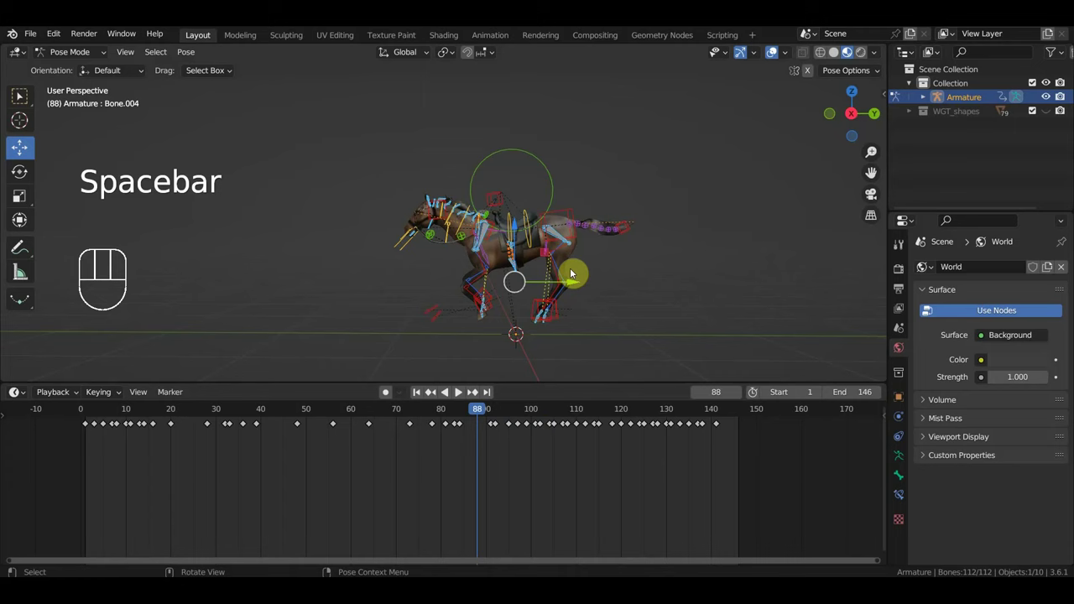
drag(474, 412, 480, 431)
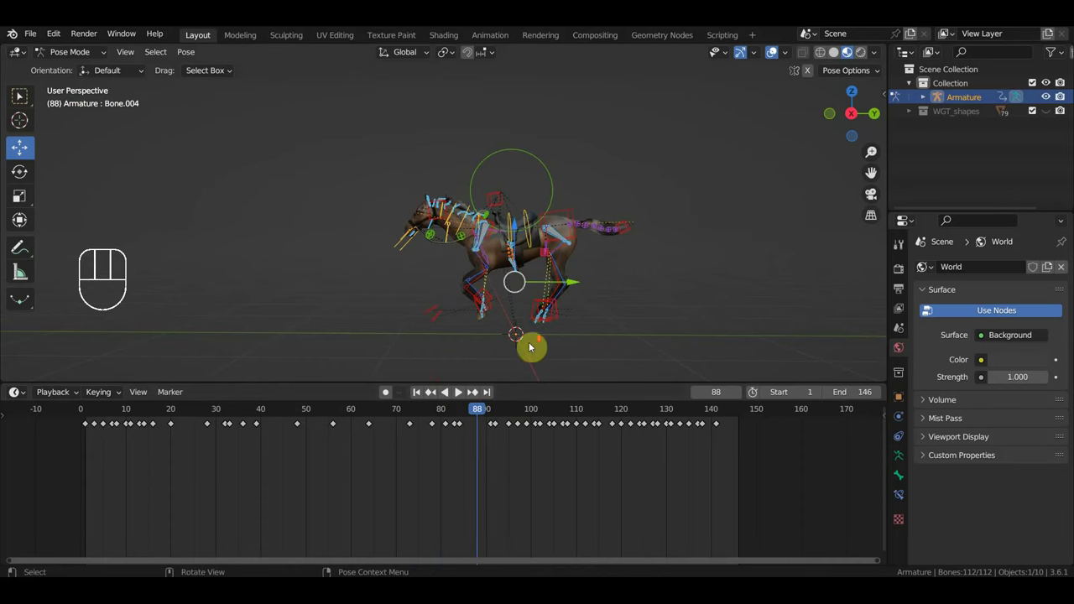
key(KP_1)
key(KP_3)
Step: Try moving the key near frame 89 earlier, play back, and undo the change
drag(577, 289, 540, 265)
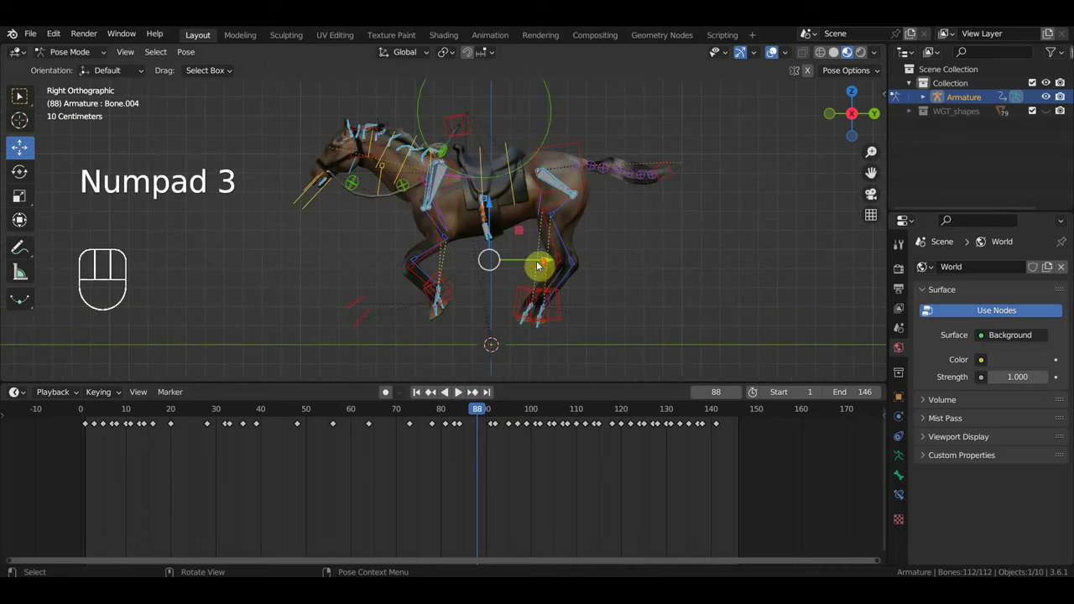
drag(477, 417, 417, 425)
key(space)
key(space)
key(ctrl+z)
key(ctrl+z)
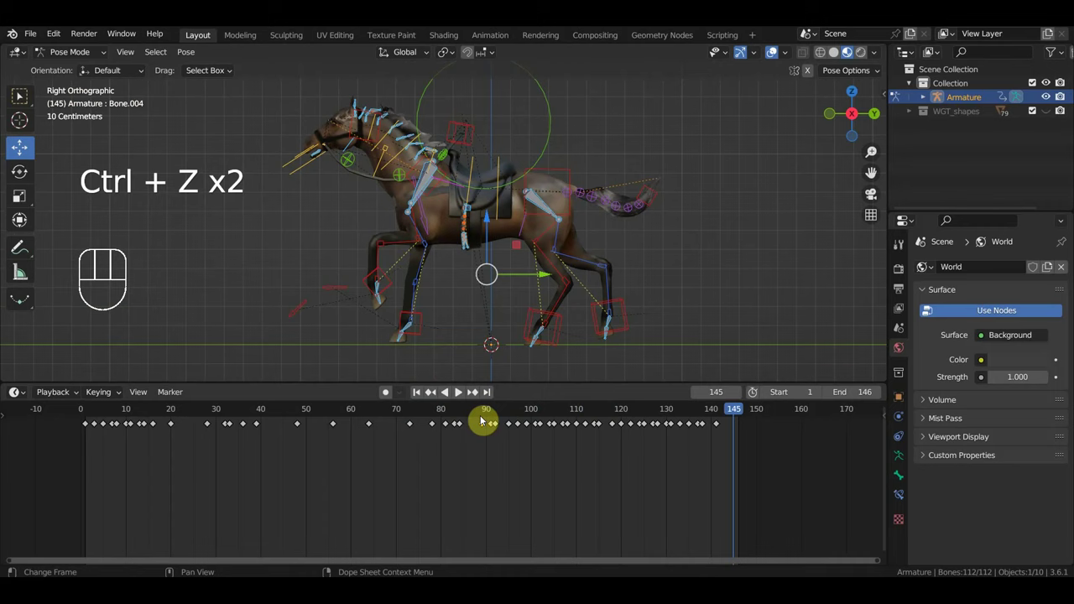
Step: Retime the keyframe at frame 89 and scrub back through the transition to verify it
click(486, 417)
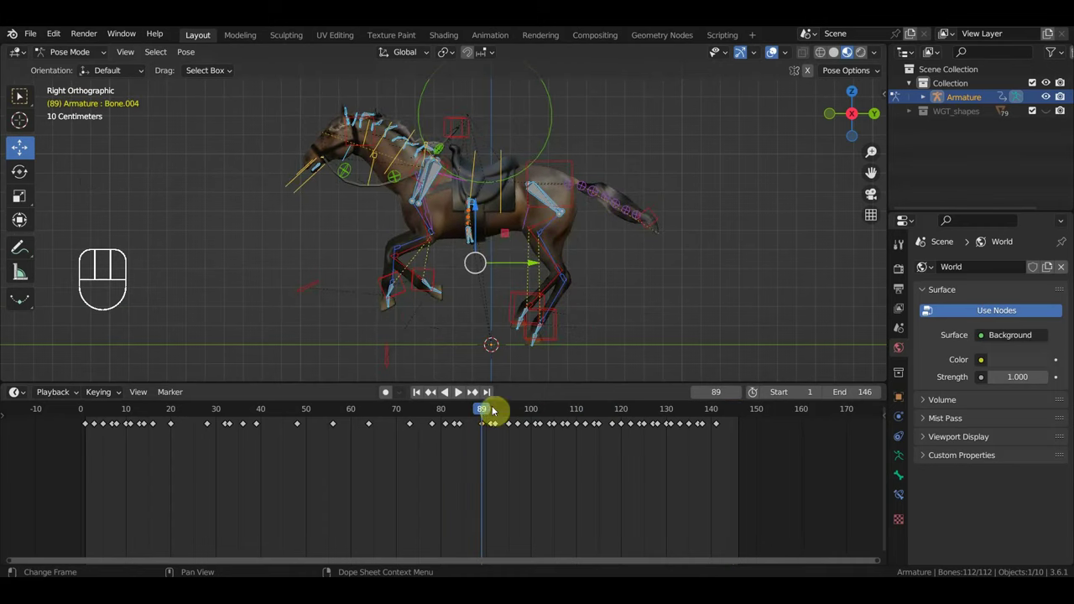
click(485, 429)
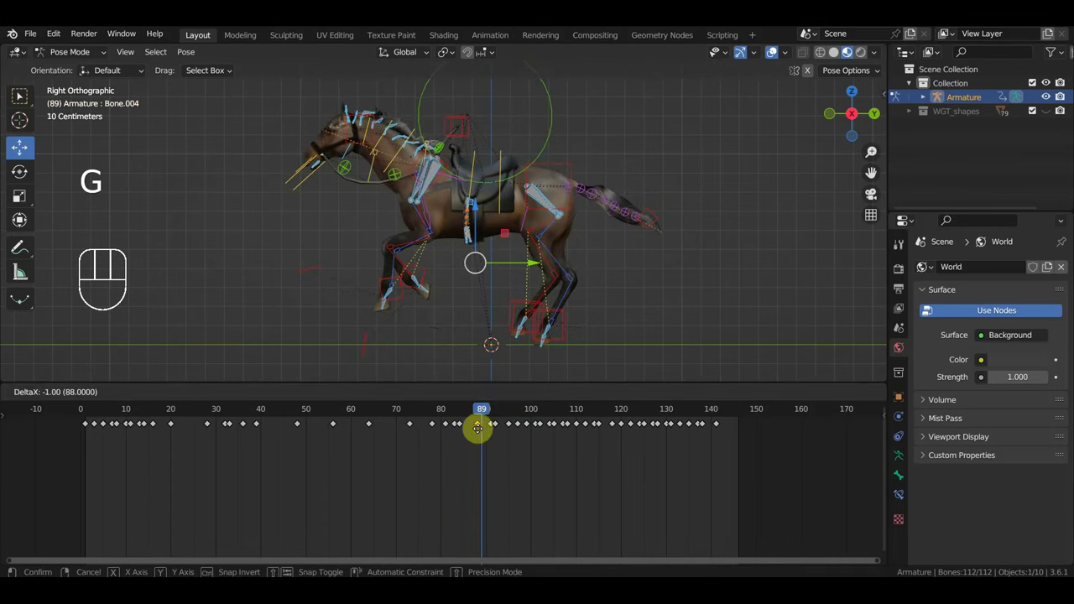
click(460, 415)
key(space)
click(452, 416)
click(364, 420)
click(359, 412)
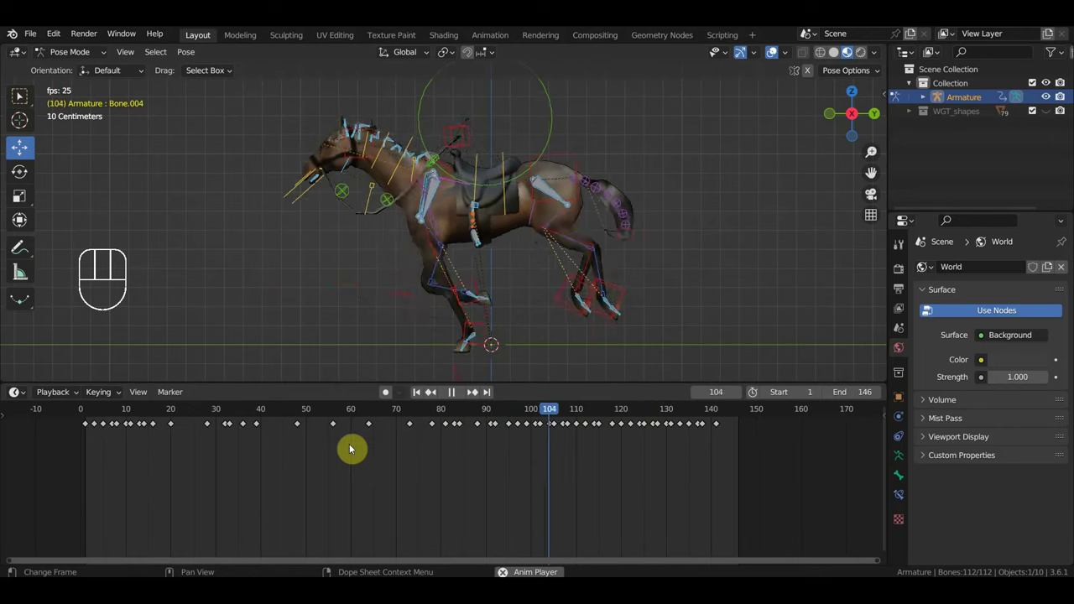
click(334, 414)
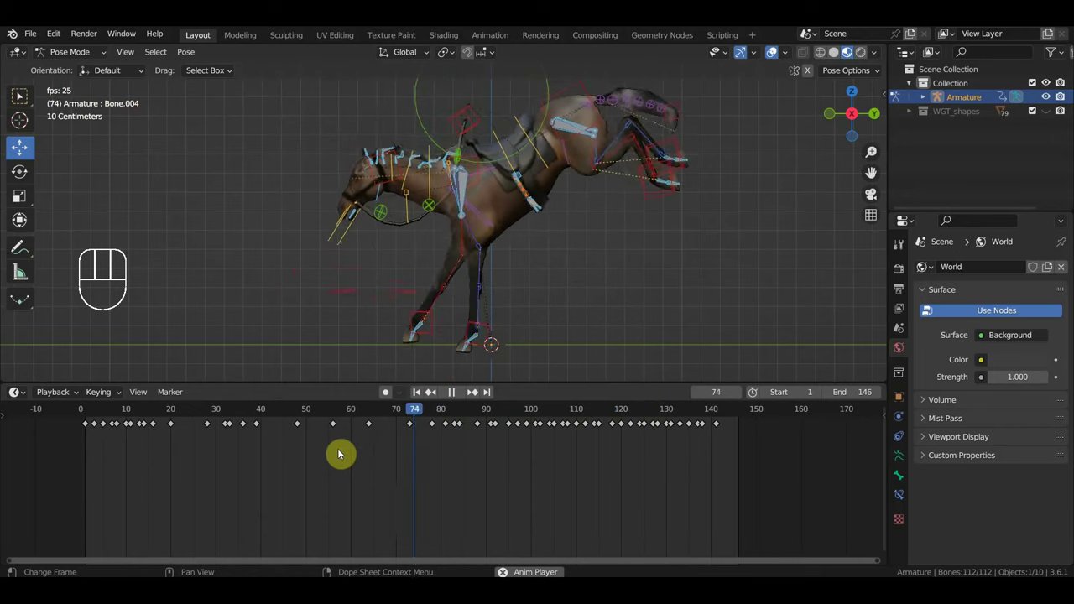
key(space)
Step: Set the scene end frame to 139
click(716, 409)
click(712, 410)
click(867, 396)
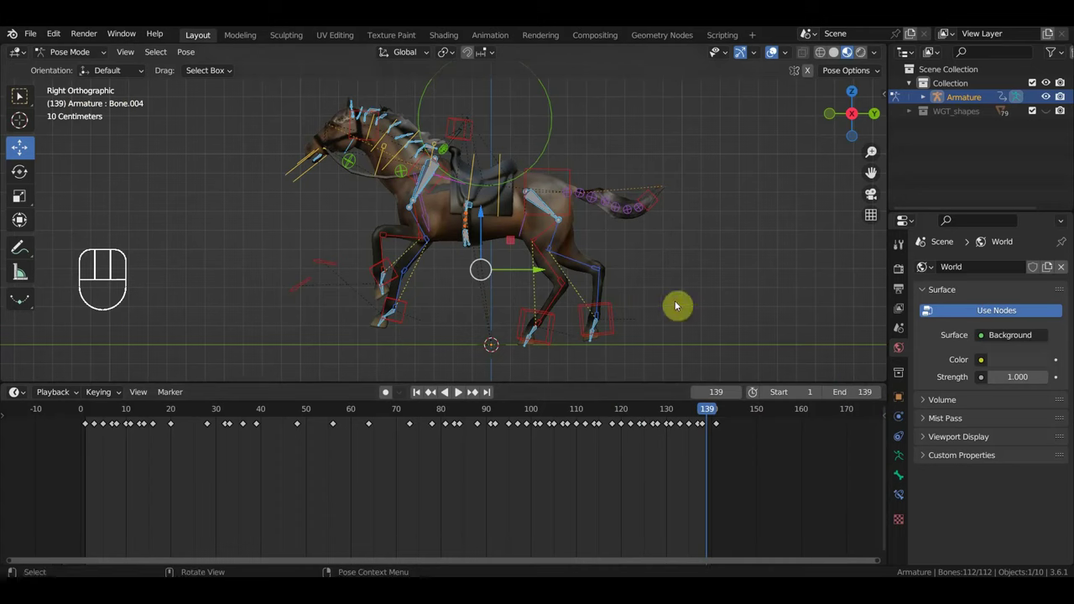
Step: Frame the whole horse, rewind to the start and play the final animation through frames 1–139
drag(667, 227, 685, 262)
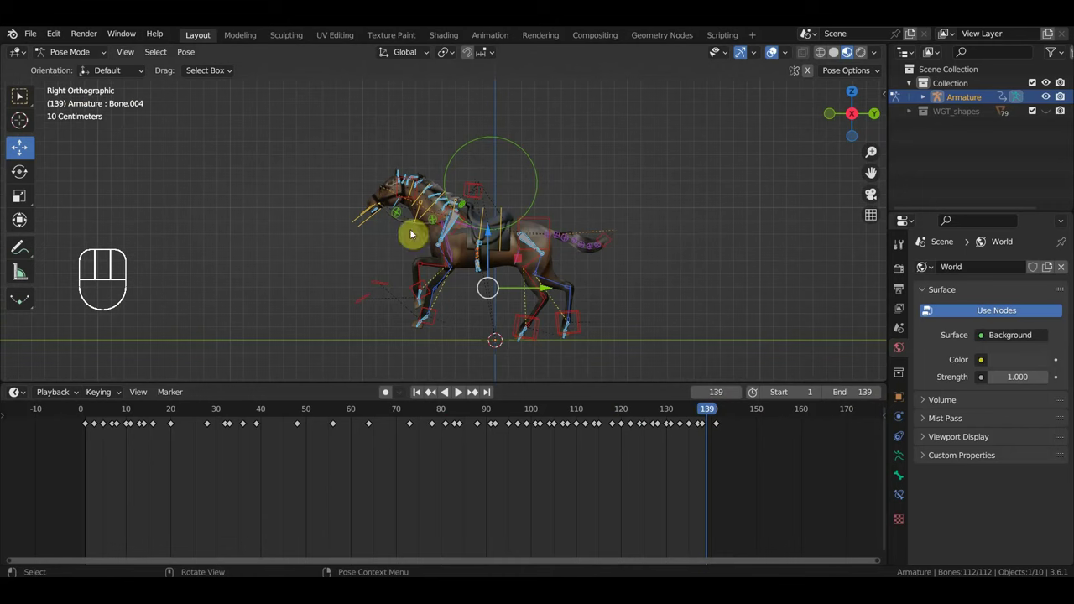
drag(707, 413, 689, 484)
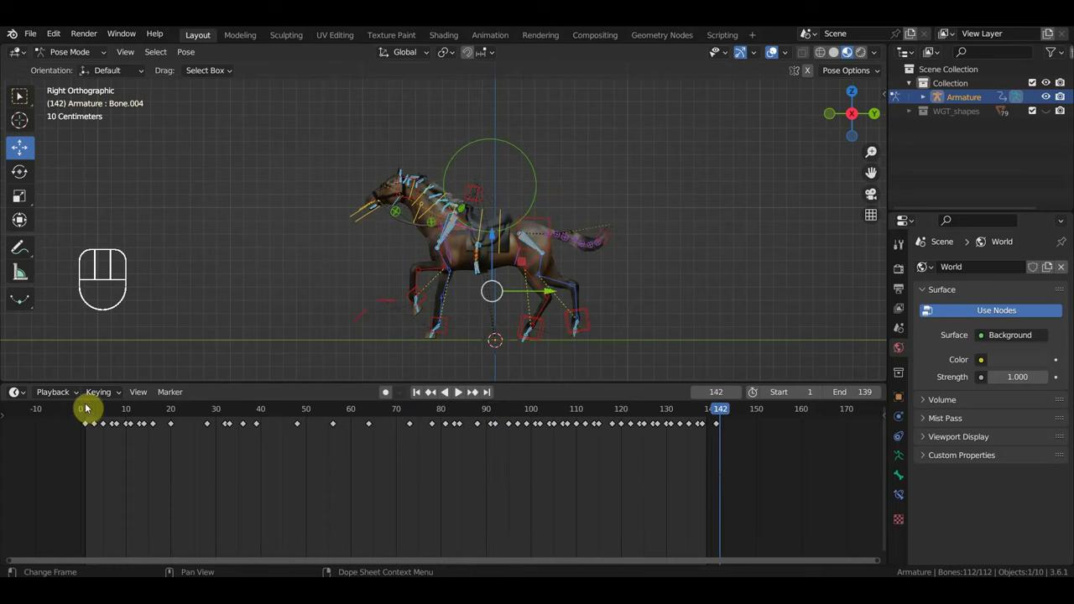
click(89, 408)
drag(89, 408, 128, 430)
key(space)
Step: Toggle the rig overlays, stop playback at frame 36 and orbit to view the horse head-on
click(771, 55)
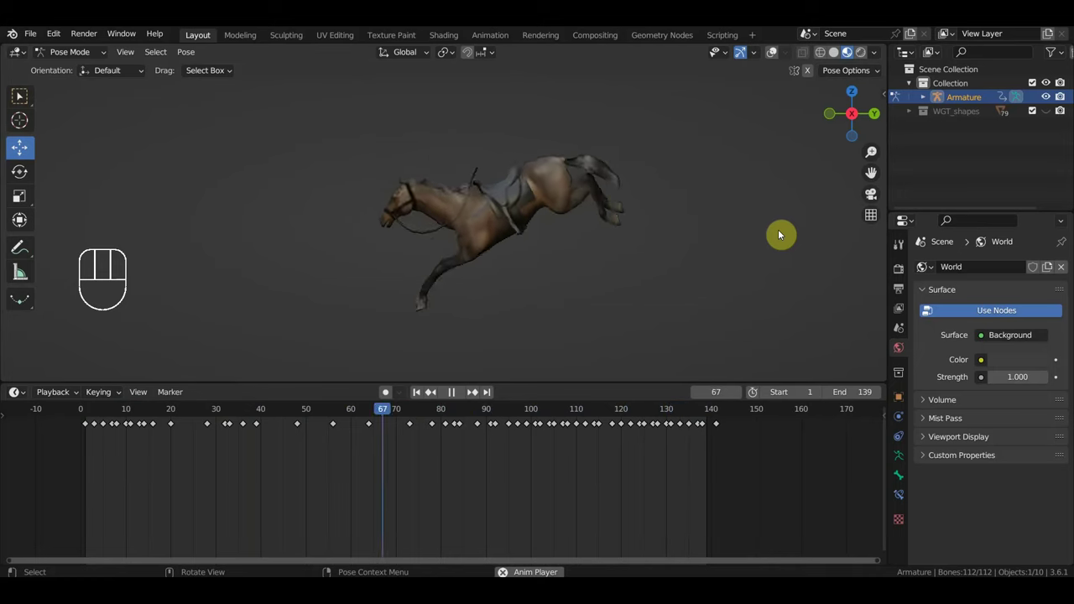
key(space)
drag(597, 414, 249, 422)
drag(443, 296, 449, 299)
key(KP_1)
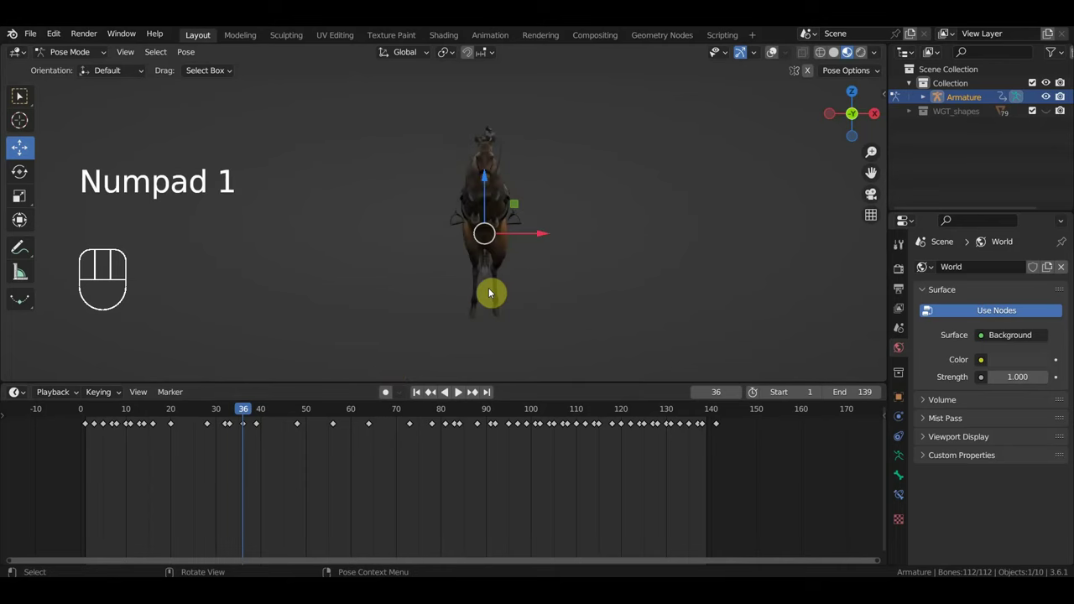